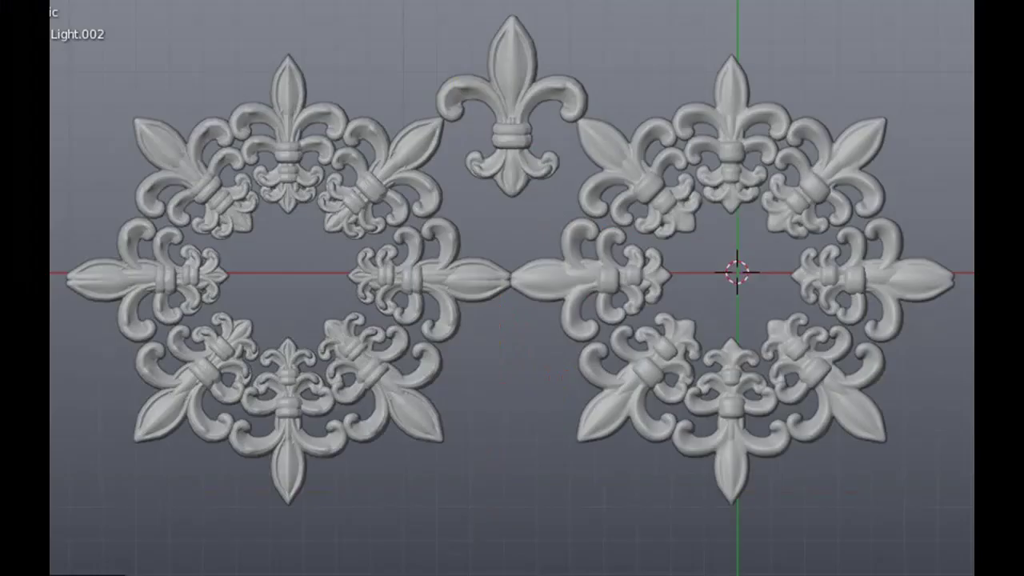
# Switch the default cube, camera and light scene to front orthographic view.
pyautogui.press('KP_1')
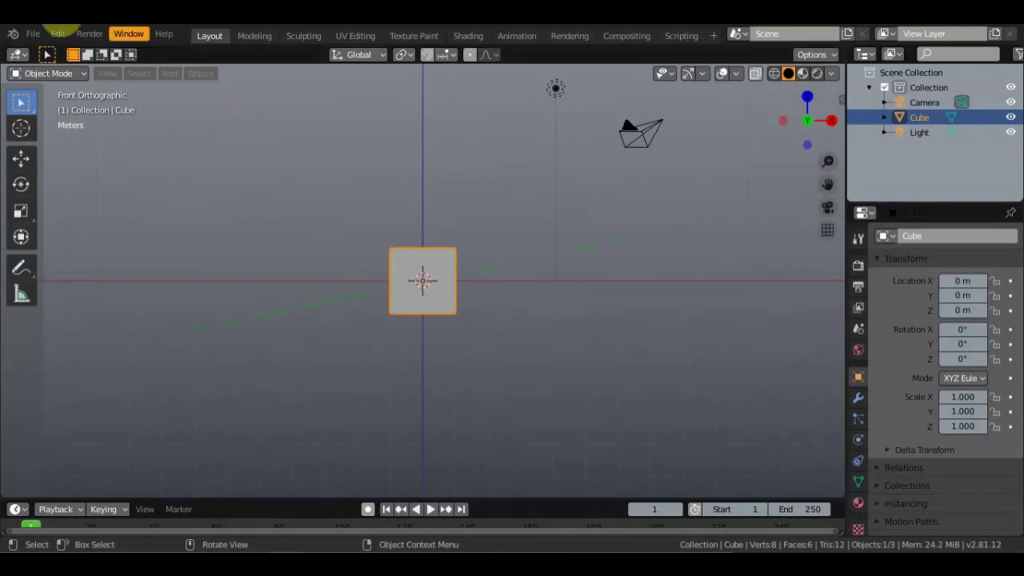
# Add an image empty, hide the light and other default objects, and scale it to about 6.9 in top view.
pyautogui.click(171, 80)
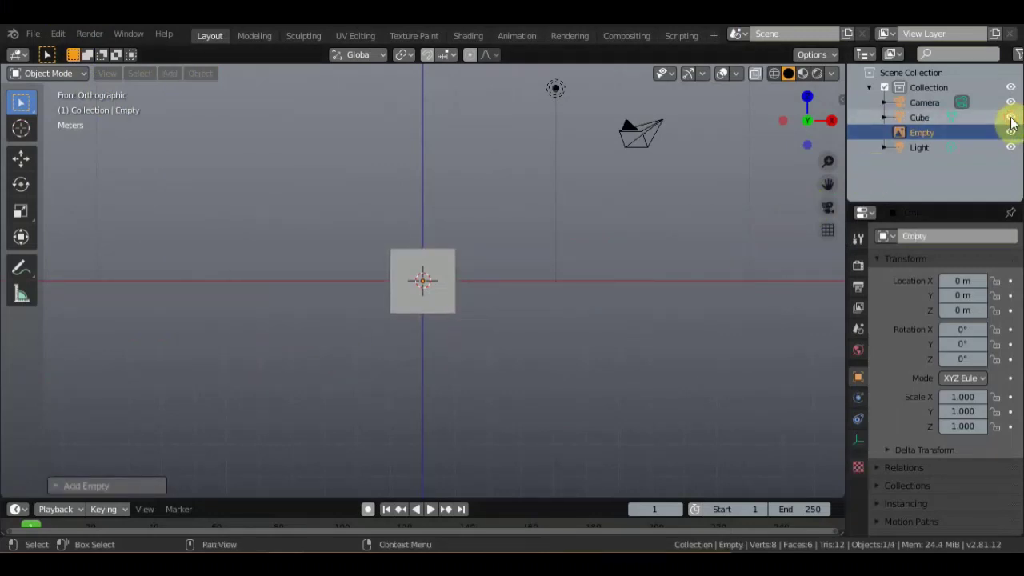
pyautogui.click(1017, 161)
pyautogui.click(1016, 157)
pyautogui.press('KP_7')
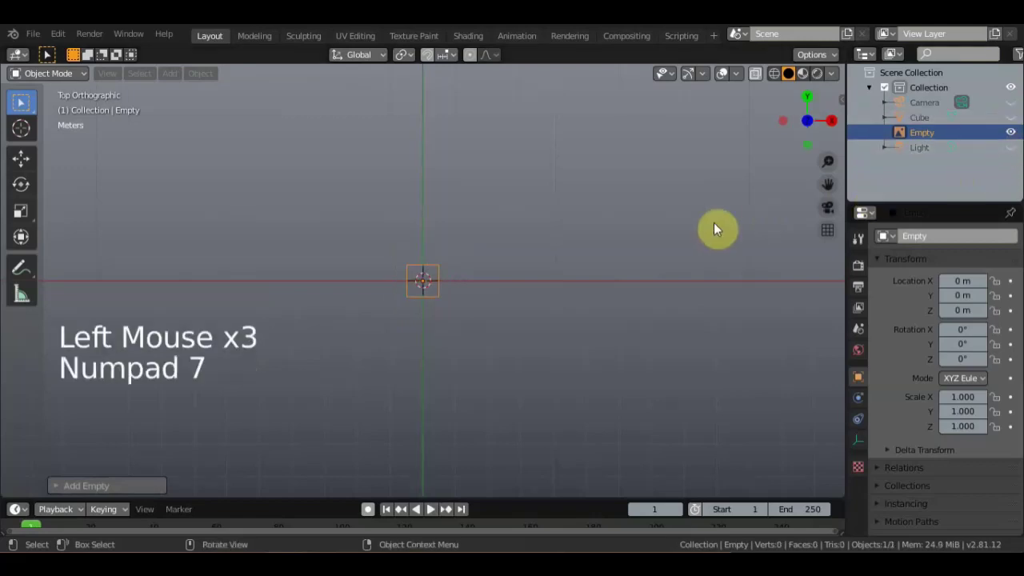
pyautogui.press('s')
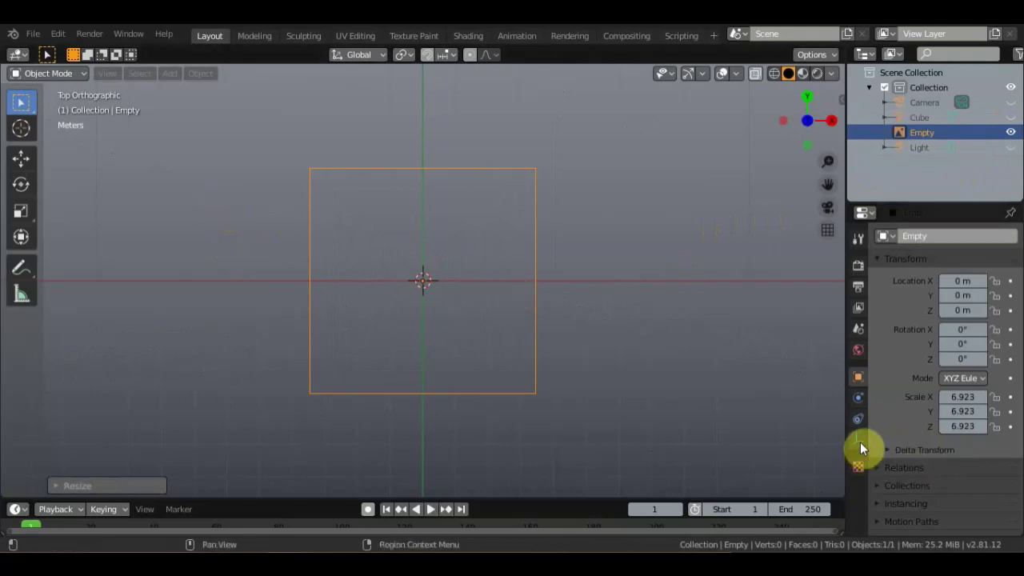
# Load the fleur-de-lis screenshot as the empty's reference picture.
pyautogui.click(864, 449)
pyautogui.click(963, 481)
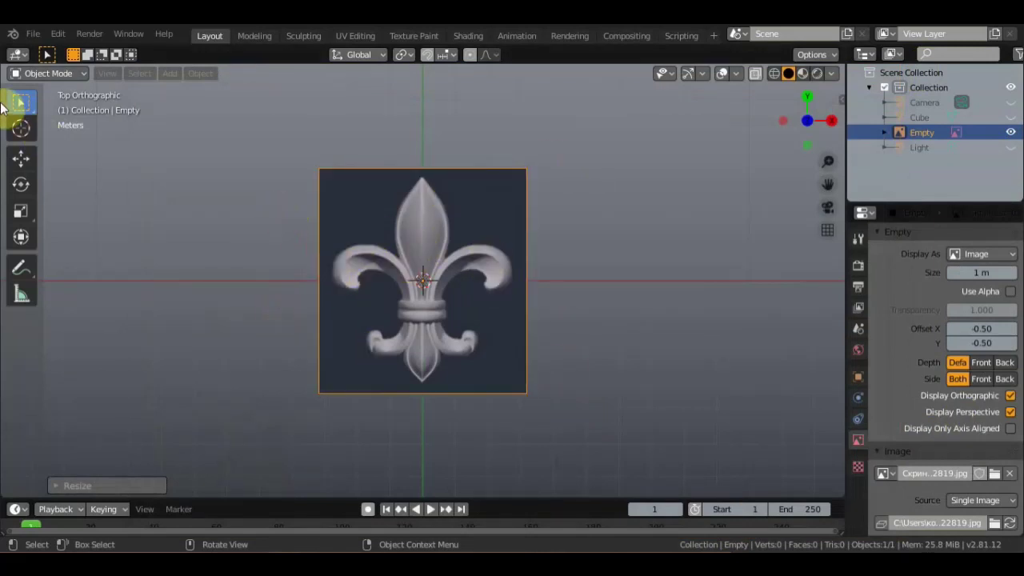
# Shift the reference image upward with the Move tool and switch to right view.
pyautogui.click(24, 169)
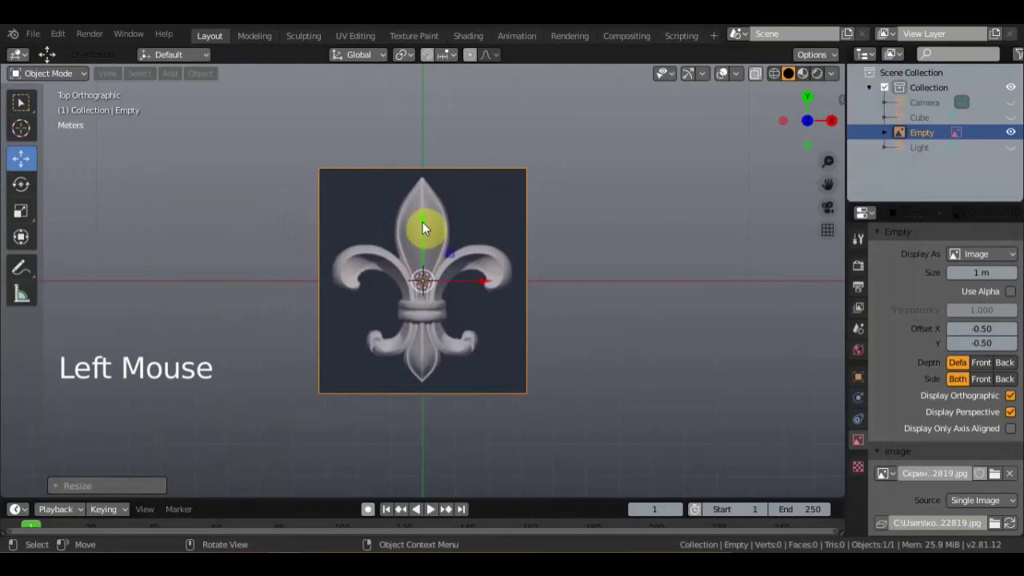
pyautogui.click(423, 218)
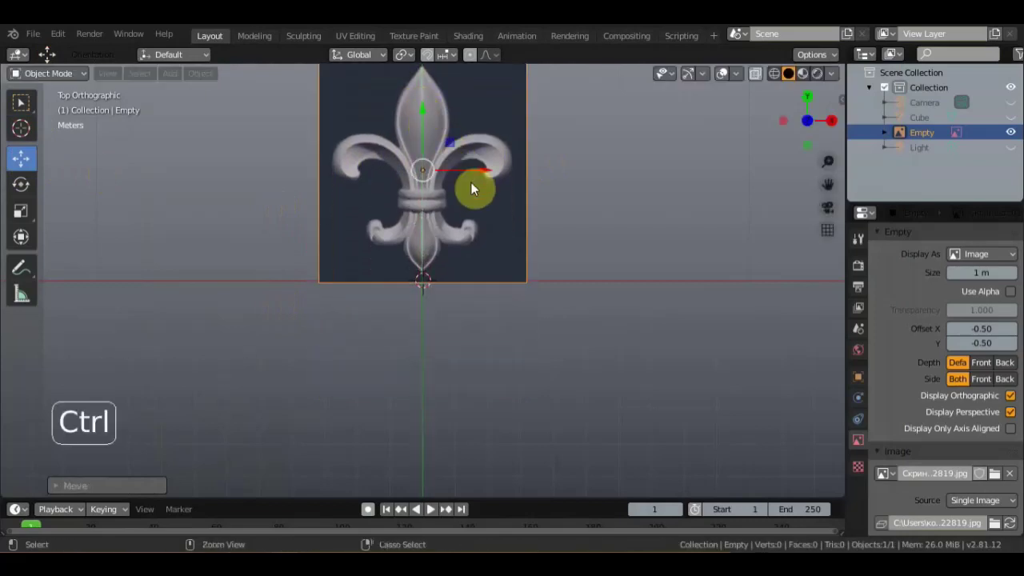
pyautogui.press('ctrl+z')
pyautogui.press('KP_3')
# Rotate the reference image about -90° so it stands upright facing the front.
pyautogui.click(28, 244)
pyautogui.click(22, 236)
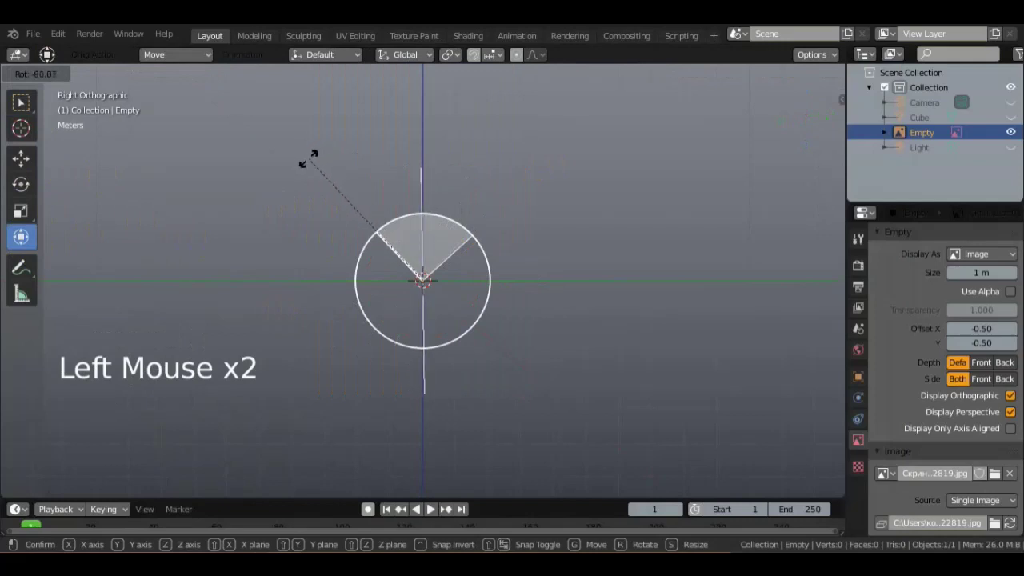
pyautogui.click(517, 280)
pyautogui.click(431, 191)
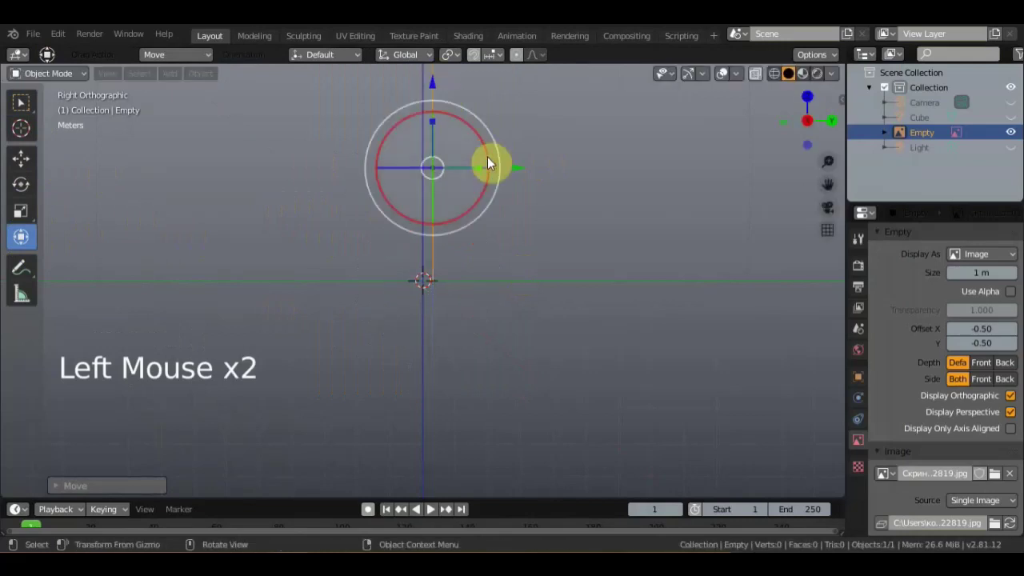
# Return to front view, make the cube visible again and go back to plain selection.
pyautogui.press('KP_1')
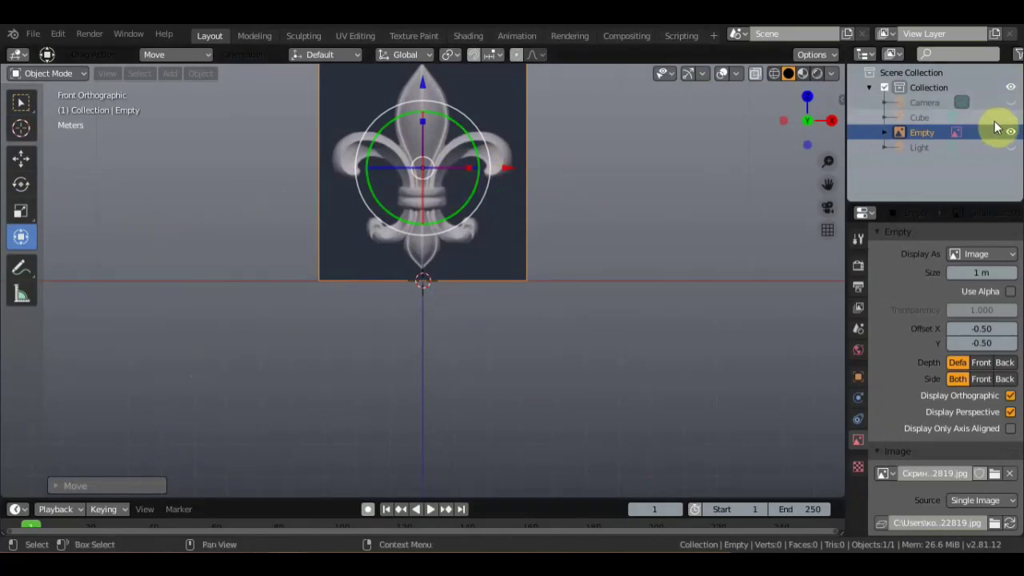
pyautogui.click(1014, 125)
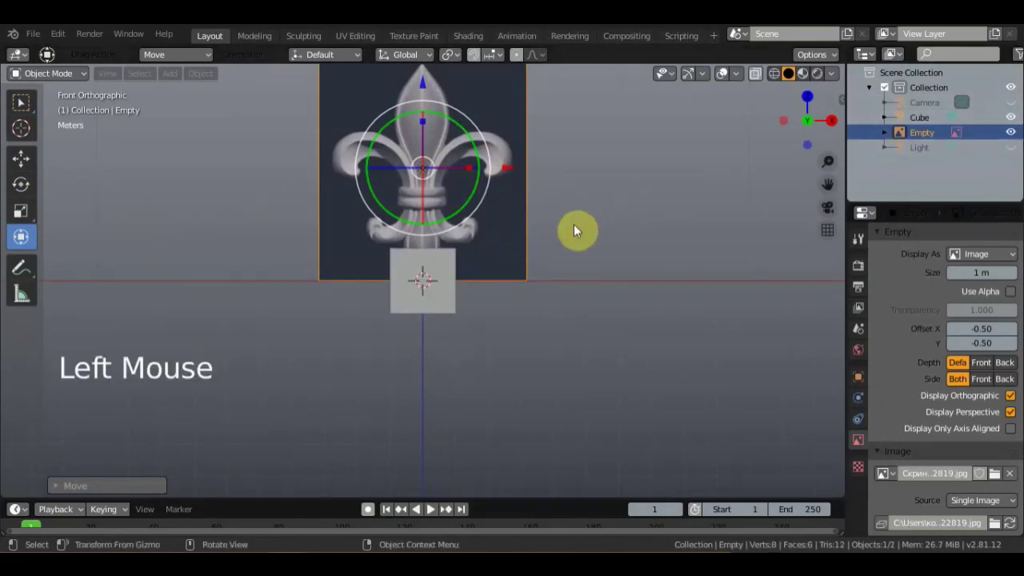
pyautogui.click(34, 109)
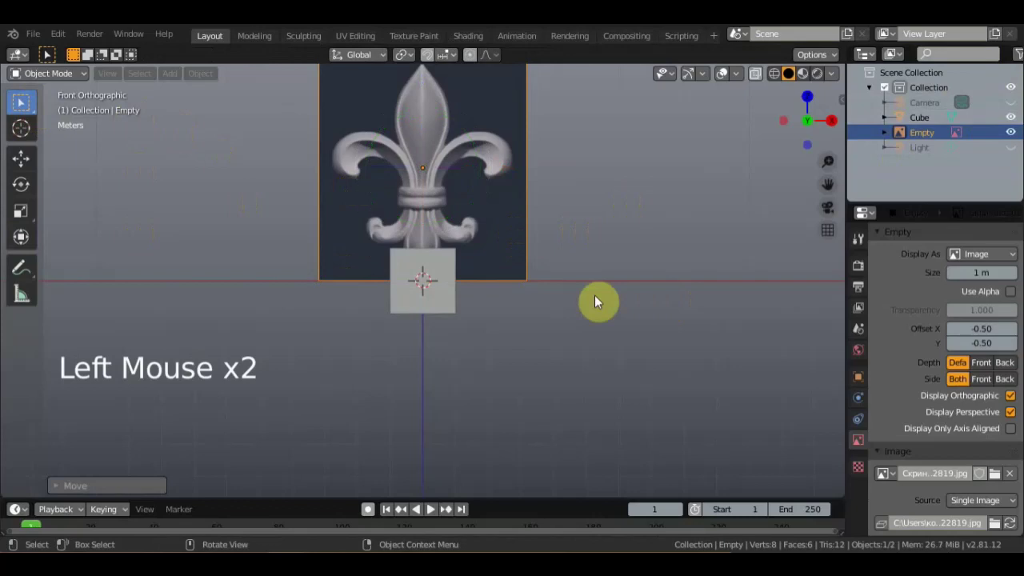
# Select the cube, enter Edit Mode and merge all its vertices into one at the center.
pyautogui.click(442, 307)
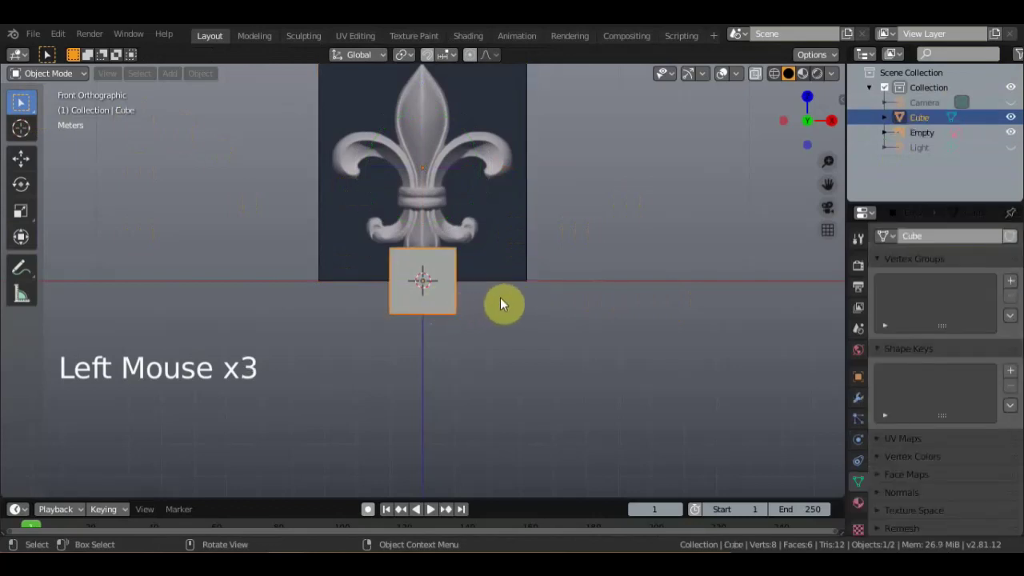
pyautogui.press('Tab')
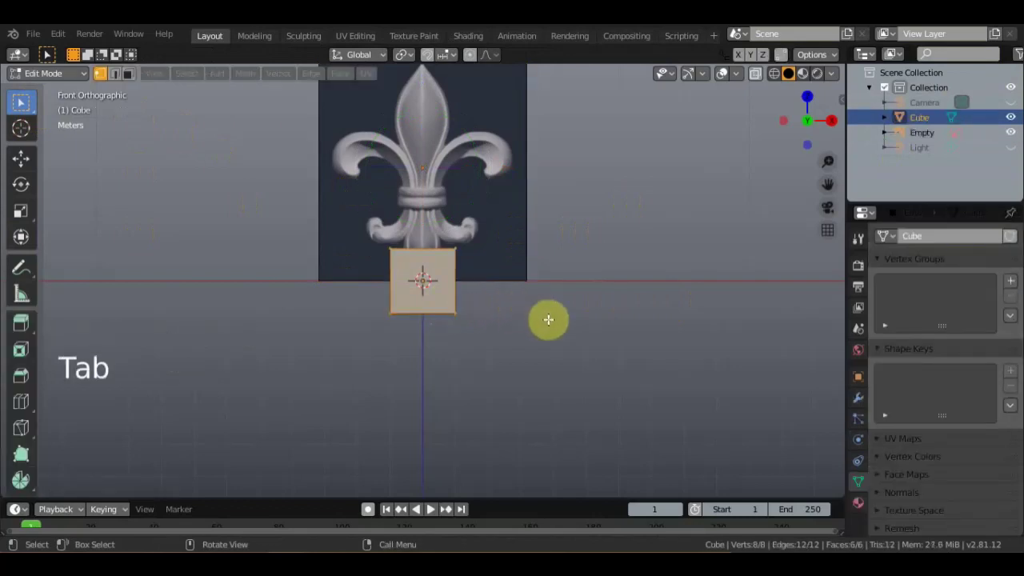
pyautogui.middleClick(576, 311)
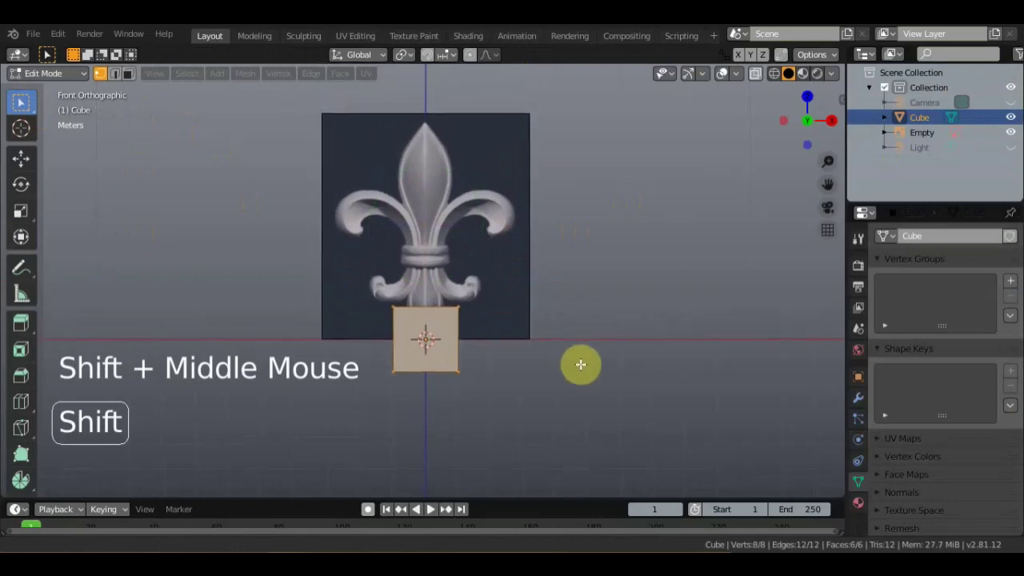
pyautogui.press('alt+m')
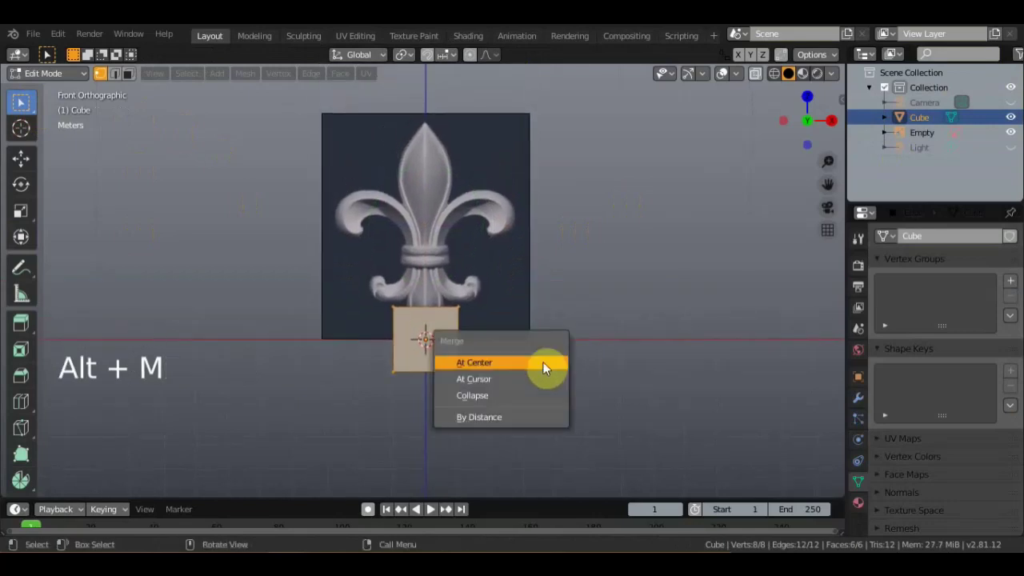
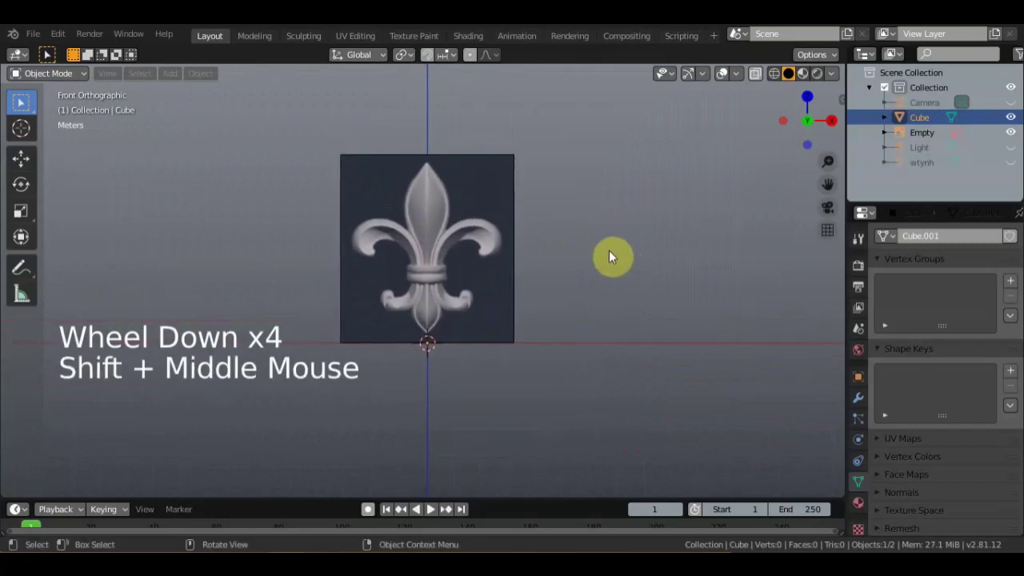
# Add a fresh cube and delete the original Cube from the outliner.
pyautogui.press('shift+a')
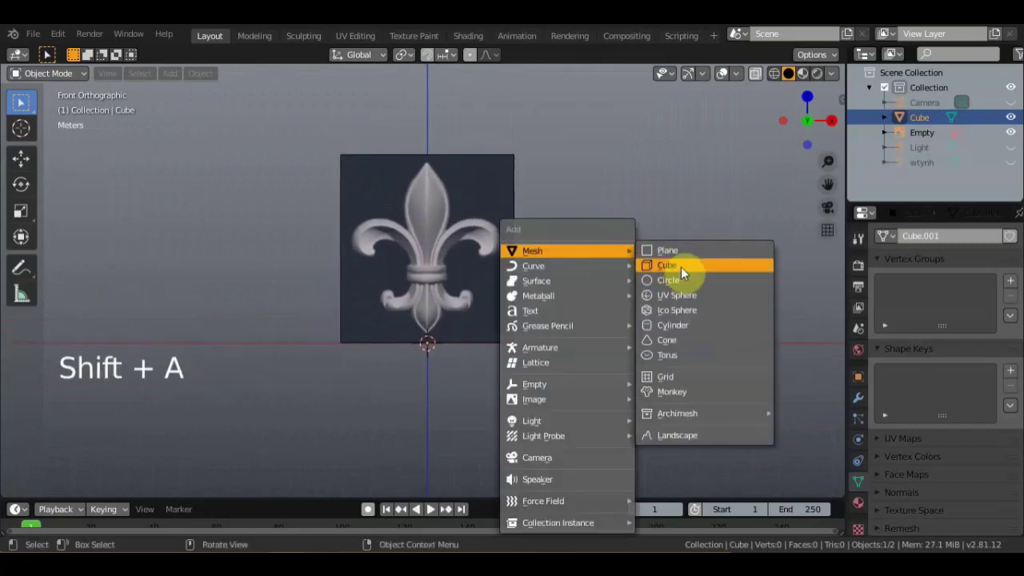
pyautogui.scroll(3)
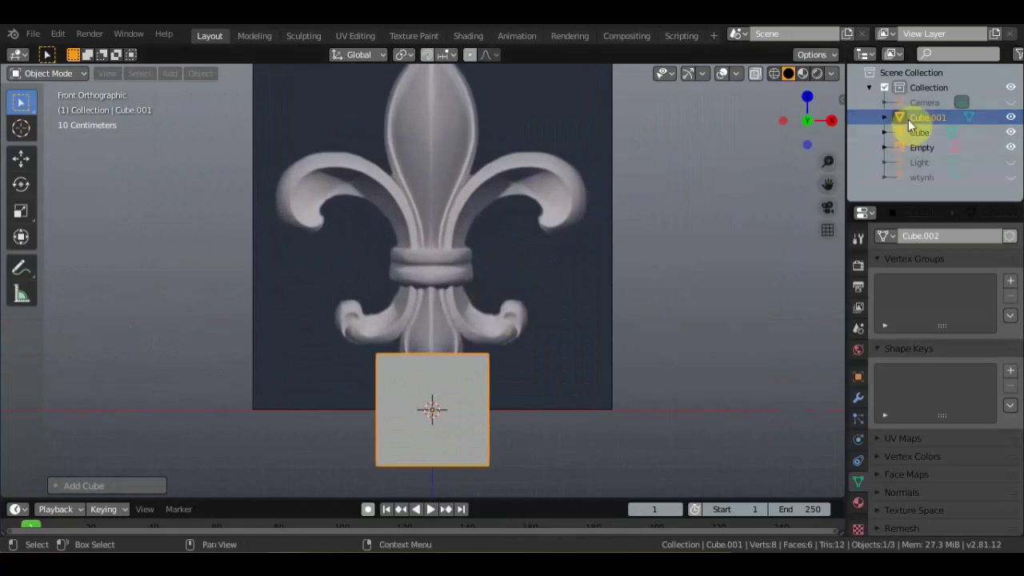
pyautogui.click(921, 136)
pyautogui.rightClick(921, 135)
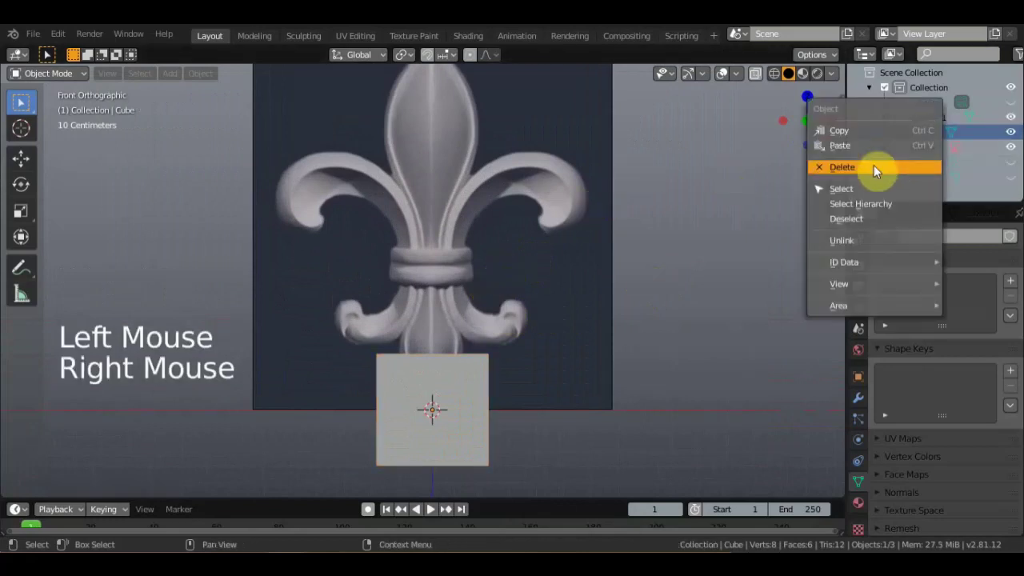
pyautogui.click(932, 126)
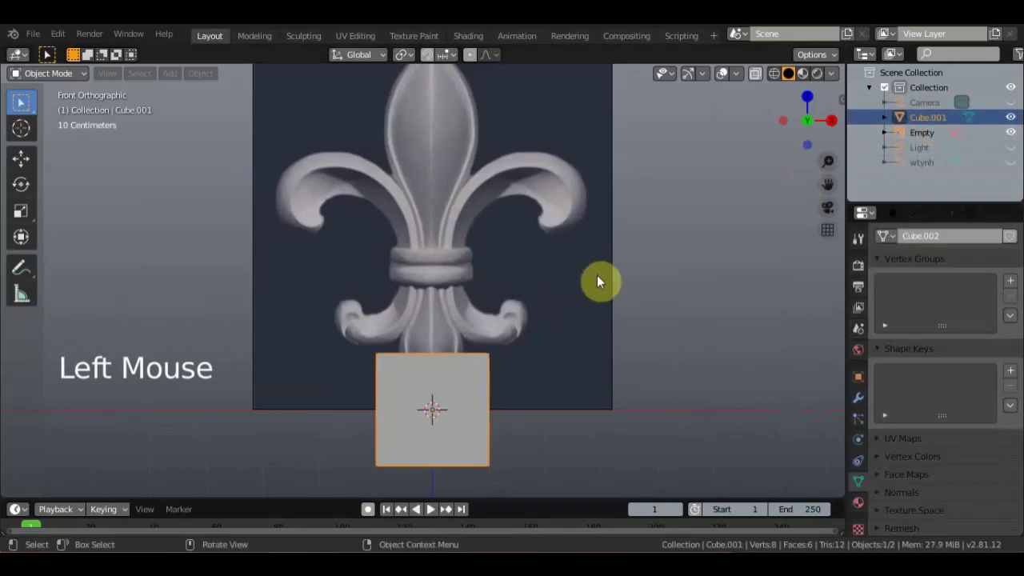
# Enter Edit Mode on the new cube in vertex mode and merge its vertices into one at the center.
pyautogui.press('Tab')
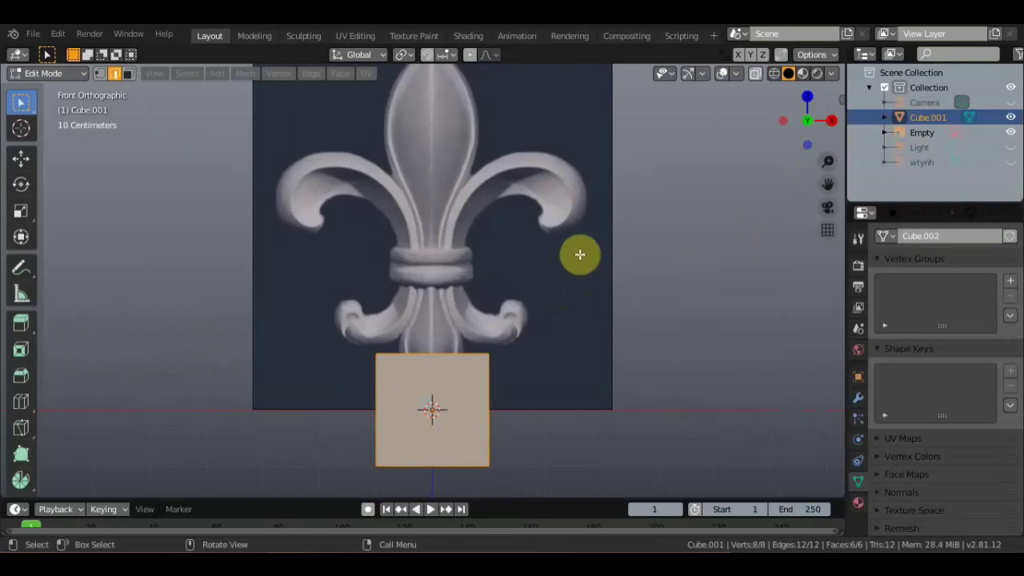
pyautogui.click(110, 84)
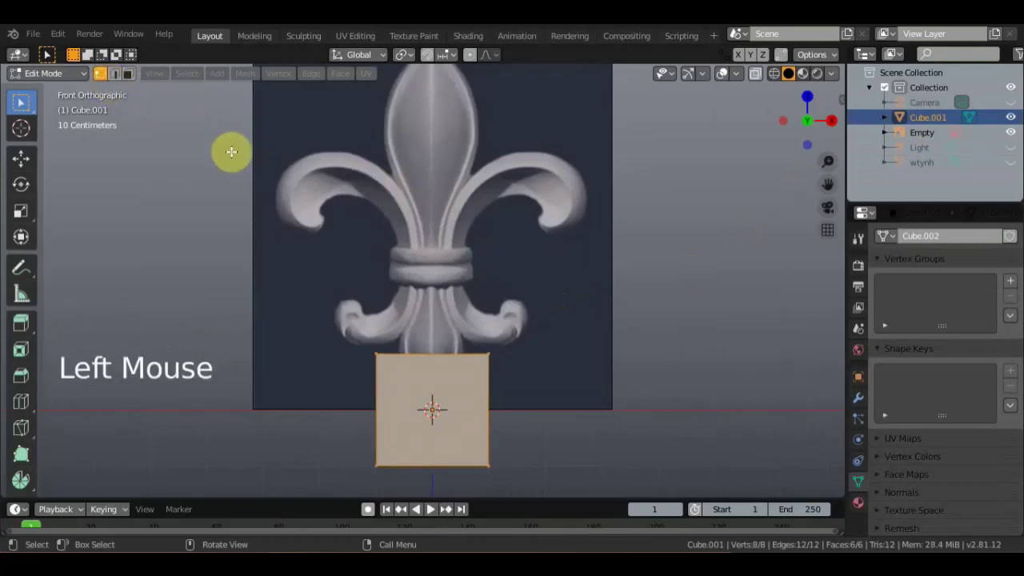
pyautogui.press('alt+m')
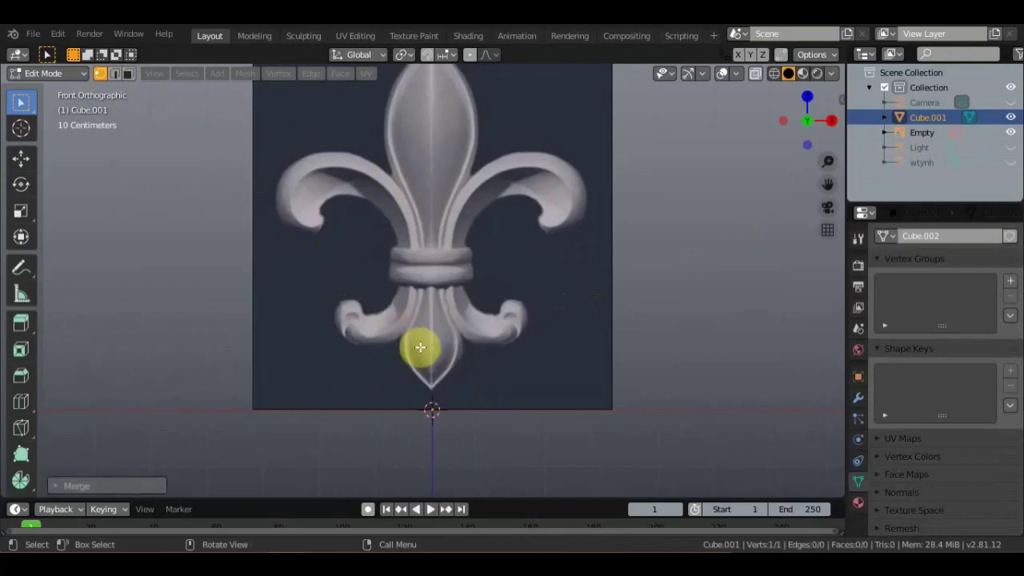
pyautogui.press('KP_1')
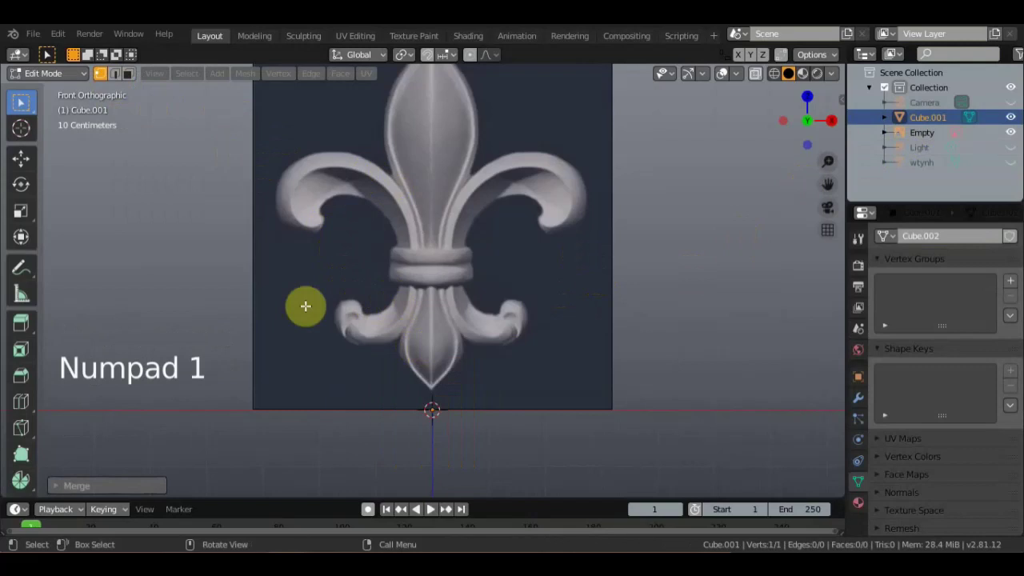
# Drag the single vertex onto the small lower curl of the reference image.
pyautogui.click(32, 162)
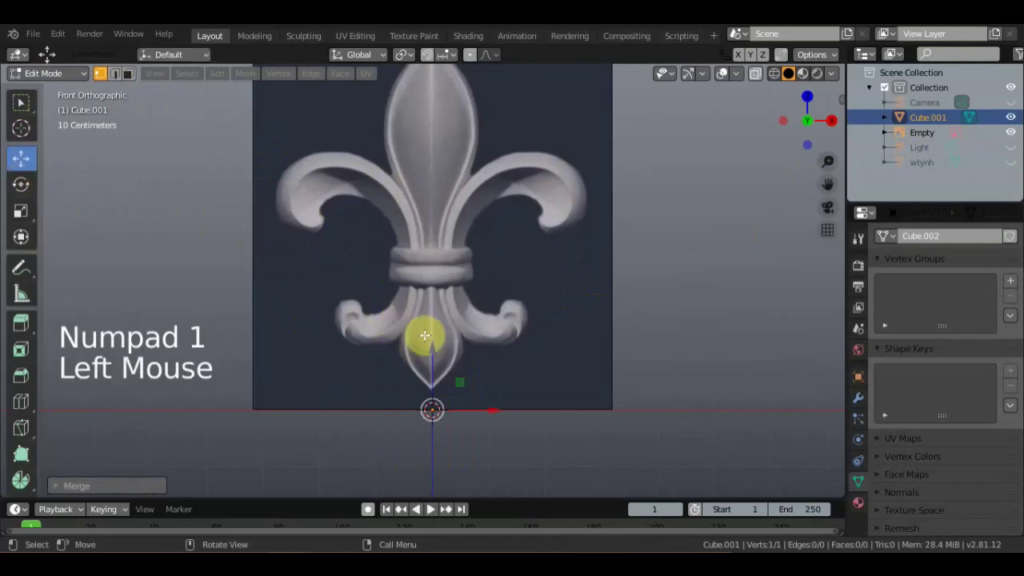
pyautogui.click(435, 347)
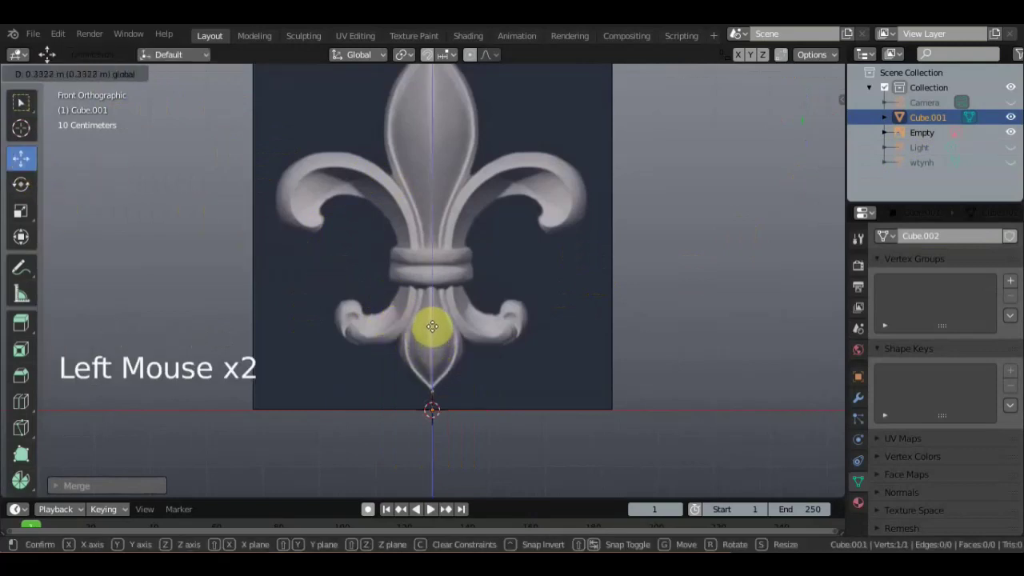
pyautogui.scroll(3)
pyautogui.scroll(-3)
pyautogui.click(435, 372)
pyautogui.click(514, 392)
pyautogui.click(491, 336)
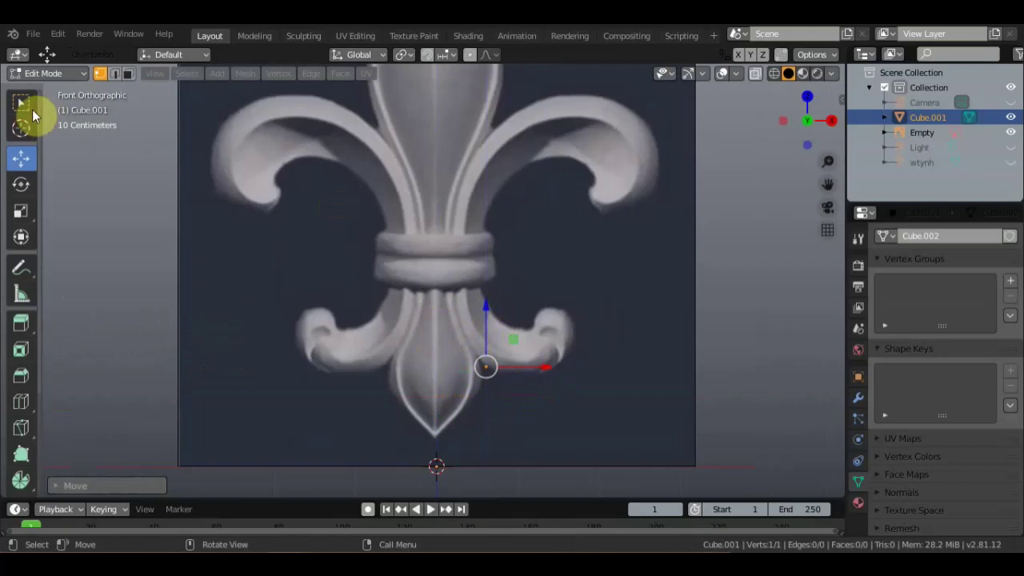
pyautogui.click(31, 113)
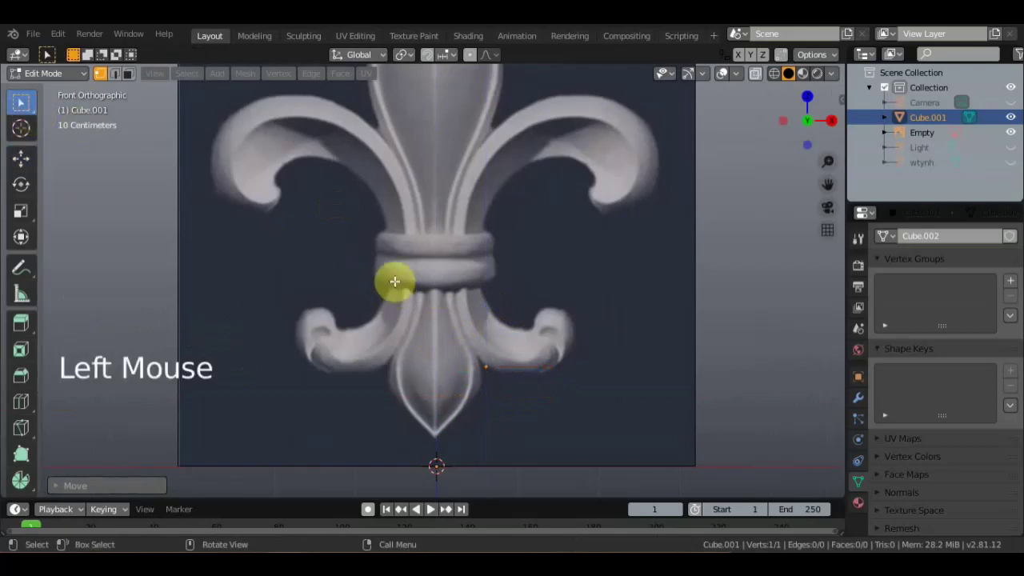
# Extrude a chain of vertices from the start point up along the outer edge of the upper scroll.
pyautogui.press('e')
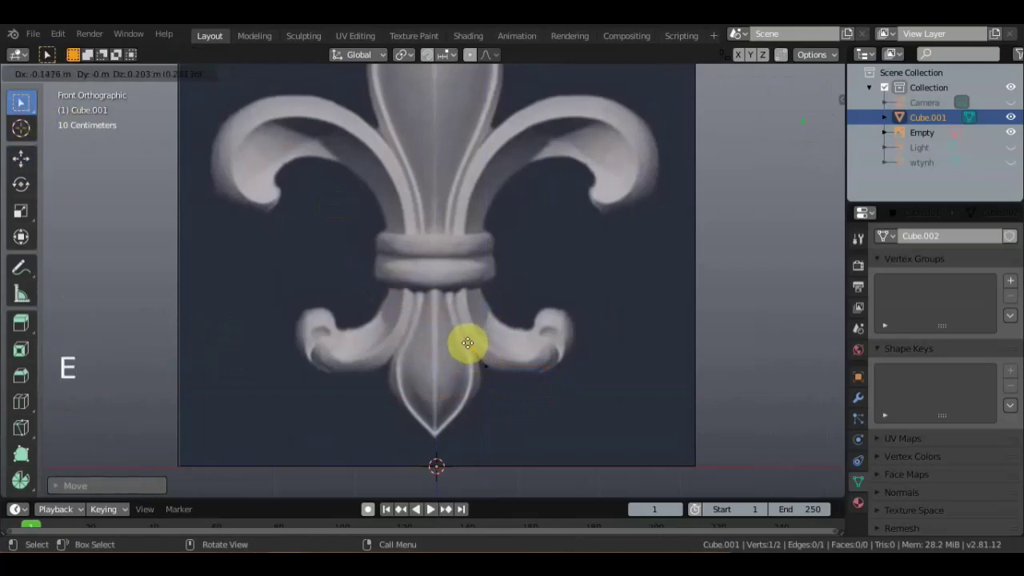
pyautogui.press('e')
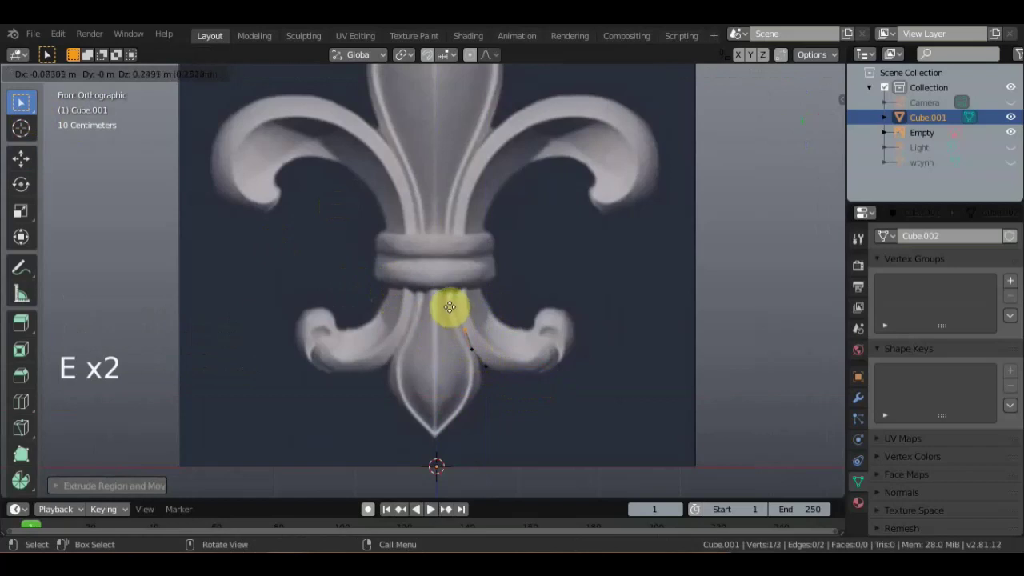
pyautogui.press('e')
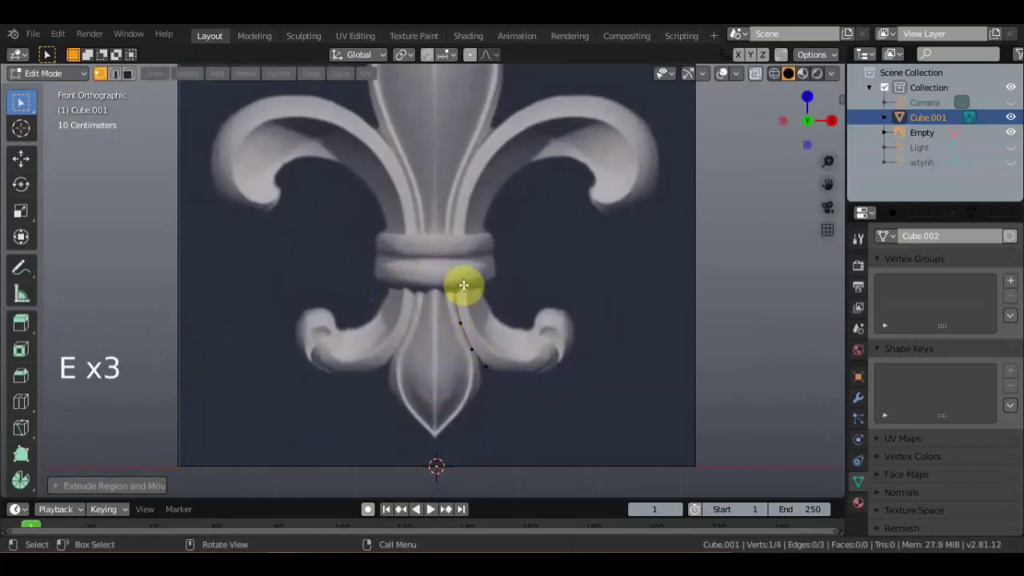
pyautogui.click(490, 363)
pyautogui.press('e')
pyautogui.press('e')
pyautogui.press('e')
pyautogui.press('e')
pyautogui.press('e')
pyautogui.press('e')
pyautogui.press('e')
pyautogui.press('e')
pyautogui.press('e')
pyautogui.press('e')
pyautogui.press('e')
pyautogui.press('e')
pyautogui.press('e')
pyautogui.press('e')
pyautogui.press('e')
pyautogui.press('e')
pyautogui.press('e')
pyautogui.press('e')
pyautogui.press('e')
pyautogui.press('e')
pyautogui.press('e')
pyautogui.press('e')
# Continue extruding the outline over the top of the scroll and into its curl, ending at the inner vertex.
pyautogui.press('e')
pyautogui.press('e')
pyautogui.press('e')
pyautogui.press('e')
pyautogui.press('e')
pyautogui.press('e')
pyautogui.press('e')
pyautogui.press('e')
pyautogui.press('e')
pyautogui.press('e')
pyautogui.press('e')
pyautogui.press('e')
pyautogui.press('e')
pyautogui.press('e')
pyautogui.press('e')
pyautogui.press('e')
pyautogui.press('e')
pyautogui.press('e')
pyautogui.press('e')
pyautogui.press('e')
pyautogui.press('e')
pyautogui.press('e')
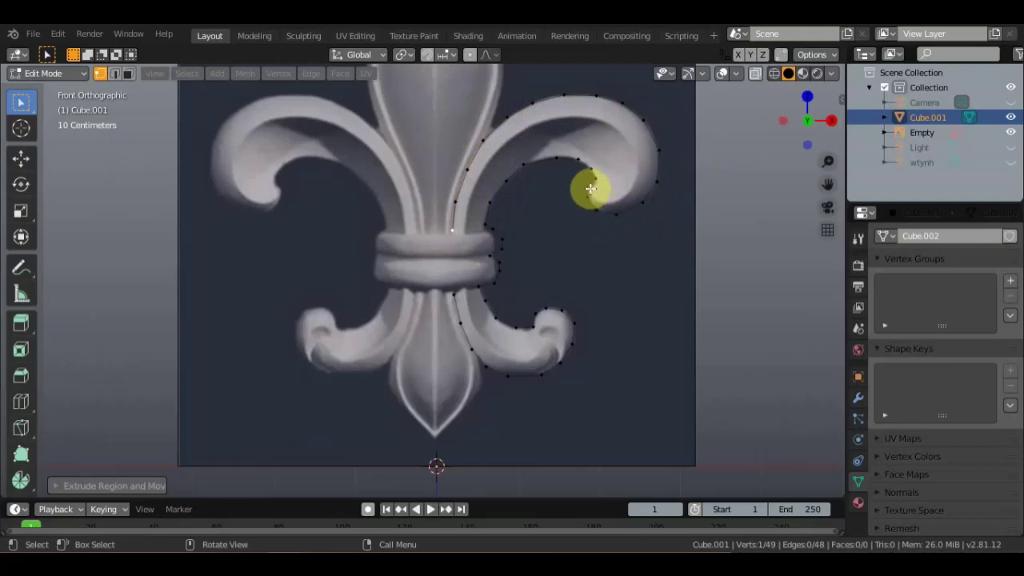
pyautogui.click(591, 186)
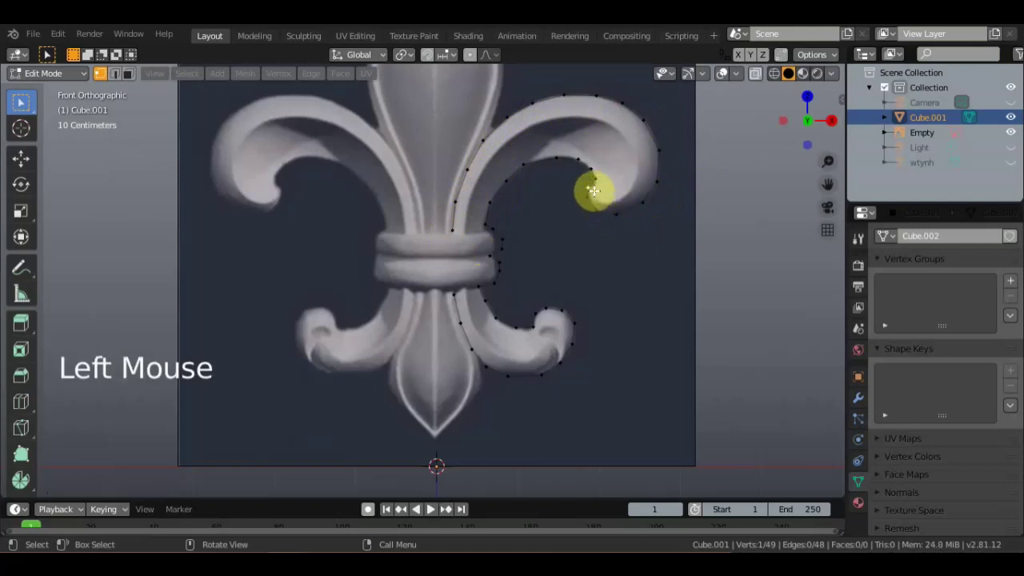
pyautogui.scroll(3)
pyautogui.scroll(-3)
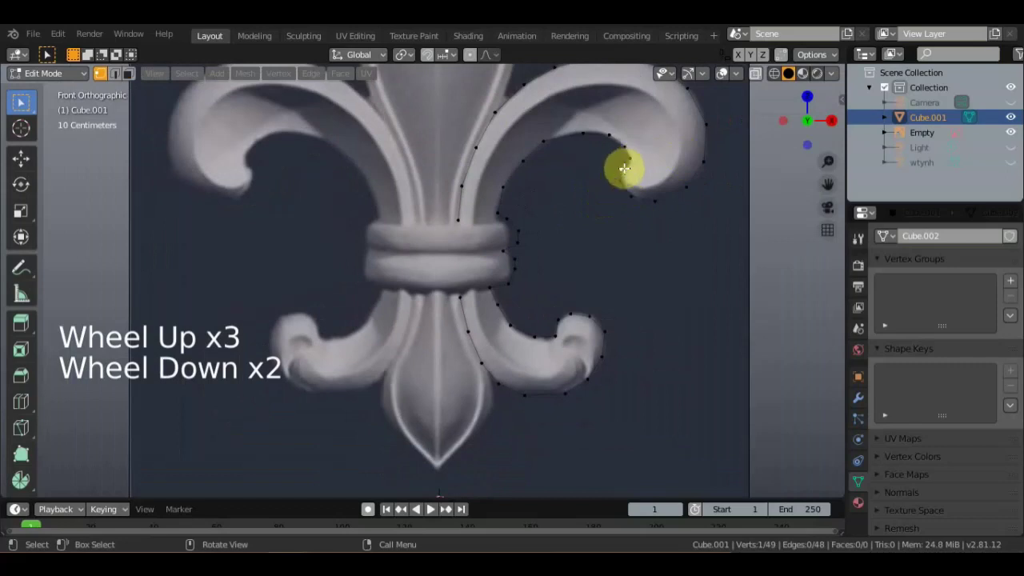
# Extrude the outline deeper into the upper scroll's curl and reframe the view on both curls.
pyautogui.press('e')
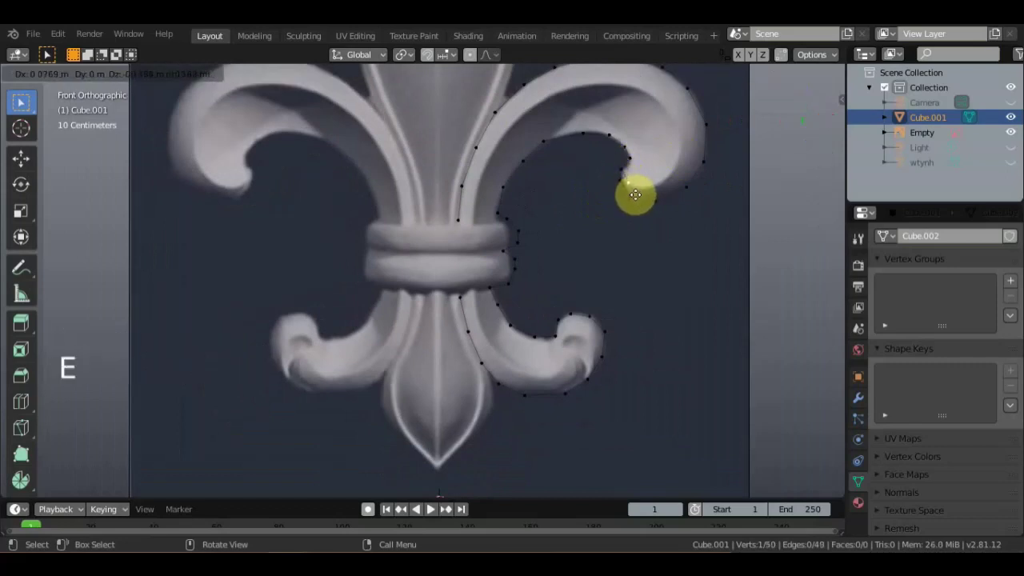
pyautogui.press('e')
pyautogui.press('e')
pyautogui.press('e')
pyautogui.press('e')
pyautogui.press('e')
pyautogui.press('e')
pyautogui.press('e')
pyautogui.press('e')
pyautogui.press('e')
pyautogui.press('e')
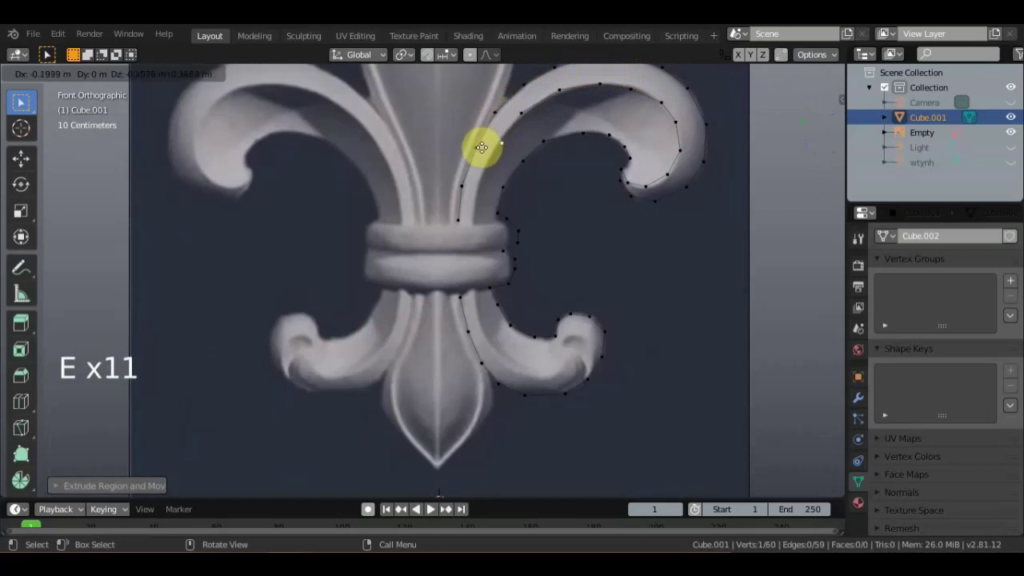
pyautogui.press('e')
pyautogui.middleClick(629, 283)
# Undo the last few vertices and re-extrude the outline around the inner curl.
pyautogui.press('ctrl+z')
pyautogui.press('ctrl+z')
pyautogui.press('ctrl+z')
pyautogui.press('ctrl+z')
pyautogui.press('ctrl+z')
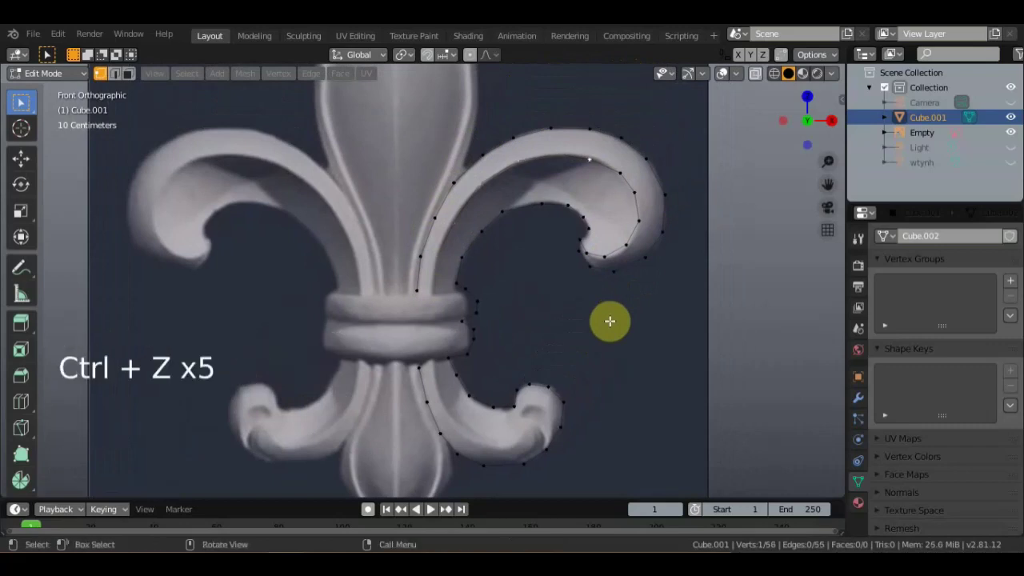
pyautogui.press('ctrl+z')
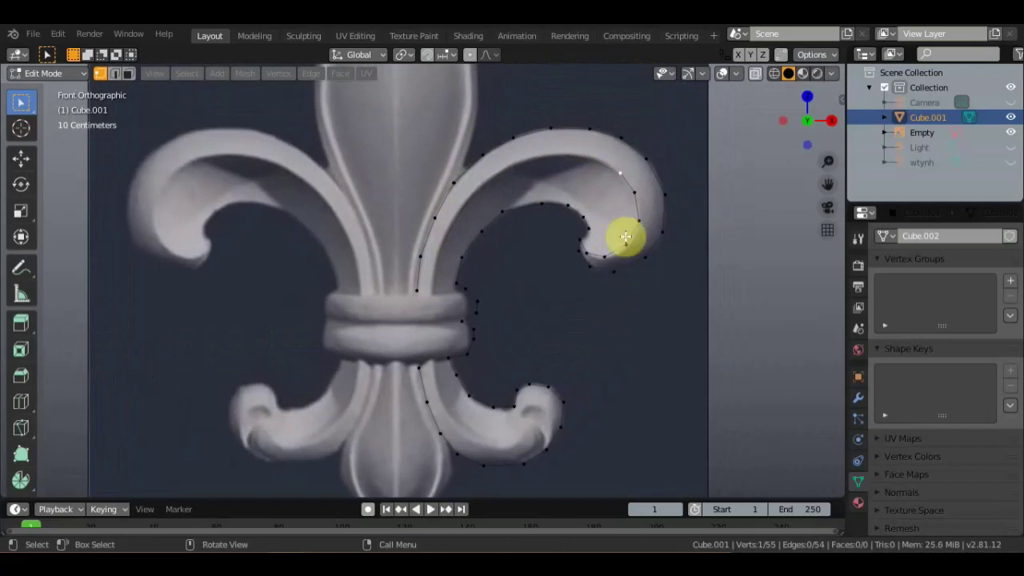
pyautogui.press('e')
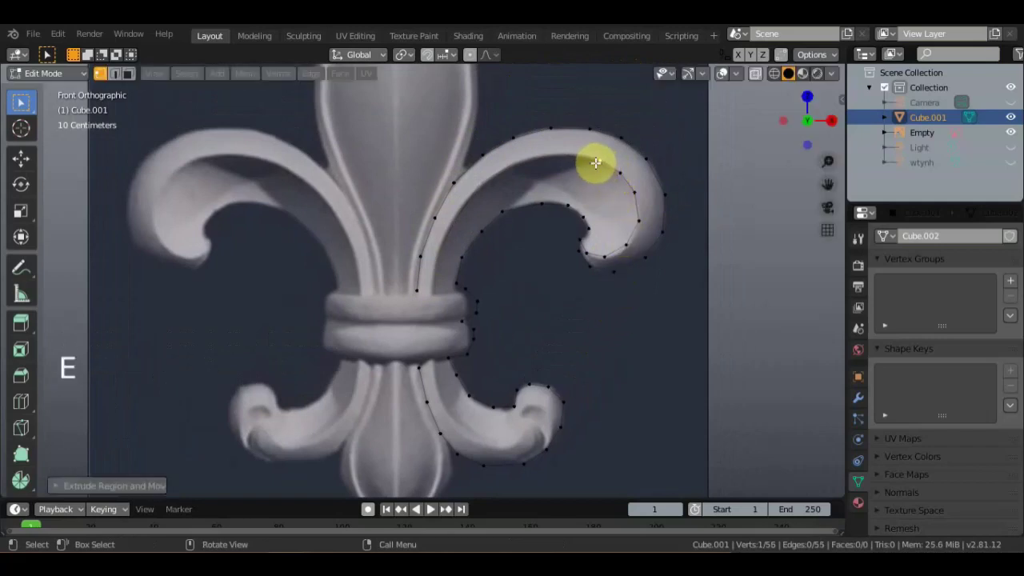
pyautogui.press('e')
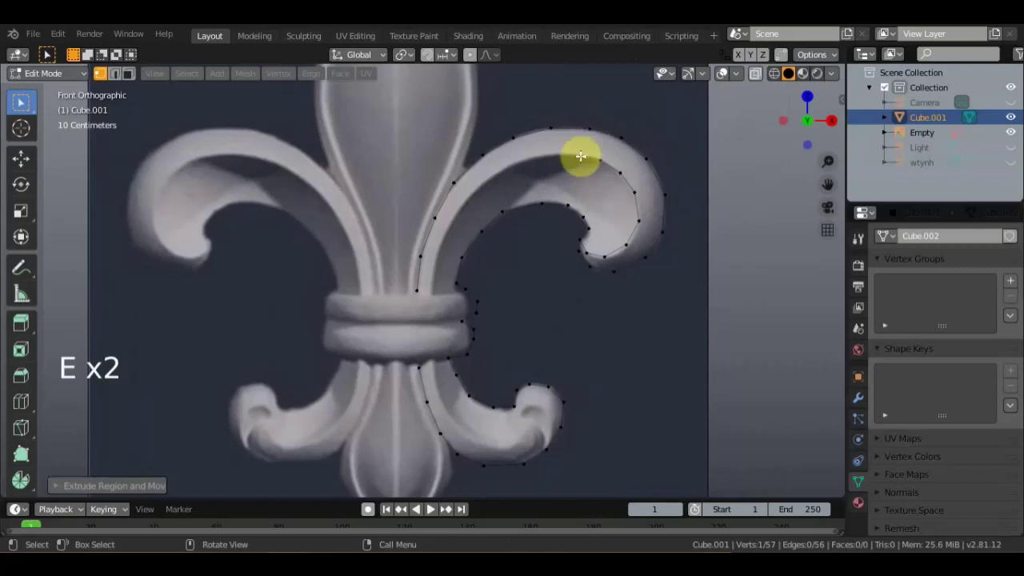
pyautogui.press('e')
pyautogui.press('e')
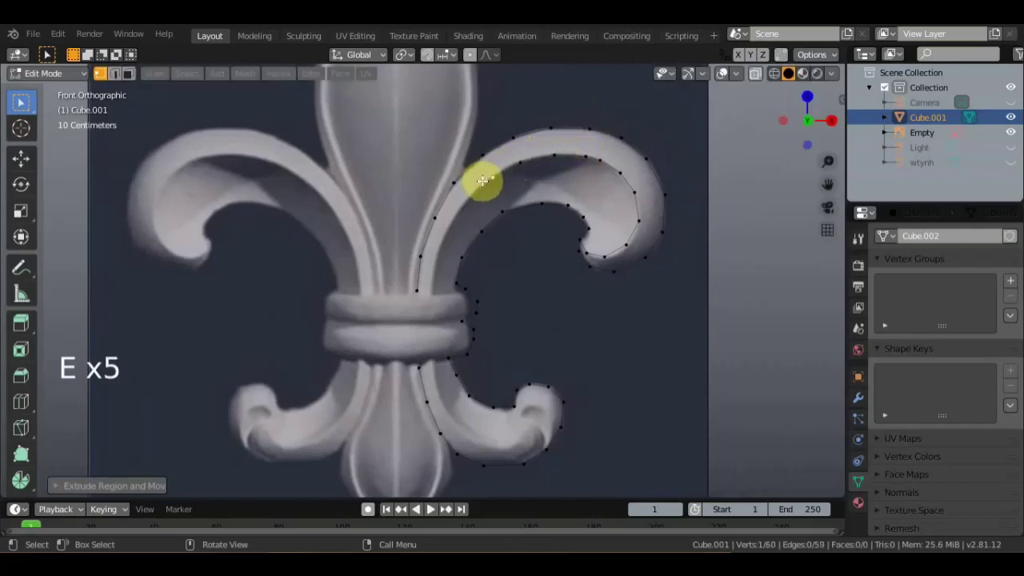
pyautogui.press('e')
pyautogui.press('e')
pyautogui.press('e')
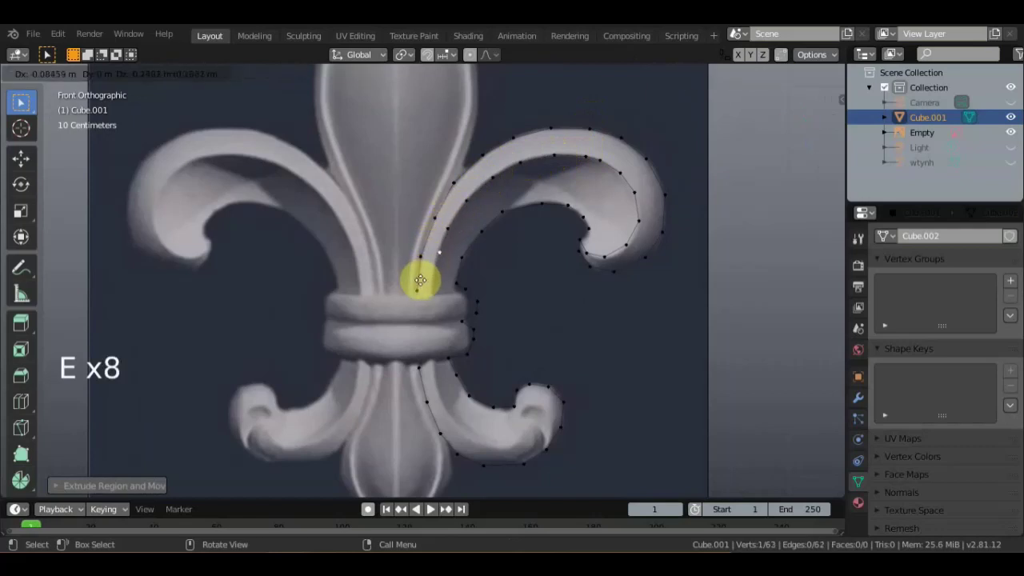
pyautogui.press('e')
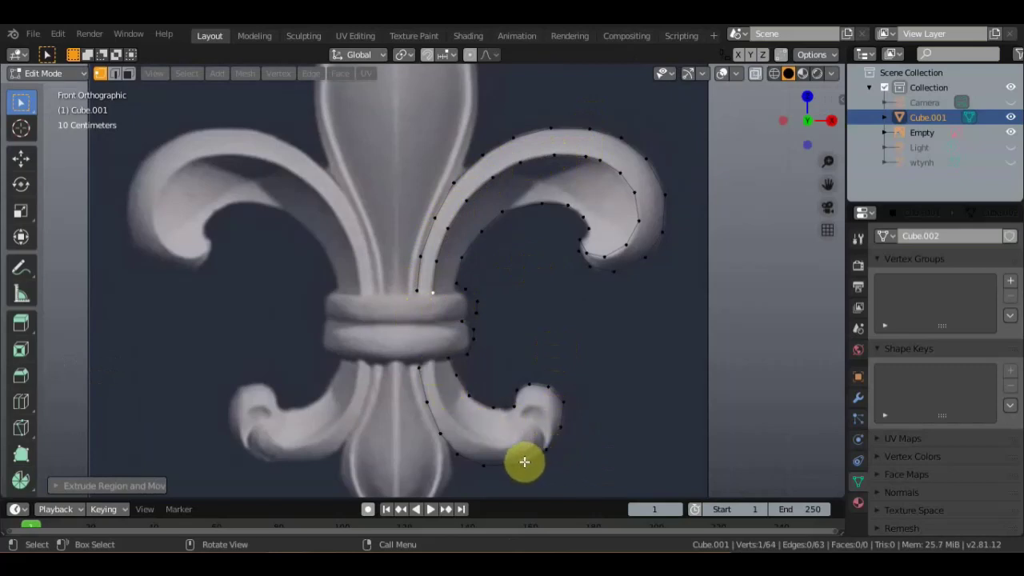
# From the lower end vertex, extrude the outline around the small lower curl.
pyautogui.click(524, 463)
pyautogui.press('e')
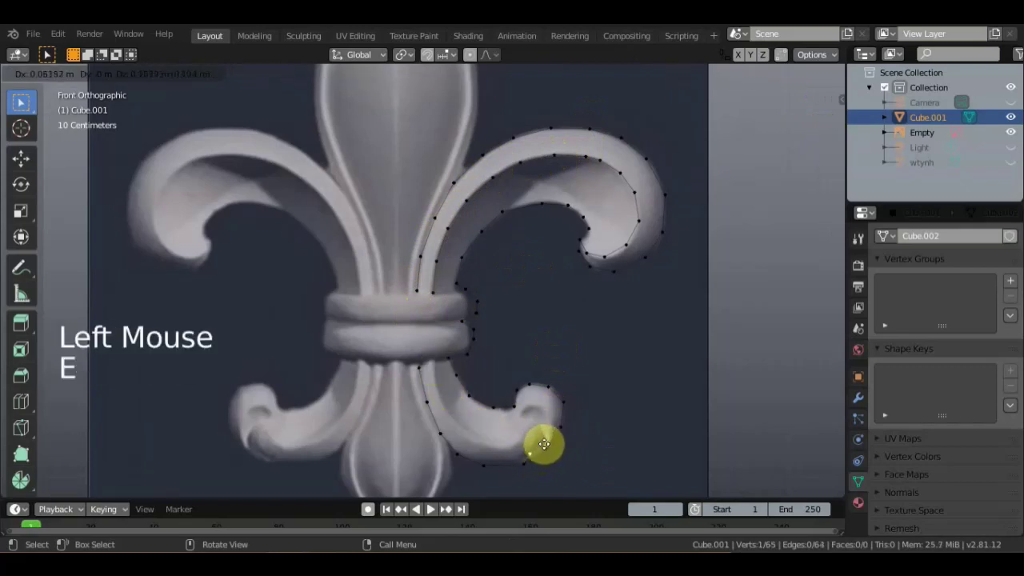
pyautogui.press('e')
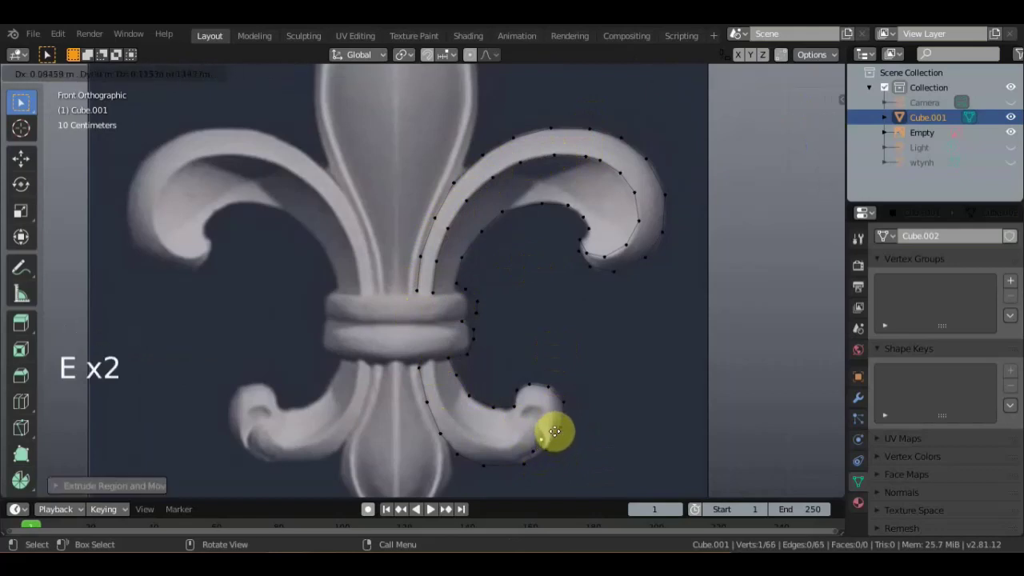
pyautogui.press('e')
pyautogui.press('e')
pyautogui.press('e')
pyautogui.press('e')
pyautogui.press('e')
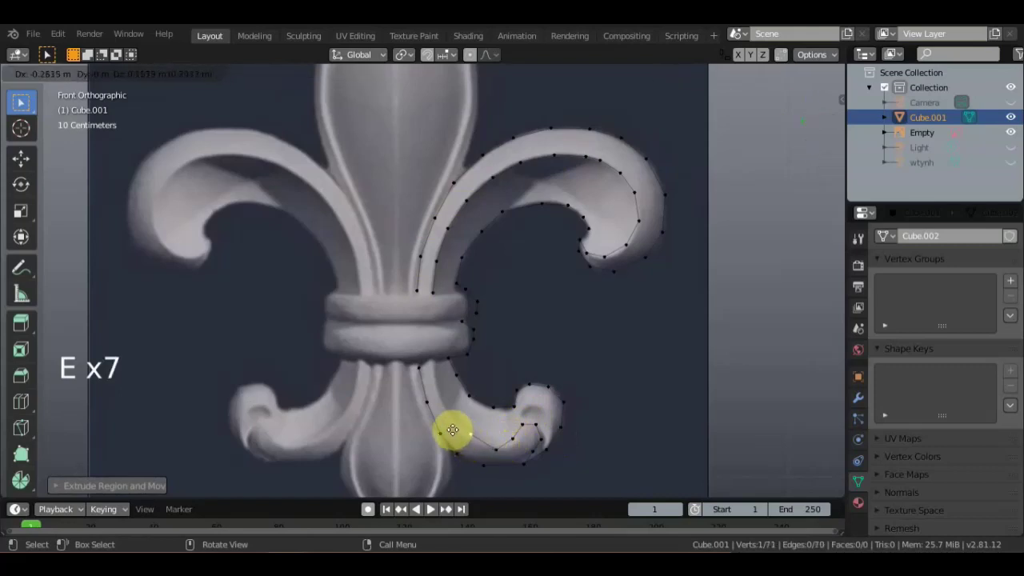
pyautogui.press('e')
pyautogui.press('e')
pyautogui.press('e')
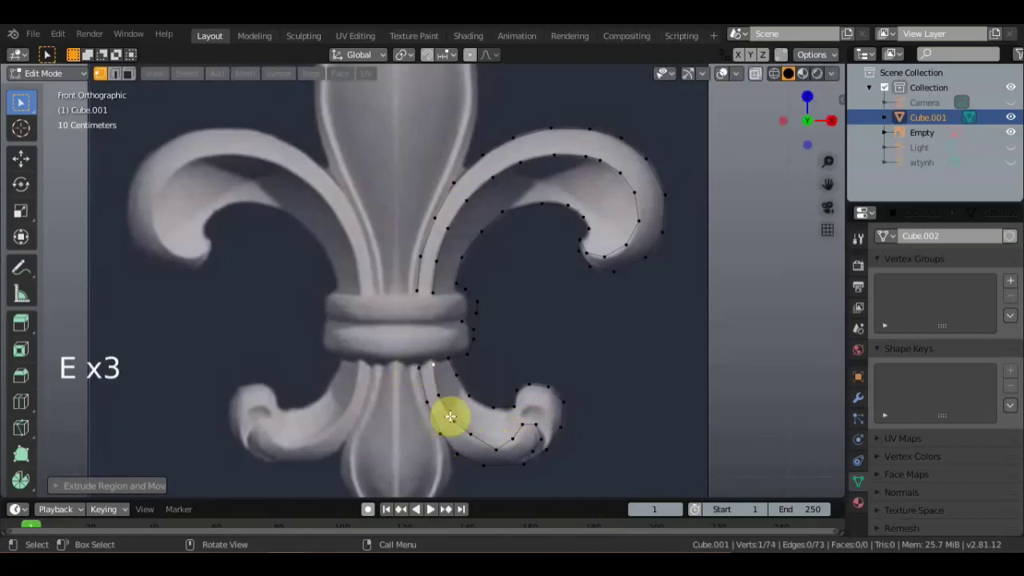
# Extrude the outline further to spiral into the centre of the lower curl.
pyautogui.click(515, 409)
pyautogui.press('e')
pyautogui.press('e')
pyautogui.press('e')
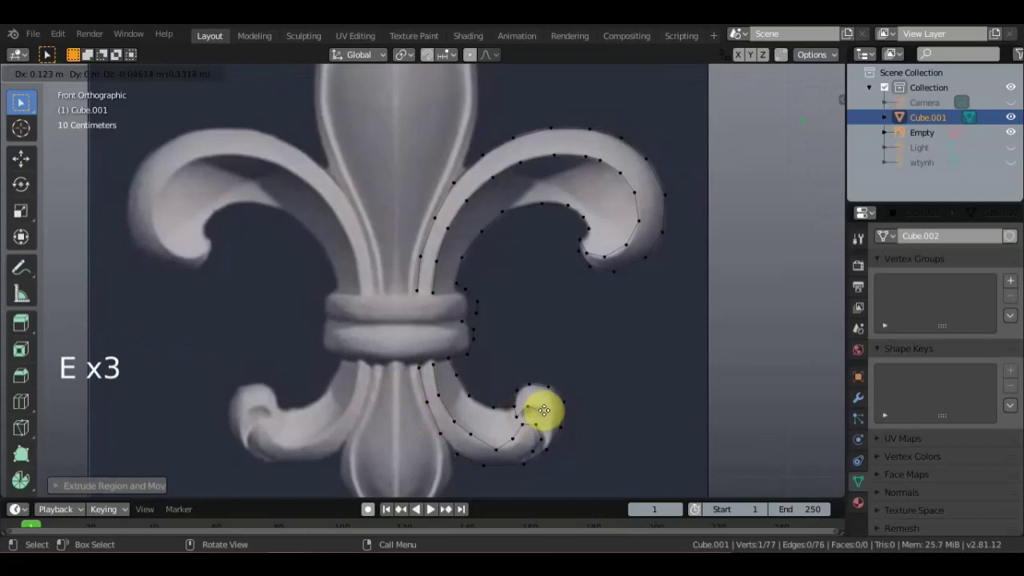
pyautogui.press('e')
pyautogui.press('e')
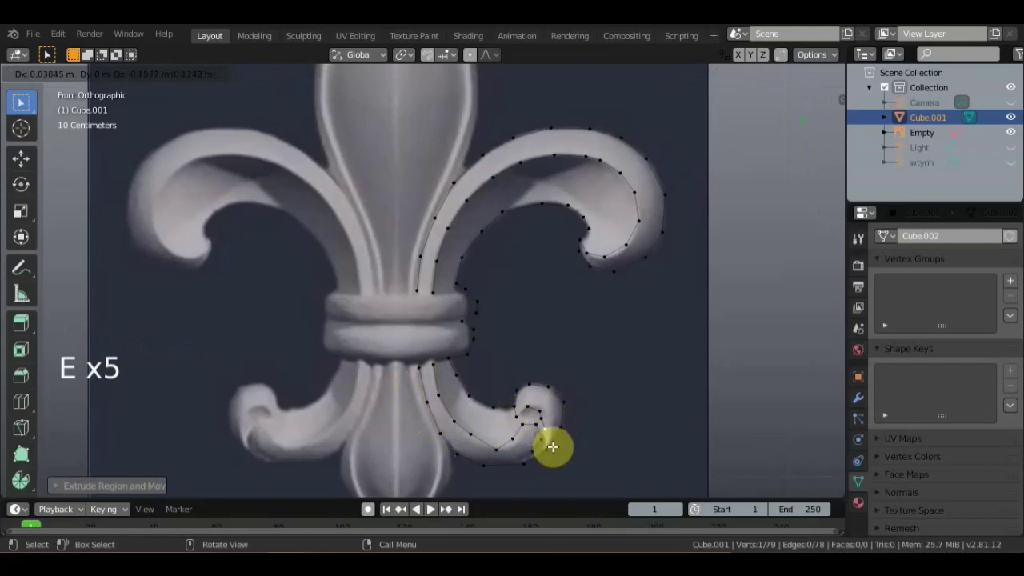
pyautogui.press('e')
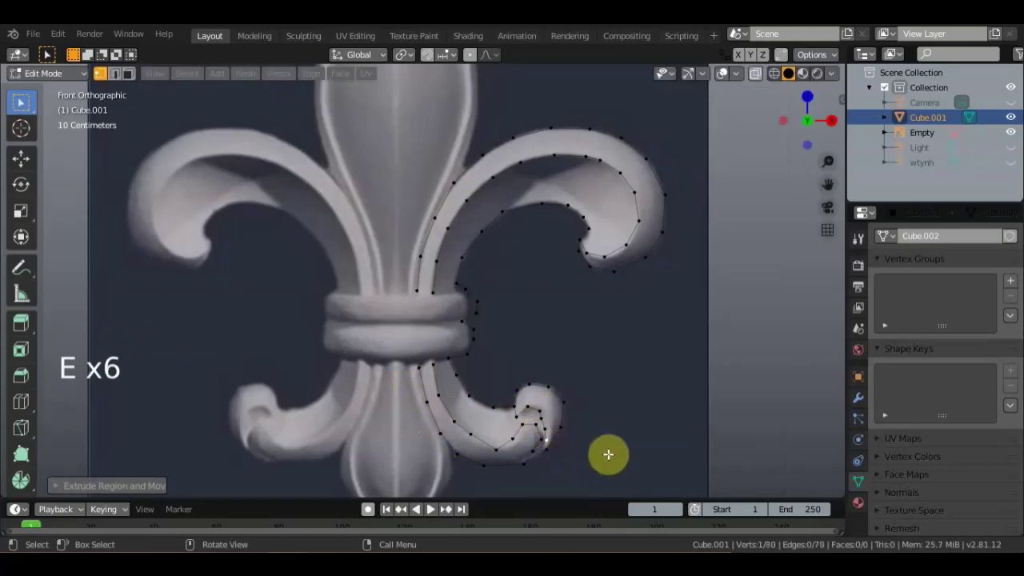
# Nudge a lower-curl vertex along the curl's edge until it sits at the tip.
pyautogui.middleClick(611, 416)
pyautogui.scroll(3)
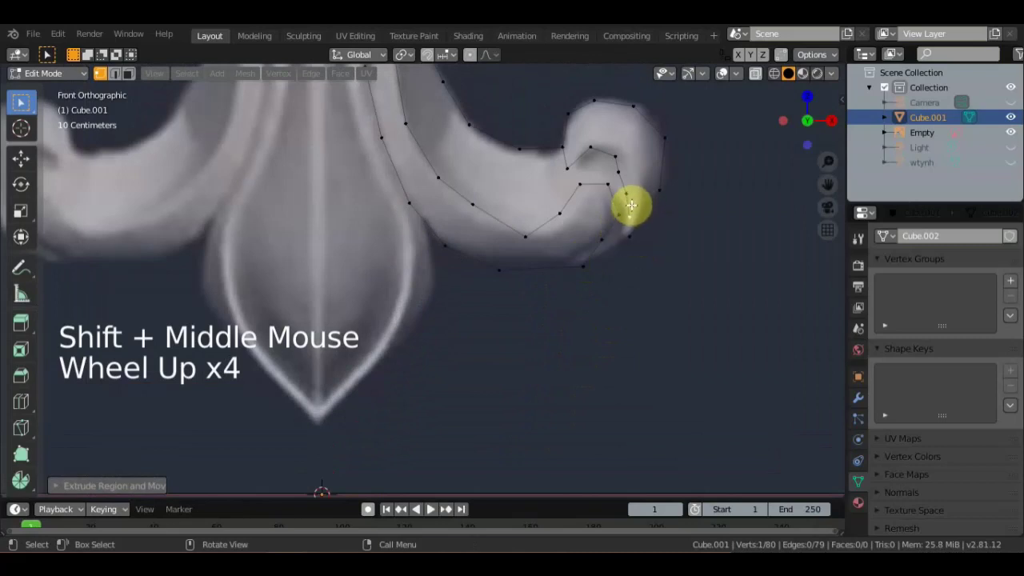
pyautogui.click(616, 172)
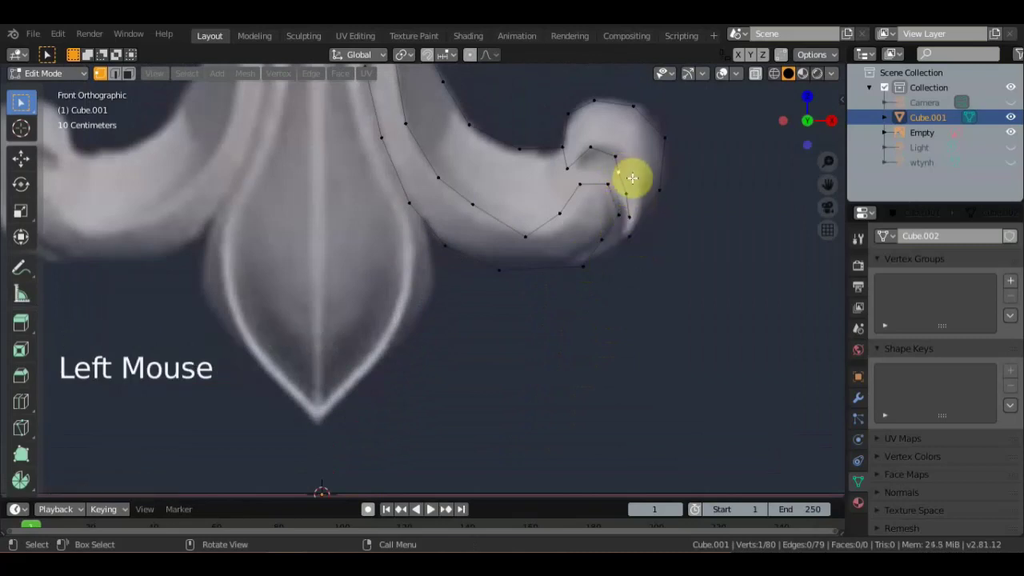
pyautogui.press('g')
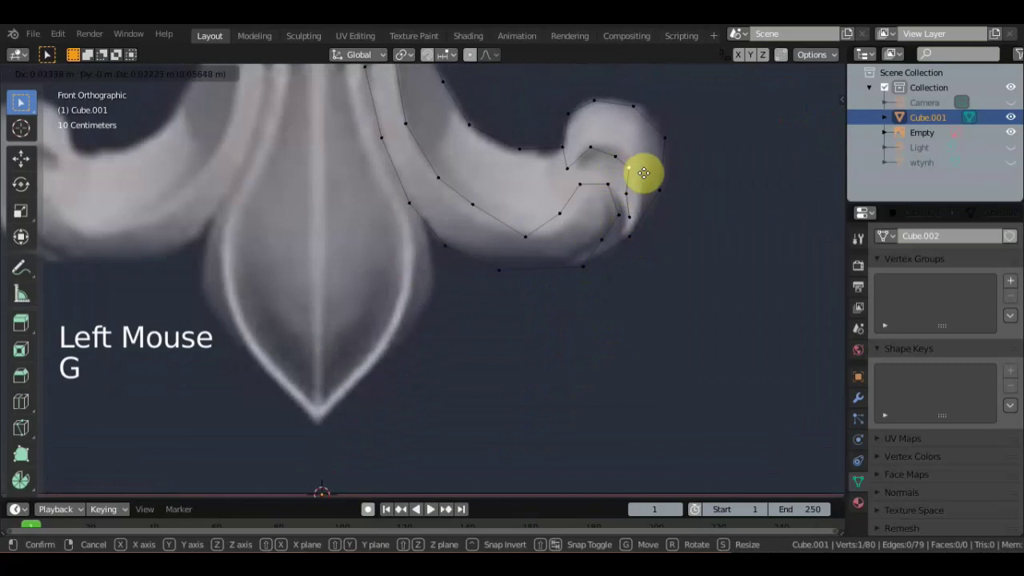
pyautogui.click(628, 199)
pyautogui.press('g')
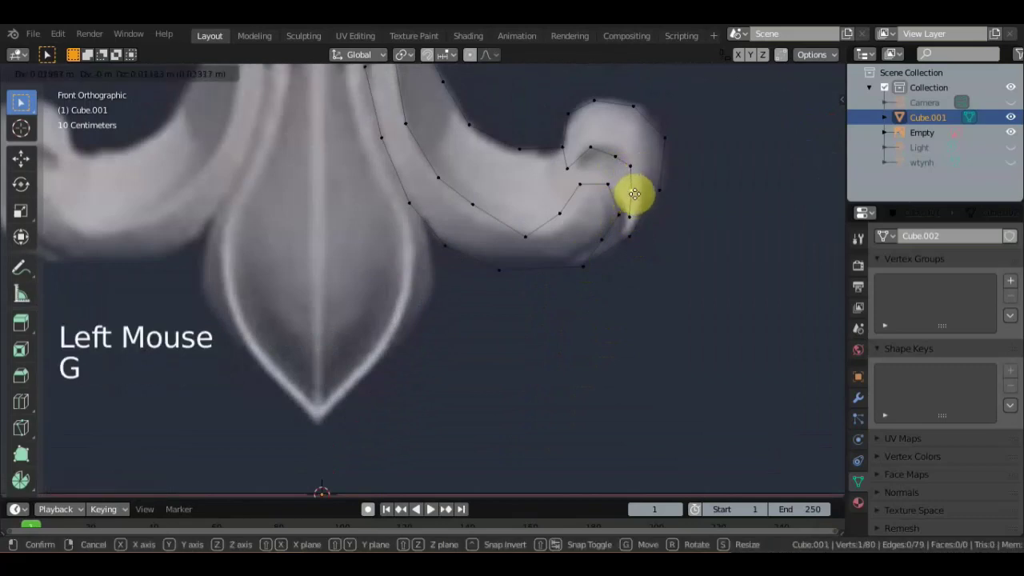
pyautogui.click(631, 218)
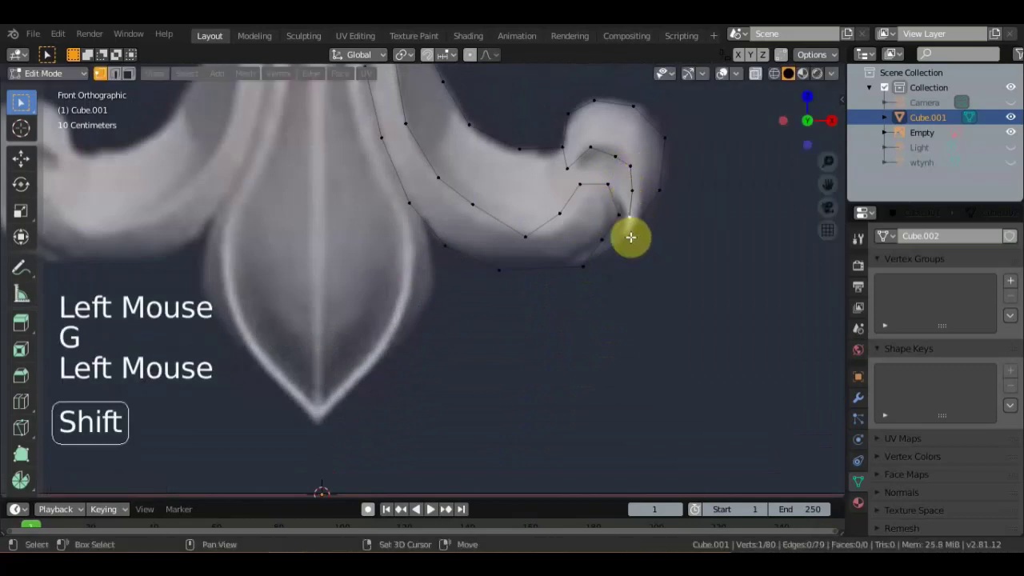
# Merge the two overlapping curl vertices into one and adjust the merged point.
pyautogui.click(631, 233)
pyautogui.rightClick(631, 243)
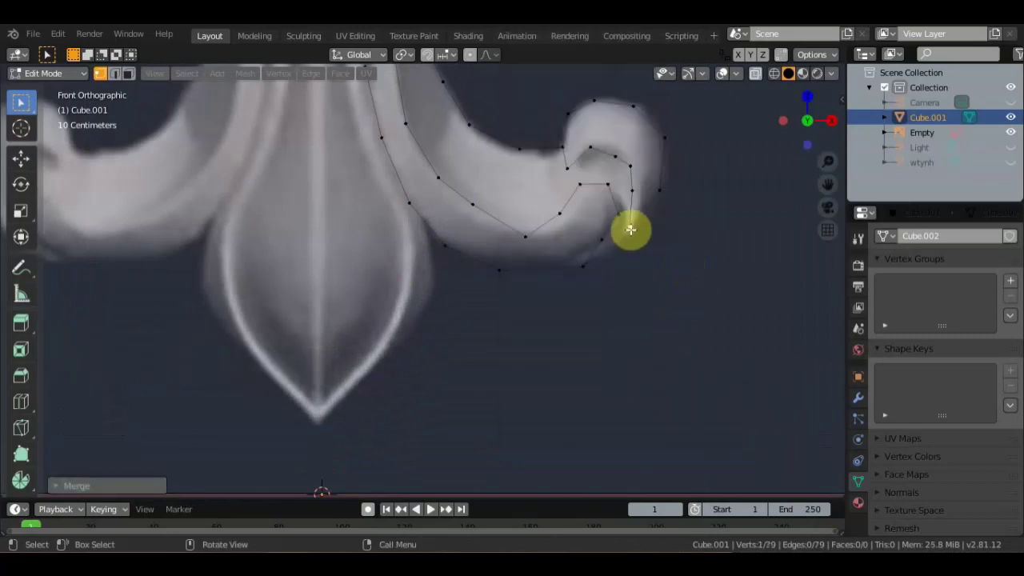
pyautogui.press('g')
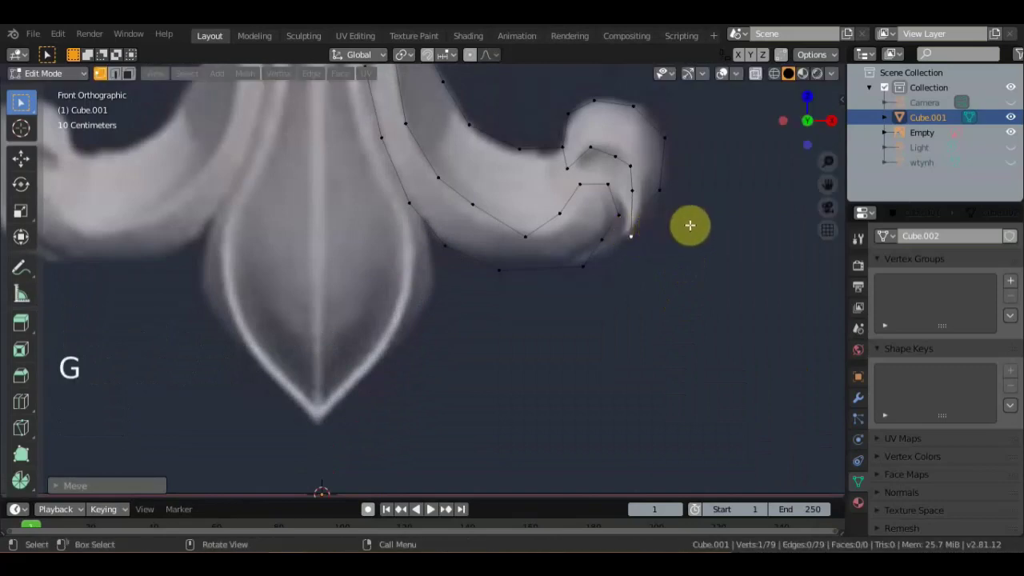
pyautogui.middleClick(717, 265)
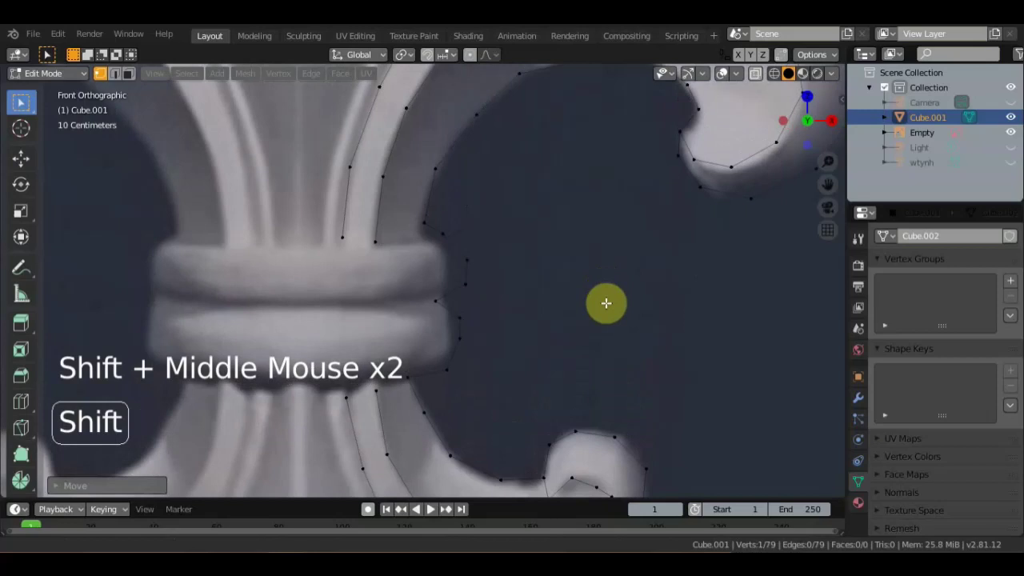
pyautogui.click(452, 311)
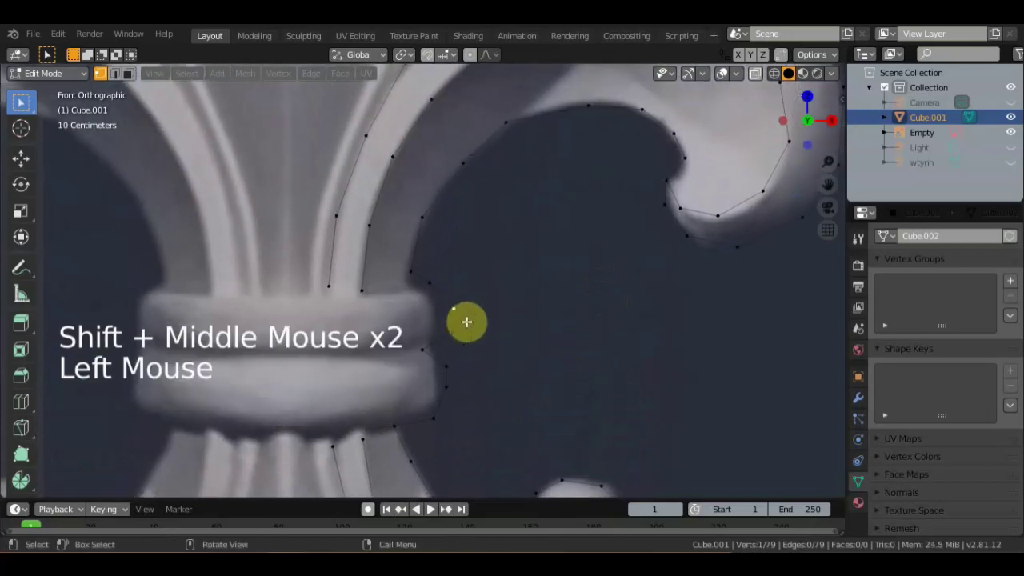
pyautogui.press('g')
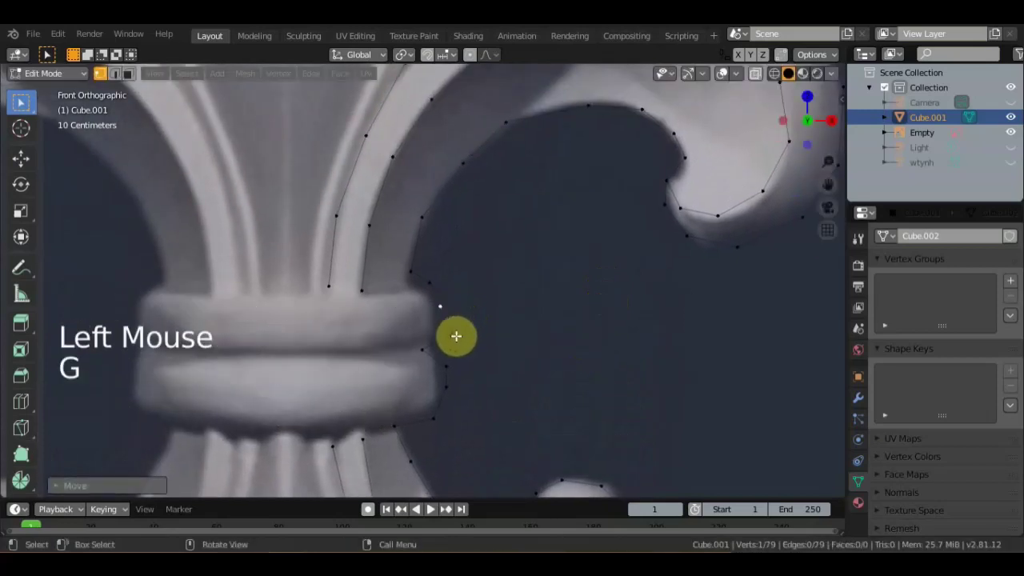
pyautogui.click(452, 339)
pyautogui.press('g')
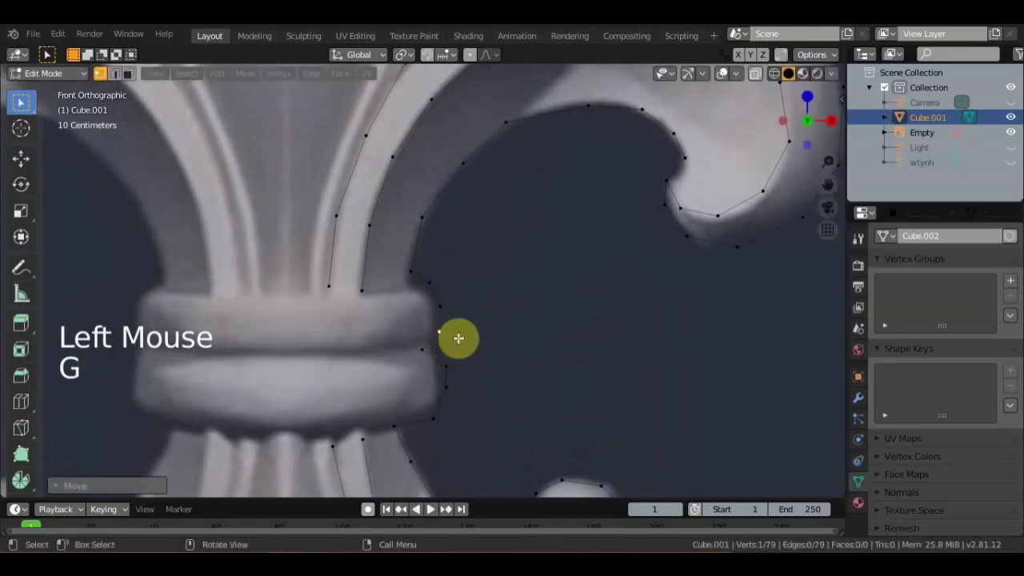
pyautogui.click(413, 276)
pyautogui.press('g')
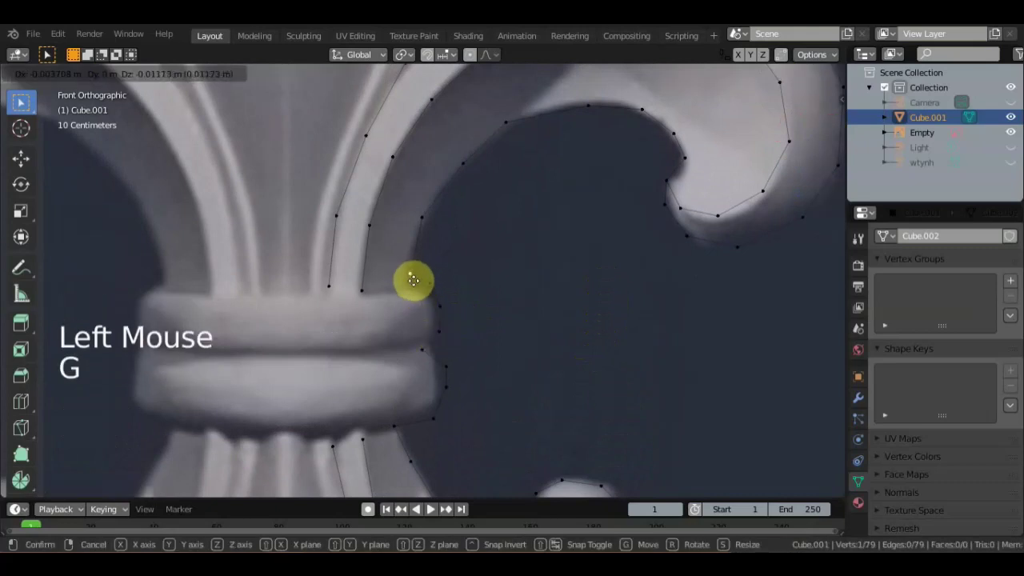
pyautogui.click(446, 372)
pyautogui.press('g')
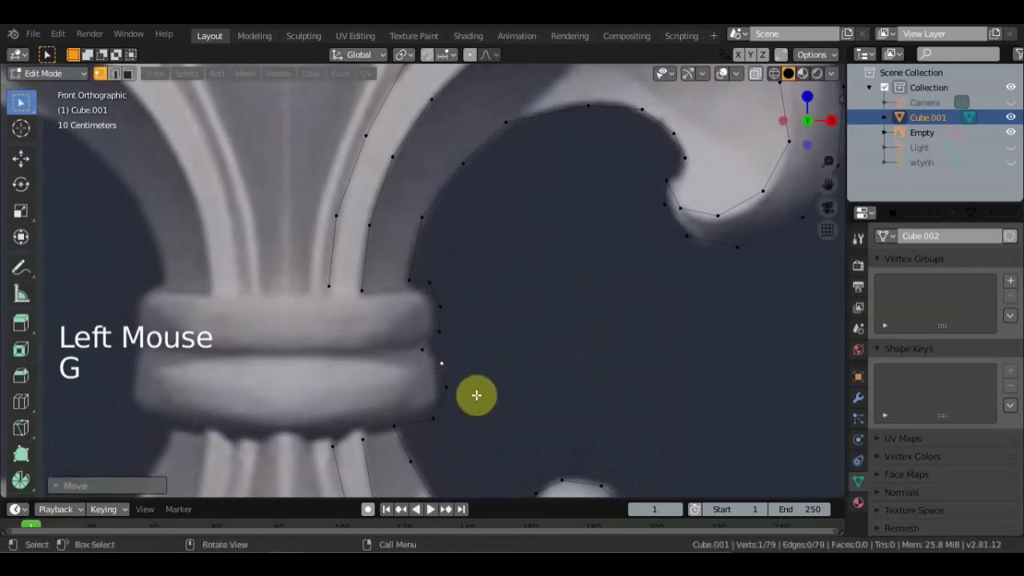
pyautogui.scroll(-3)
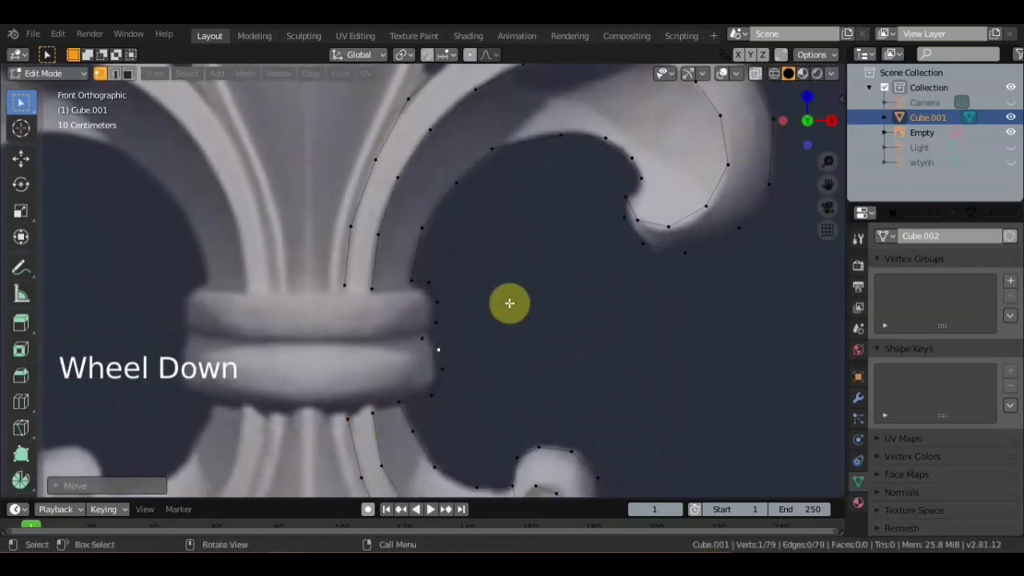
pyautogui.middleClick(513, 332)
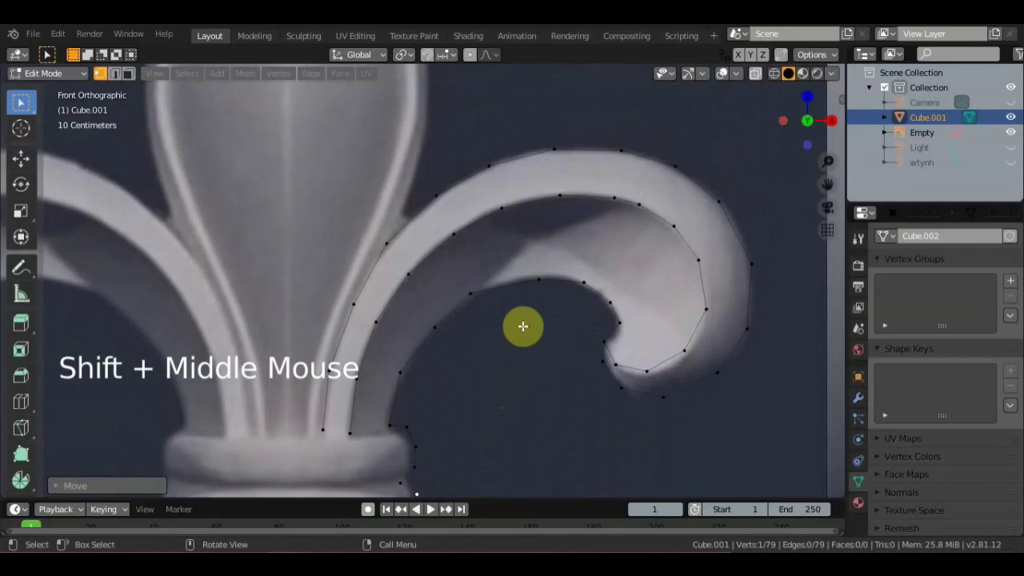
pyautogui.scroll(-3)
pyautogui.scroll(3)
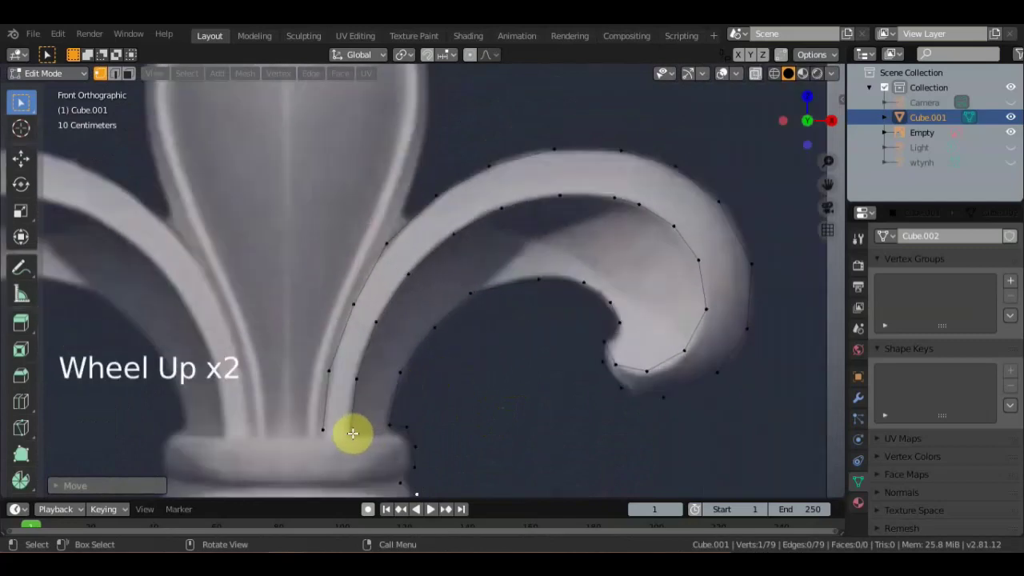
pyautogui.click(349, 433)
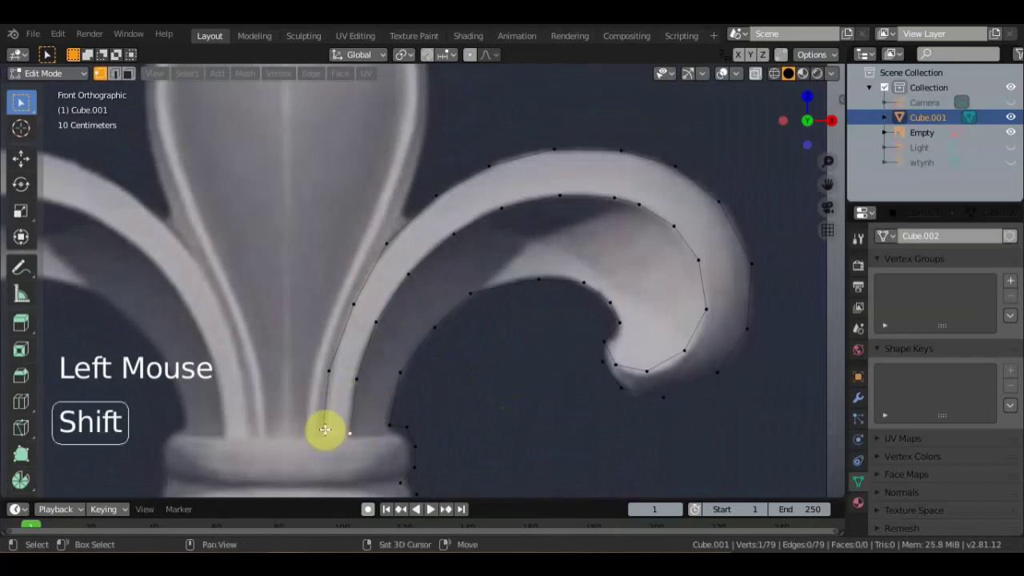
# Fill quad faces across the upper scroll curl with F, undoing a misplaced one.
pyautogui.click(330, 415)
pyautogui.doubleClick(330, 370)
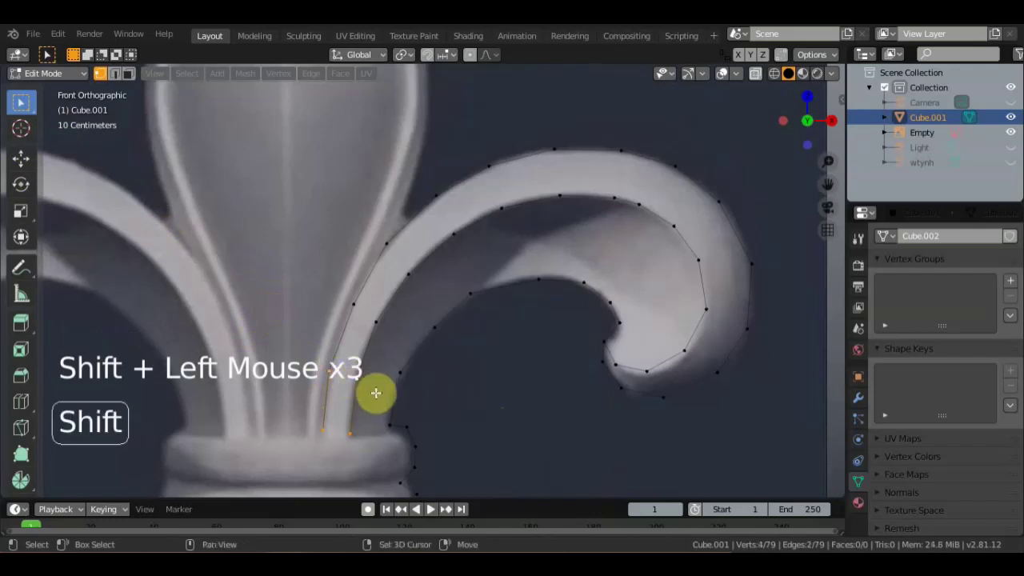
pyautogui.press('f')
pyautogui.click(354, 385)
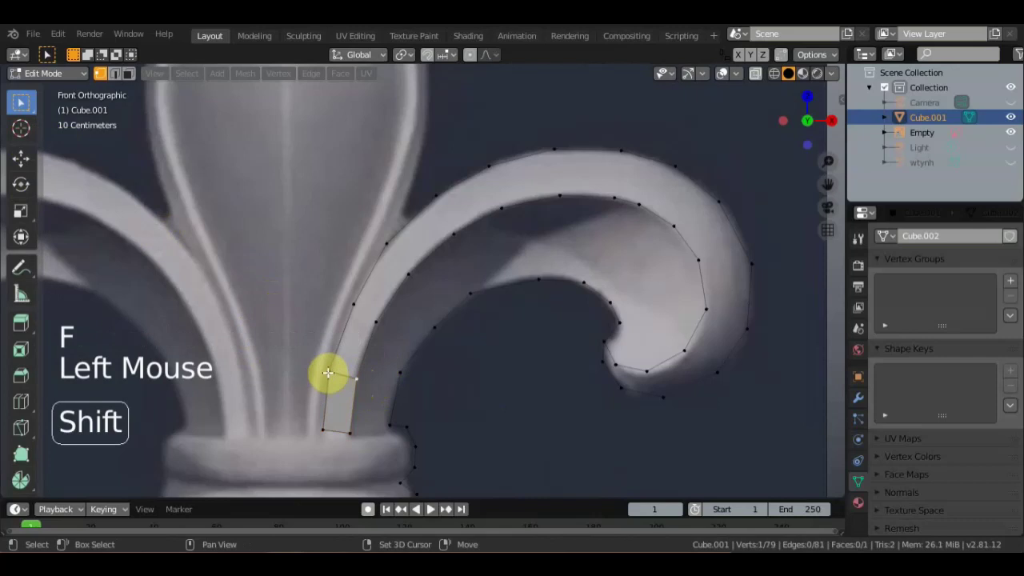
pyautogui.click(327, 370)
pyautogui.doubleClick(357, 311)
pyautogui.doubleClick(375, 327)
pyautogui.press('f')
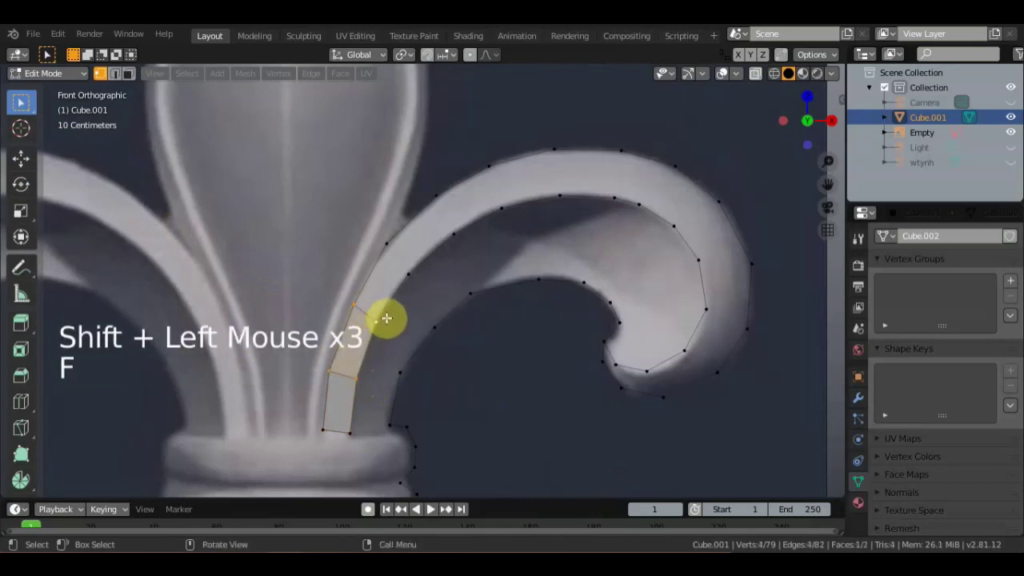
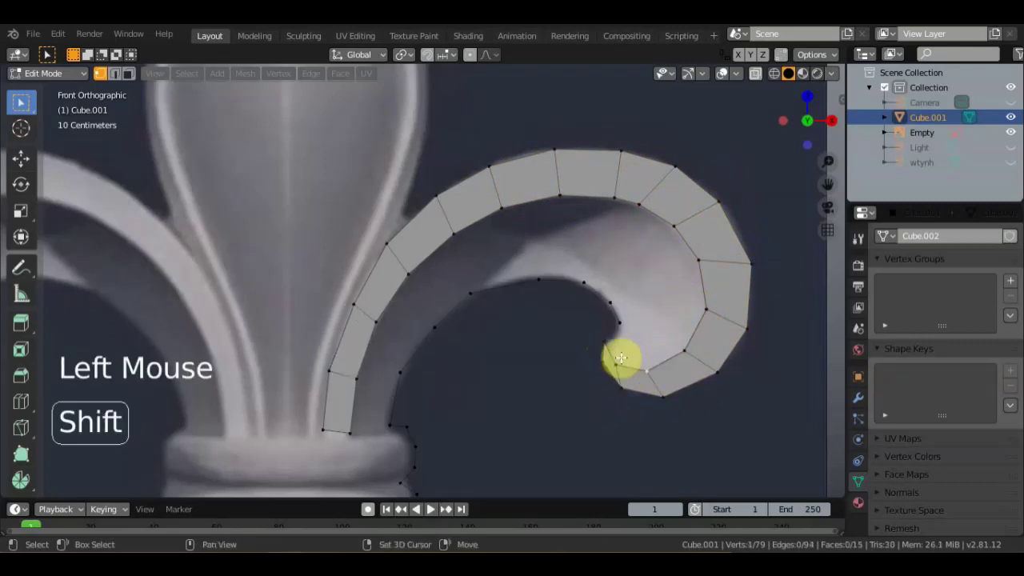
pyautogui.click(614, 351)
pyautogui.click(613, 336)
pyautogui.click(622, 321)
pyautogui.press('f')
pyautogui.click(685, 347)
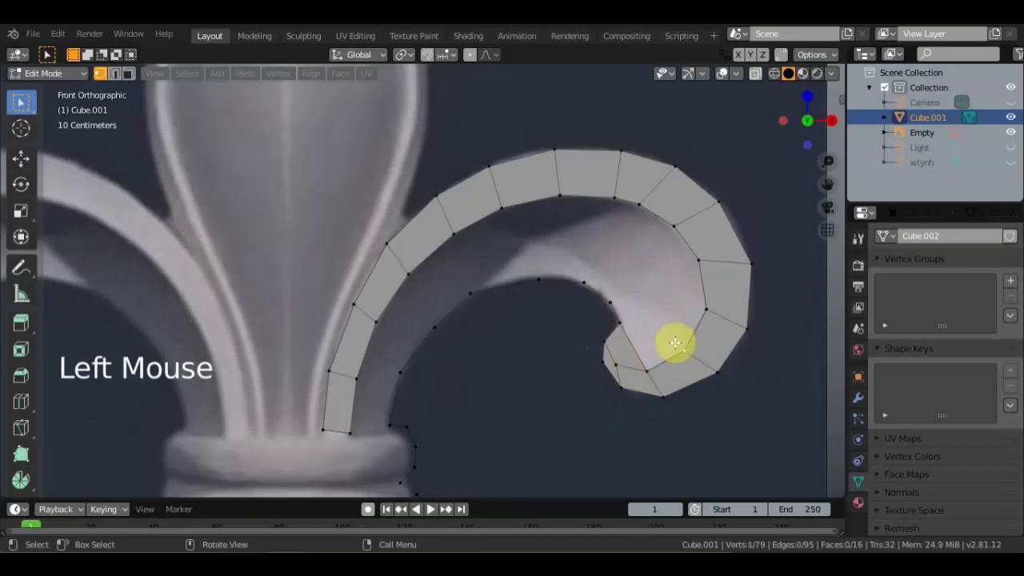
pyautogui.press('ctrl+z')
pyautogui.press('ctrl+z')
# Fill a band of quad faces along the lower curl's bottom edge, four vertices at a time.
pyautogui.scroll(-3)
pyautogui.middleClick(475, 310)
pyautogui.click(380, 347)
pyautogui.scroll(3)
pyautogui.click(393, 338)
pyautogui.click(388, 294)
pyautogui.doubleClick(366, 302)
pyautogui.press('f')
pyautogui.click(396, 396)
pyautogui.click(400, 368)
pyautogui.click(388, 344)
pyautogui.click(377, 350)
pyautogui.press('f')
pyautogui.click(445, 405)
pyautogui.click(430, 394)
pyautogui.click(414, 380)
pyautogui.click(400, 396)
pyautogui.press('f')
pyautogui.click(469, 433)
pyautogui.click(456, 406)
pyautogui.click(432, 424)
pyautogui.click(429, 432)
pyautogui.press('f')
pyautogui.click(515, 438)
pyautogui.click(494, 405)
pyautogui.click(470, 434)
pyautogui.click(463, 441)
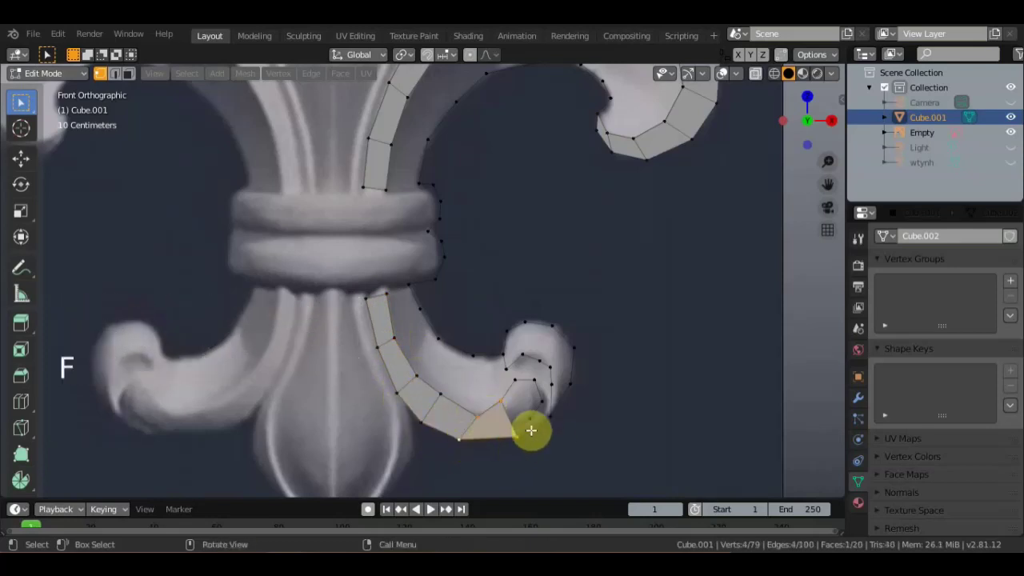
pyautogui.press('f')
# Continue the face band up around the lower curl, ending with a triangle at its edge.
pyautogui.click(527, 432)
pyautogui.click(521, 438)
pyautogui.click(503, 400)
pyautogui.click(519, 378)
pyautogui.press('f')
pyautogui.click(542, 402)
pyautogui.click(530, 418)
pyautogui.click(518, 382)
pyautogui.click(538, 380)
pyautogui.press('f')
pyautogui.click(523, 352)
pyautogui.click(509, 339)
pyautogui.click(503, 357)
pyautogui.click(511, 367)
pyautogui.press('f')
pyautogui.click(541, 350)
pyautogui.click(550, 326)
pyautogui.doubleClick(526, 329)
pyautogui.click(524, 352)
pyautogui.click(518, 372)
pyautogui.press('f')
pyautogui.click(550, 368)
pyautogui.click(570, 351)
pyautogui.doubleClick(552, 327)
pyautogui.click(543, 361)
pyautogui.press('d')
pyautogui.press('f')
pyautogui.click(553, 388)
pyautogui.click(572, 364)
pyautogui.click(571, 357)
pyautogui.click(552, 368)
pyautogui.press('f')
pyautogui.click(548, 417)
pyautogui.doubleClick(559, 384)
pyautogui.press('f')
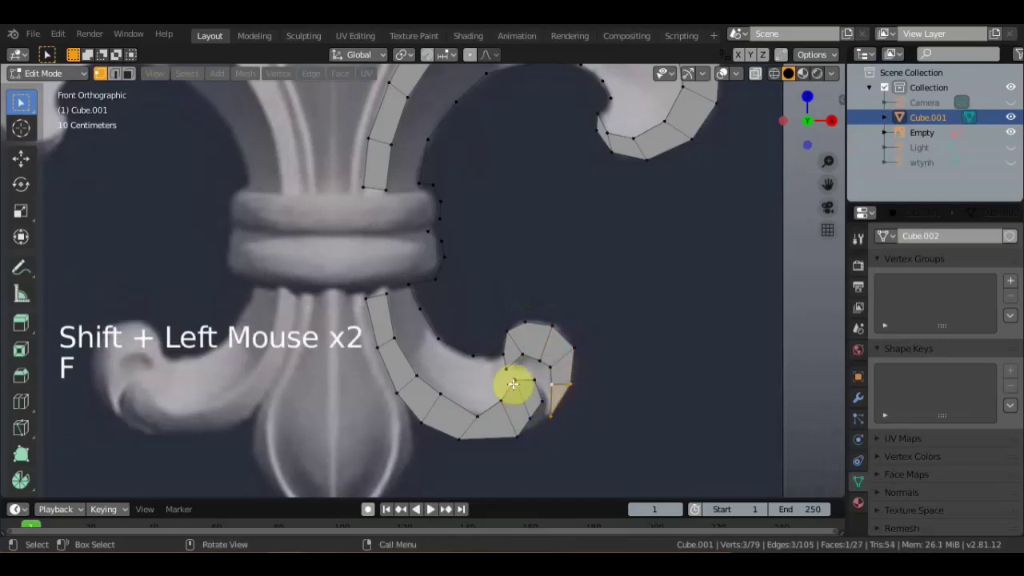
pyautogui.scroll(-3)
pyautogui.middleClick(556, 296)
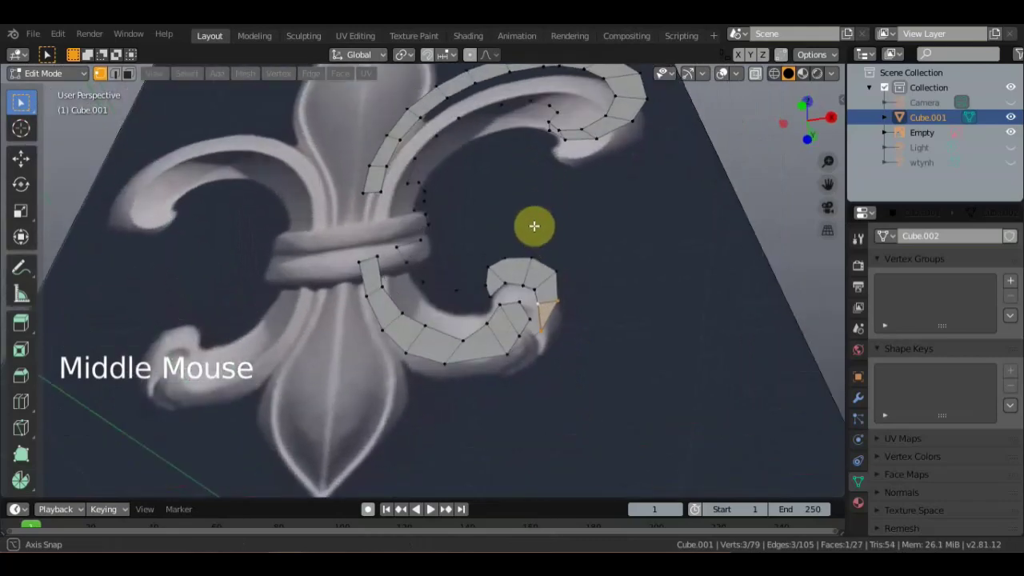
pyautogui.middleClick(539, 242)
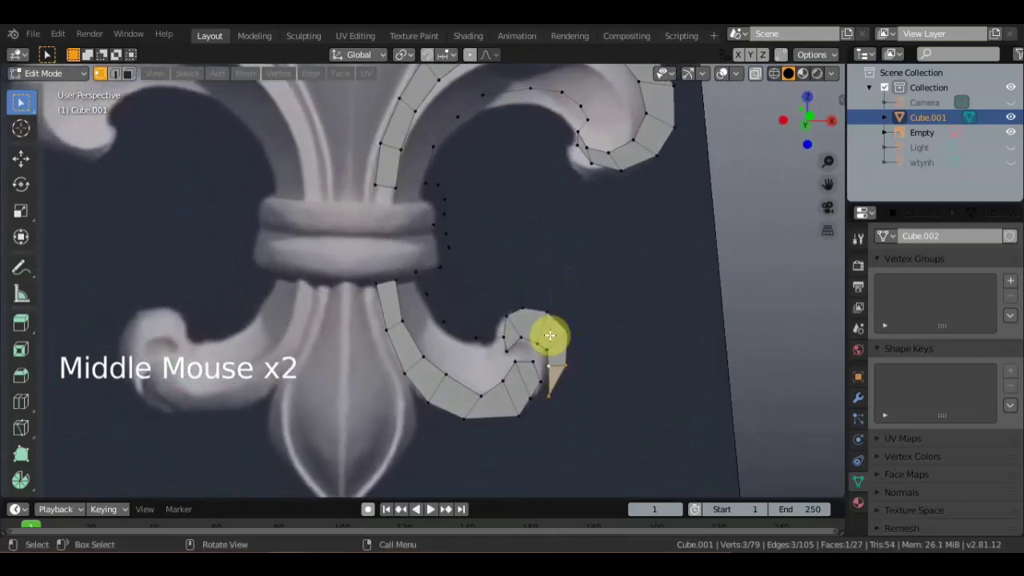
pyautogui.scroll(-3)
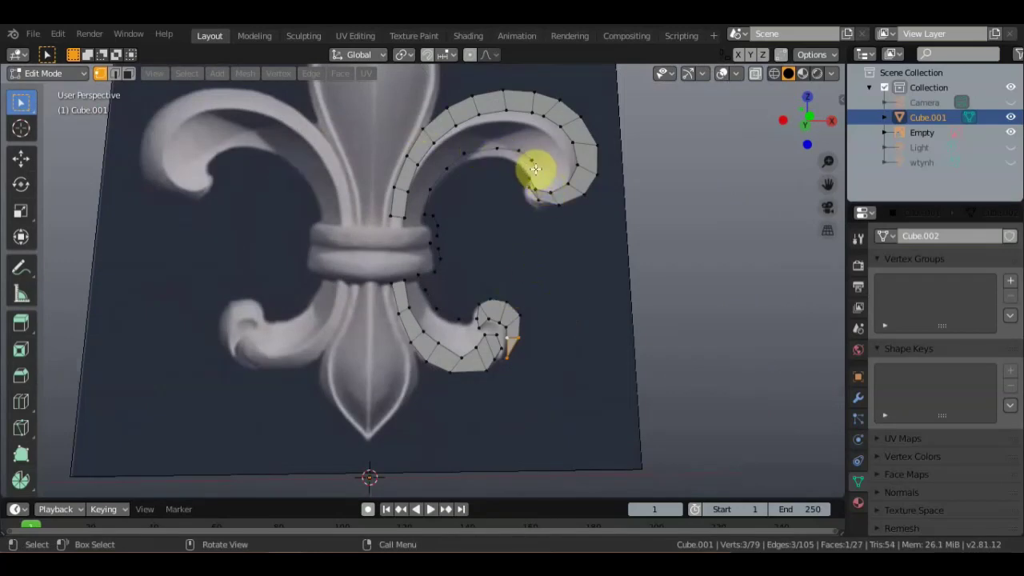
pyautogui.click(533, 170)
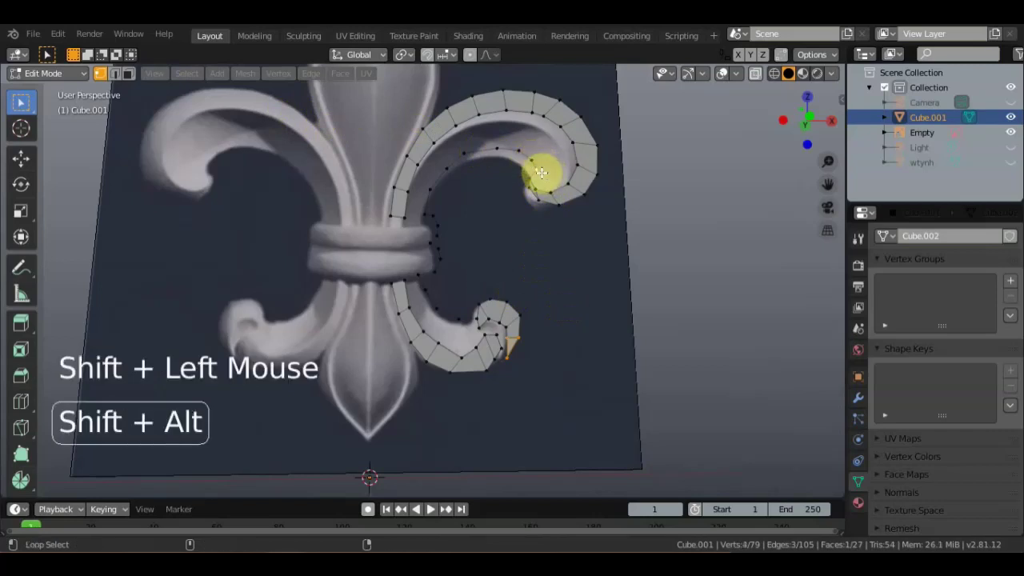
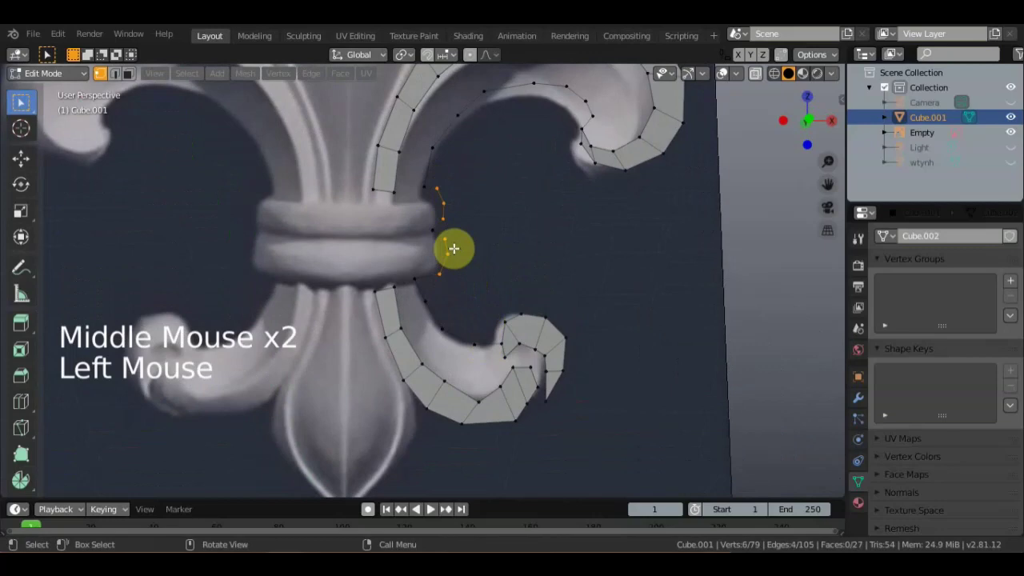
pyautogui.click(438, 240)
pyautogui.middleClick(495, 222)
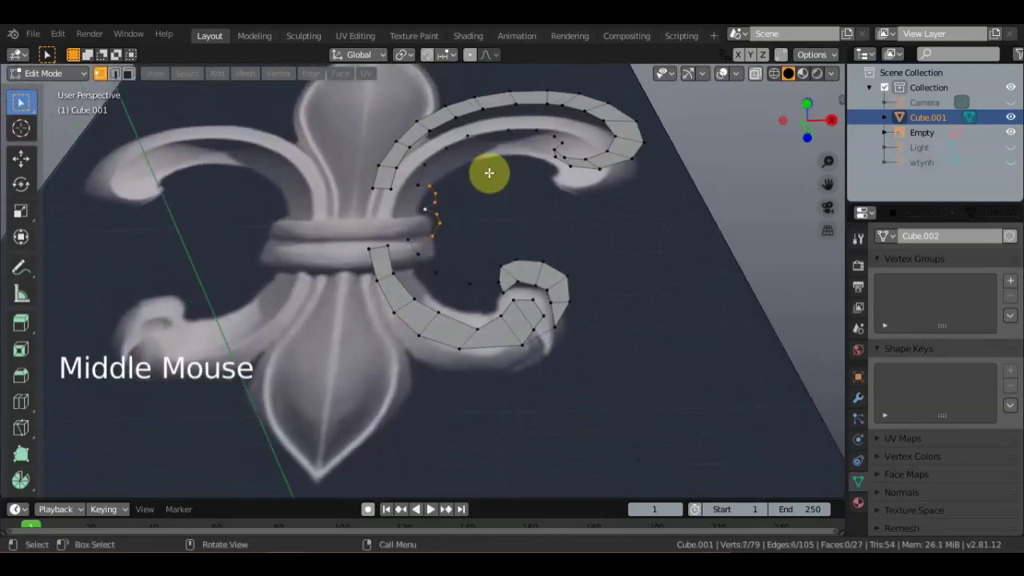
# Extrude the band's end edges several times around the upper curl toward its inner tip.
pyautogui.press('KP_3')
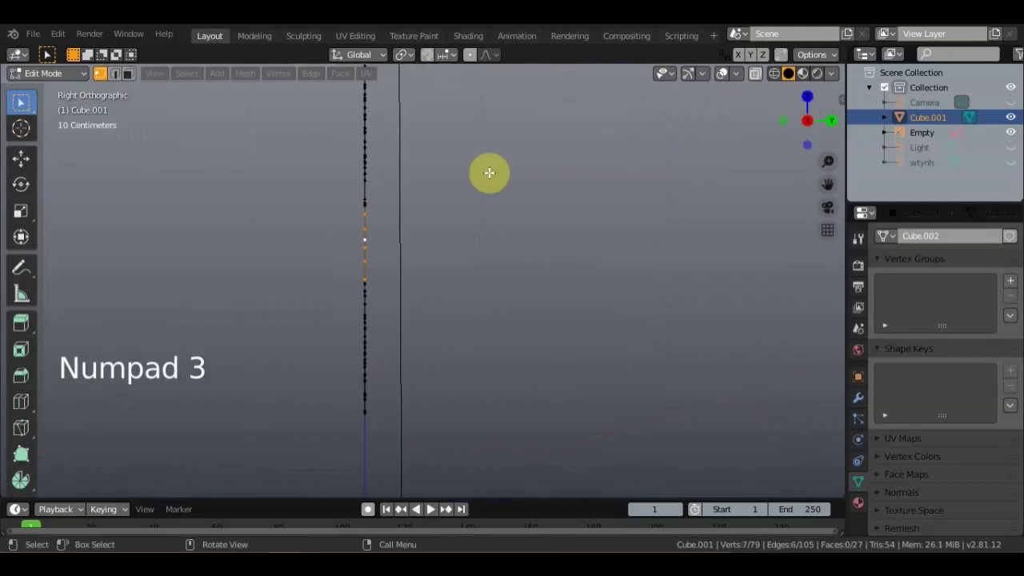
pyautogui.press('e')
pyautogui.middleClick(480, 295)
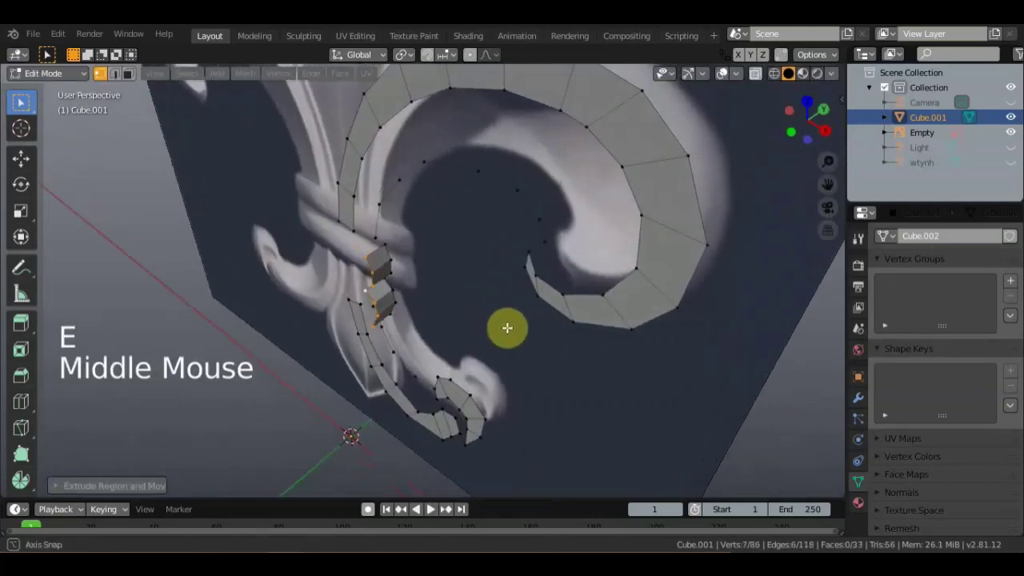
pyautogui.press('e')
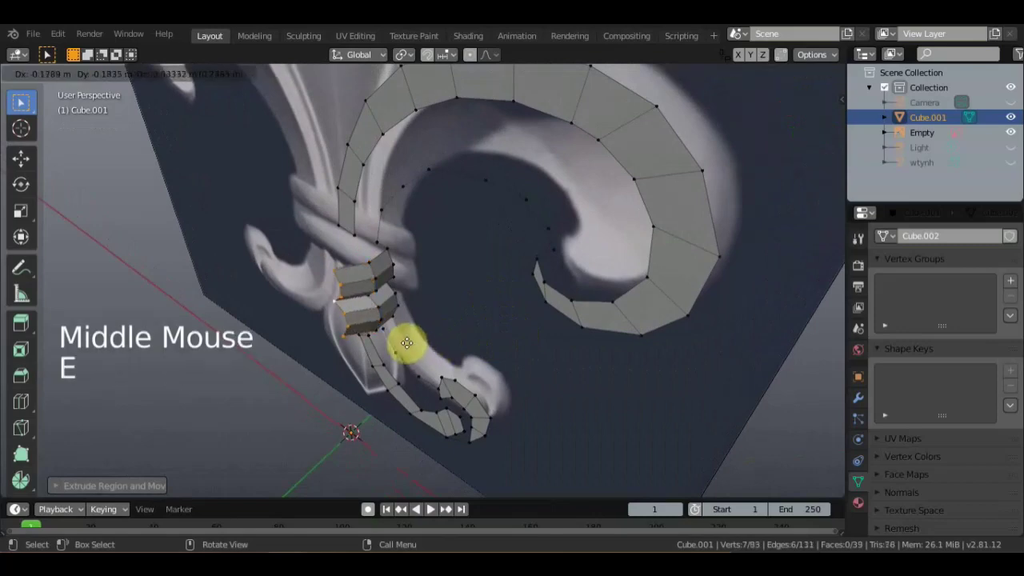
pyautogui.middleClick(452, 365)
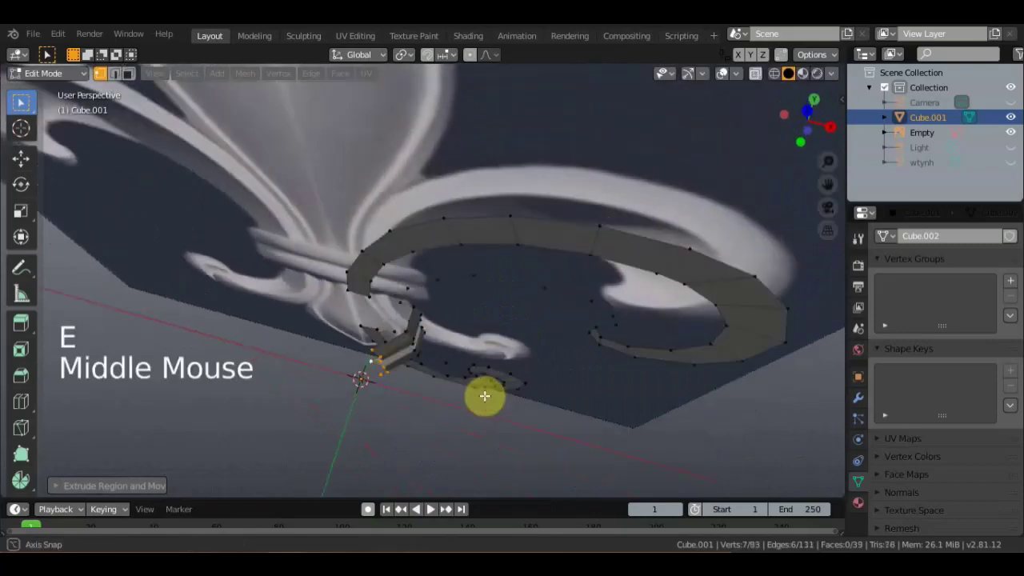
pyautogui.press('e')
pyautogui.press('e')
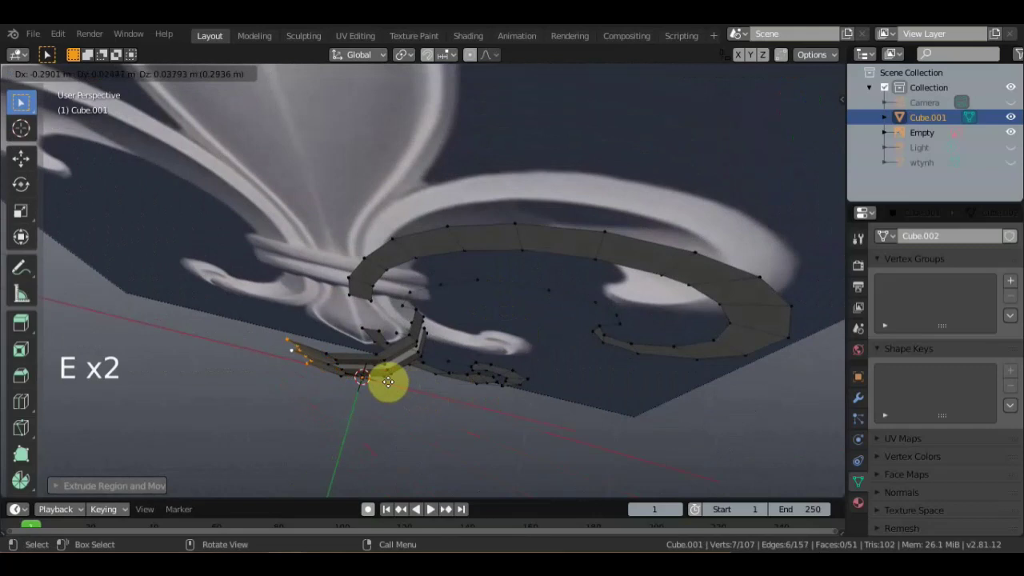
pyautogui.middleClick(449, 317)
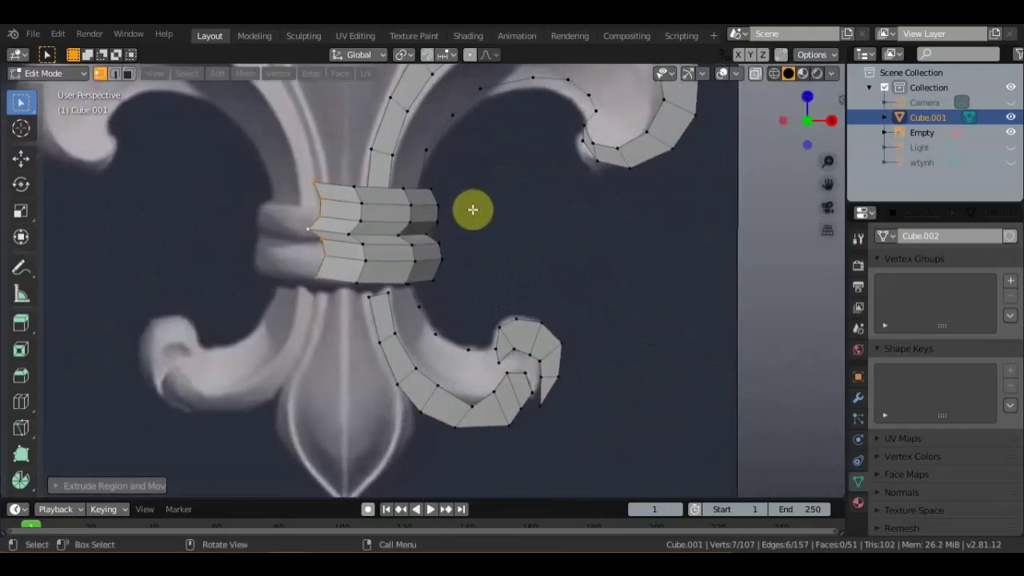
# Return to front view and pick a single extruded vertex to reposition.
pyautogui.press('KP_1')
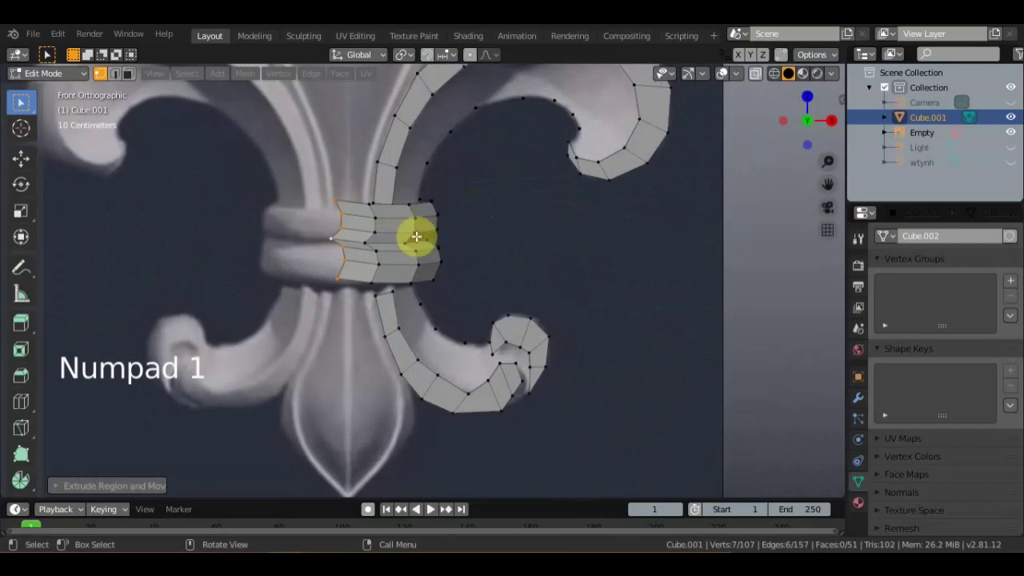
pyautogui.press('g')
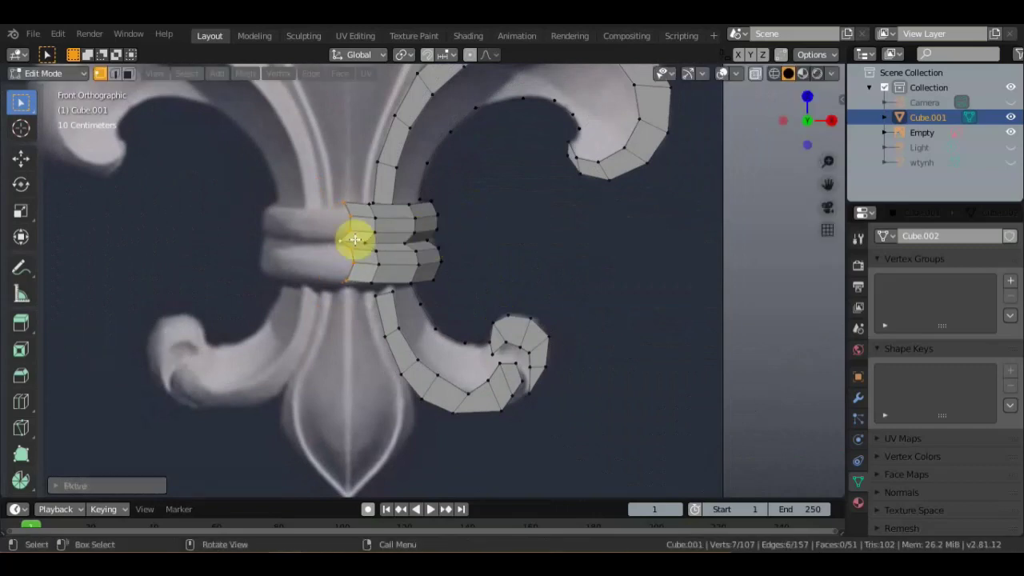
pyautogui.click(343, 239)
# Move successive top vertices onto the reference outline one by one.
pyautogui.press('g')
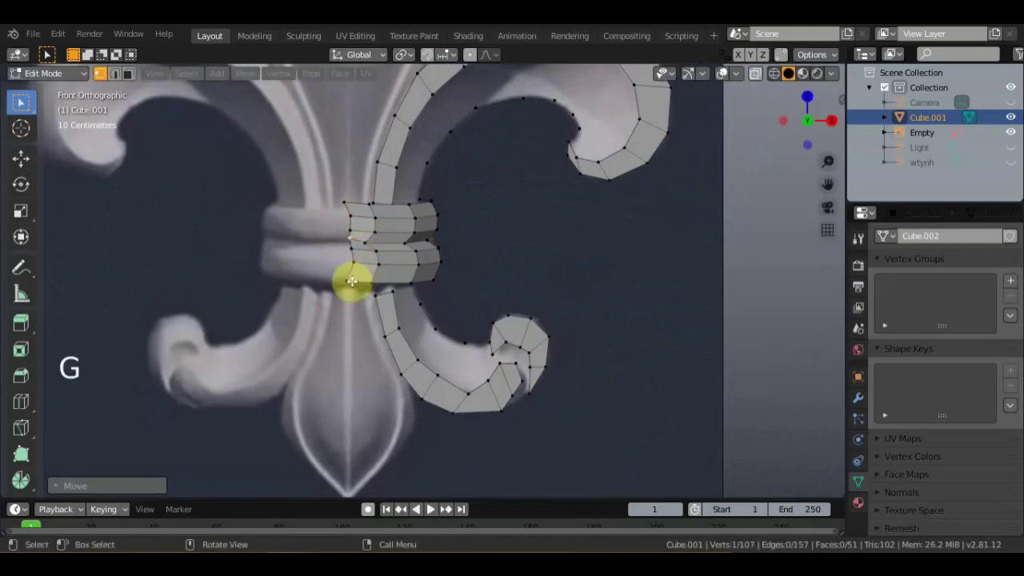
pyautogui.click(349, 280)
pyautogui.press('g')
pyautogui.click(354, 265)
pyautogui.press('g')
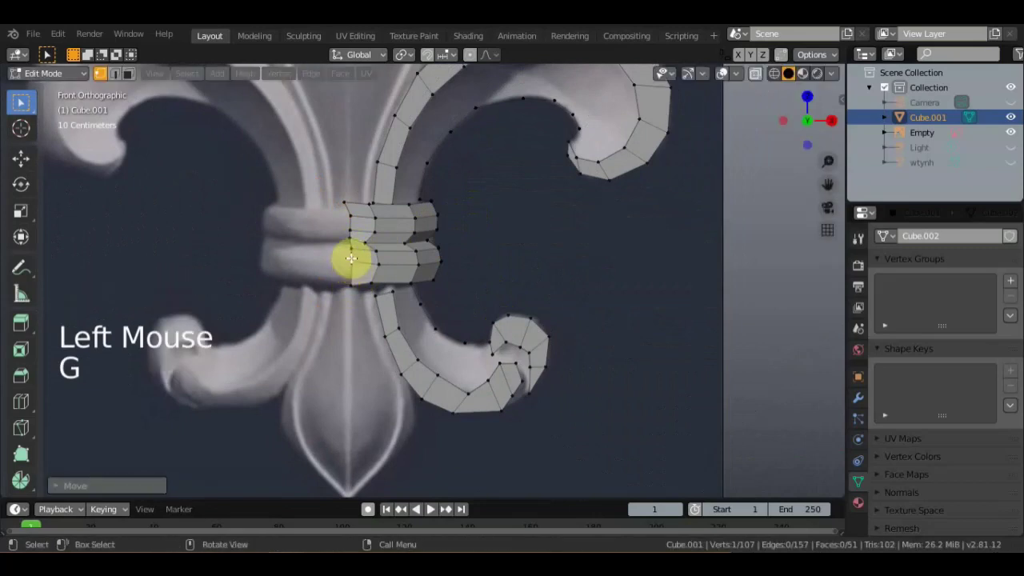
pyautogui.click(350, 213)
pyautogui.press('g')
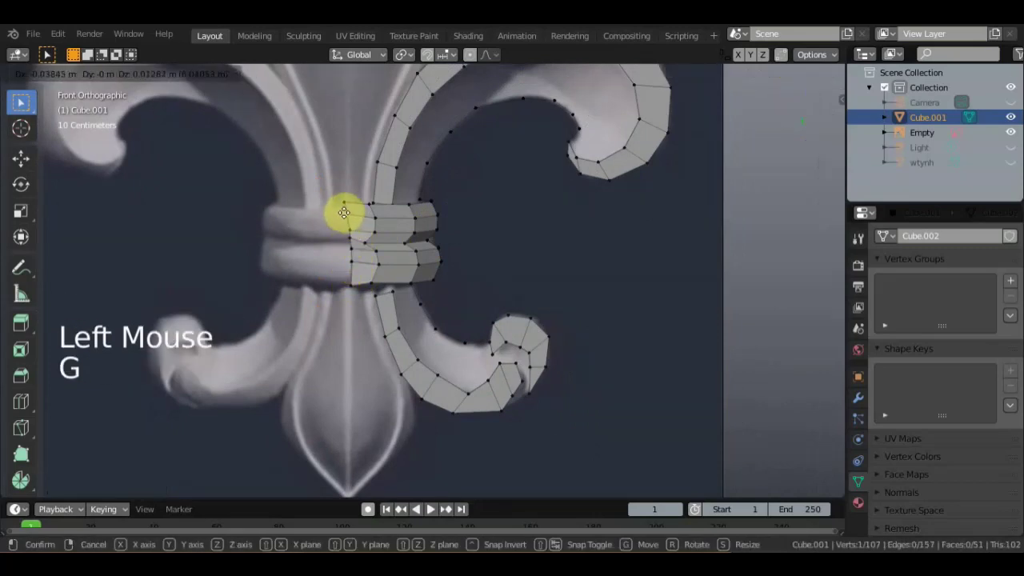
# Fine-tune the last top vertex with repeated grabs until it matches the image.
pyautogui.click(344, 200)
pyautogui.press('g')
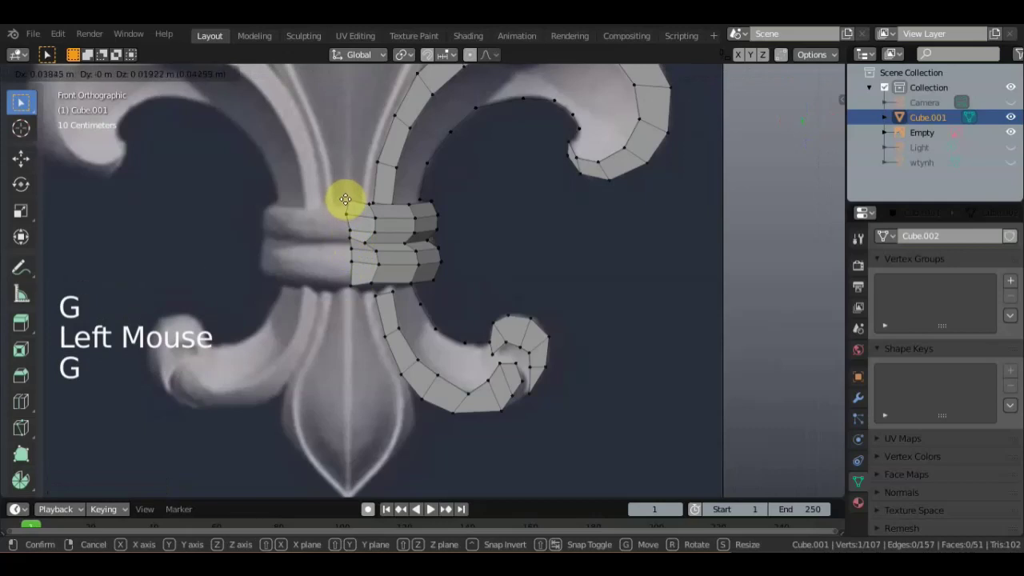
pyautogui.click(347, 214)
pyautogui.press('g')
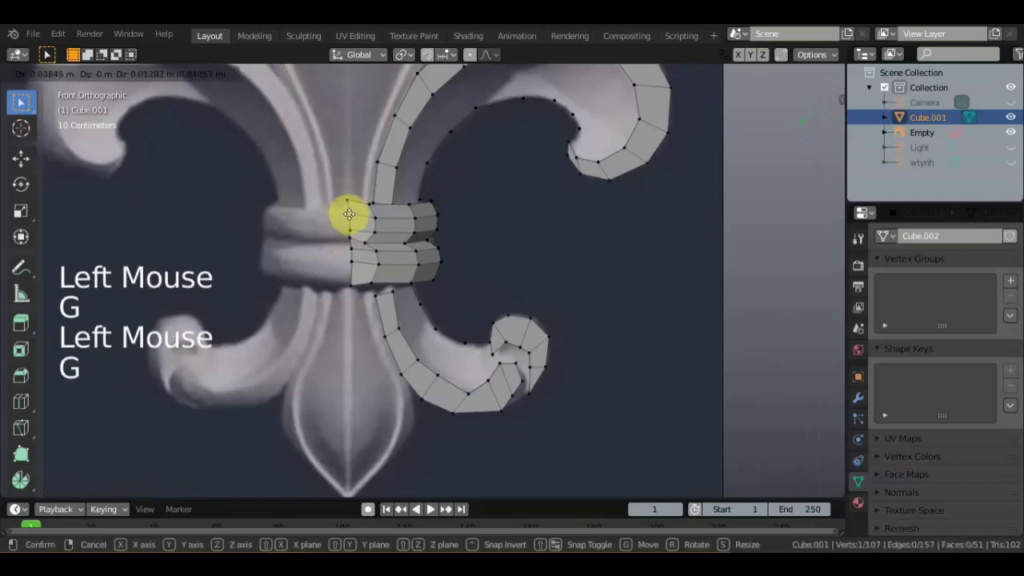
pyautogui.scroll(-3)
pyautogui.click(375, 221)
# Add loop cuts across the curled scroll strip to subdivide it.
pyautogui.middleClick(443, 270)
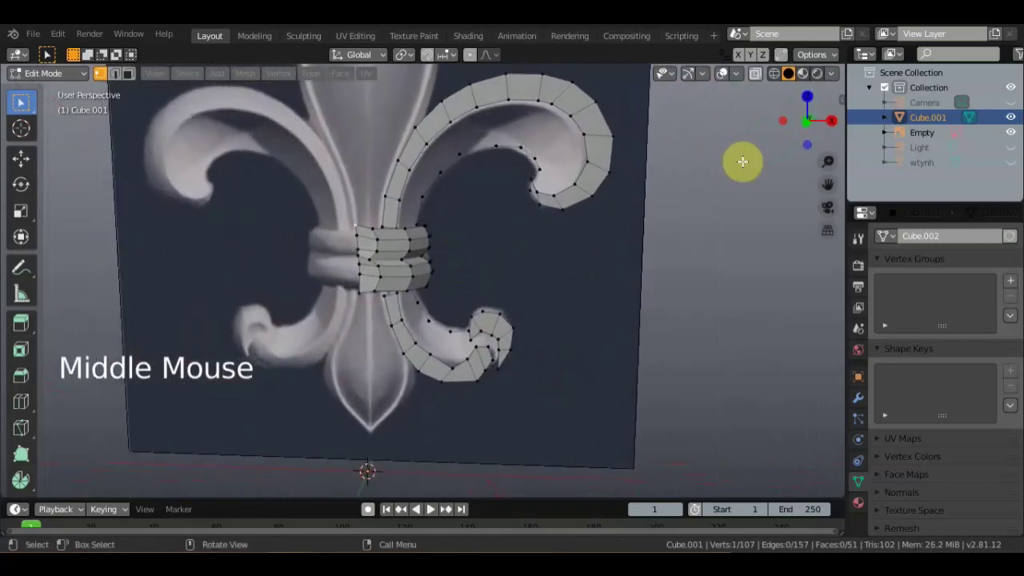
pyautogui.middleClick(558, 331)
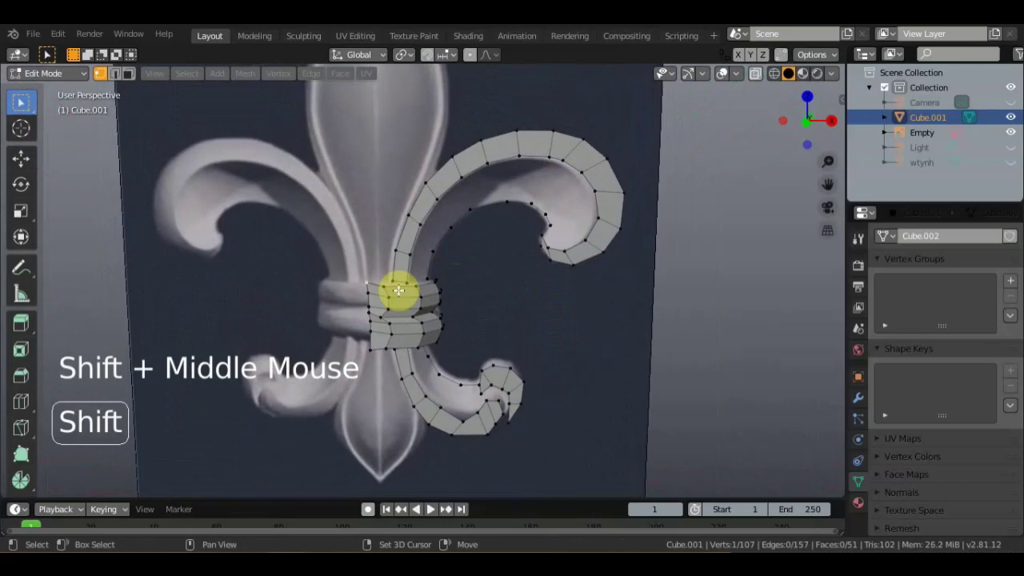
pyautogui.click(28, 406)
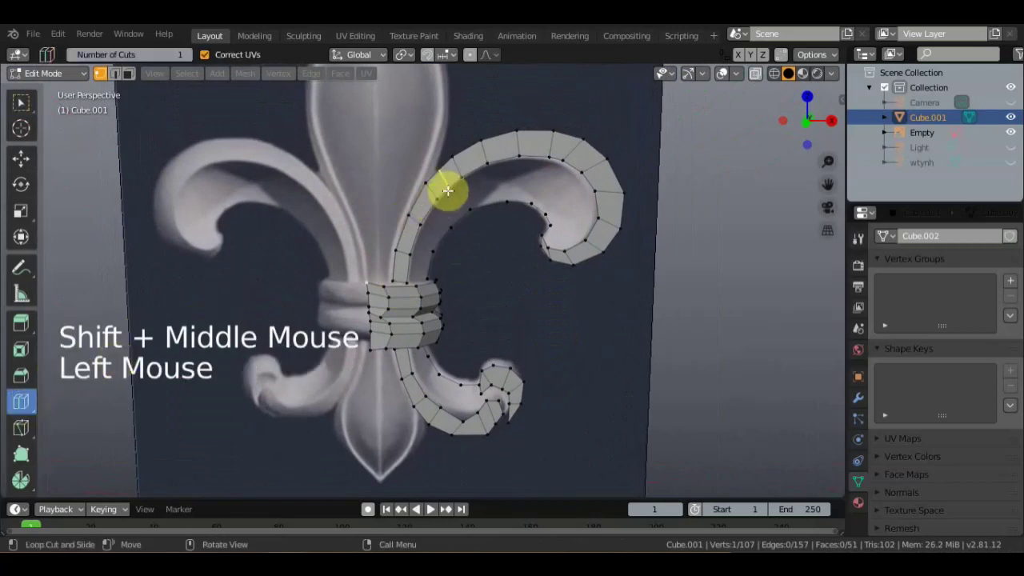
pyautogui.click(97, 375)
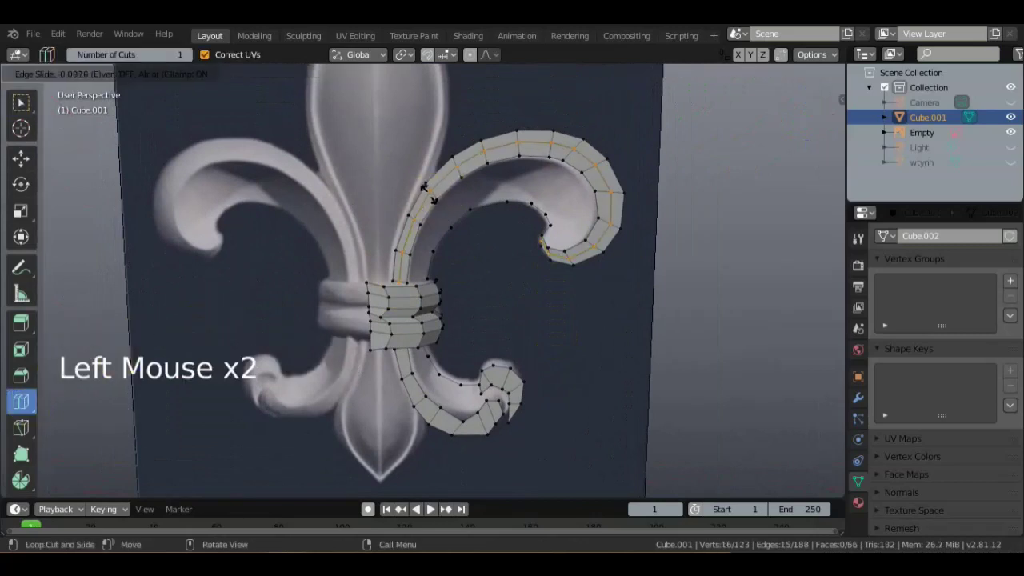
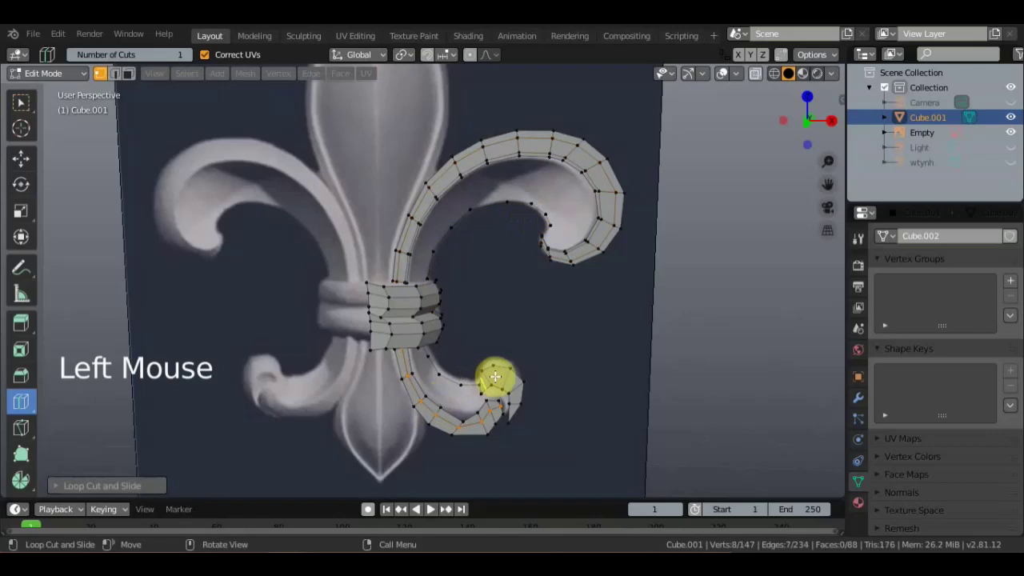
pyautogui.click(507, 380)
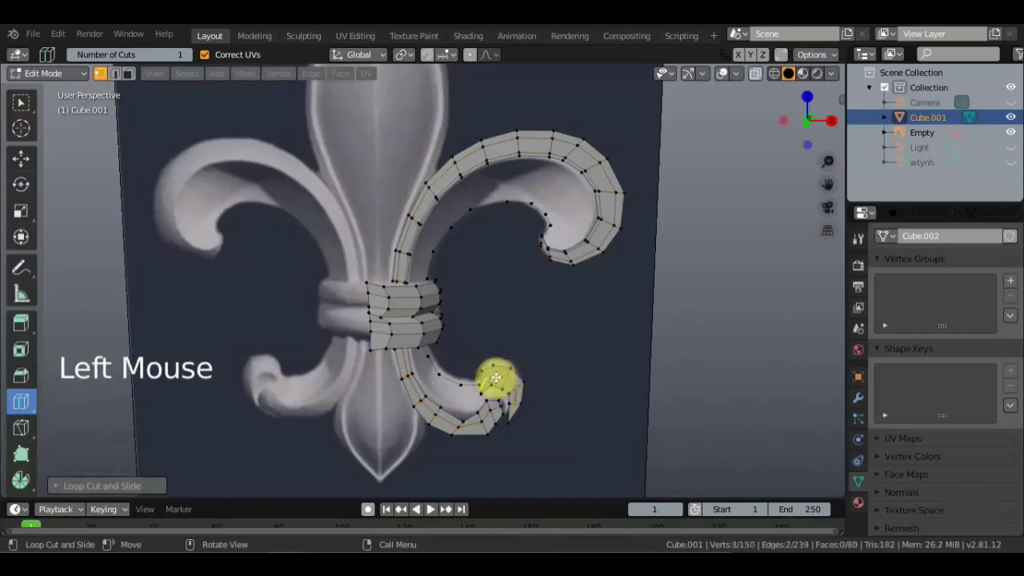
pyautogui.scroll(3)
pyautogui.click(520, 427)
pyautogui.scroll(-3)
# Cut another edge loop into the curl and orbit around to check the subdivisions.
pyautogui.middleClick(620, 396)
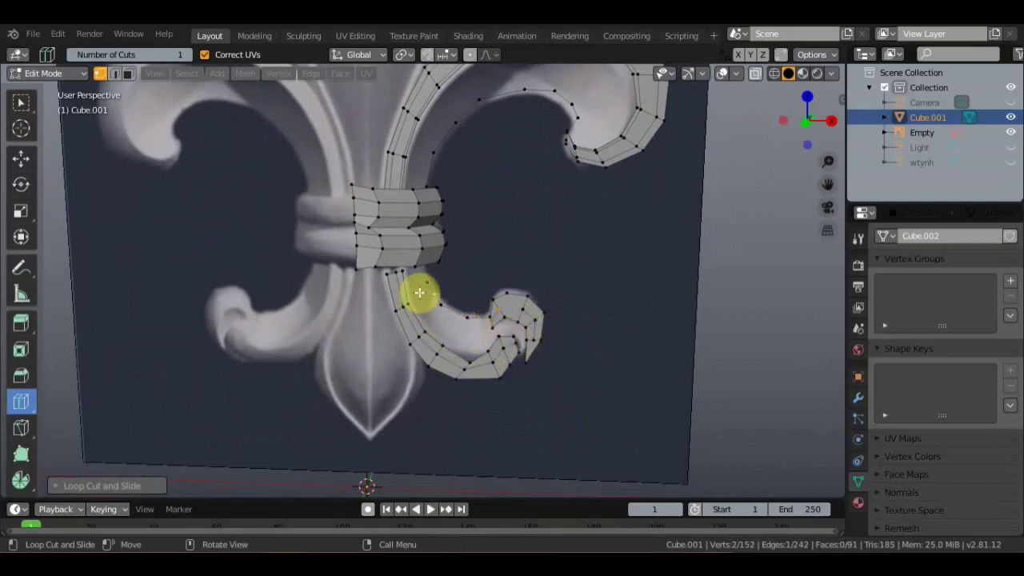
pyautogui.click(399, 256)
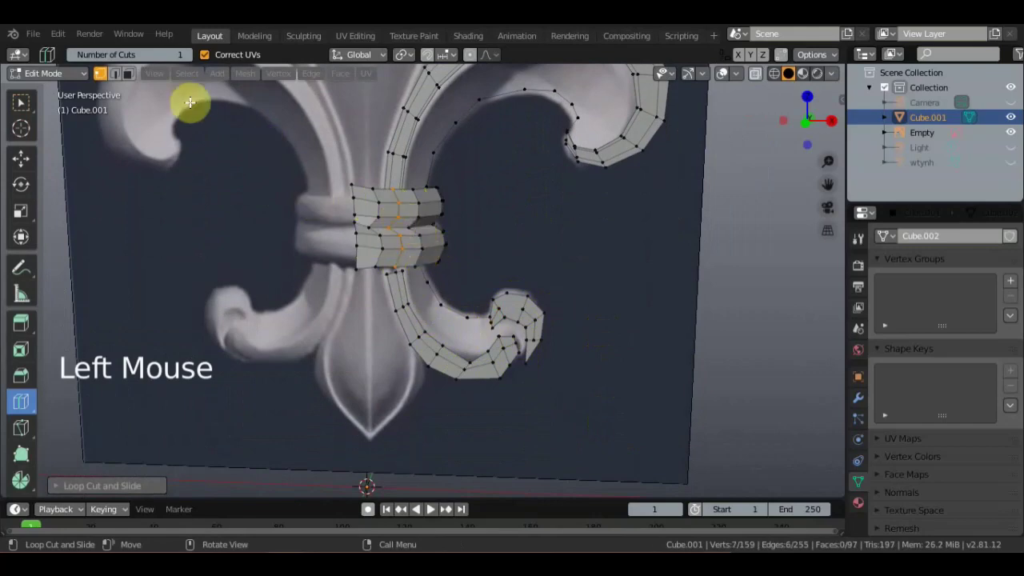
pyautogui.click(25, 111)
pyautogui.scroll(-3)
pyautogui.middleClick(541, 246)
pyautogui.scroll(3)
pyautogui.middleClick(500, 228)
pyautogui.scroll(-3)
pyautogui.middleClick(496, 313)
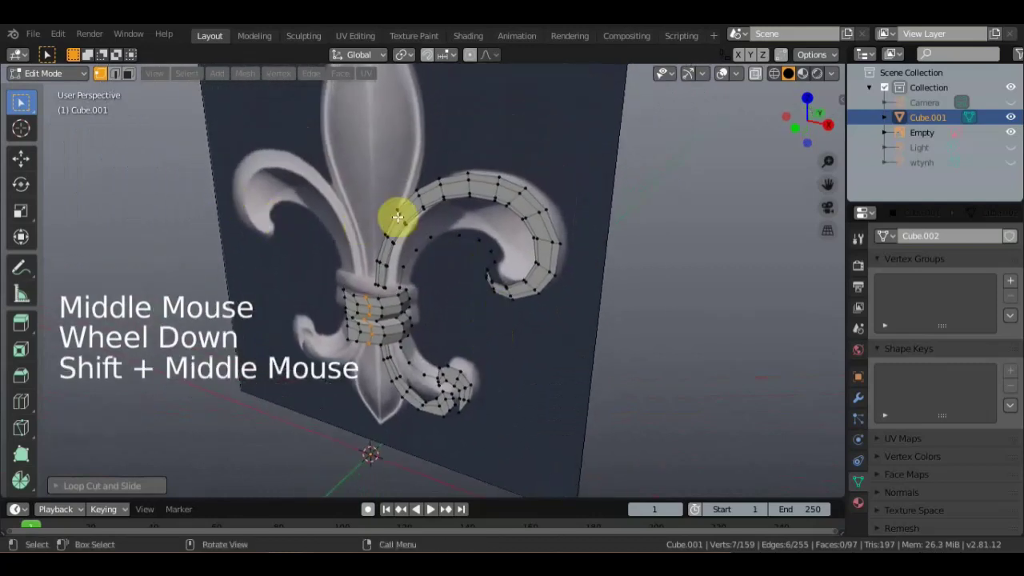
# Slide an edge loop around the curl along a single axis to tighten its shape.
pyautogui.middleClick(423, 203)
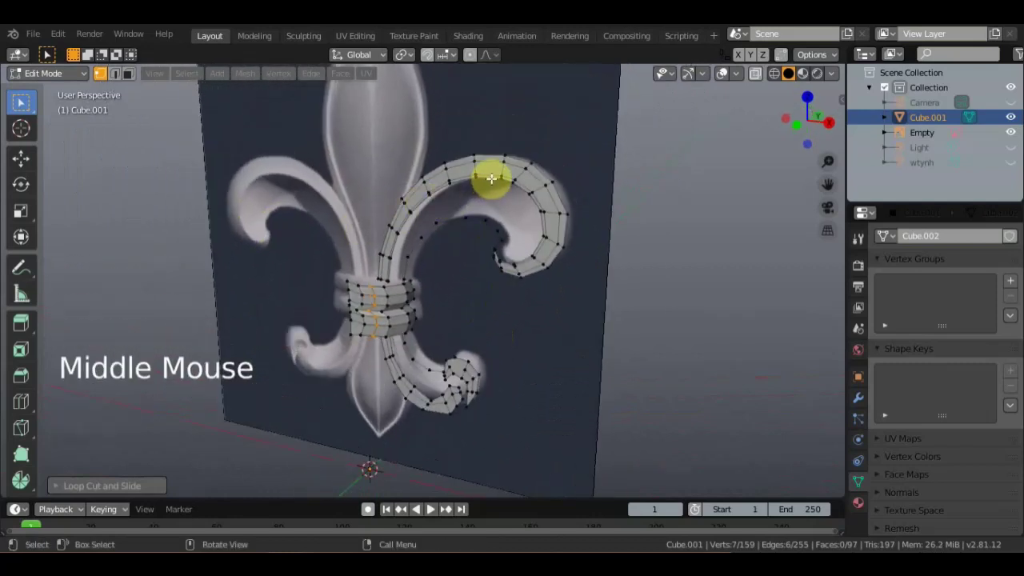
pyautogui.click(491, 178)
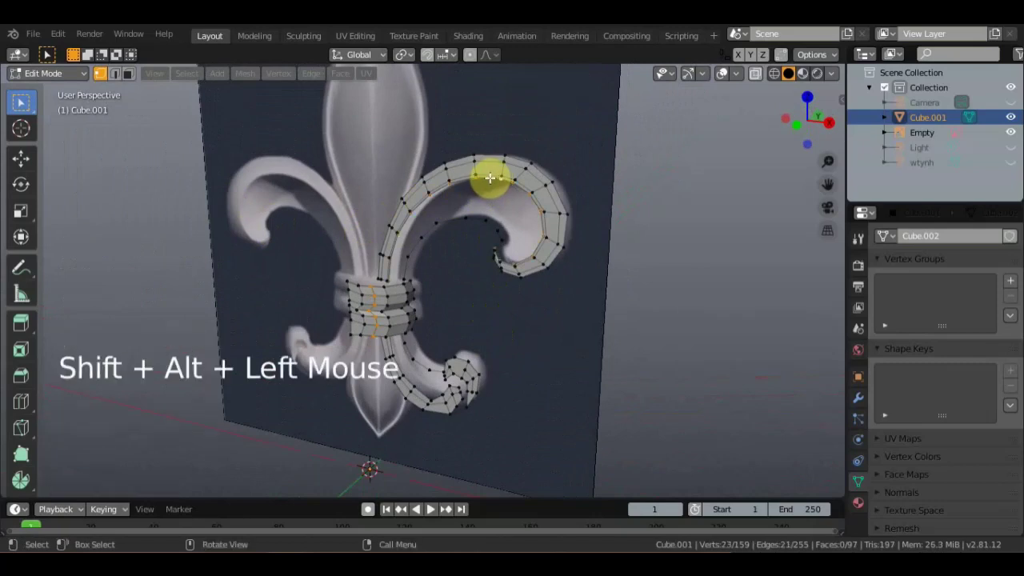
pyautogui.click(636, 193)
pyautogui.click(488, 181)
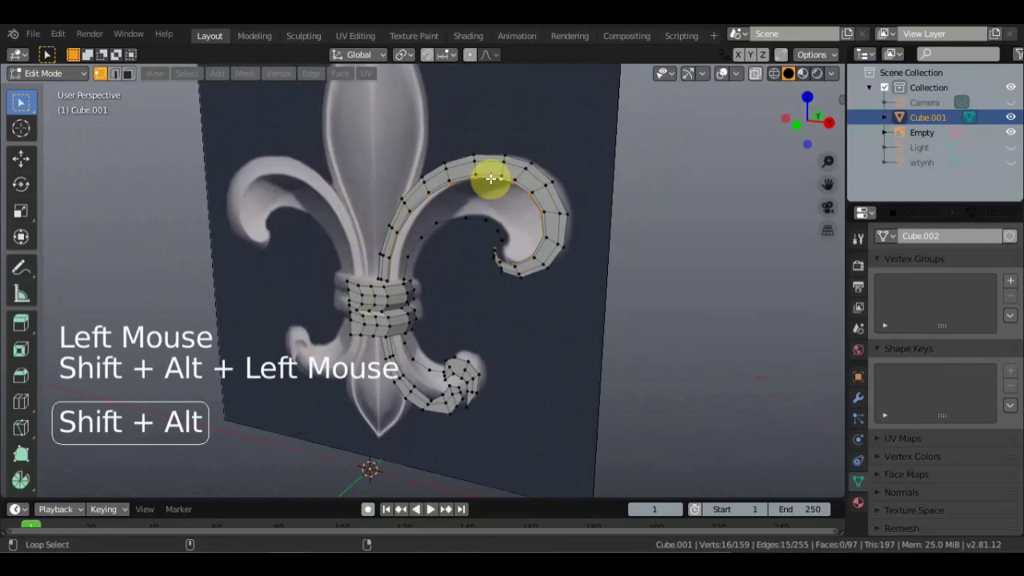
pyautogui.middleClick(494, 196)
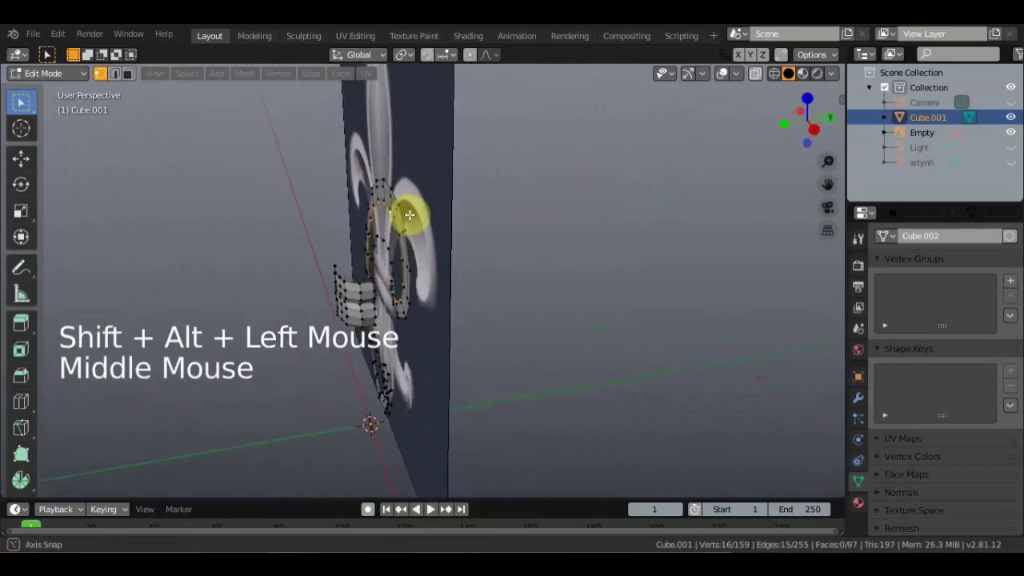
pyautogui.click(21, 172)
pyautogui.click(444, 244)
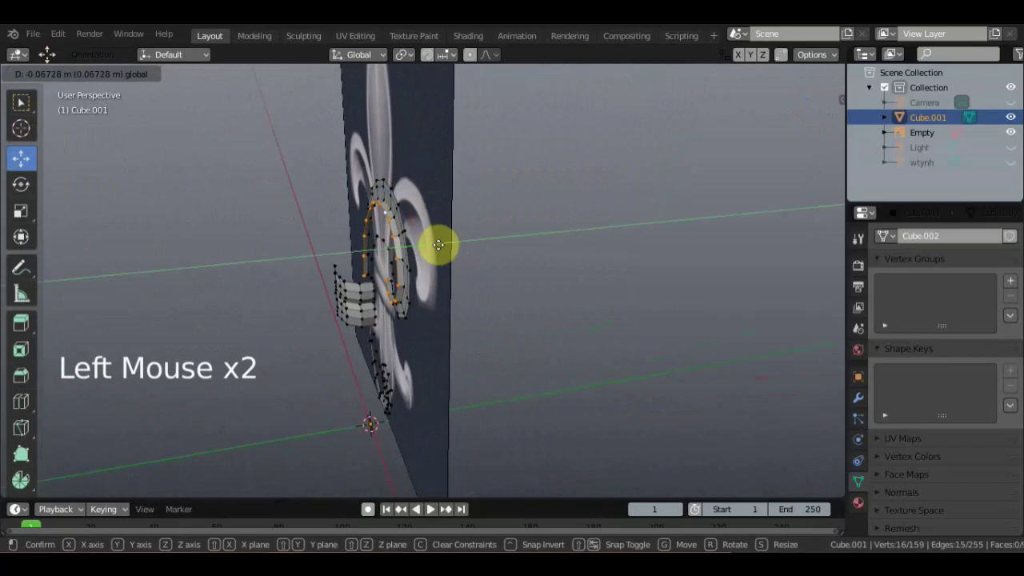
pyautogui.middleClick(513, 203)
pyautogui.scroll(3)
pyautogui.middleClick(514, 192)
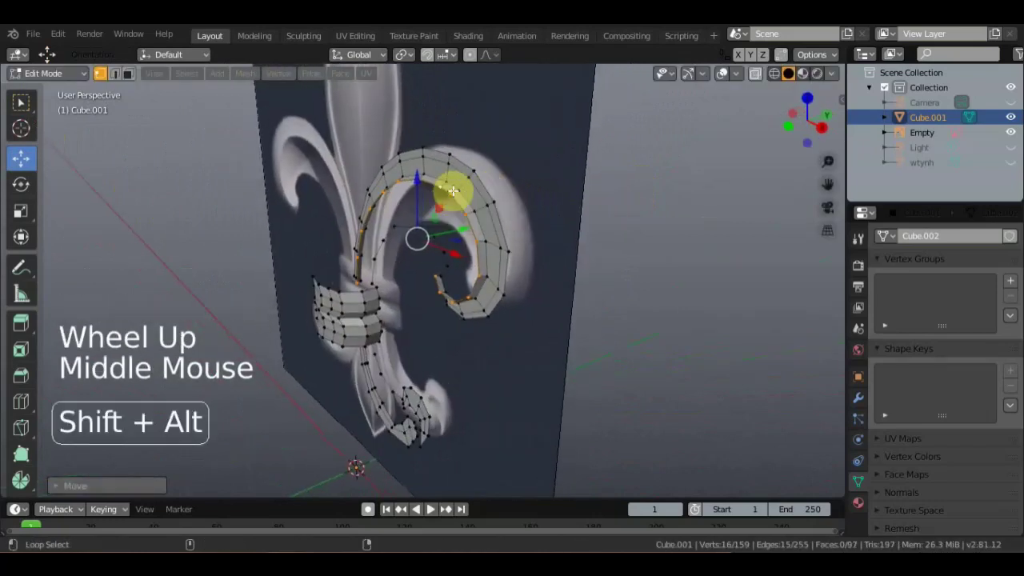
# Shift a second edge loop of the scroll band into place over the reference.
pyautogui.click(457, 191)
pyautogui.click(462, 192)
pyautogui.middleClick(513, 189)
pyautogui.click(298, 196)
pyautogui.click(526, 157)
pyautogui.middleClick(501, 172)
pyautogui.click(29, 171)
pyautogui.click(429, 236)
pyautogui.scroll(3)
pyautogui.middleClick(447, 211)
pyautogui.scroll(-3)
pyautogui.middleClick(495, 182)
pyautogui.click(419, 116)
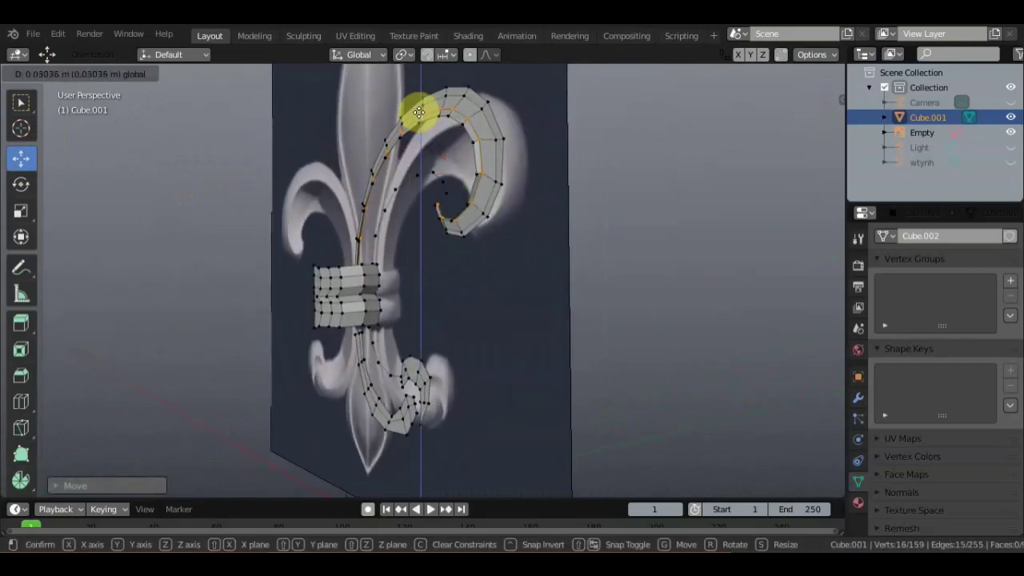
# Nudge another loop along one axis, select the curl's faces and view the band edge-on.
pyautogui.middleClick(552, 182)
pyautogui.scroll(3)
pyautogui.middleClick(491, 204)
pyautogui.click(430, 174)
pyautogui.middleClick(422, 170)
pyautogui.click(411, 214)
pyautogui.middleClick(467, 214)
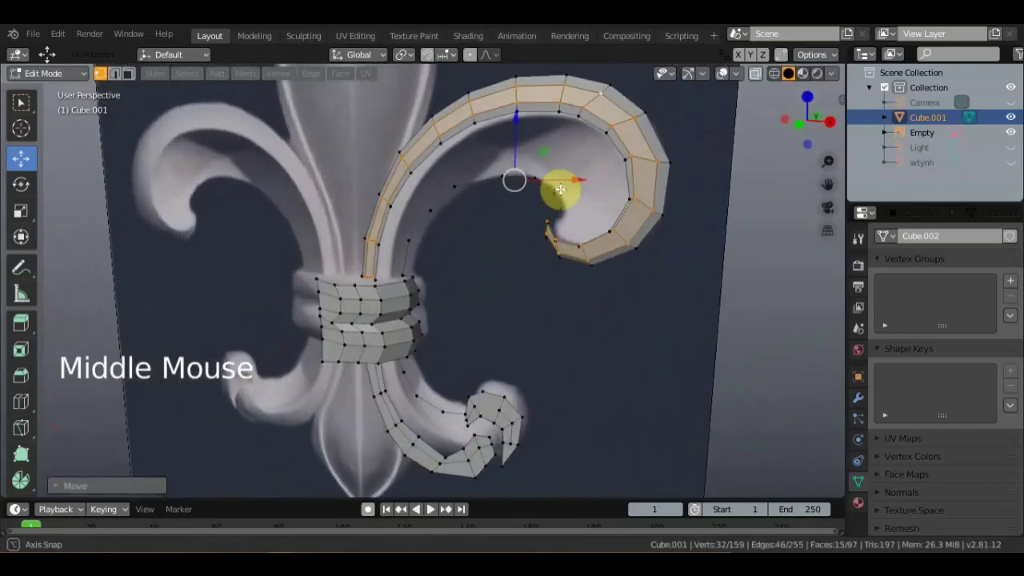
pyautogui.middleClick(537, 225)
pyautogui.middleClick(665, 190)
pyautogui.middleClick(603, 197)
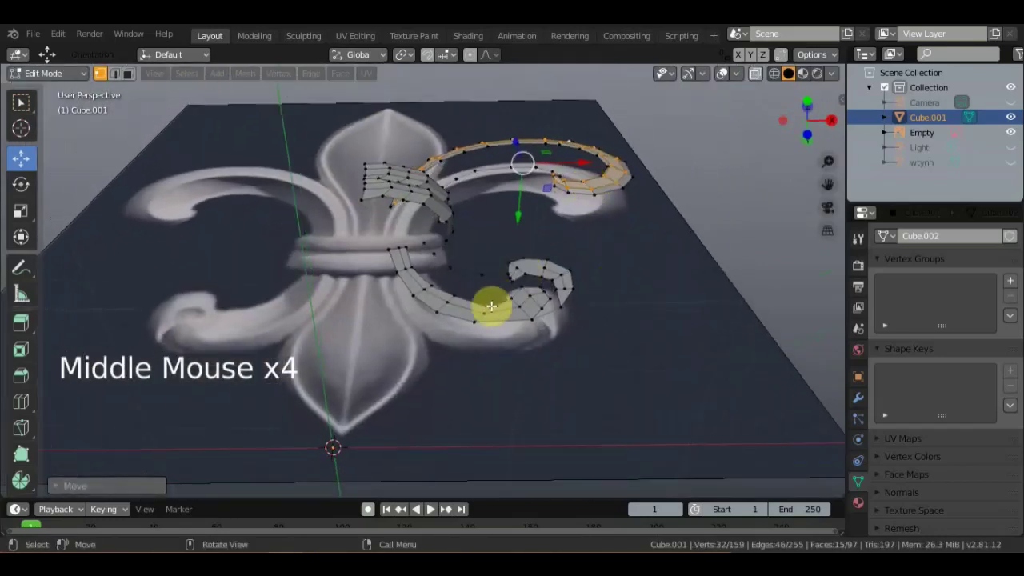
# Connect two vertex pairs across the small curl's tip with new edges.
pyautogui.click(466, 304)
pyautogui.scroll(3)
pyautogui.click(430, 304)
pyautogui.middleClick(478, 270)
pyautogui.click(506, 280)
pyautogui.middleClick(514, 271)
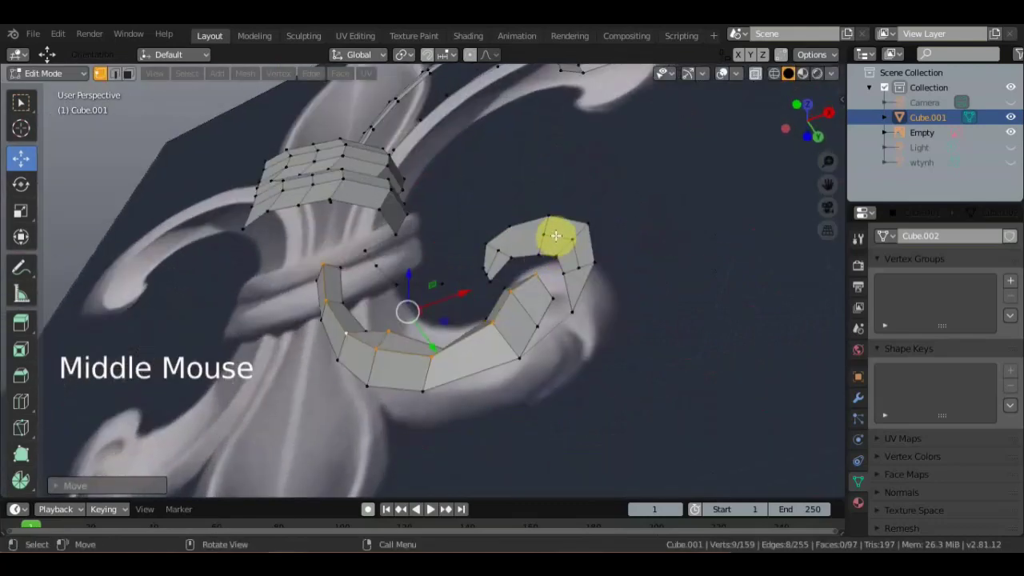
pyautogui.middleClick(581, 284)
pyautogui.middleClick(638, 321)
pyautogui.scroll(3)
pyautogui.middleClick(701, 155)
pyautogui.middleClick(671, 172)
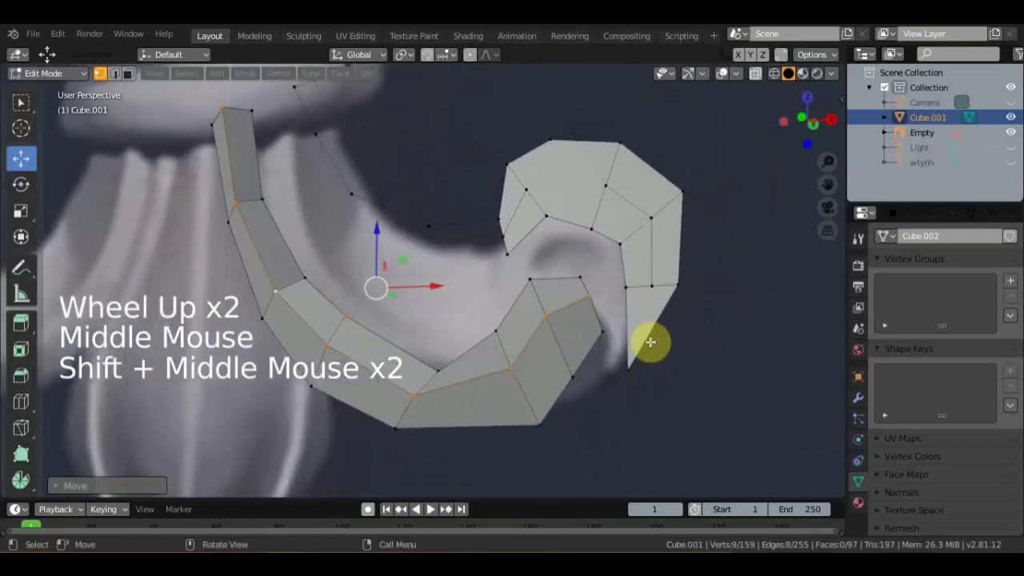
pyautogui.press('k')
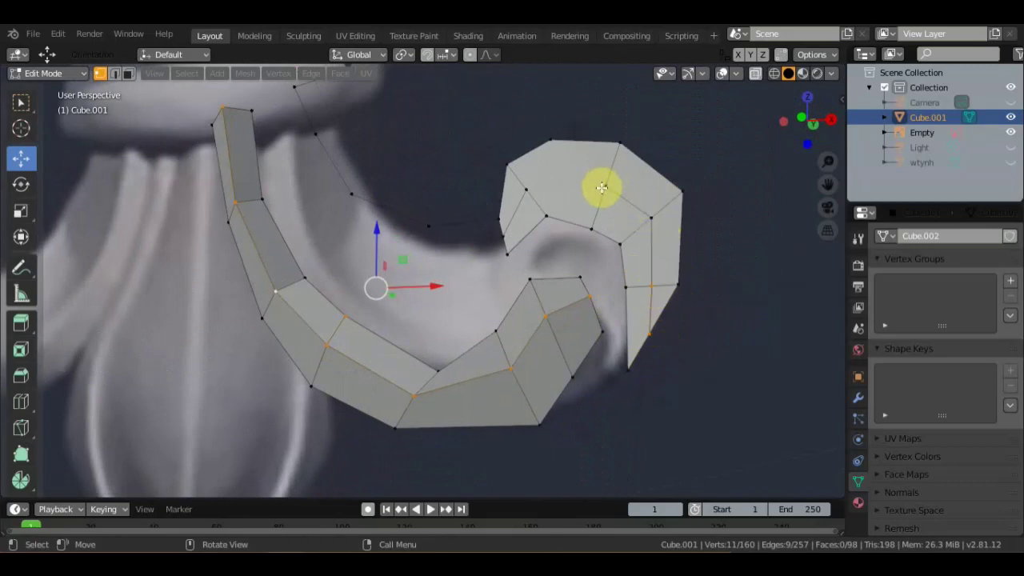
pyautogui.press('k')
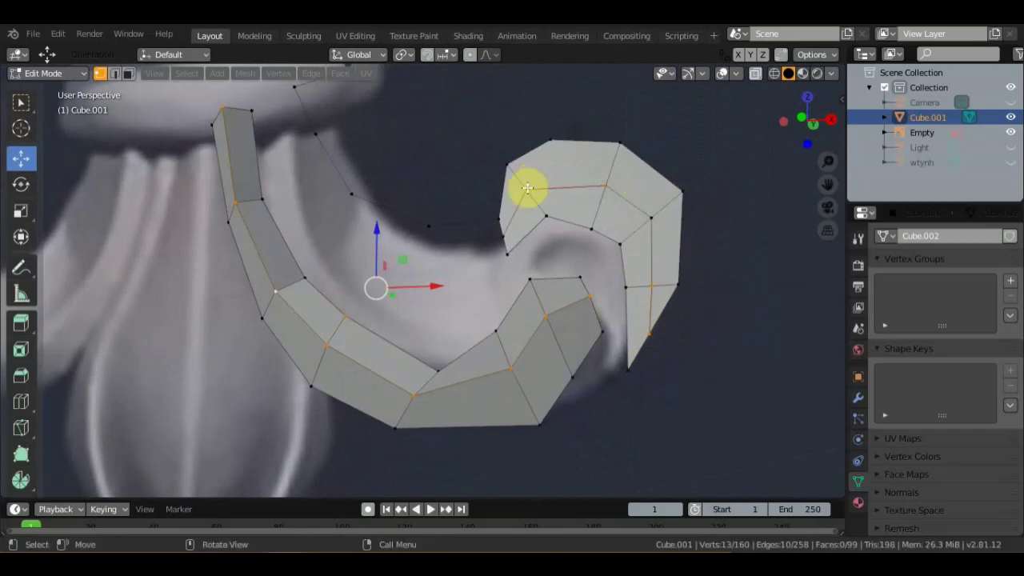
# Reselect the tip's end vertices and inspect the reshaped curl from several angles.
pyautogui.click(735, 252)
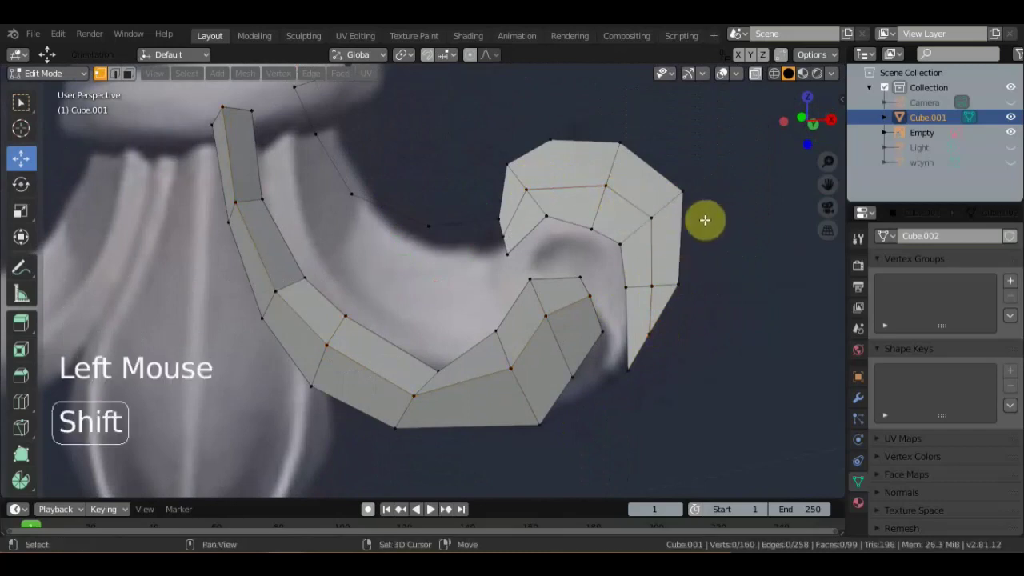
pyautogui.click(639, 210)
pyautogui.middleClick(593, 231)
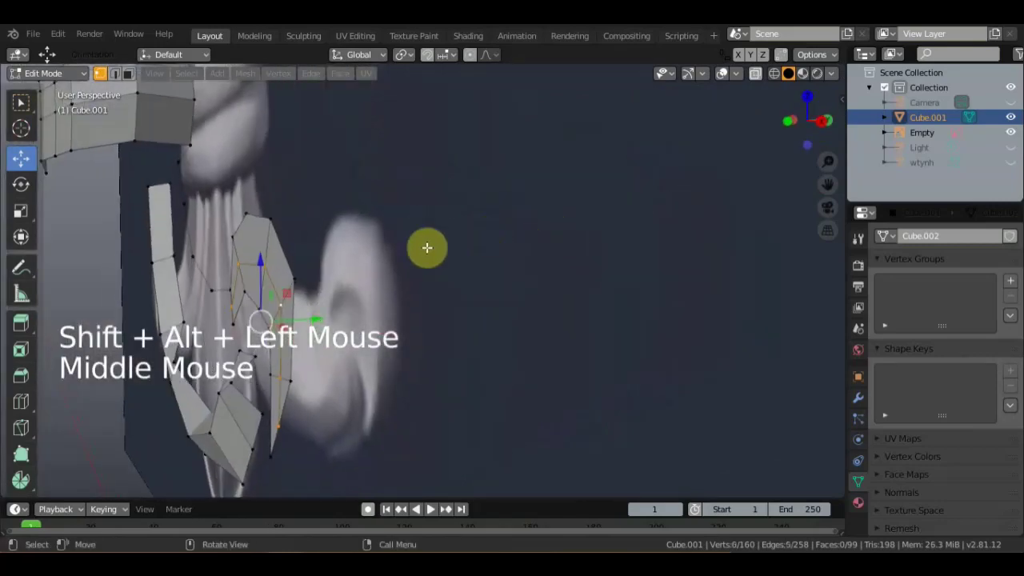
pyautogui.scroll(-3)
pyautogui.click(354, 310)
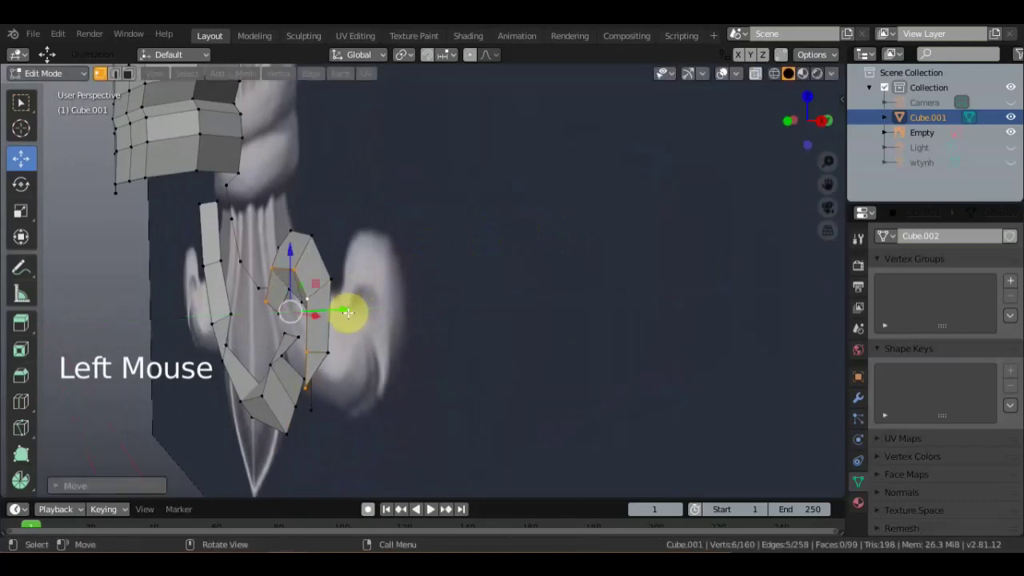
pyautogui.middleClick(467, 292)
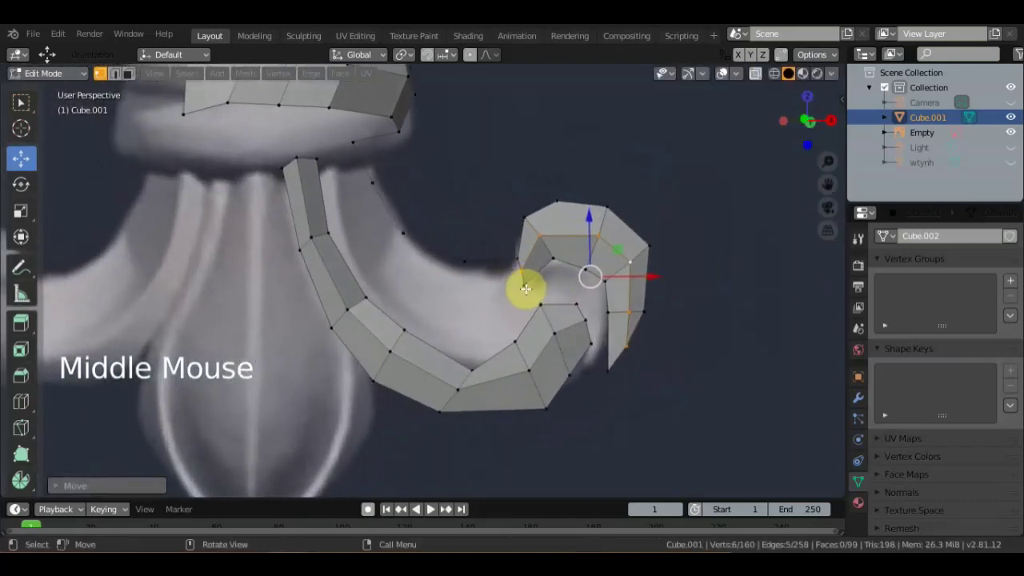
pyautogui.scroll(-3)
pyautogui.middleClick(642, 295)
pyautogui.middleClick(530, 276)
pyautogui.middleClick(487, 317)
pyautogui.scroll(3)
pyautogui.middleClick(536, 296)
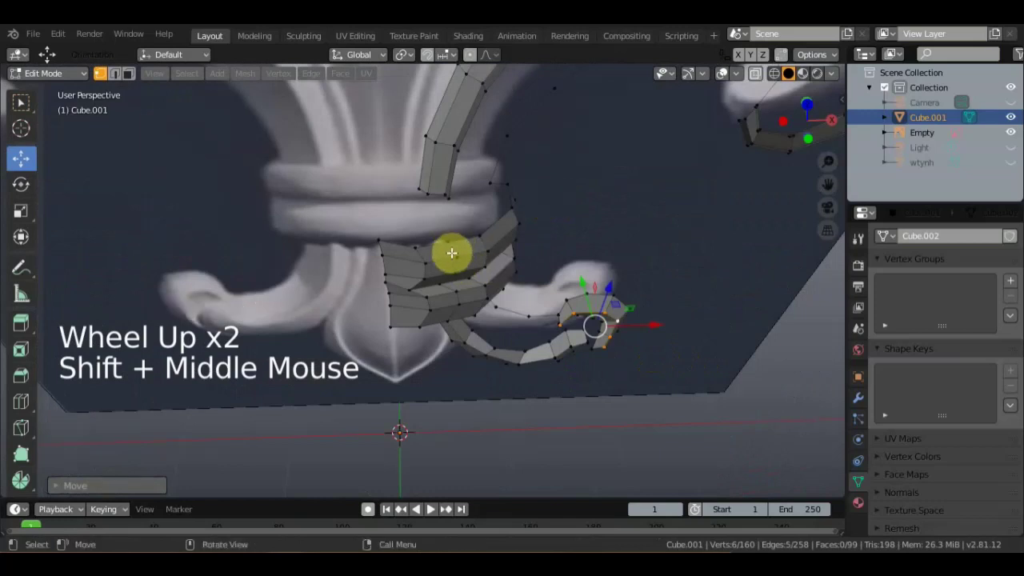
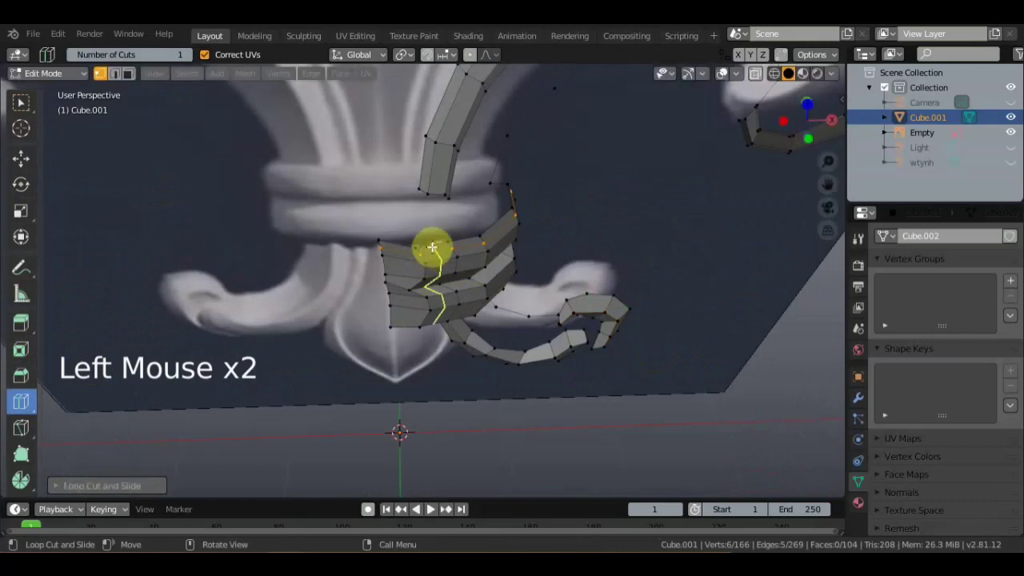
# Confirm the loop cut, then extrude the outer-curve edges into new faces and move them along the curl.
pyautogui.click(33, 115)
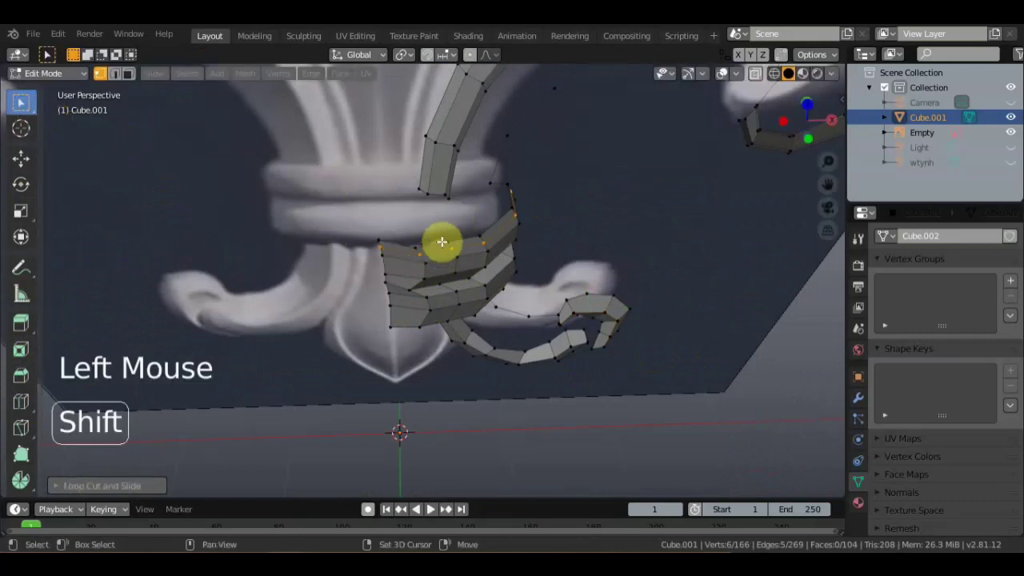
pyautogui.click(616, 238)
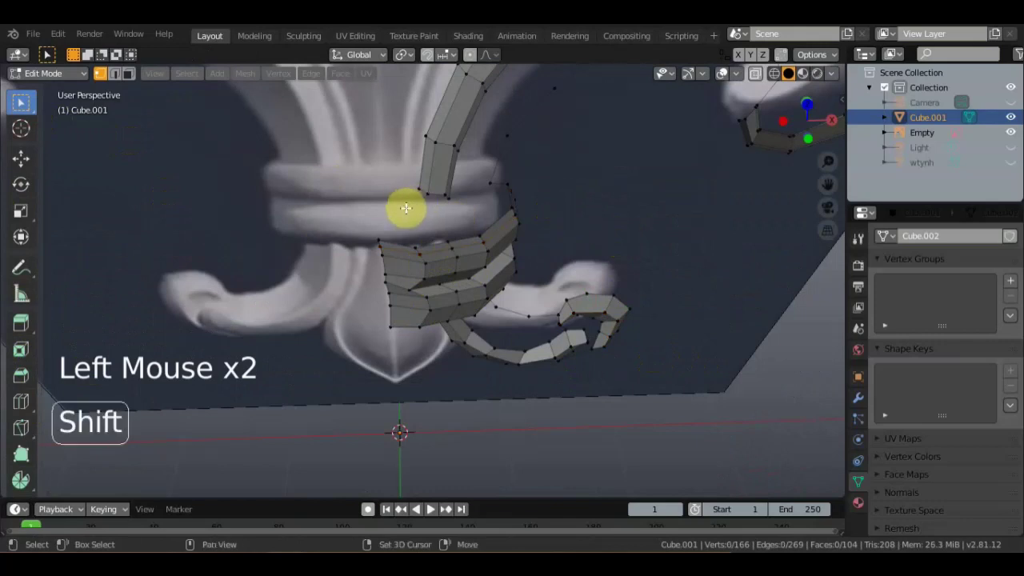
pyautogui.click(437, 241)
pyautogui.middleClick(478, 253)
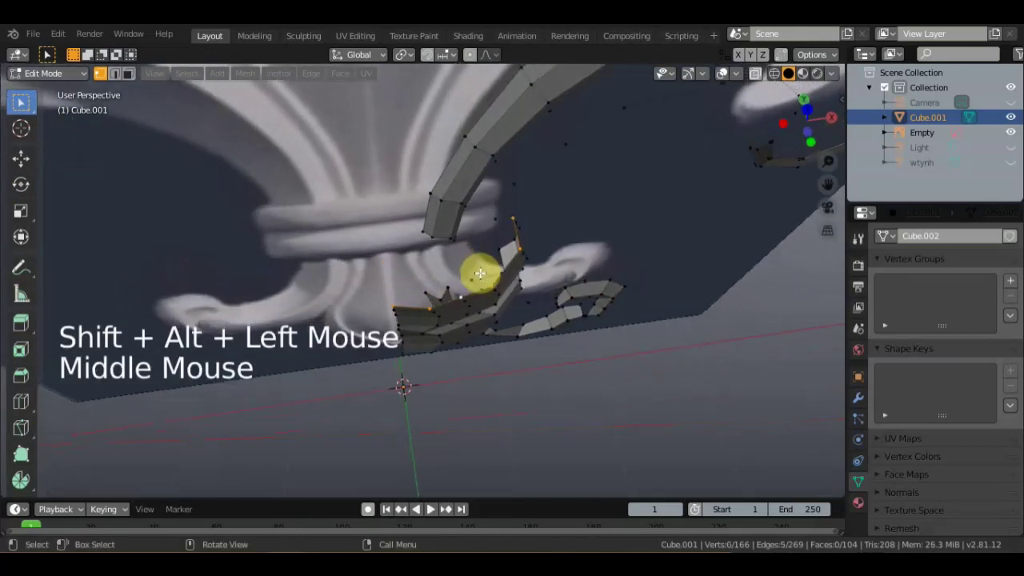
pyautogui.press('g')
pyautogui.middleClick(523, 263)
pyautogui.press('g')
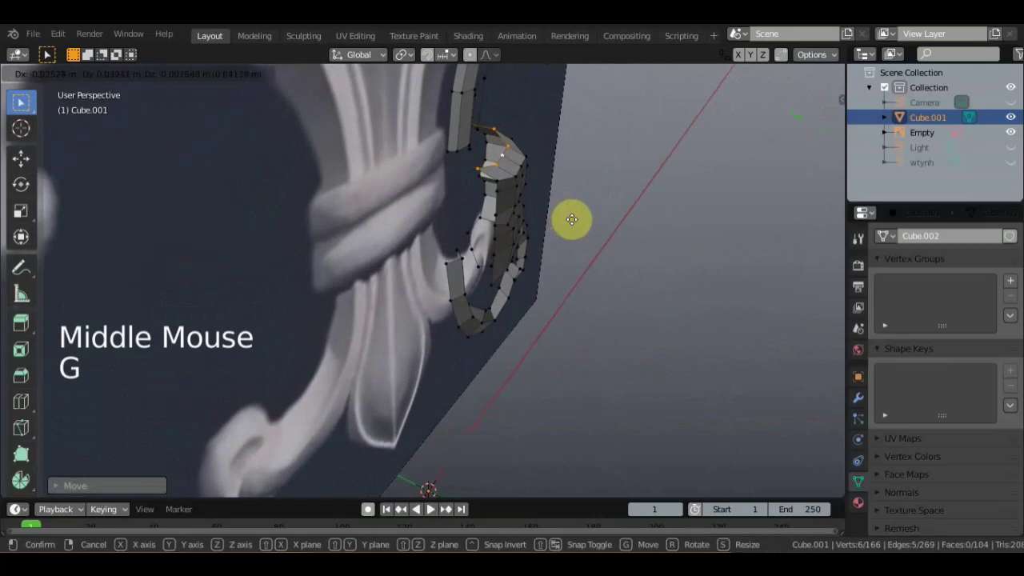
pyautogui.press('e')
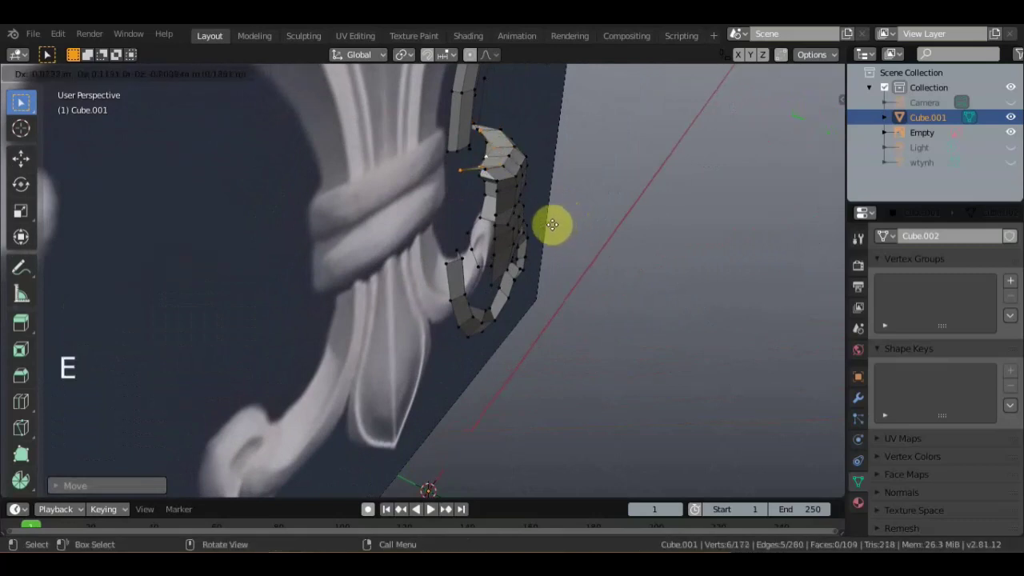
pyautogui.middleClick(536, 246)
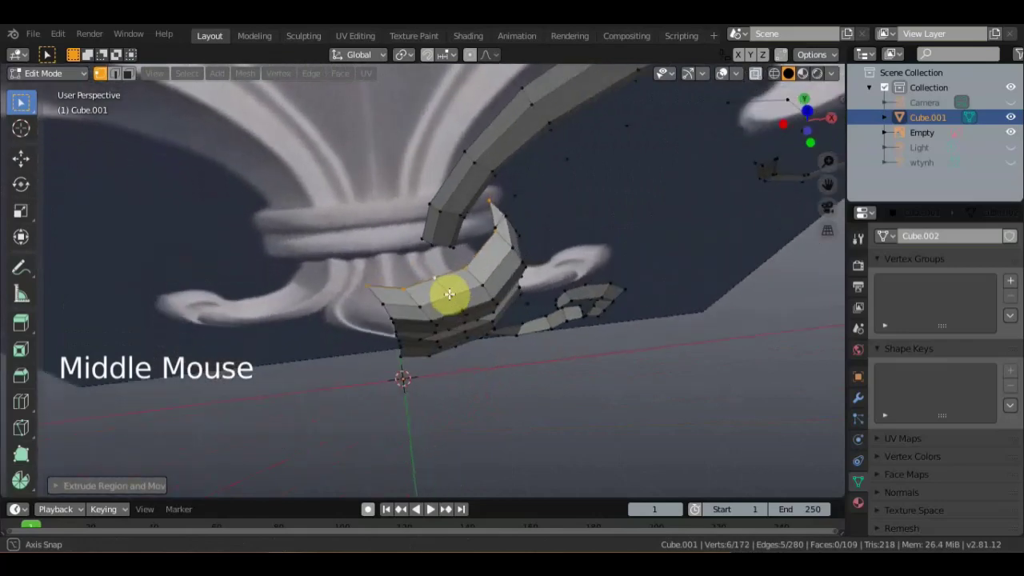
pyautogui.press('g')
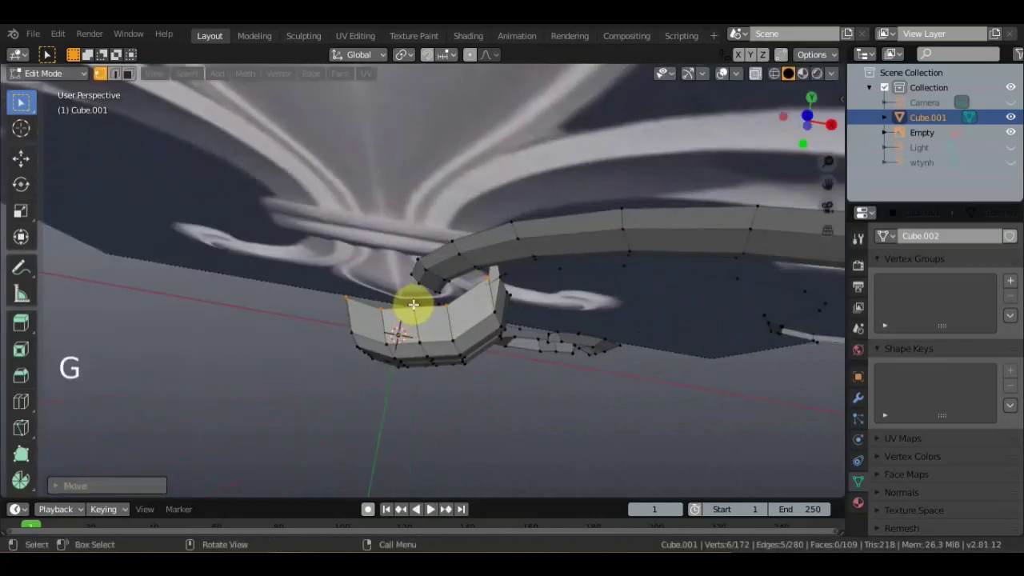
# Extrude the curl's end vertices twice further along the reference scroll.
pyautogui.middleClick(427, 299)
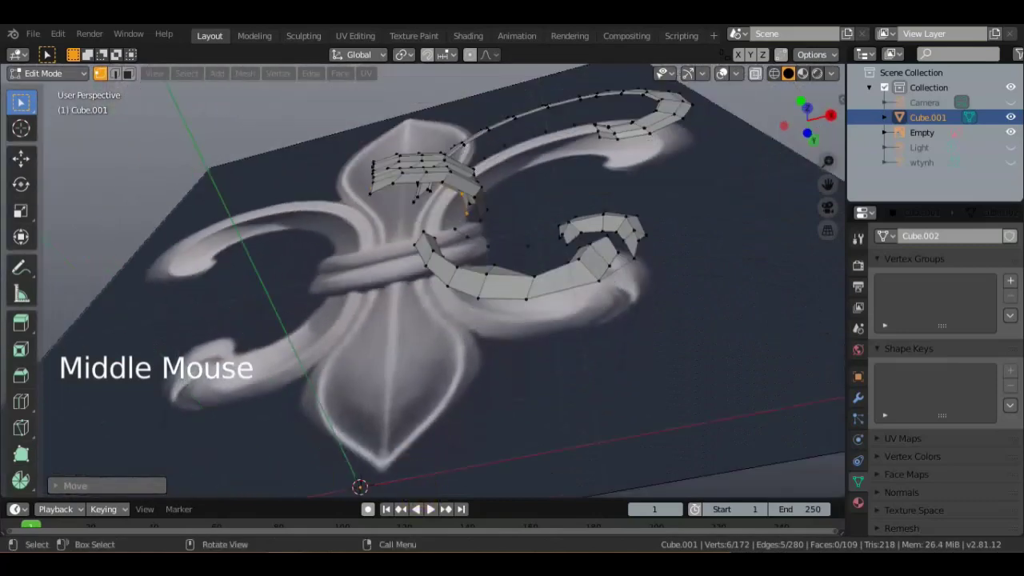
pyautogui.scroll(3)
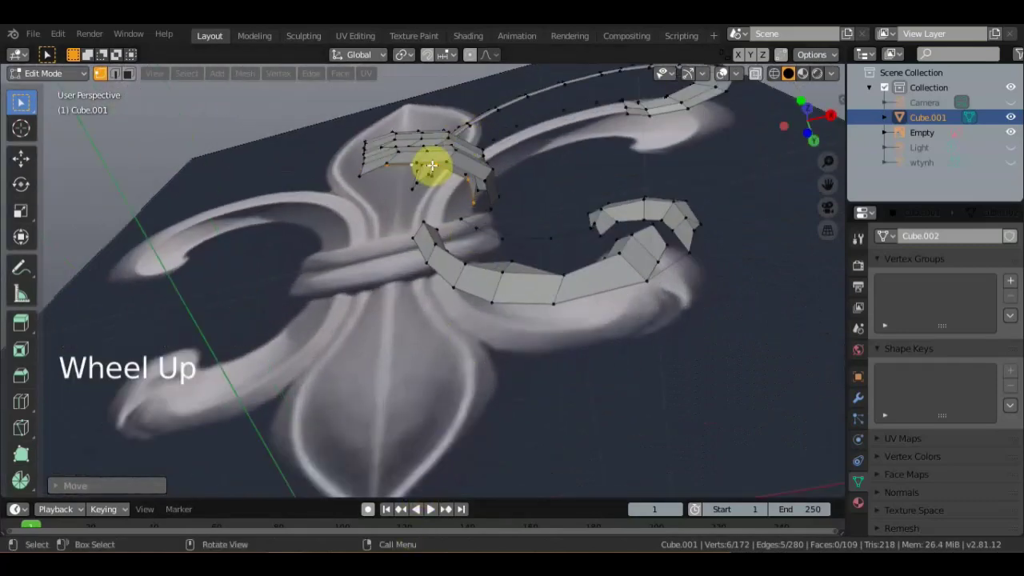
pyautogui.click(434, 172)
pyautogui.middleClick(482, 206)
pyautogui.scroll(3)
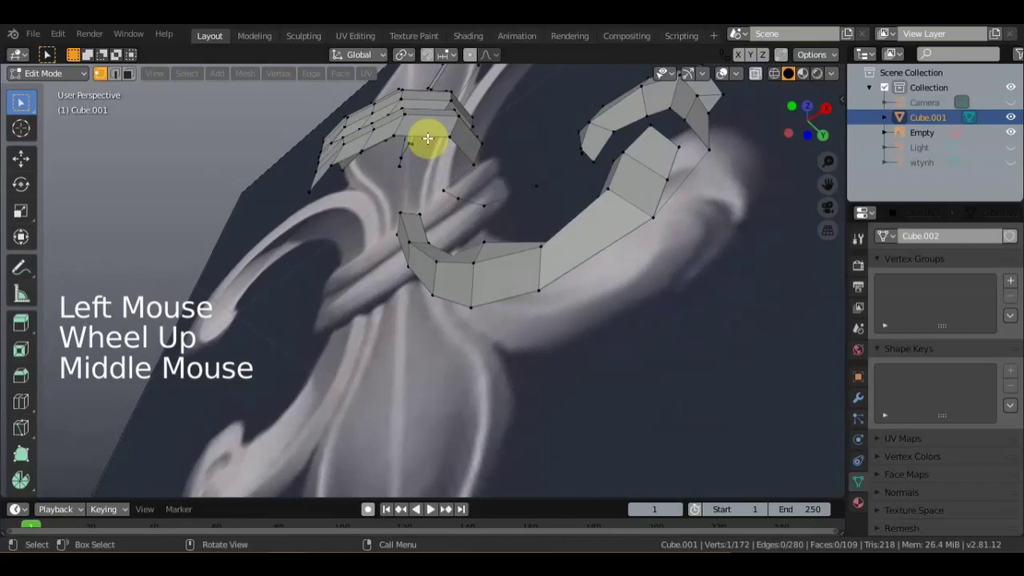
pyautogui.click(426, 135)
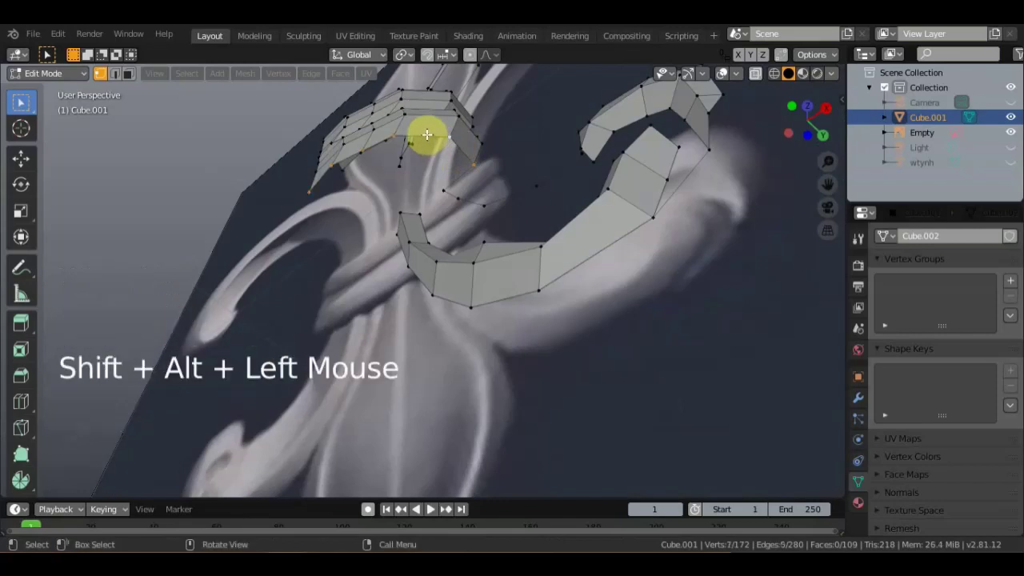
pyautogui.press('e')
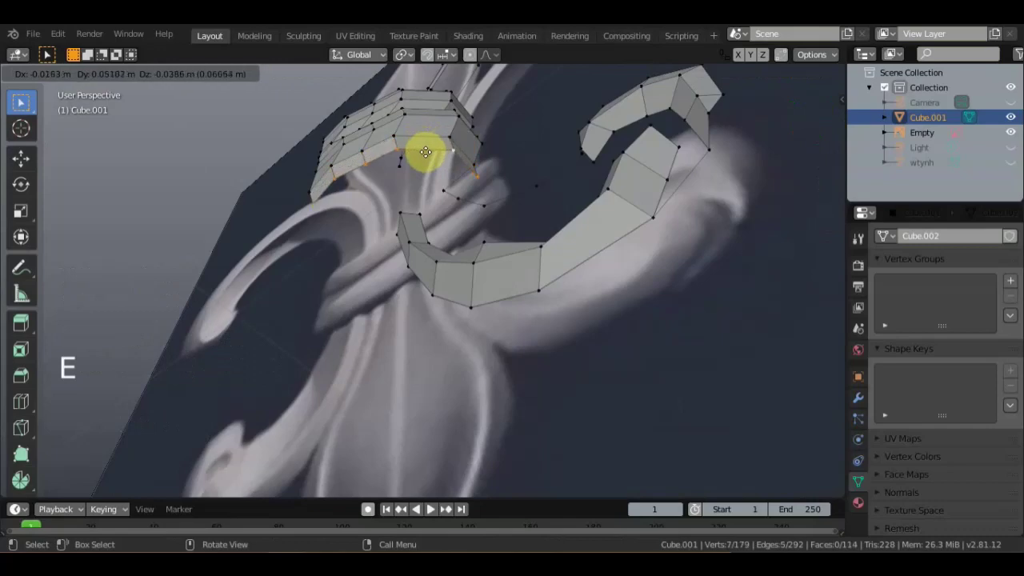
pyautogui.middleClick(413, 174)
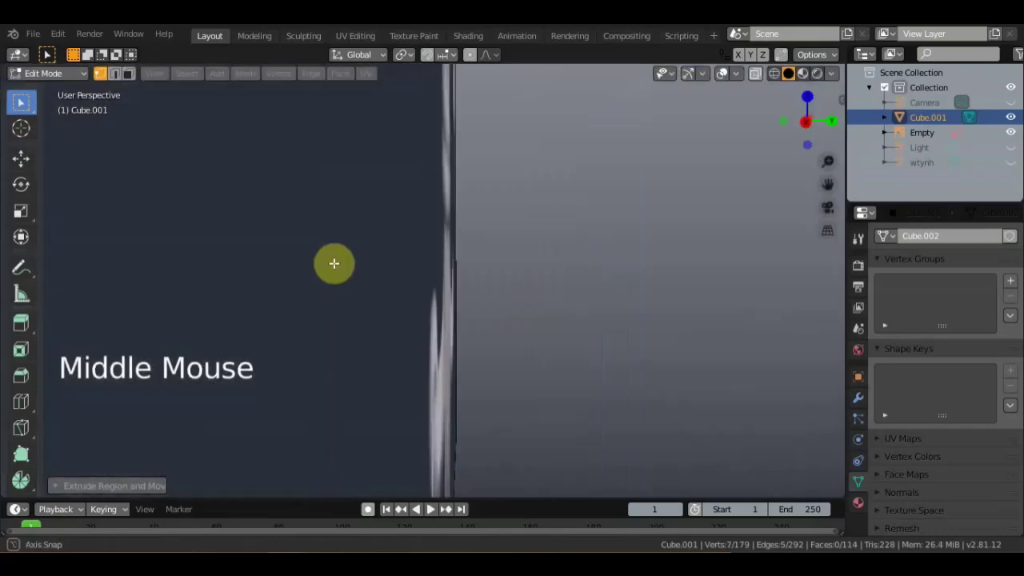
pyautogui.press('e')
pyautogui.middleClick(509, 236)
# Pull tip and inner-edge vertices onto the reference outline.
pyautogui.click(568, 187)
pyautogui.middleClick(516, 203)
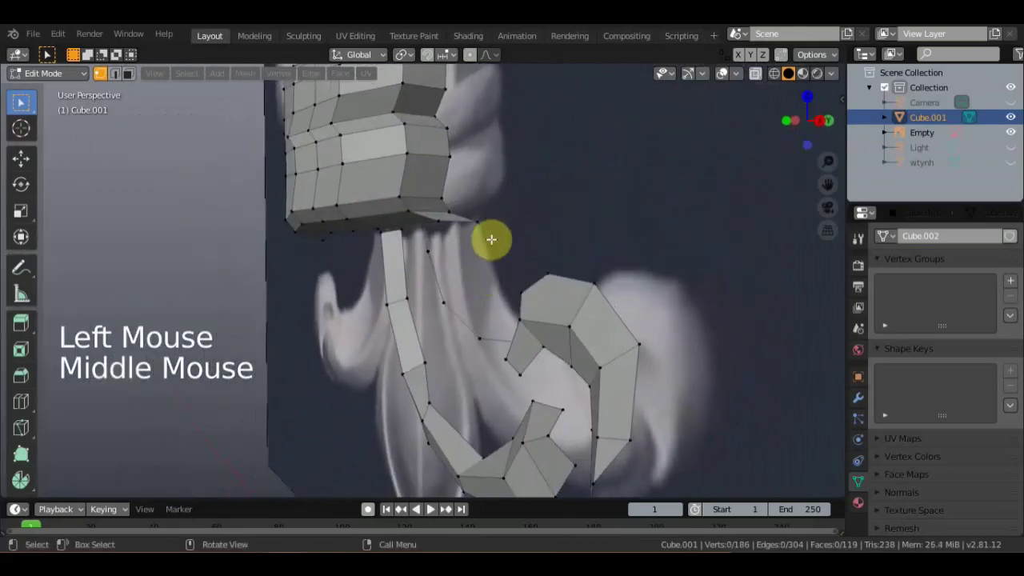
pyautogui.click(482, 218)
pyautogui.press('g')
pyautogui.middleClick(508, 201)
pyautogui.scroll(3)
pyautogui.middleClick(522, 159)
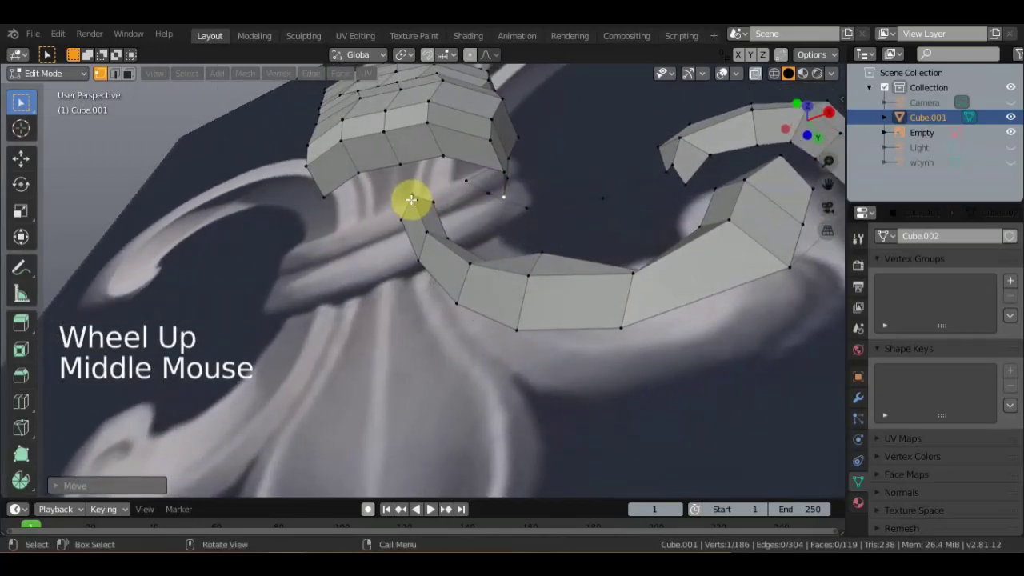
# Fill two quad faces into the curl's hook from picked corner vertices and start a third.
pyautogui.click(401, 219)
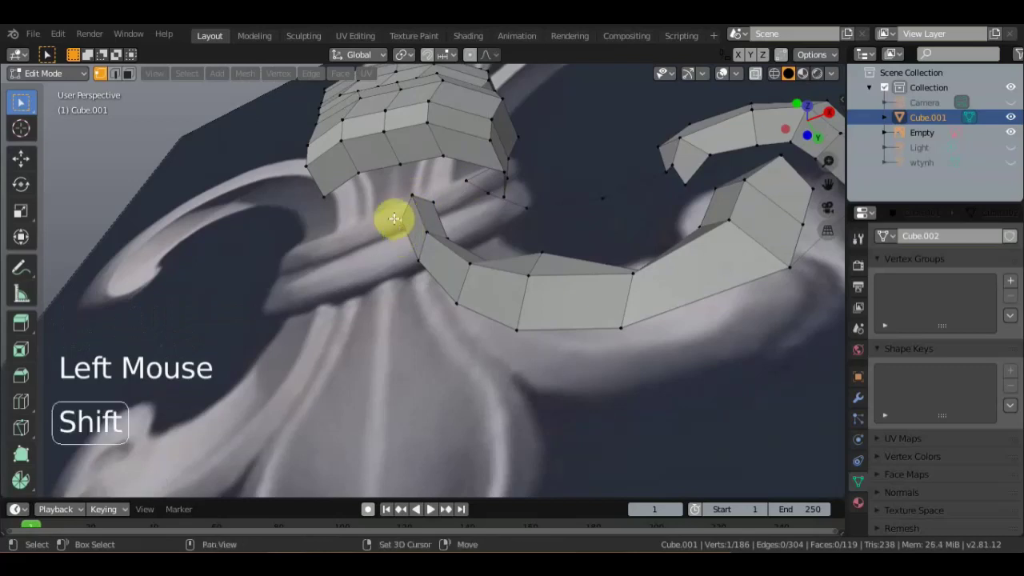
pyautogui.click(356, 172)
pyautogui.click(401, 168)
pyautogui.click(409, 195)
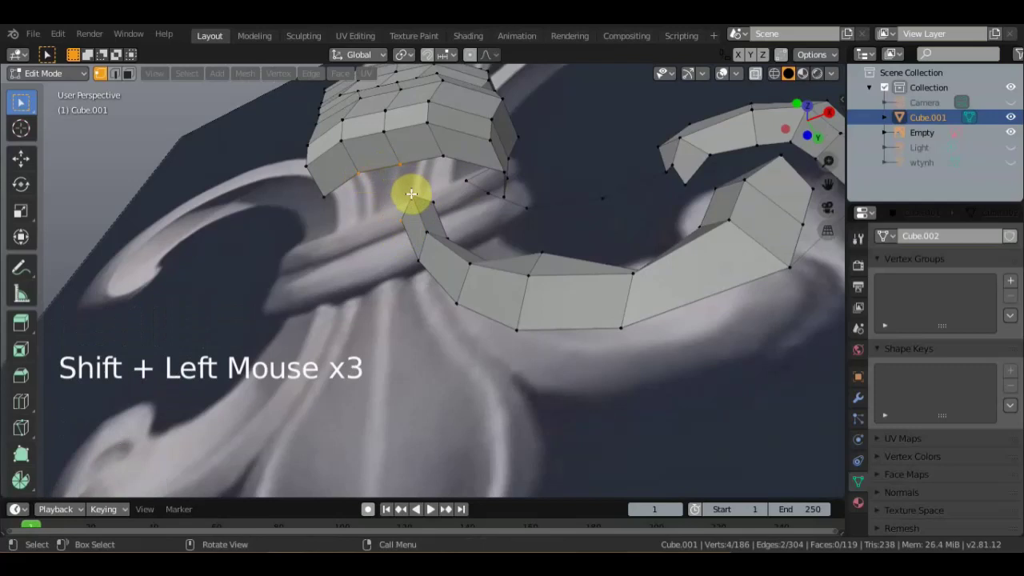
pyautogui.press('f')
pyautogui.click(412, 196)
pyautogui.click(398, 168)
pyautogui.click(444, 158)
pyautogui.click(433, 204)
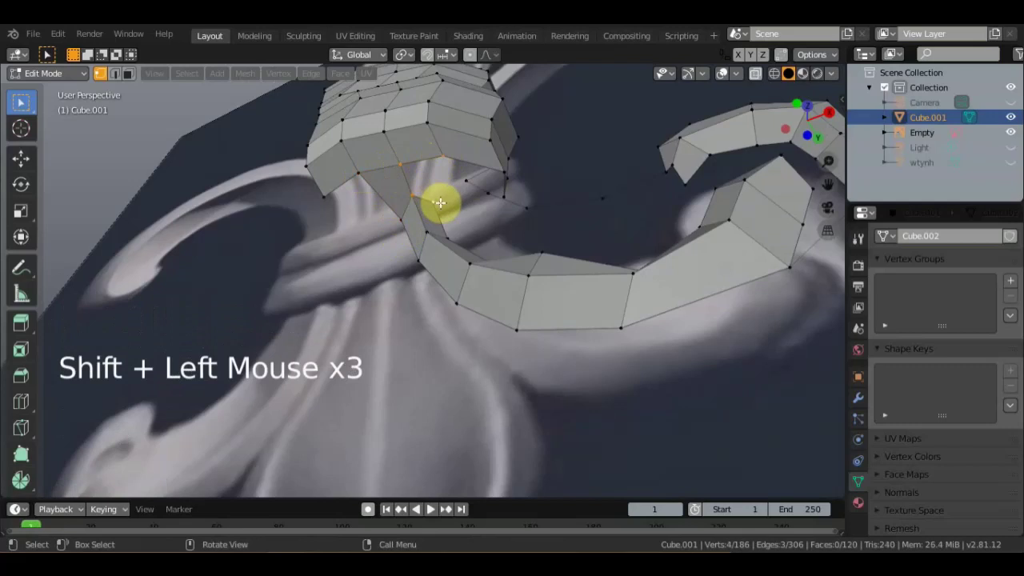
pyautogui.press('f')
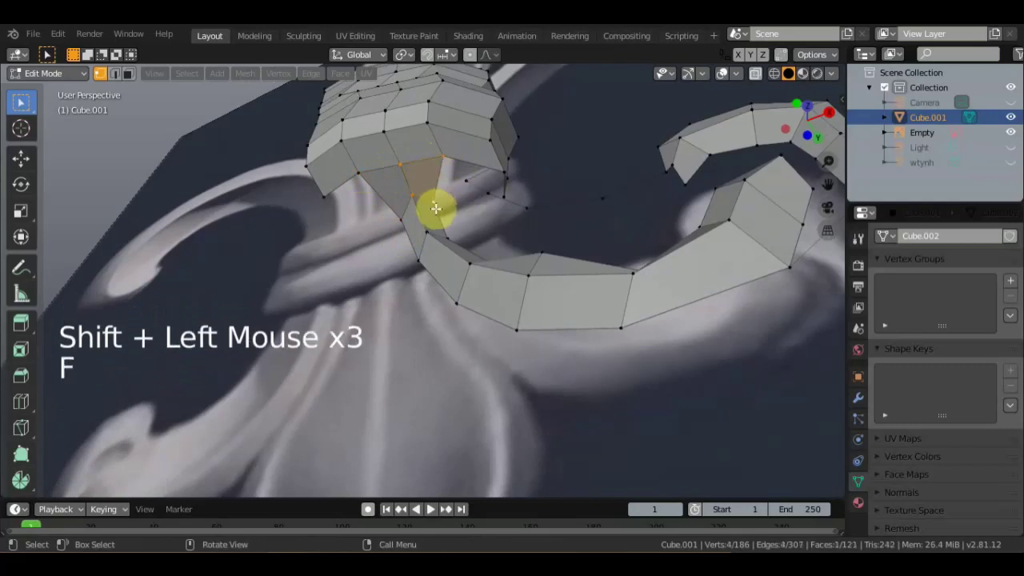
pyautogui.click(433, 204)
pyautogui.click(463, 182)
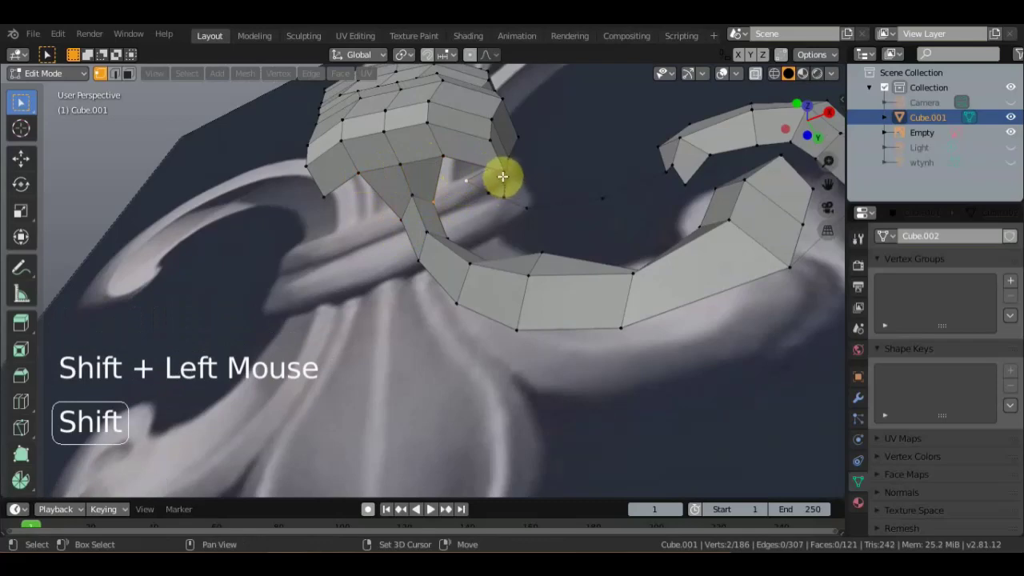
# Check the band's thickness from the side and move a stray vertex into place.
pyautogui.scroll(3)
pyautogui.middleClick(511, 126)
pyautogui.middleClick(511, 152)
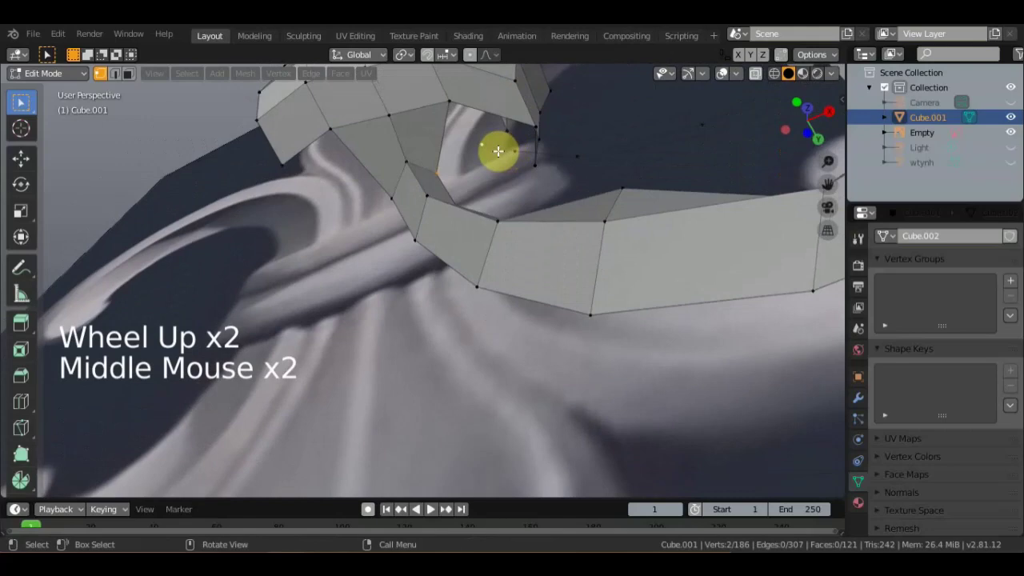
pyautogui.middleClick(495, 161)
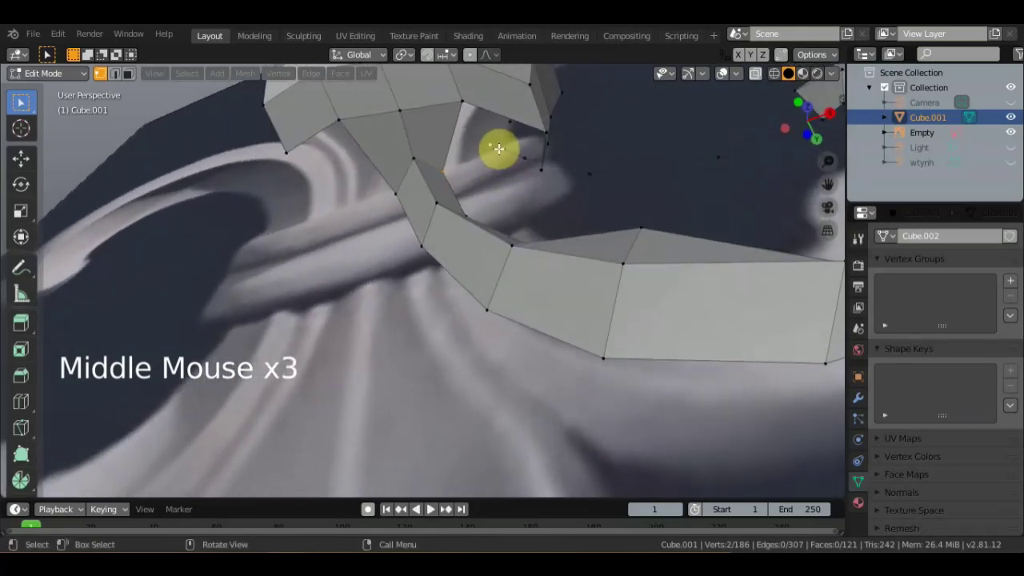
pyautogui.middleClick(535, 142)
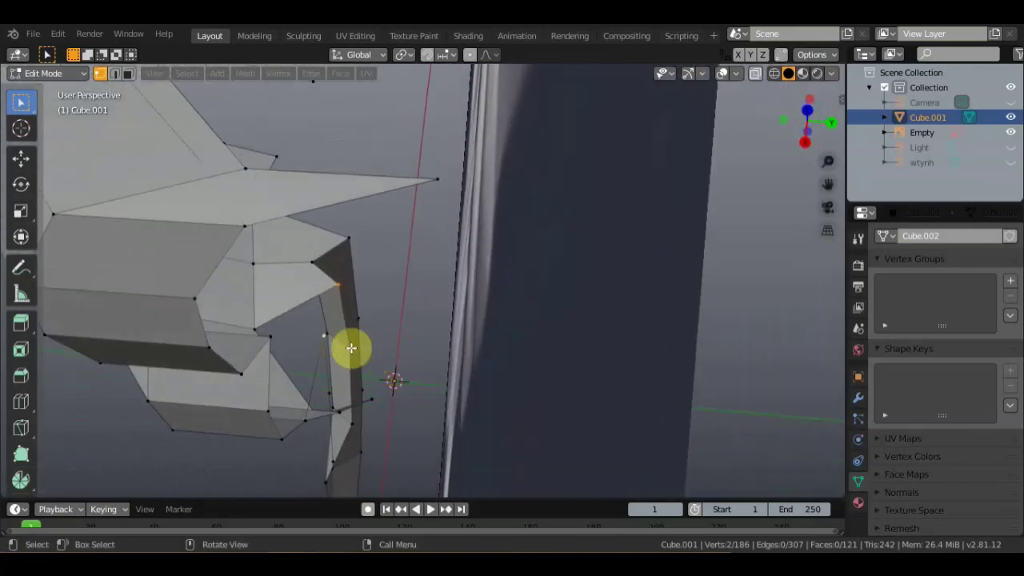
pyautogui.click(319, 338)
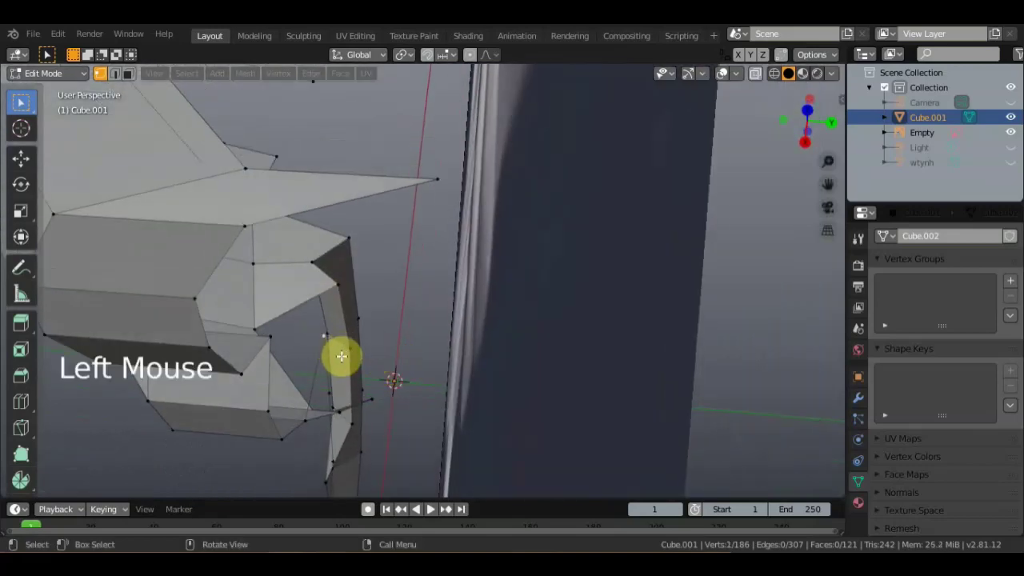
pyautogui.press('g')
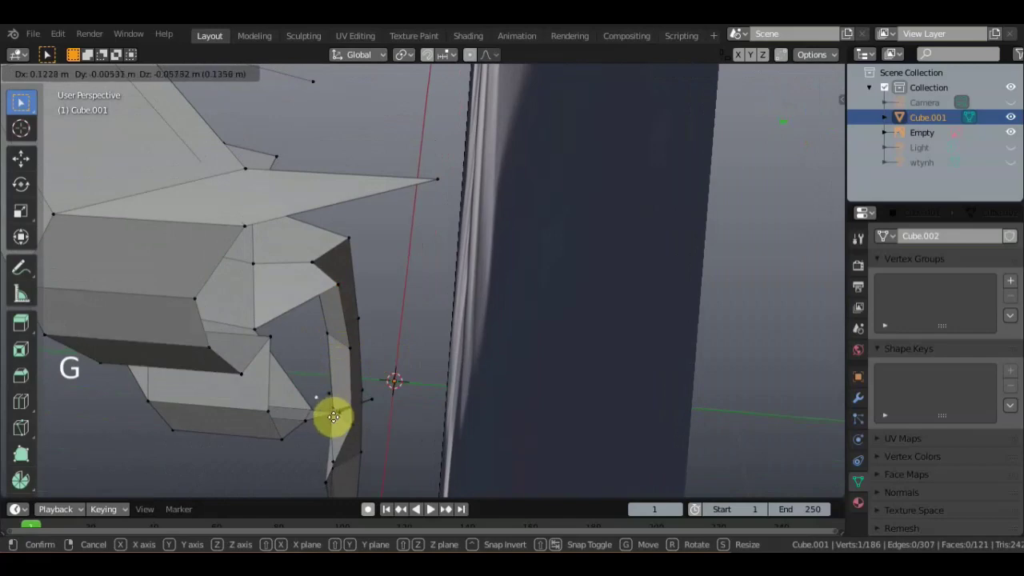
# Move a tip vertex onto the scroll outline and verify the curl against the reference.
pyautogui.middleClick(402, 334)
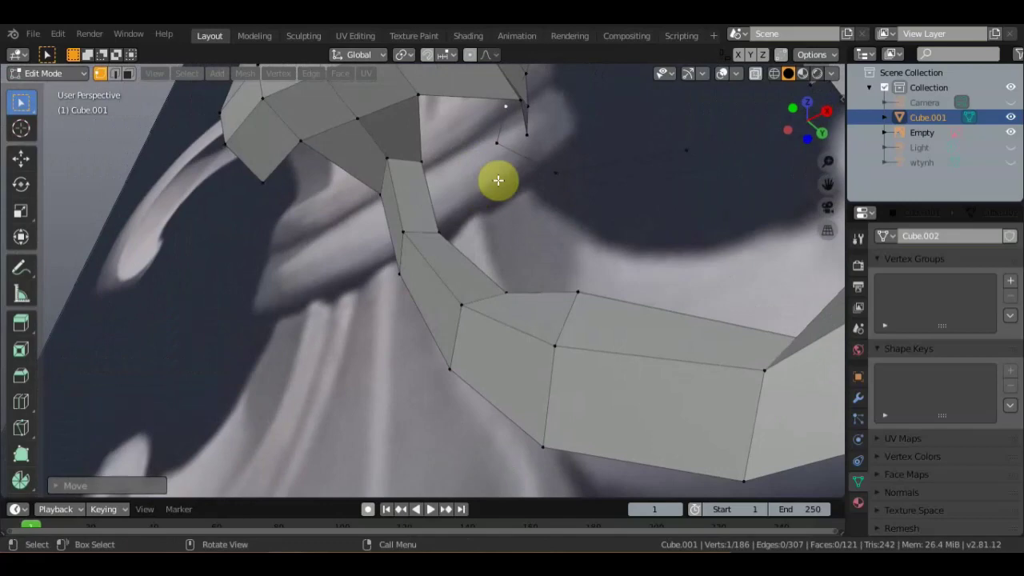
pyautogui.middleClick(480, 199)
pyautogui.click(478, 140)
pyautogui.press('g')
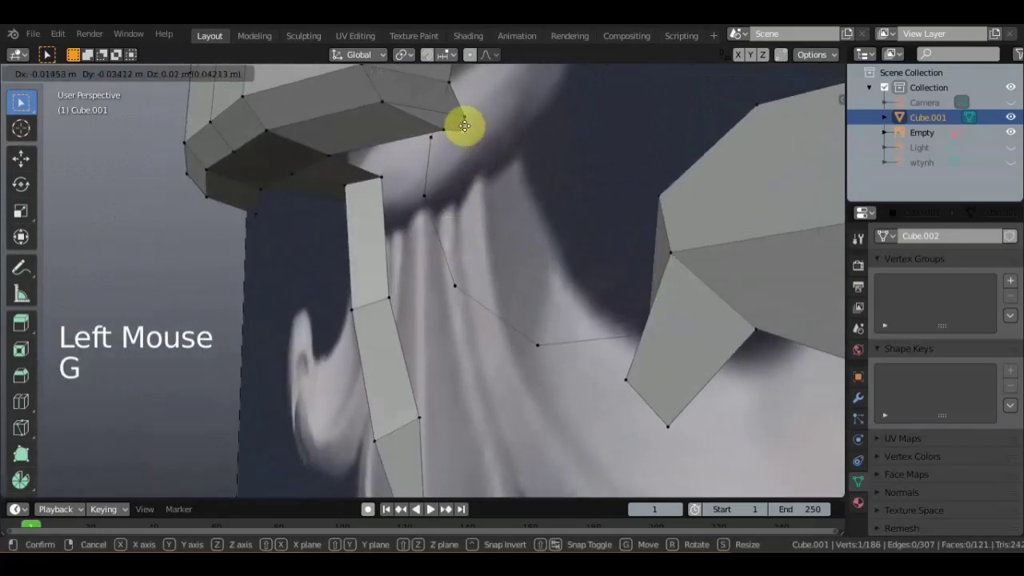
pyautogui.middleClick(503, 94)
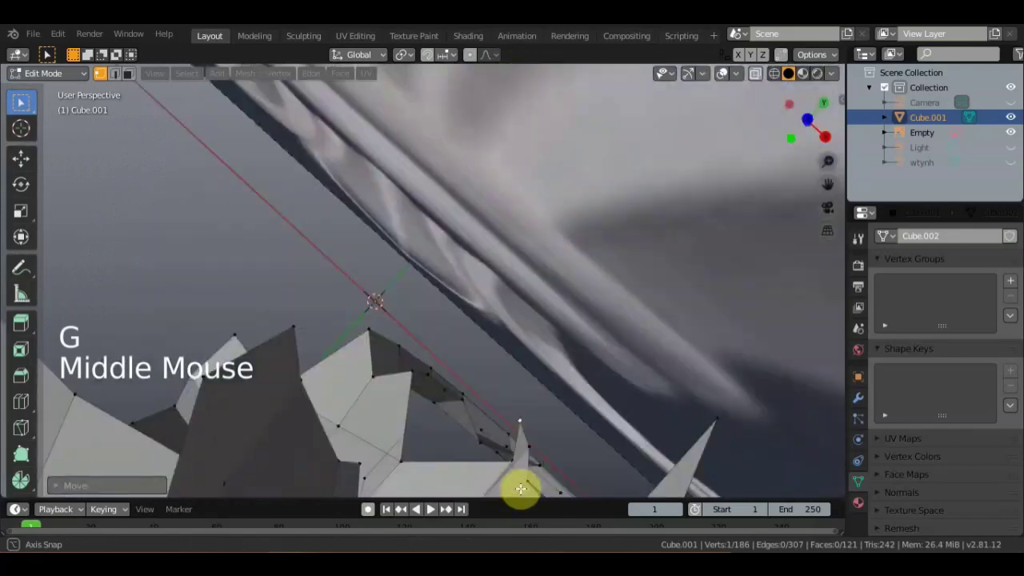
pyautogui.middleClick(531, 521)
pyautogui.scroll(-3)
pyautogui.middleClick(542, 382)
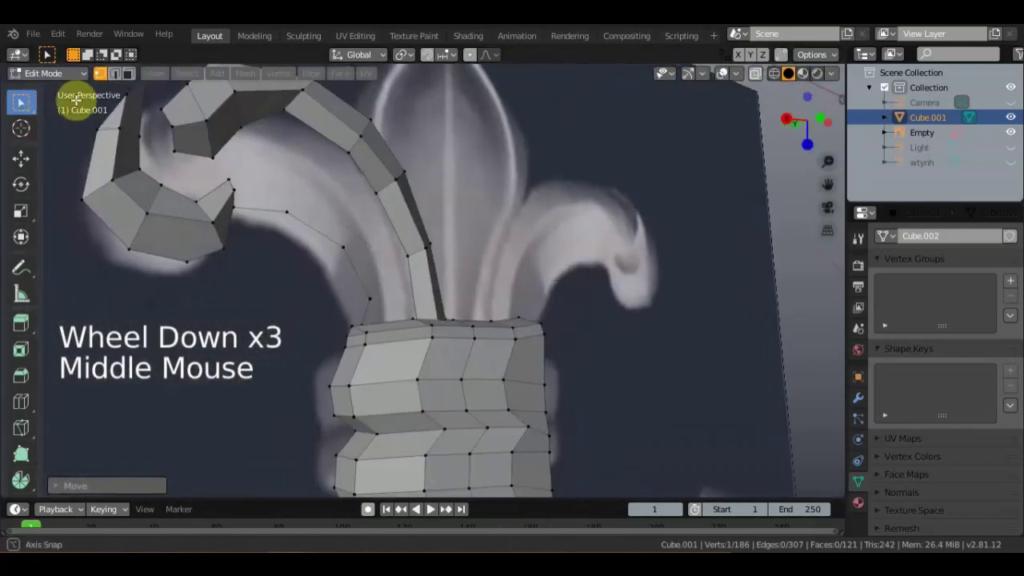
pyautogui.scroll(-3)
pyautogui.middleClick(167, 375)
pyautogui.middleClick(463, 177)
pyautogui.scroll(3)
pyautogui.scroll(3)
pyautogui.middleClick(535, 321)
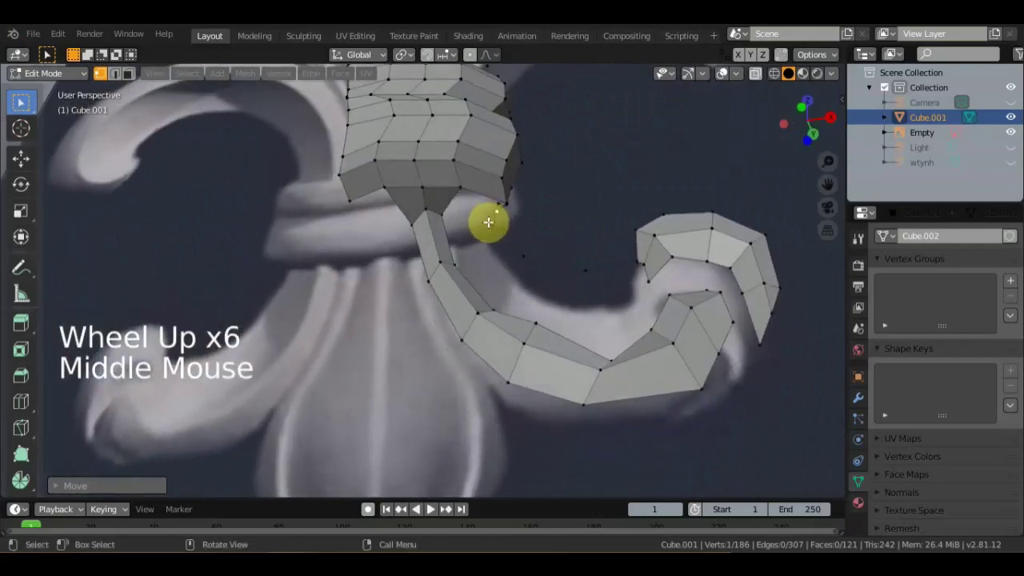
pyautogui.click(487, 224)
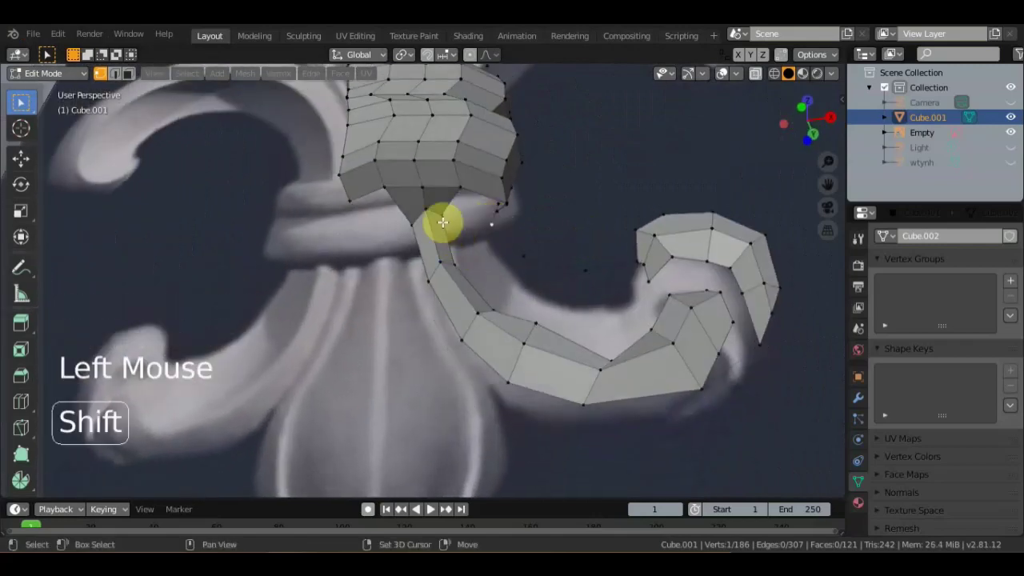
pyautogui.click(440, 216)
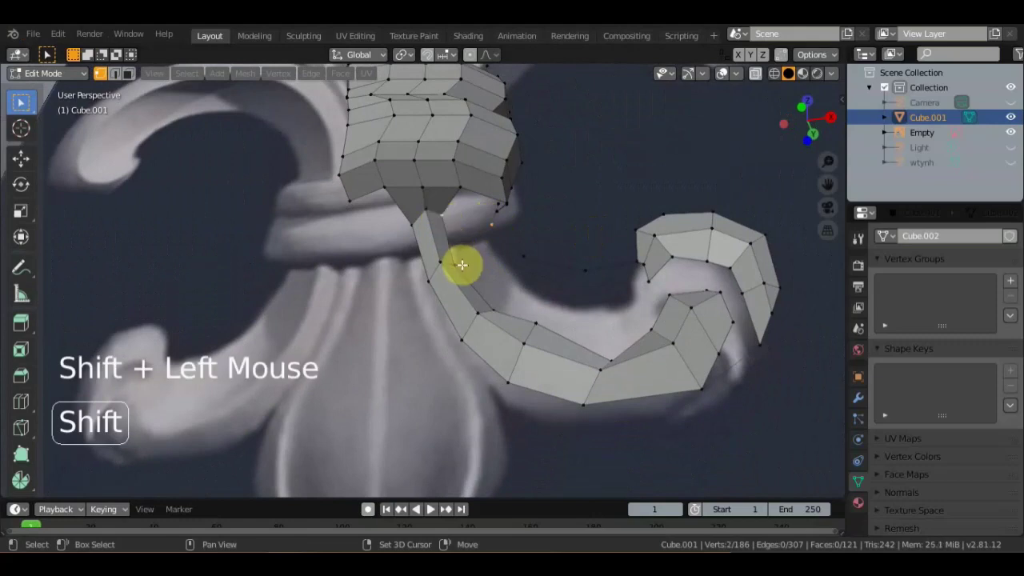
pyautogui.click(462, 268)
pyautogui.click(516, 266)
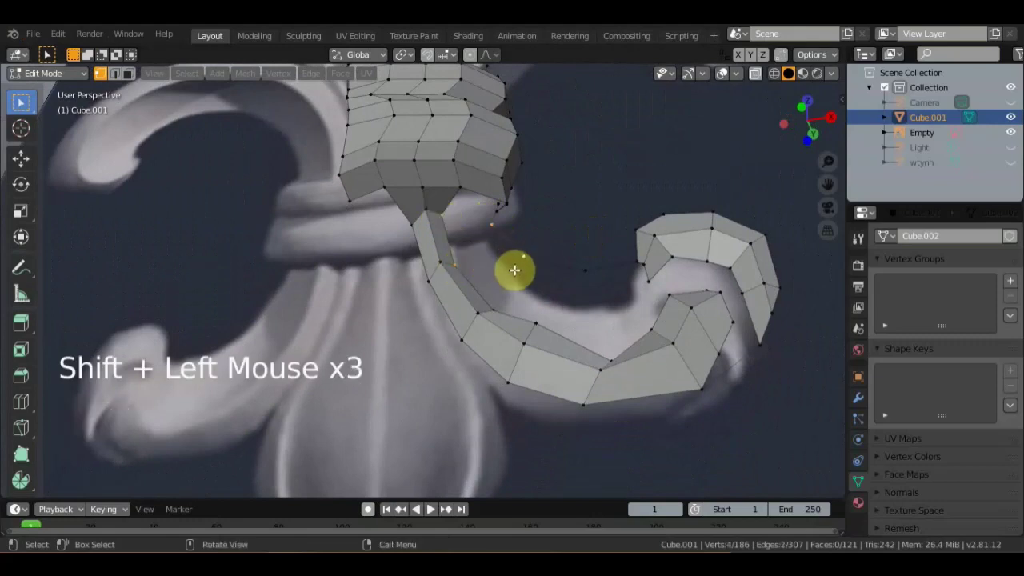
pyautogui.press('f')
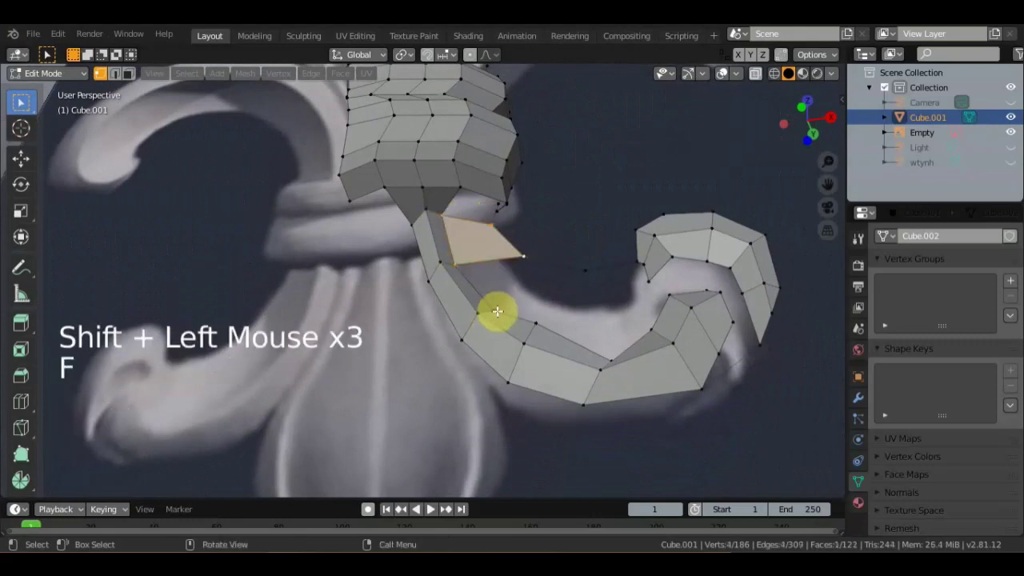
pyautogui.click(506, 303)
pyautogui.click(523, 260)
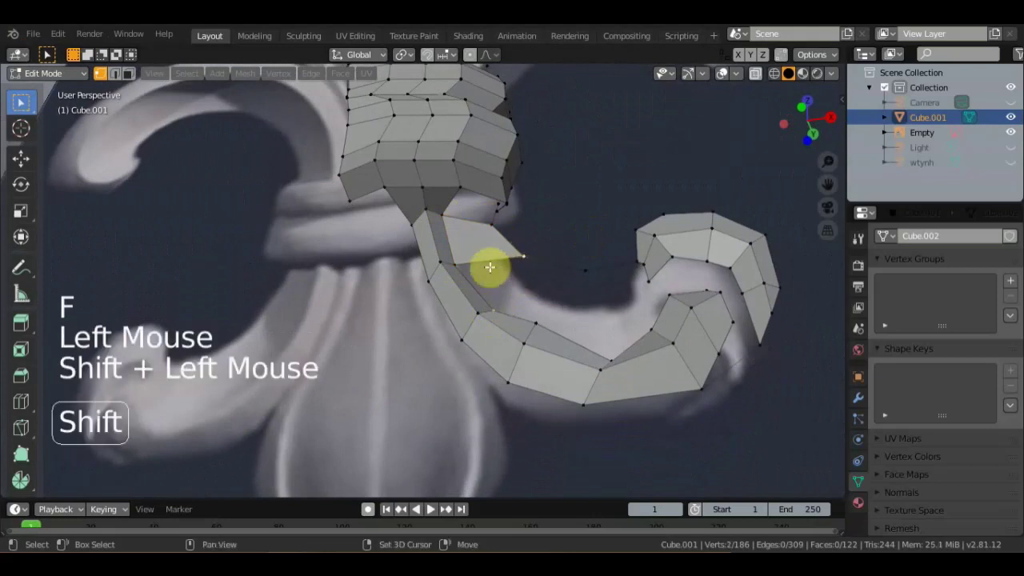
pyautogui.doubleClick(461, 263)
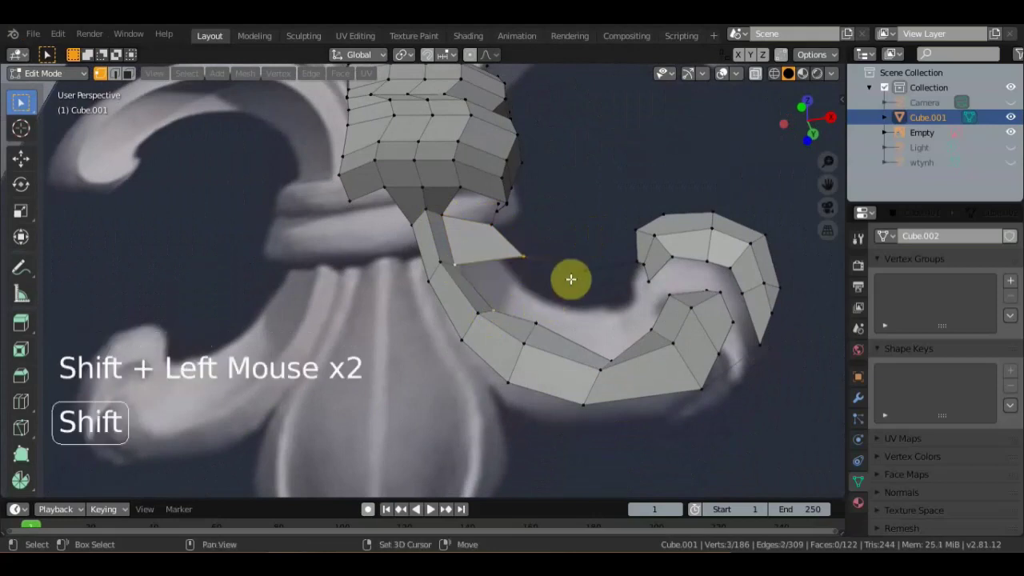
pyautogui.click(585, 271)
pyautogui.middleClick(560, 327)
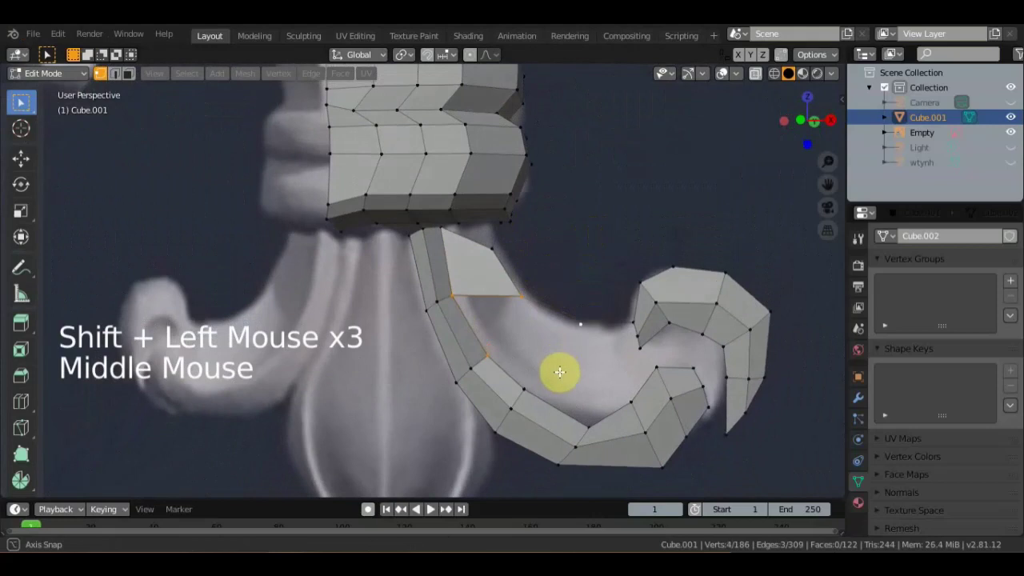
pyautogui.scroll(3)
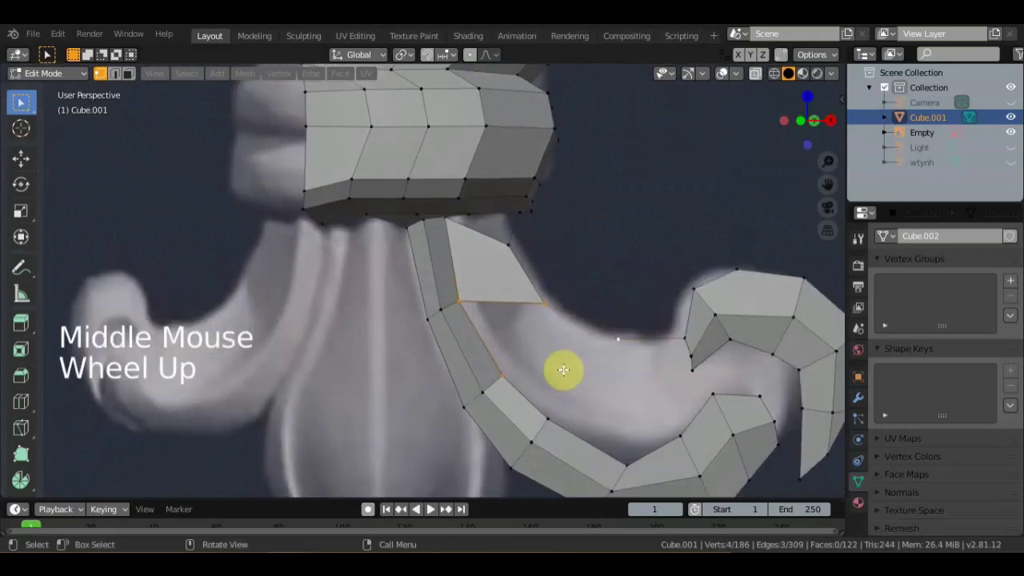
pyautogui.scroll(-3)
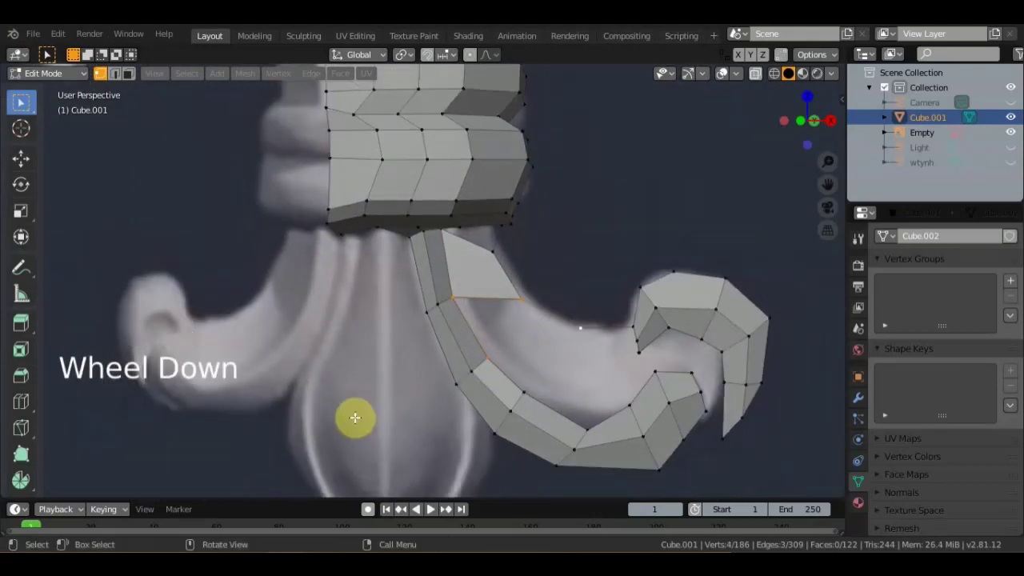
pyautogui.click(353, 418)
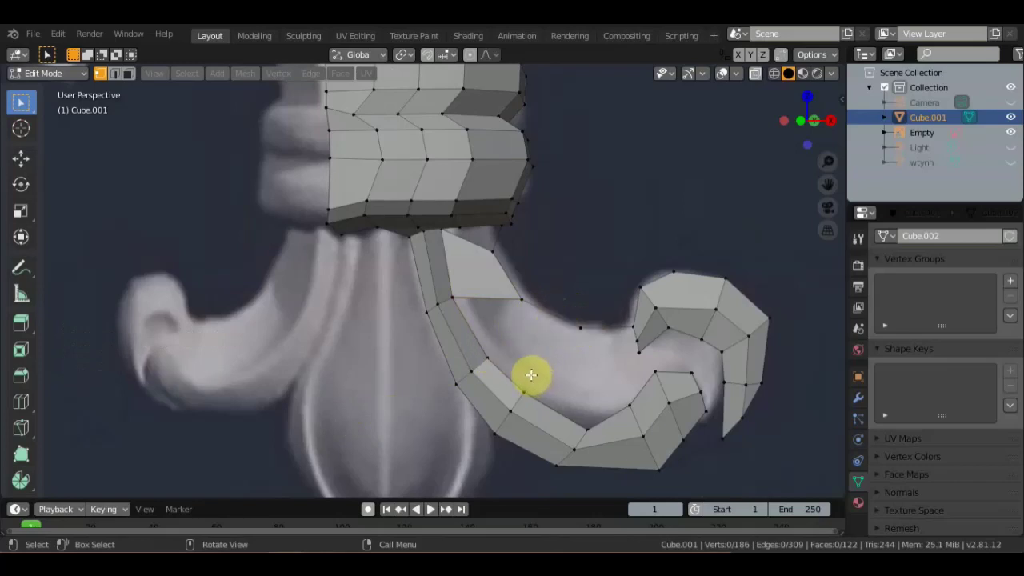
pyautogui.press('k')
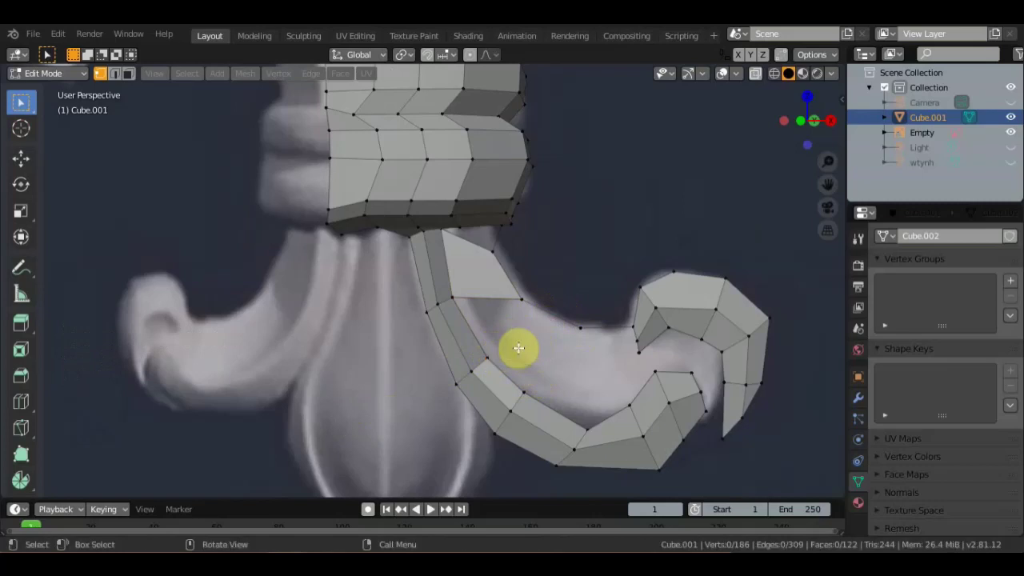
# Bridge the open curl tip with an edge and fill the first two holes with faces (F).
pyautogui.click(489, 356)
pyautogui.click(576, 326)
pyautogui.click(521, 303)
pyautogui.click(453, 294)
pyautogui.press('f')
pyautogui.click(527, 389)
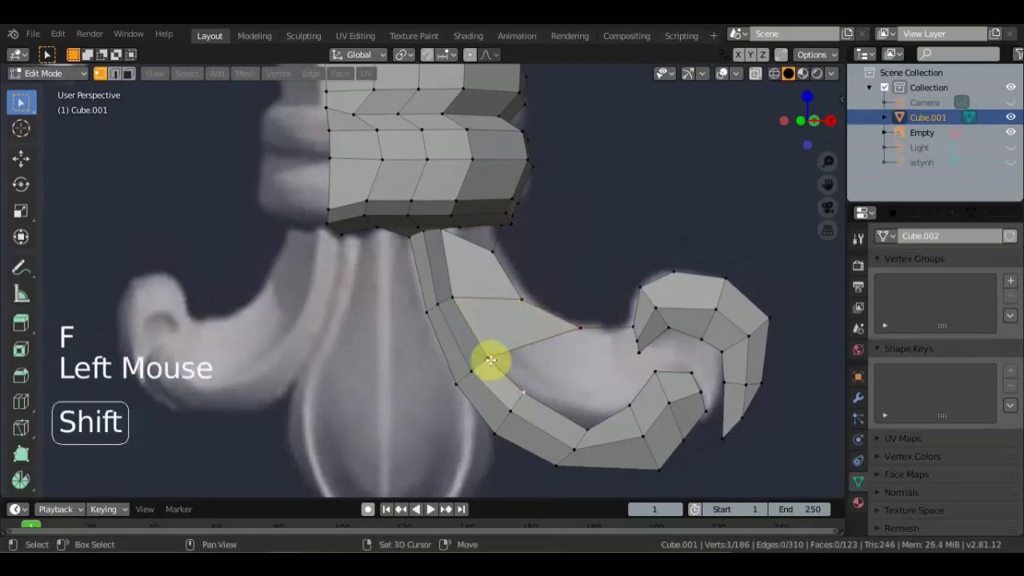
pyautogui.click(492, 357)
pyautogui.doubleClick(632, 326)
pyautogui.click(582, 326)
pyautogui.press('f')
pyautogui.click(589, 429)
pyautogui.click(528, 389)
pyautogui.click(639, 337)
pyautogui.click(636, 325)
pyautogui.click(640, 351)
pyautogui.click(631, 400)
pyautogui.press('f')
# Fill the remaining four gaps along the curl's inner edge with new faces.
pyautogui.click(656, 369)
pyautogui.click(637, 361)
pyautogui.click(656, 371)
pyautogui.click(670, 326)
pyautogui.press('f')
pyautogui.click(657, 372)
pyautogui.click(692, 375)
pyautogui.click(702, 339)
pyautogui.click(673, 333)
pyautogui.press('f')
pyautogui.click(702, 390)
pyautogui.click(727, 361)
pyautogui.click(718, 356)
pyautogui.click(702, 339)
pyautogui.click(701, 385)
pyautogui.click(710, 410)
pyautogui.click(724, 441)
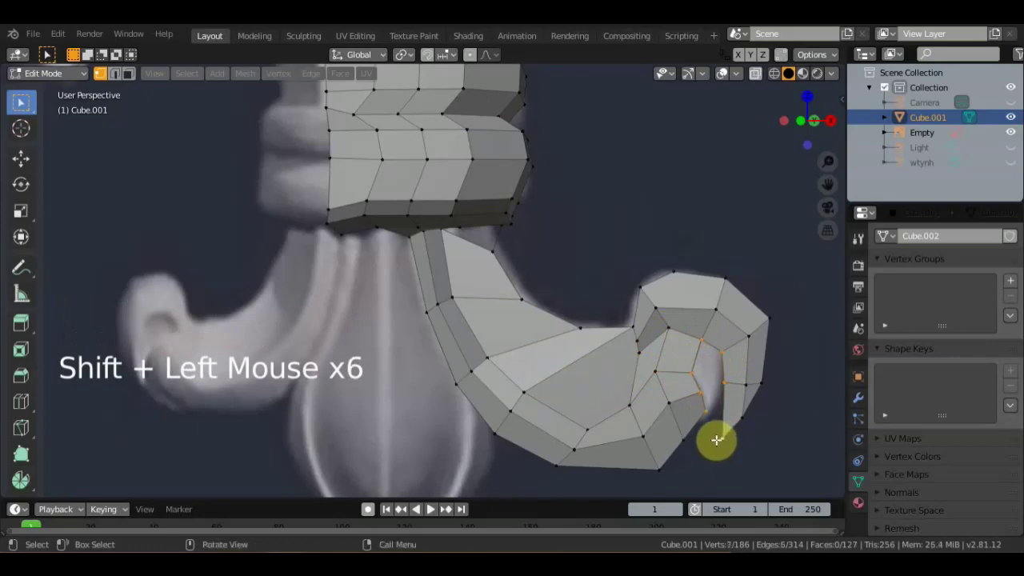
pyautogui.press('f')
pyautogui.click(695, 454)
pyautogui.click(660, 475)
pyautogui.click(681, 444)
pyautogui.click(705, 412)
pyautogui.click(724, 441)
pyautogui.press('f')
# Add an edge loop across the curl with the Loop Cut tool.
pyautogui.scroll(-3)
pyautogui.middleClick(699, 372)
pyautogui.middleClick(674, 348)
pyautogui.scroll(3)
pyautogui.middleClick(538, 347)
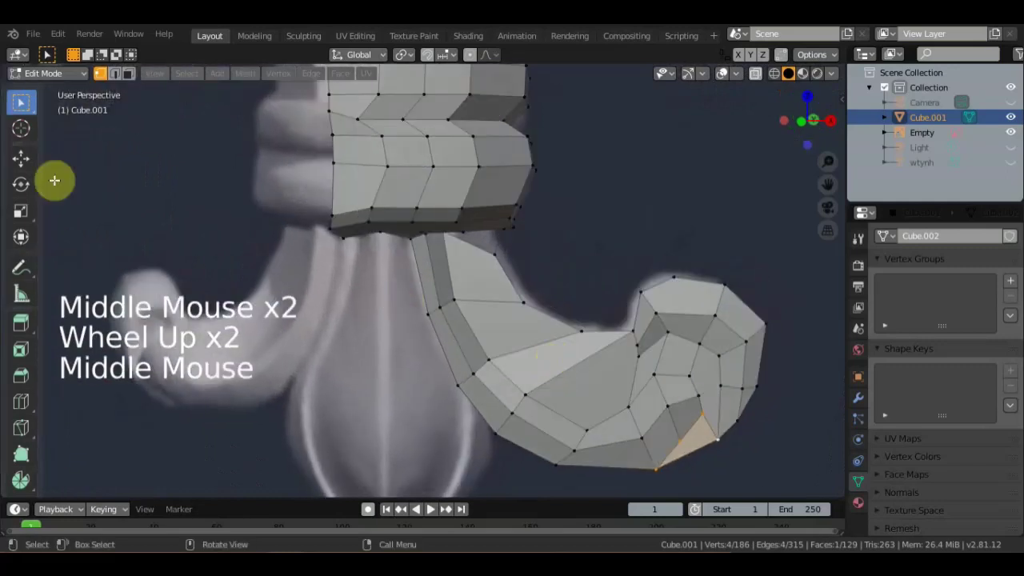
pyautogui.click(96, 383)
pyautogui.click(143, 374)
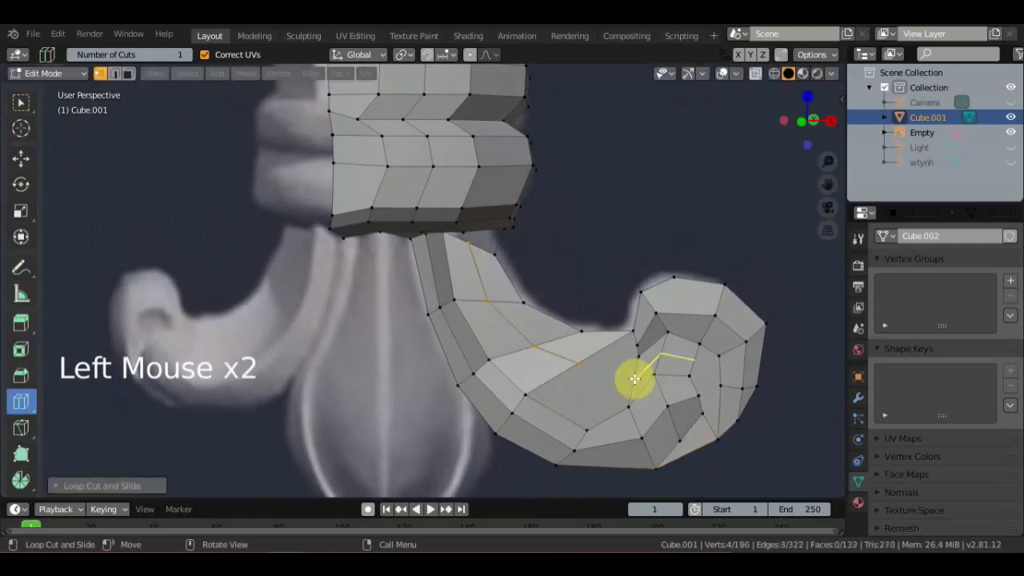
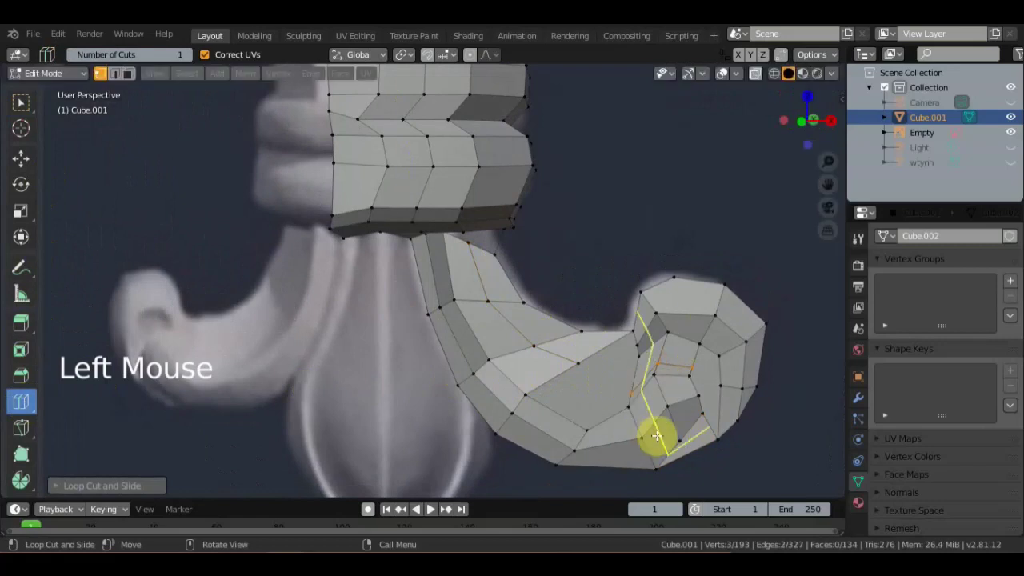
# Knife a new edge across the inner faces at the spiral's centre.
pyautogui.scroll(3)
pyautogui.scroll(-3)
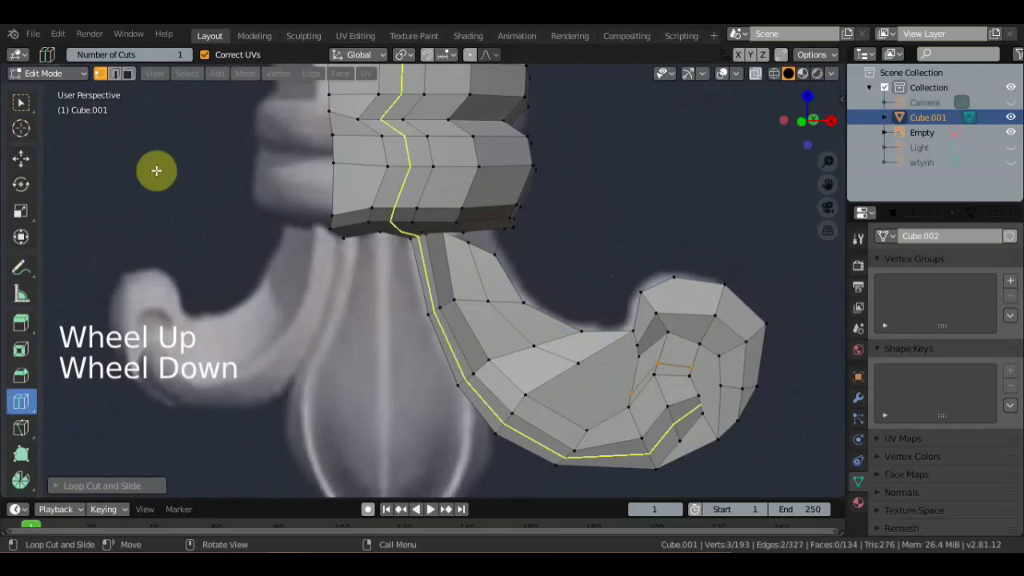
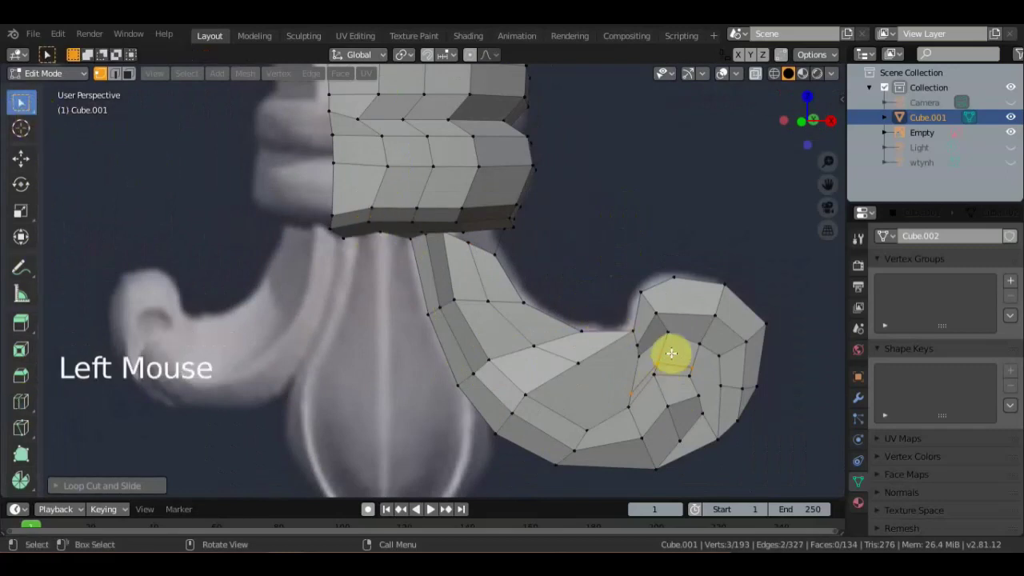
pyautogui.press('k')
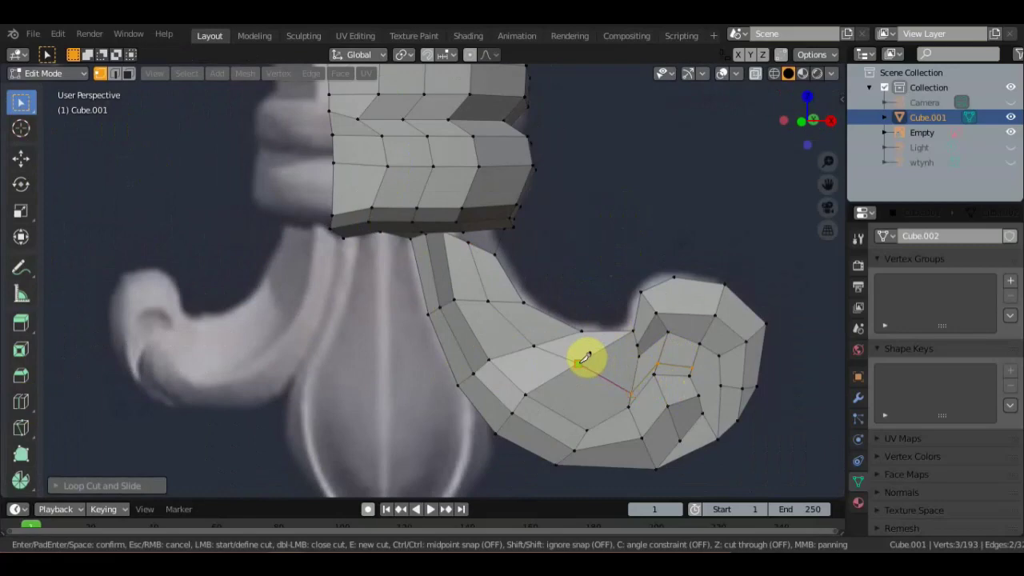
pyautogui.middleClick(592, 361)
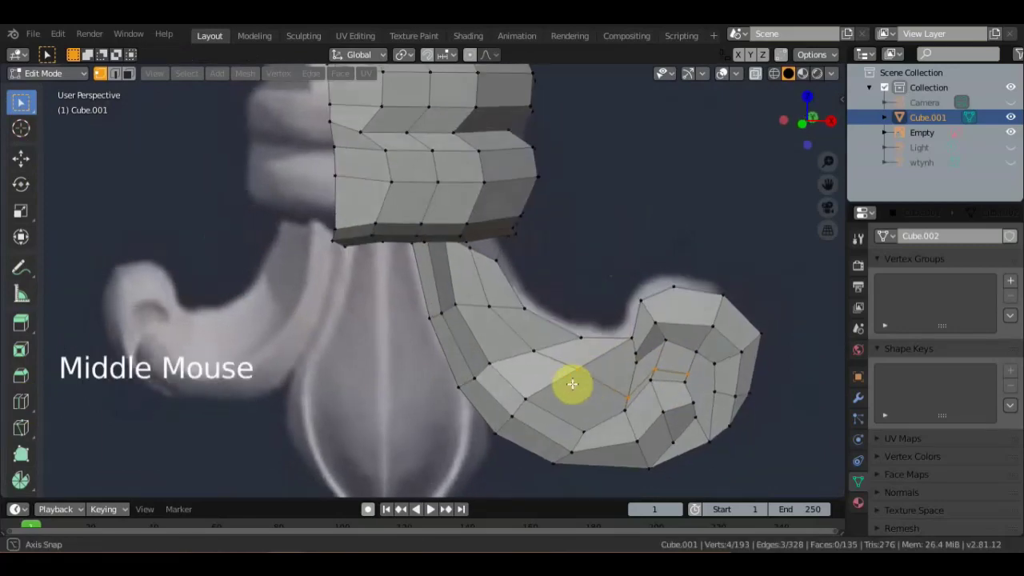
pyautogui.middleClick(610, 335)
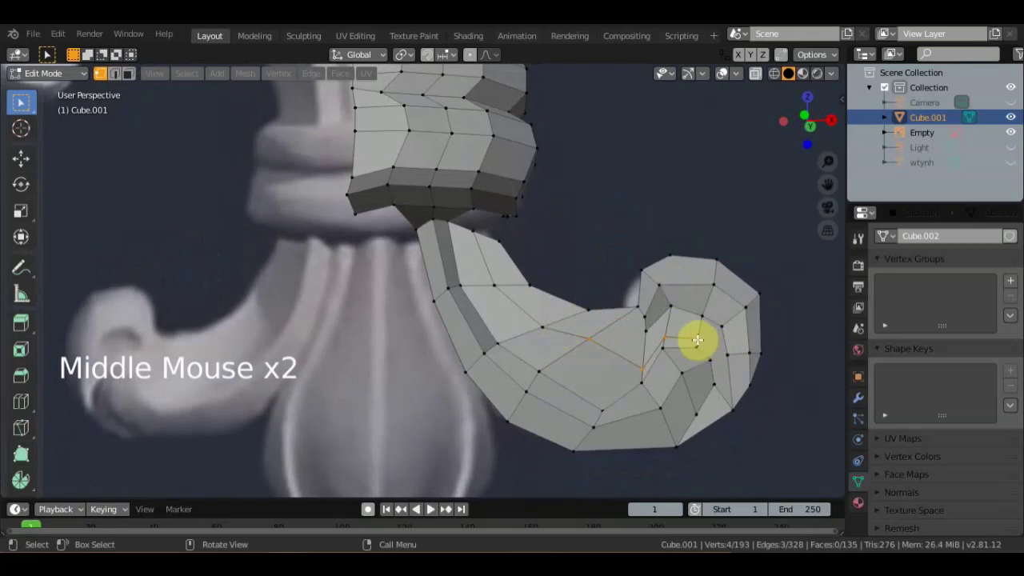
# Knife another cut into the spiral and select a curl vertex against the reference.
pyautogui.press('k')
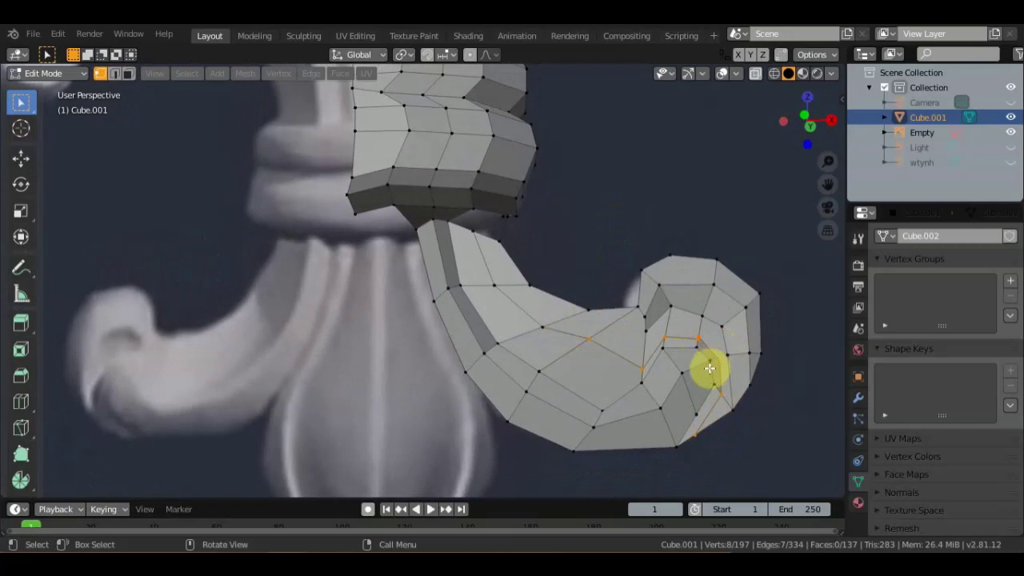
pyautogui.press('k')
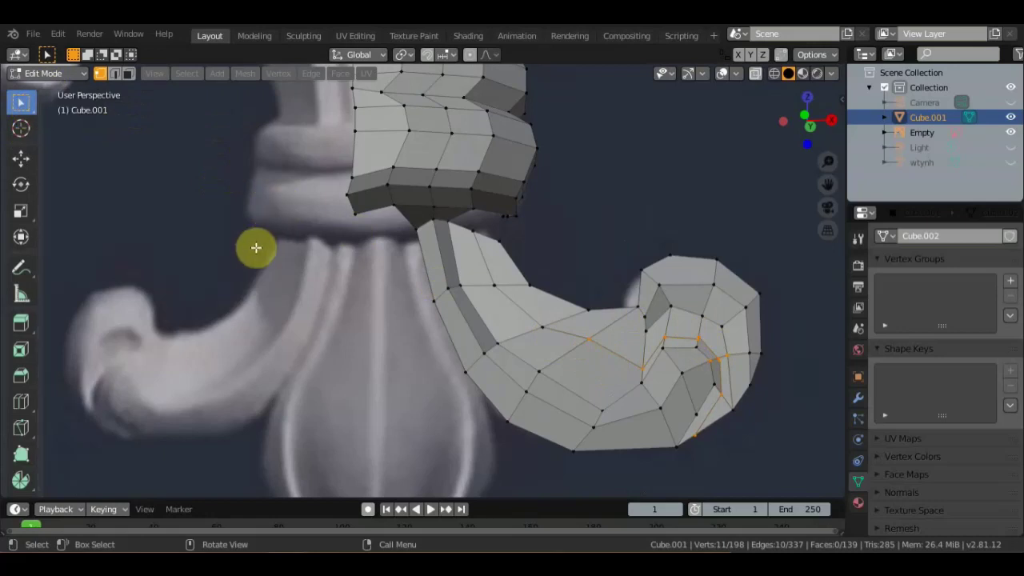
pyautogui.click(272, 255)
pyautogui.click(588, 339)
pyautogui.middleClick(562, 350)
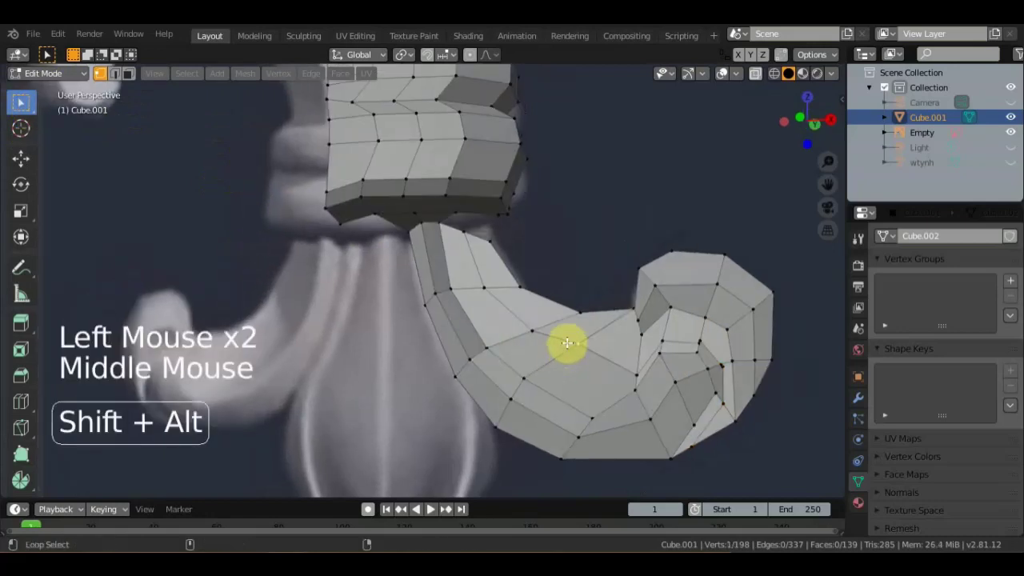
pyautogui.doubleClick(569, 335)
pyautogui.middleClick(610, 333)
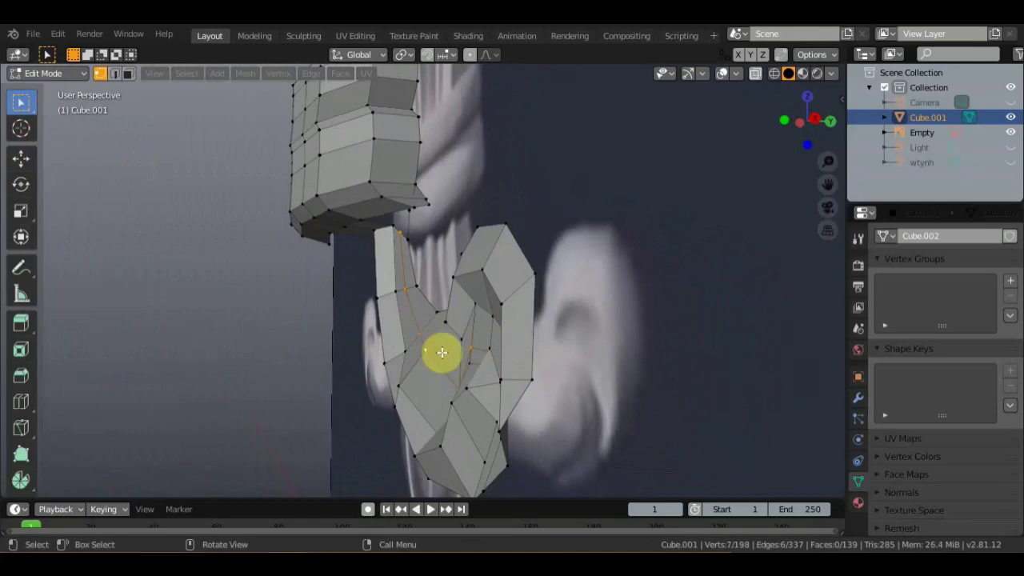
# Move the selected curl vertices into place with axis-constrained grabs.
pyautogui.press('g')
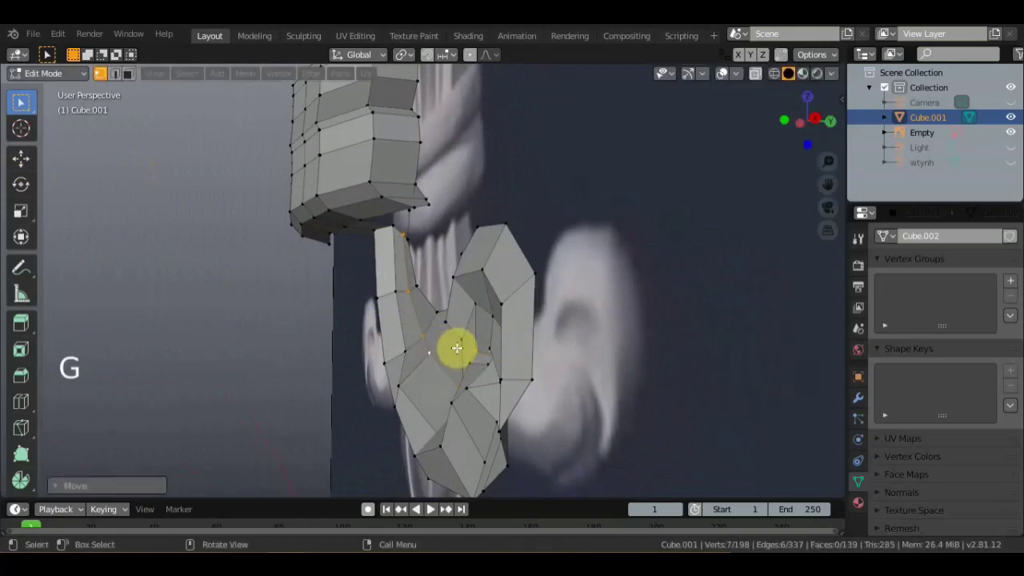
pyautogui.middleClick(525, 360)
pyautogui.press('g')
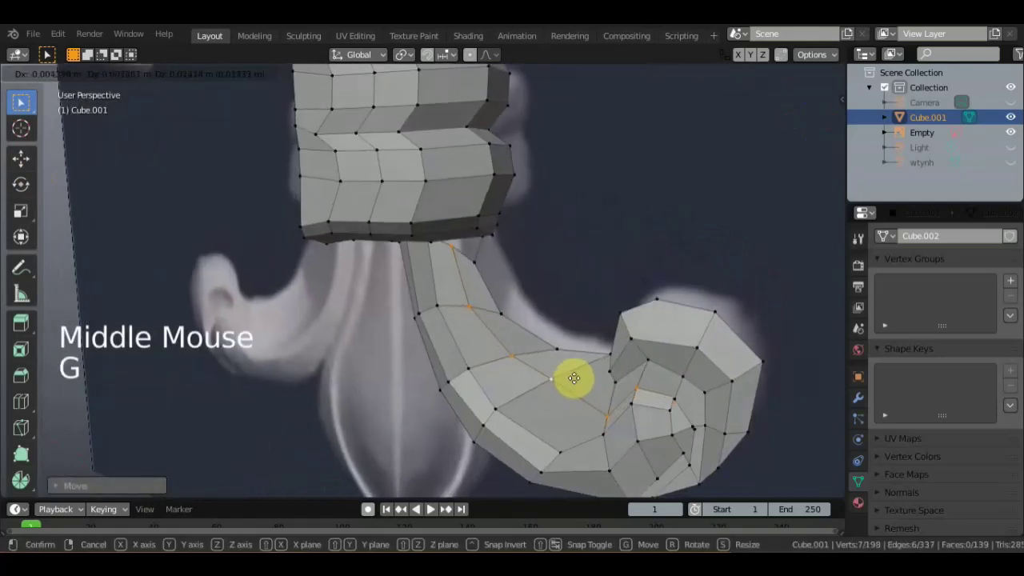
pyautogui.middleClick(650, 321)
pyautogui.middleClick(617, 312)
pyautogui.click(596, 317)
pyautogui.press('g')
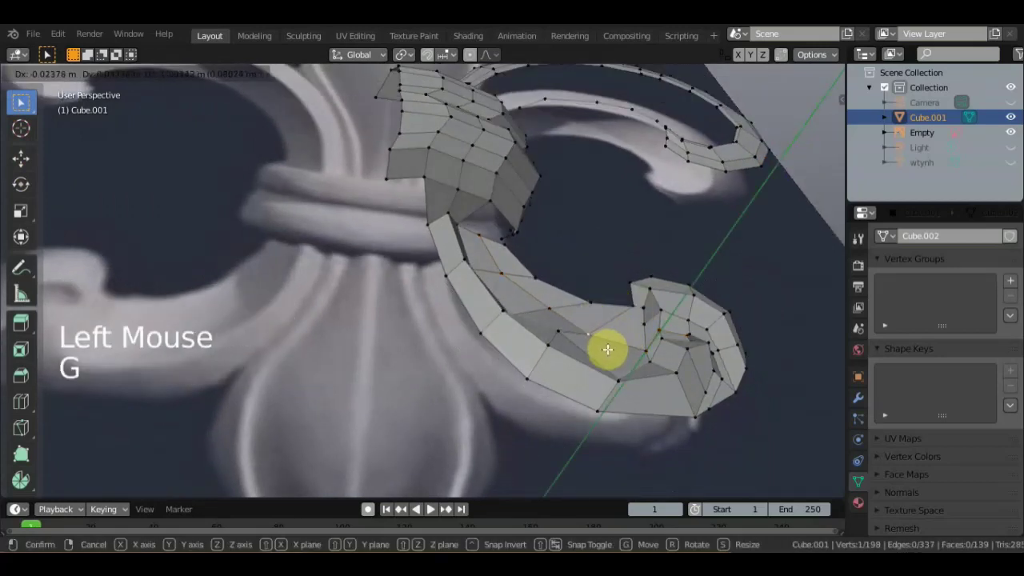
pyautogui.click(553, 305)
pyautogui.press('g')
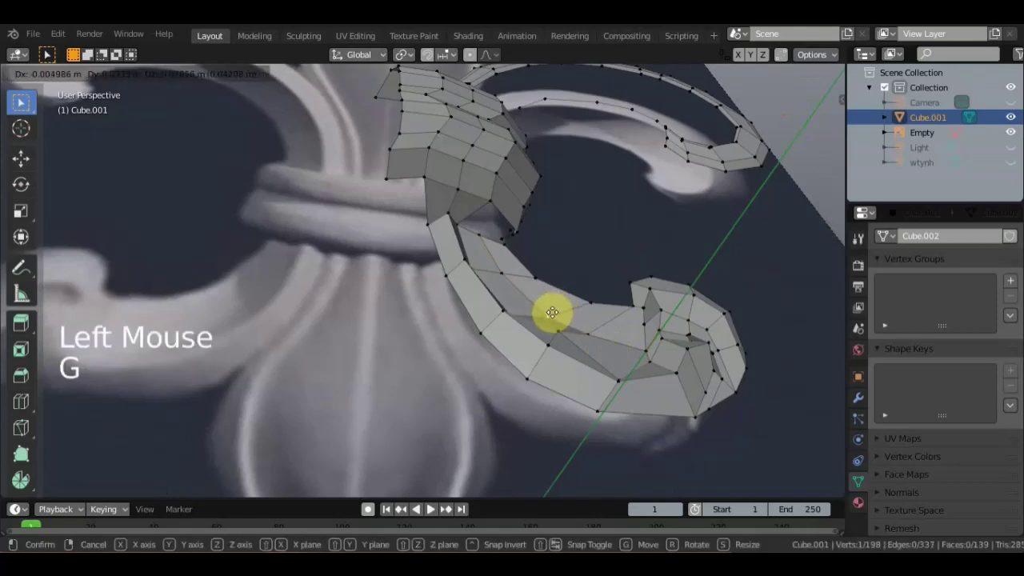
pyautogui.middleClick(538, 329)
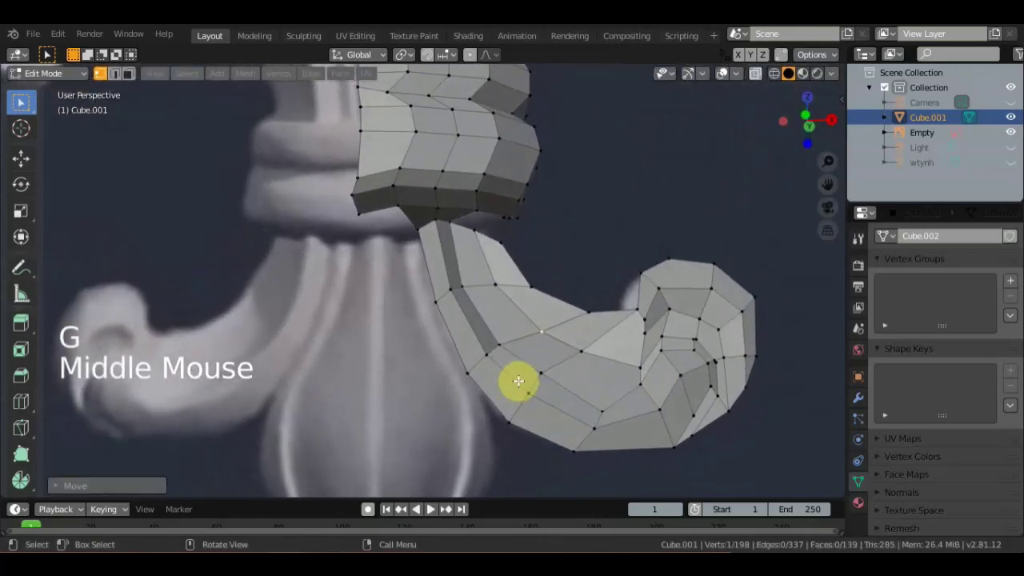
# Reposition further spiral vertices one by one to follow the reference outline.
pyautogui.click(543, 371)
pyautogui.press('g')
pyautogui.scroll(-3)
pyautogui.middleClick(515, 389)
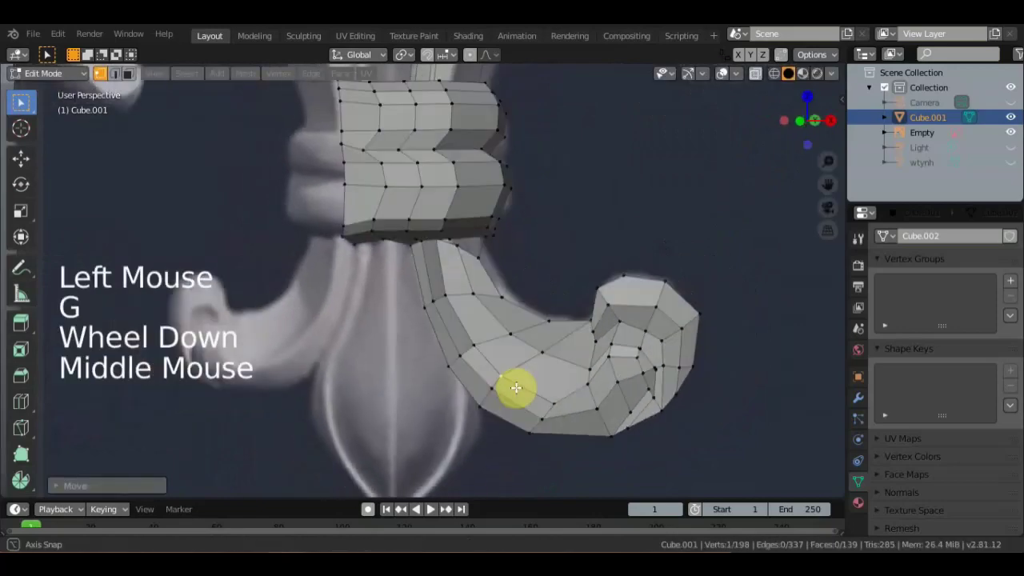
pyautogui.click(456, 290)
pyautogui.press('g')
pyautogui.click(450, 293)
pyautogui.press('g')
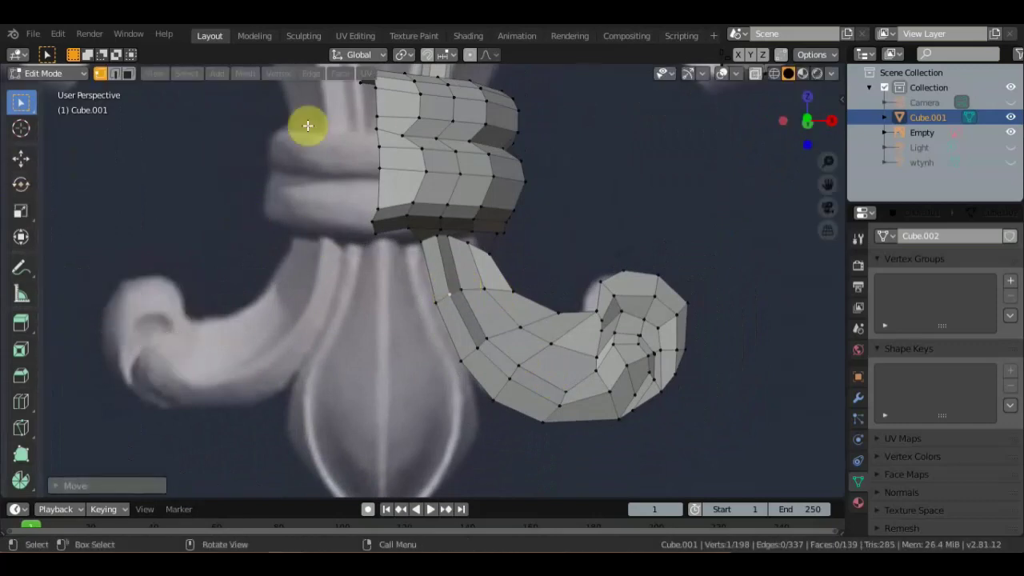
pyautogui.click(374, 128)
pyautogui.press('g')
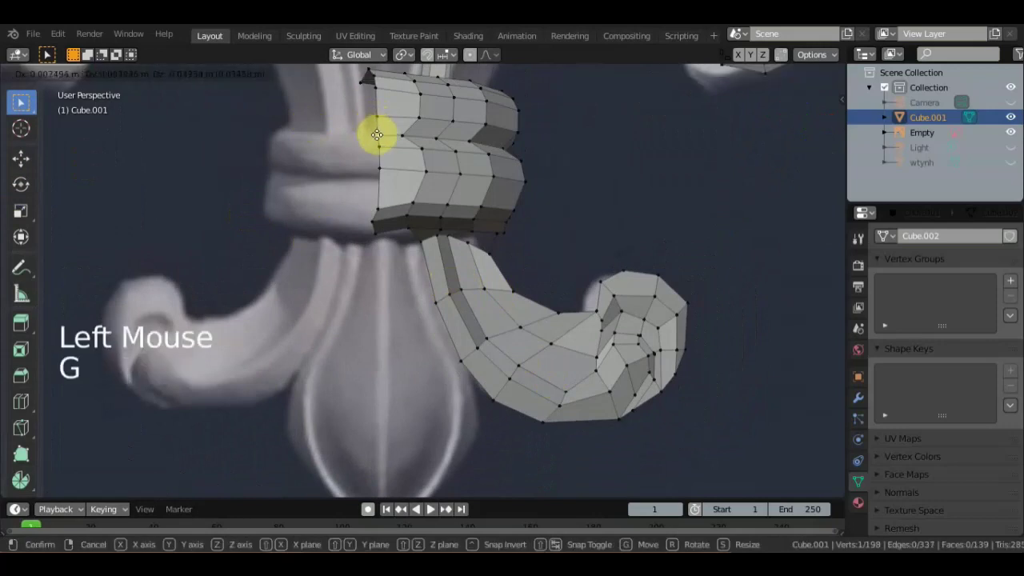
# Add two edge loops along the curl's underside.
pyautogui.click(27, 407)
pyautogui.click(465, 355)
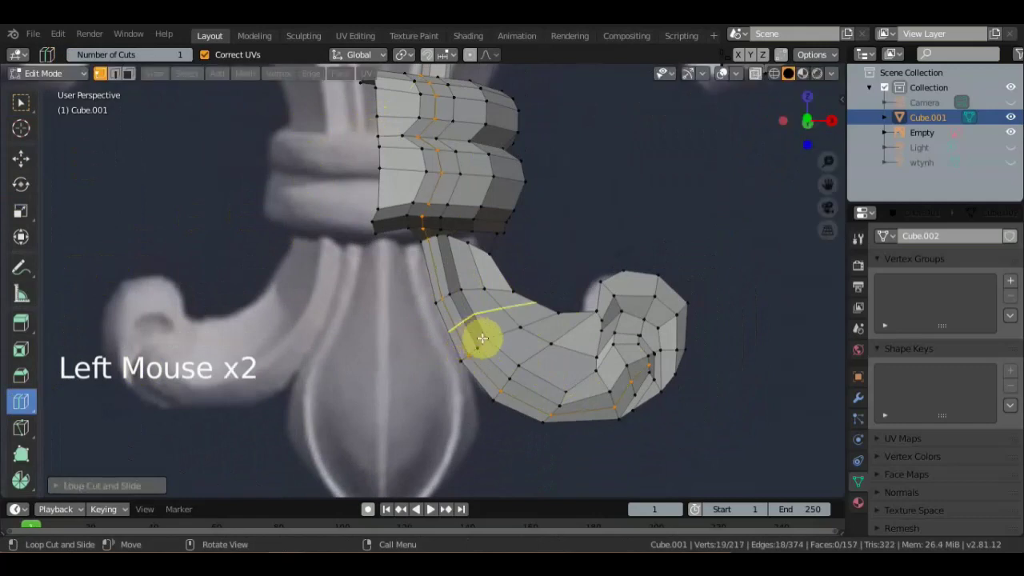
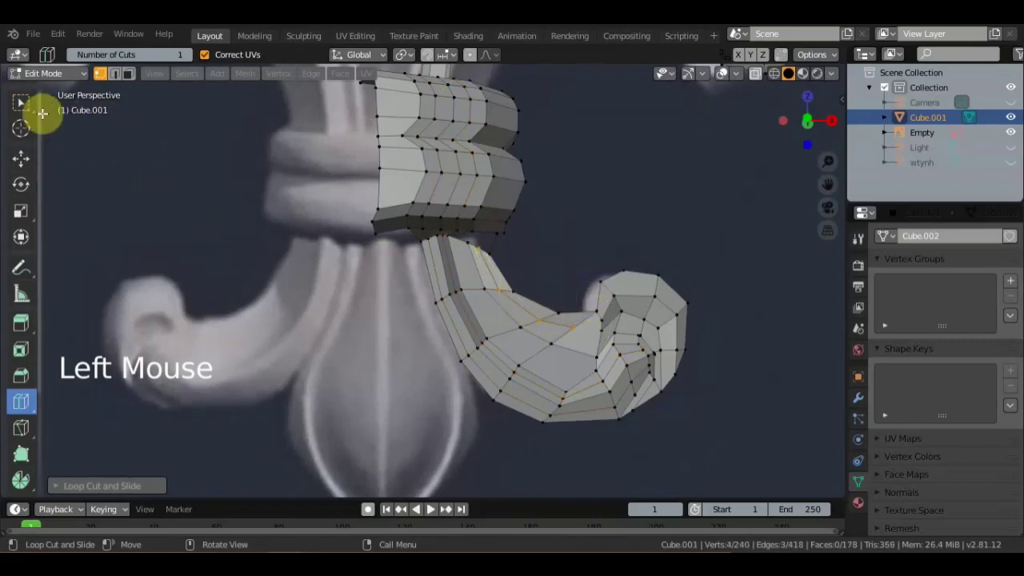
pyautogui.click(32, 114)
pyautogui.middleClick(561, 342)
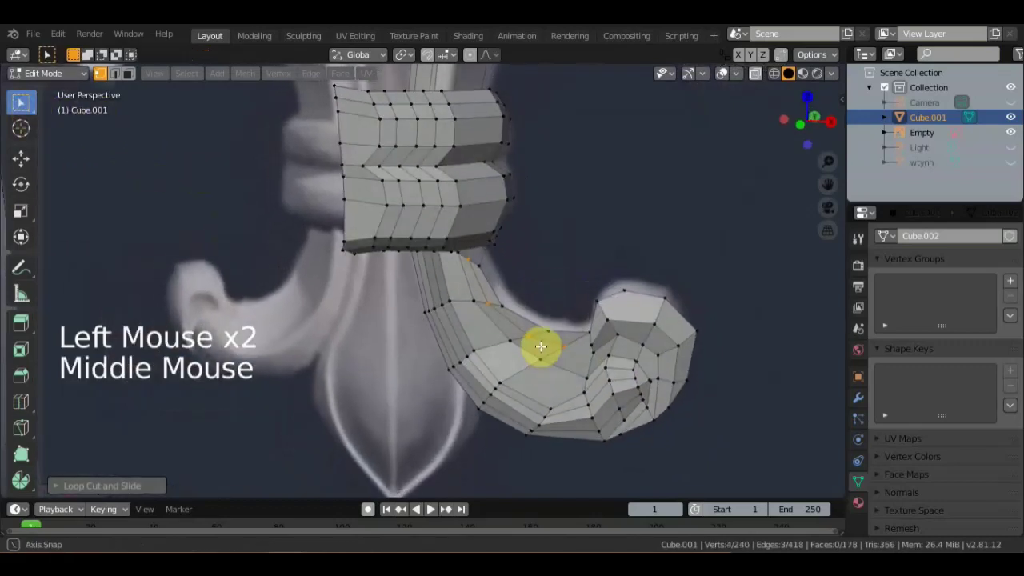
pyautogui.middleClick(538, 346)
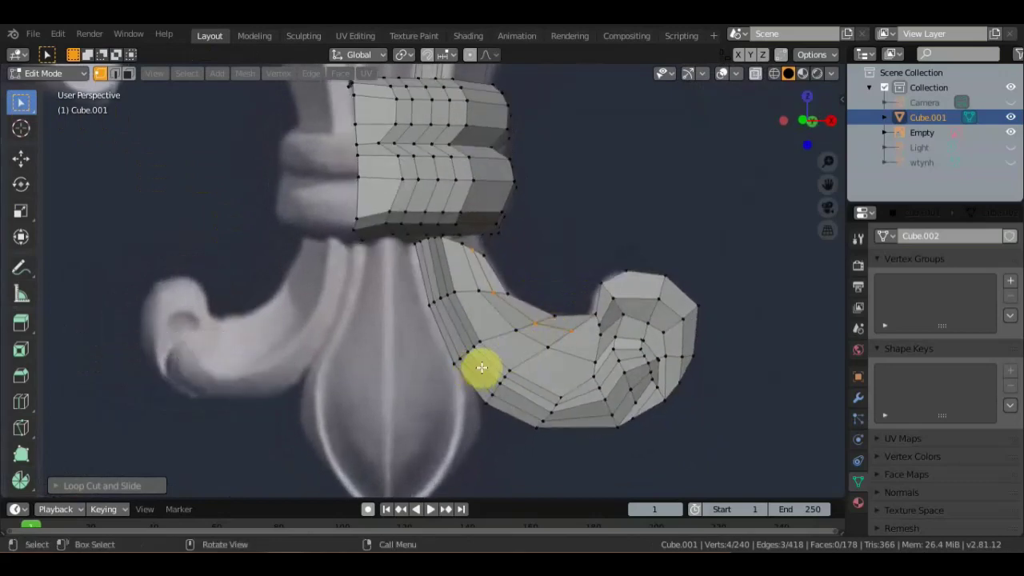
# Nudge the selected curl vertices to follow the reference outline.
pyautogui.press('g')
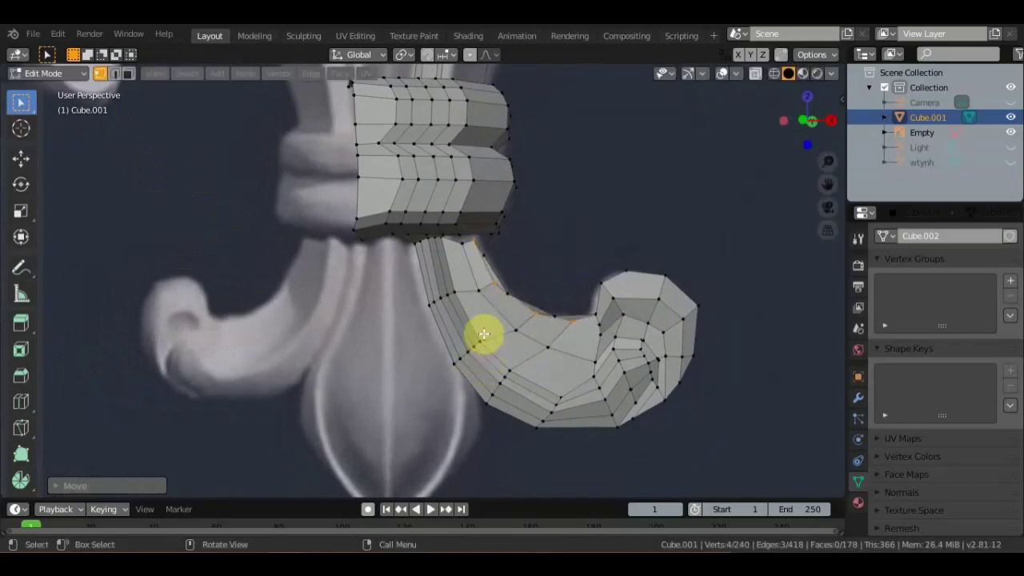
pyautogui.click(485, 252)
pyautogui.press('g')
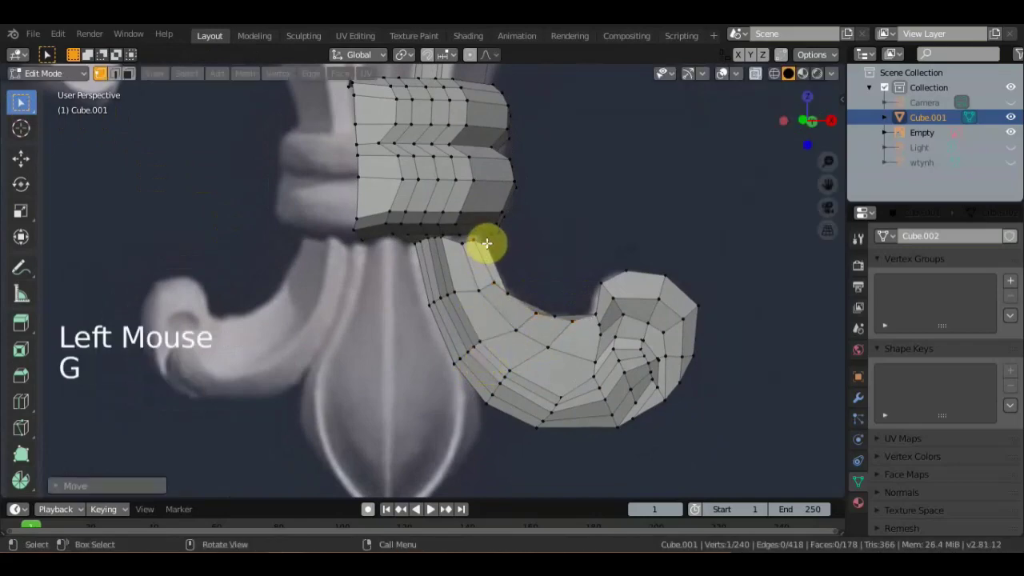
pyautogui.middleClick(506, 216)
pyautogui.scroll(3)
# Fill the gap along the curl with a new face and remove the leftover stray vertex.
pyautogui.click(492, 207)
pyautogui.click(481, 212)
pyautogui.click(464, 185)
pyautogui.click(495, 179)
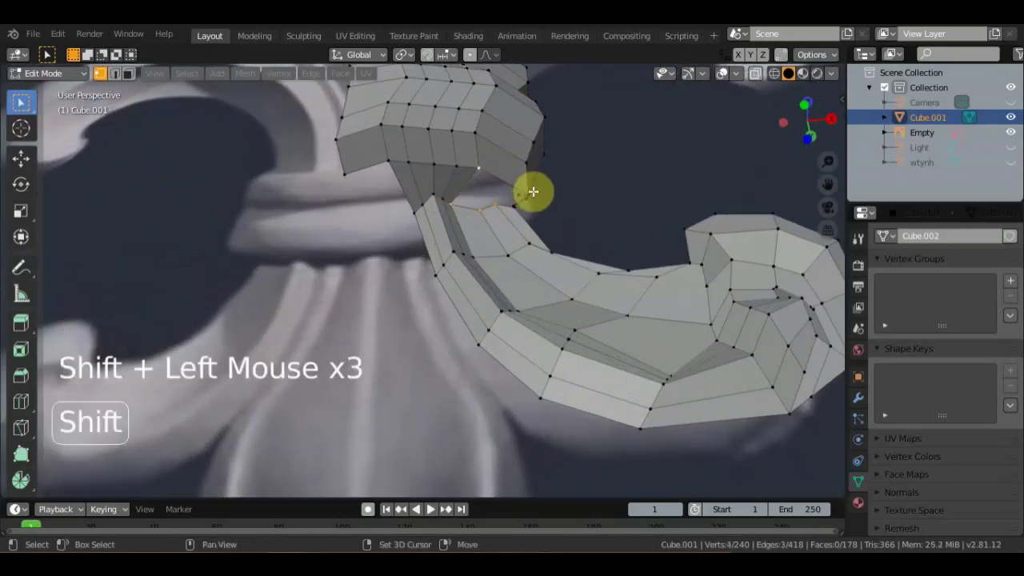
pyautogui.click(524, 202)
pyautogui.click(512, 209)
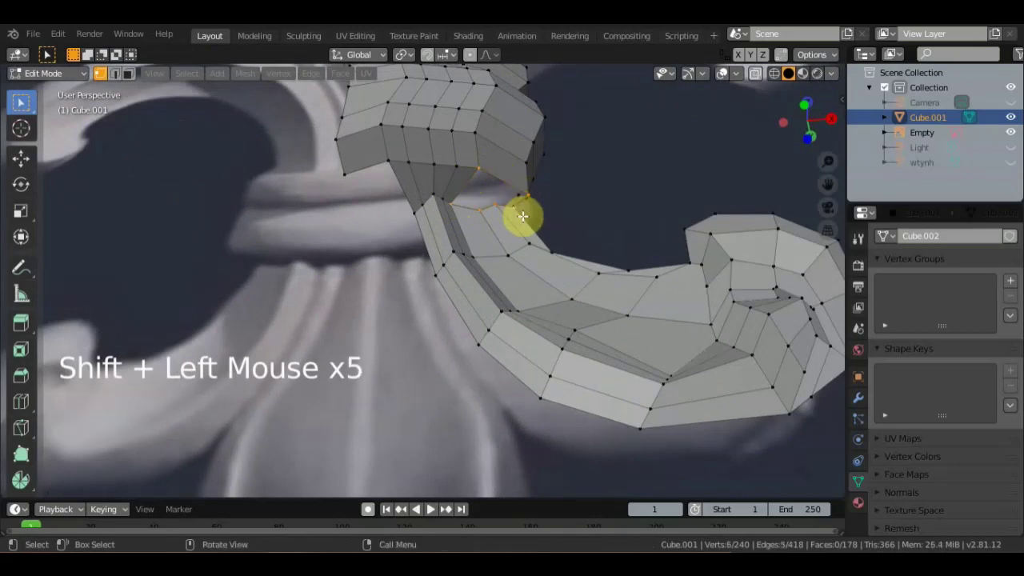
pyautogui.press('f')
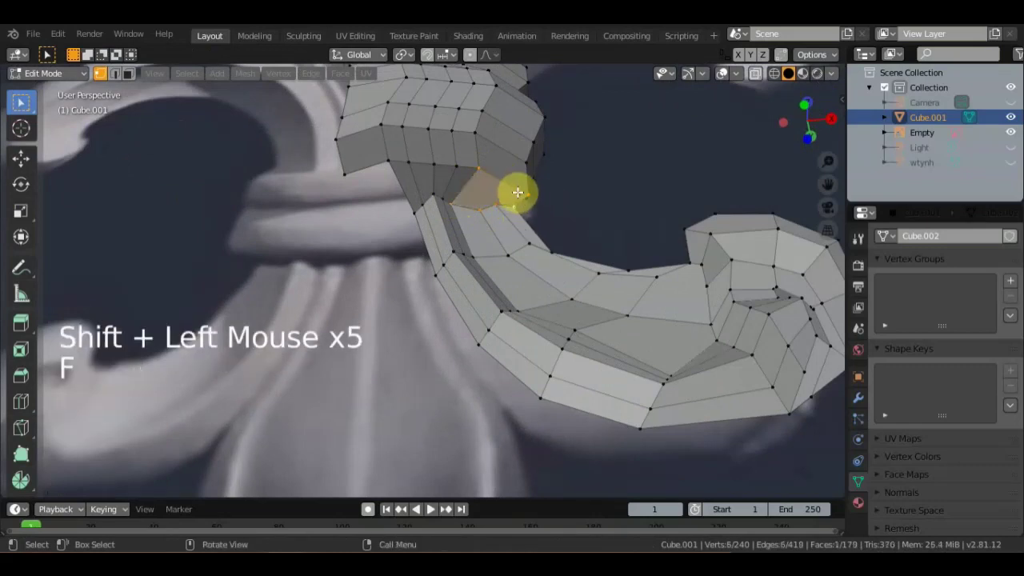
pyautogui.click(517, 198)
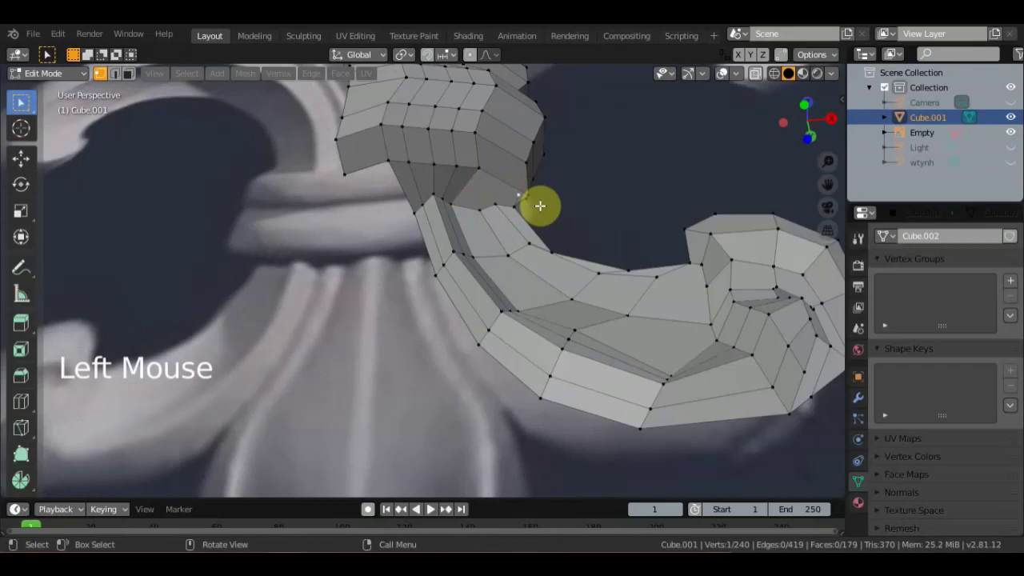
pyautogui.press('Delete')
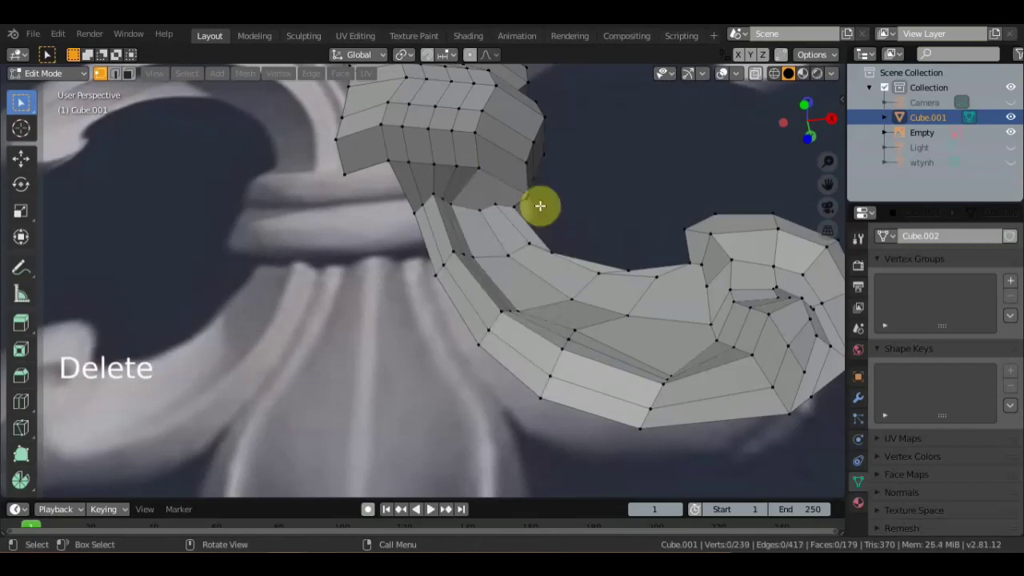
# Move a curl vertex into position, checking it from several angles.
pyautogui.middleClick(494, 256)
pyautogui.scroll(-3)
pyautogui.middleClick(477, 282)
pyautogui.scroll(3)
pyautogui.click(524, 229)
pyautogui.press('g')
pyautogui.click(485, 229)
pyautogui.press('g')
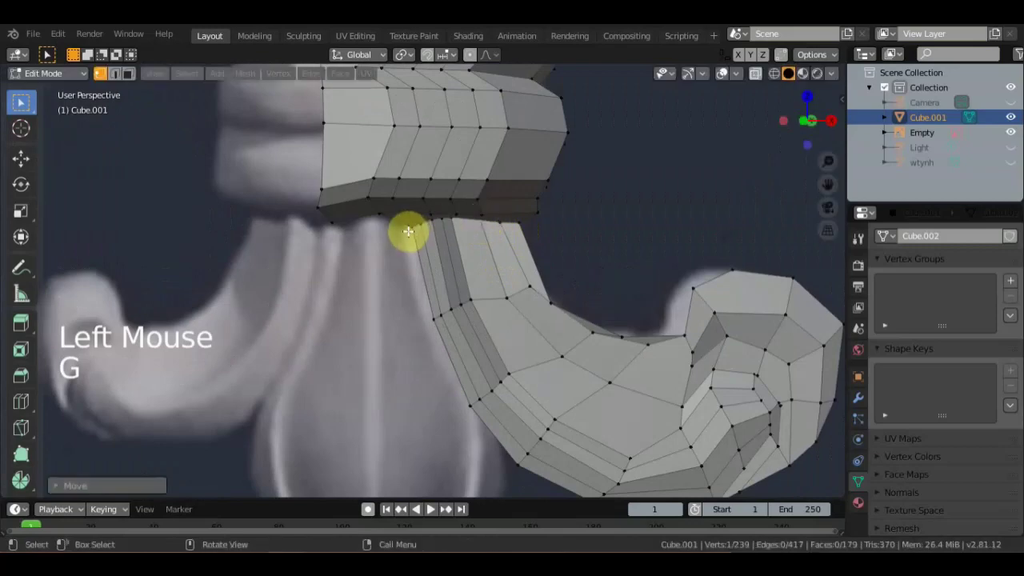
pyautogui.click(407, 231)
pyautogui.press('g')
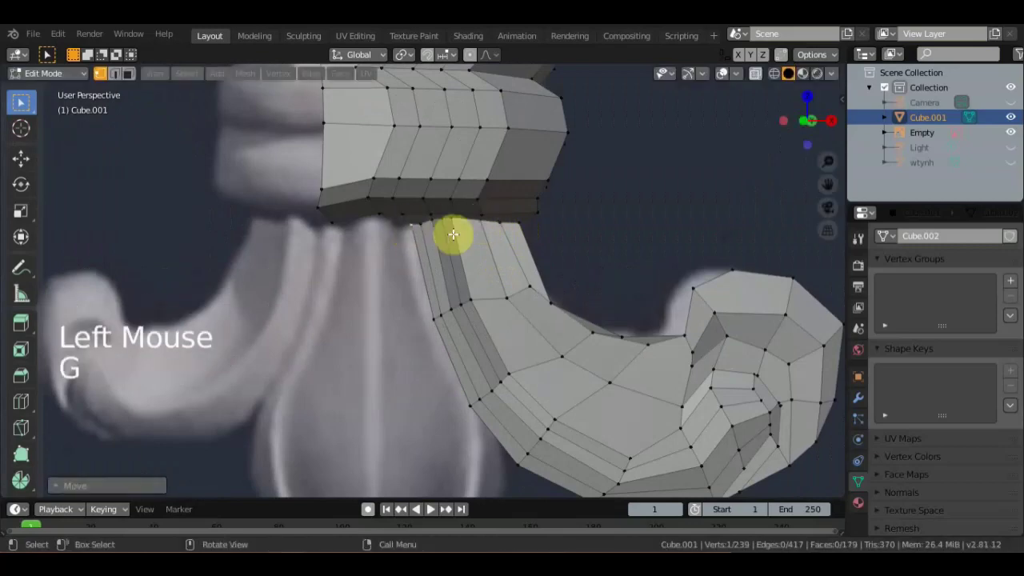
pyautogui.scroll(-3)
pyautogui.middleClick(496, 226)
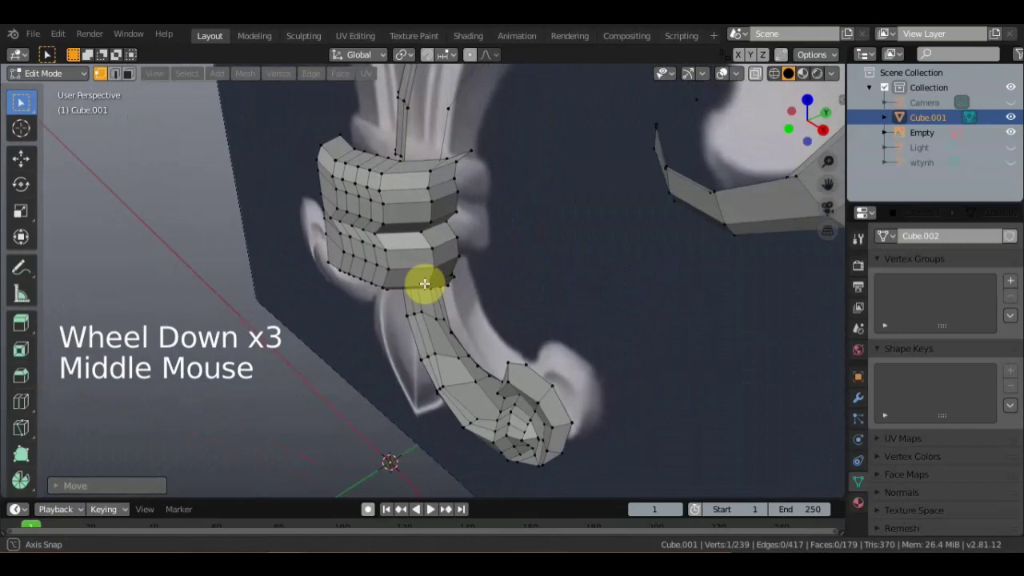
pyautogui.middleClick(568, 389)
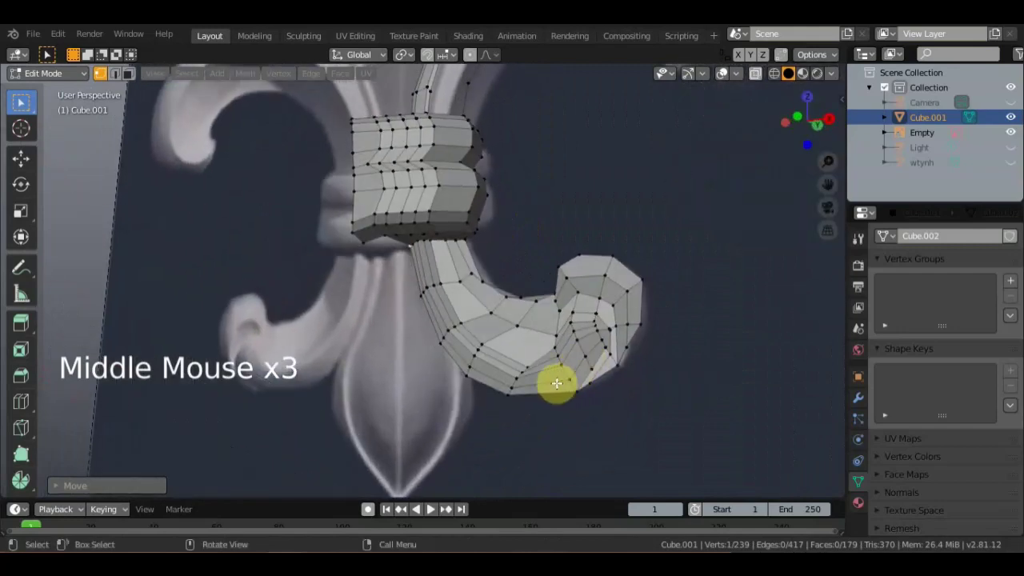
# Insert an edge loop across the narrow curl tip and slide it into place.
pyautogui.middleClick(52, 408)
pyautogui.click(52, 408)
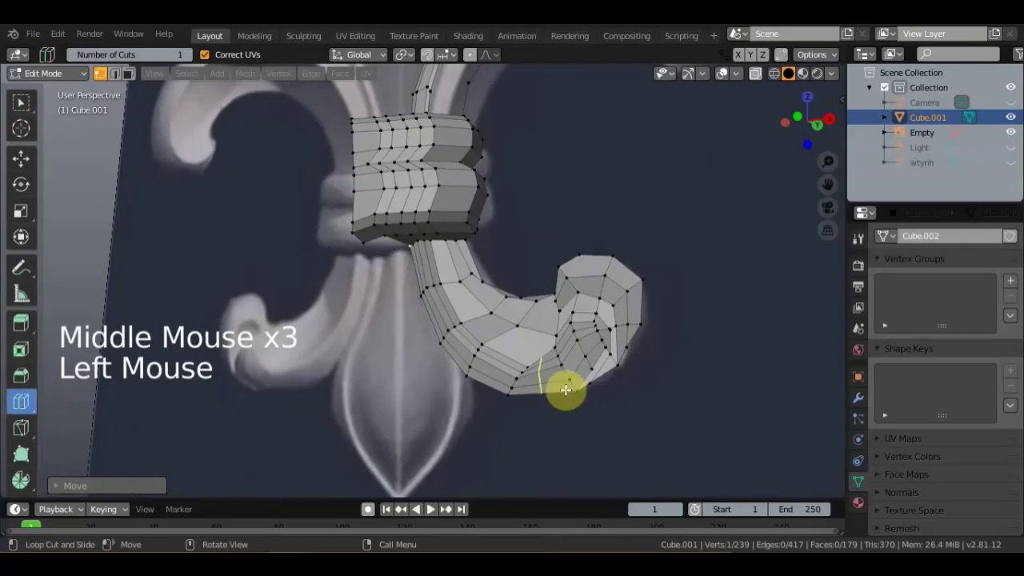
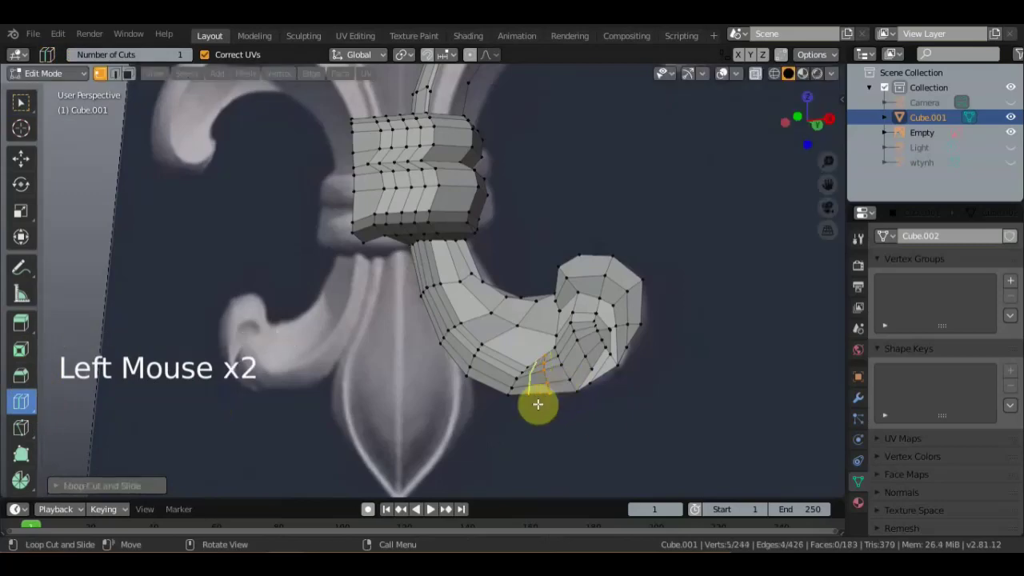
pyautogui.middleClick(489, 419)
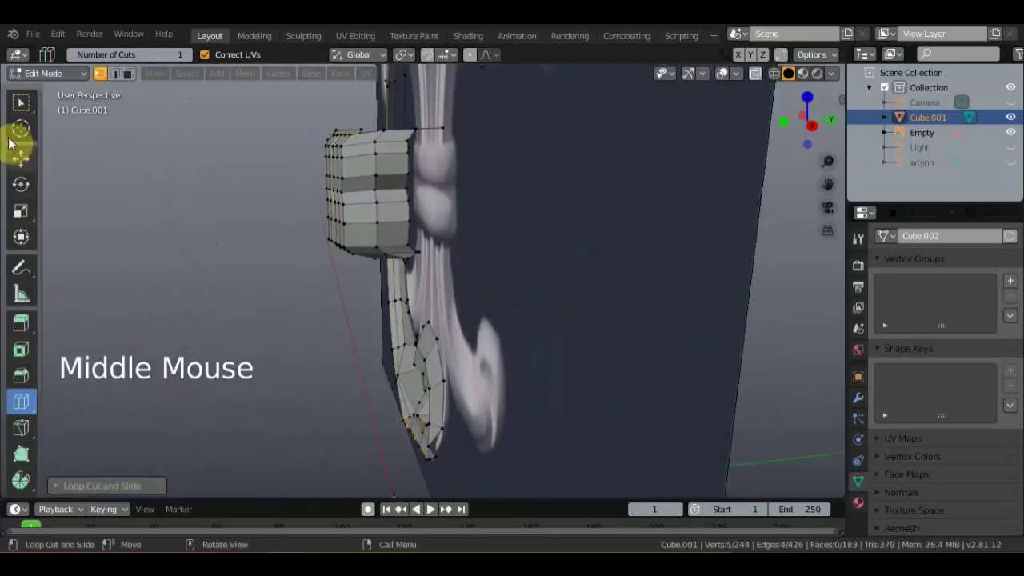
pyautogui.click(82, 134)
pyautogui.scroll(3)
pyautogui.middleClick(455, 284)
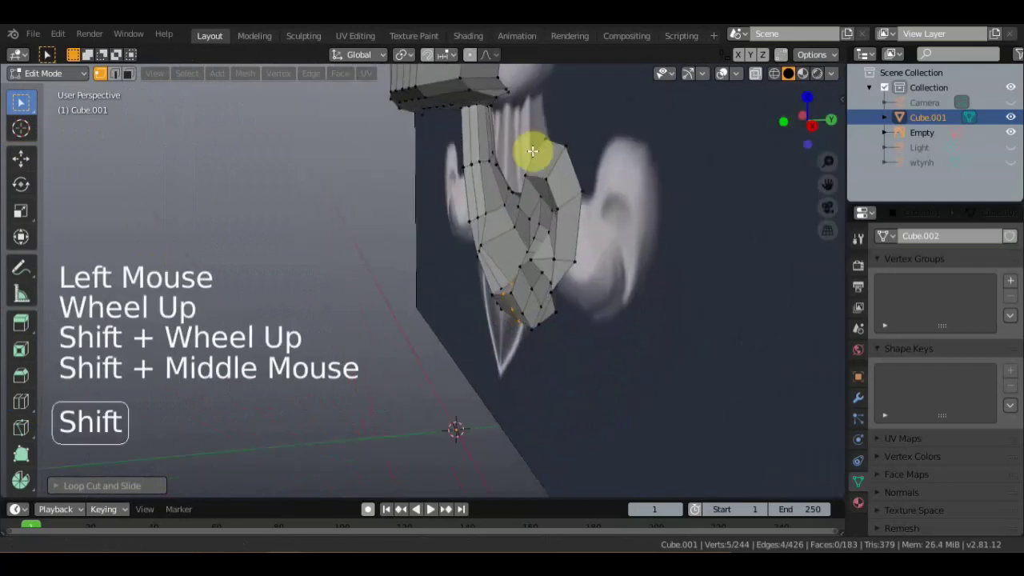
pyautogui.press('g')
pyautogui.middleClick(598, 337)
pyautogui.middleClick(667, 328)
pyautogui.scroll(3)
# Select the loop vertices at the curl tip and move them to follow the leaf's curve.
pyautogui.click(595, 198)
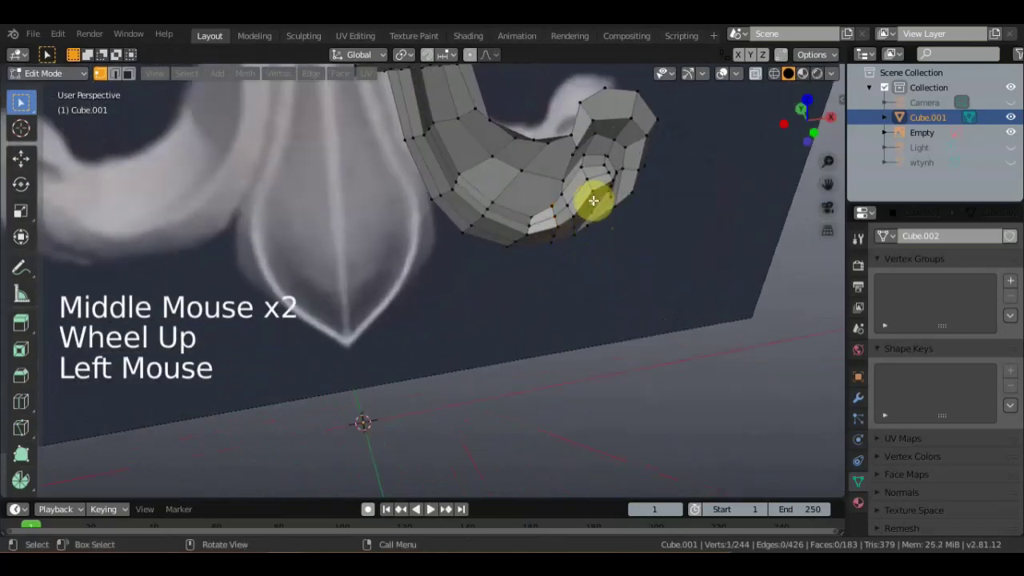
pyautogui.click(594, 198)
pyautogui.click(595, 198)
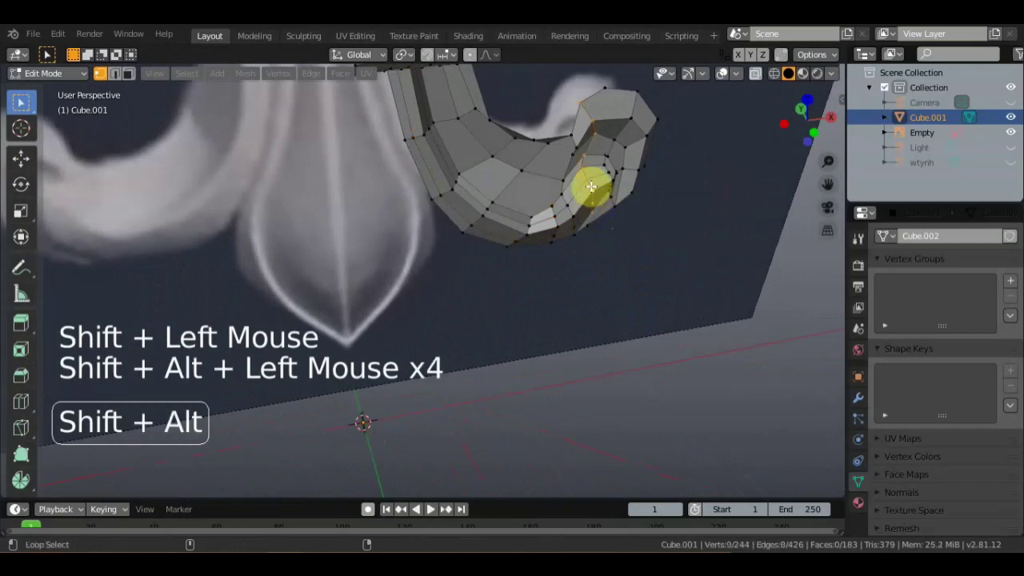
pyautogui.scroll(3)
pyautogui.middleClick(615, 176)
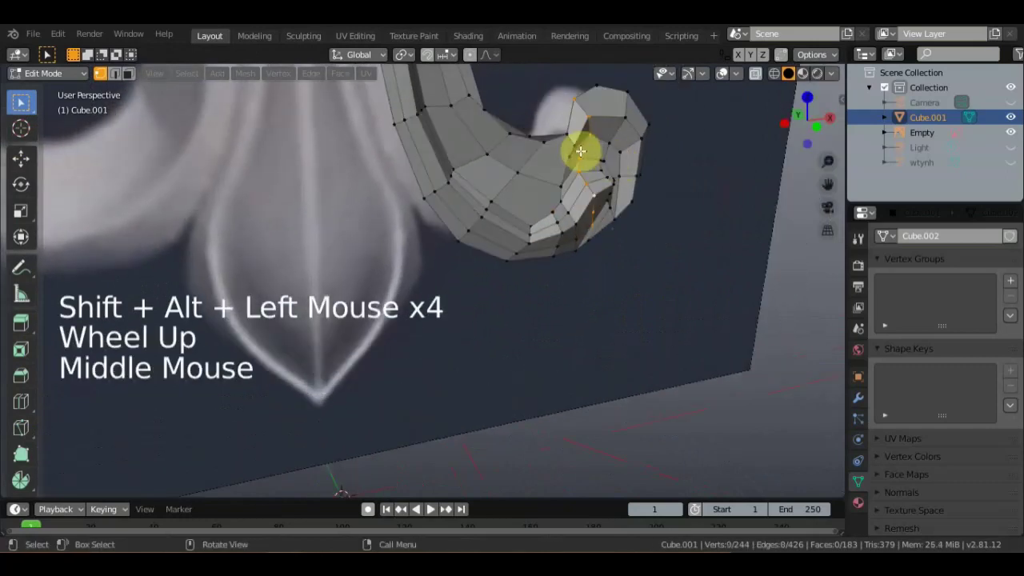
pyautogui.click(591, 135)
pyautogui.click(591, 113)
pyautogui.click(575, 100)
pyautogui.middleClick(652, 143)
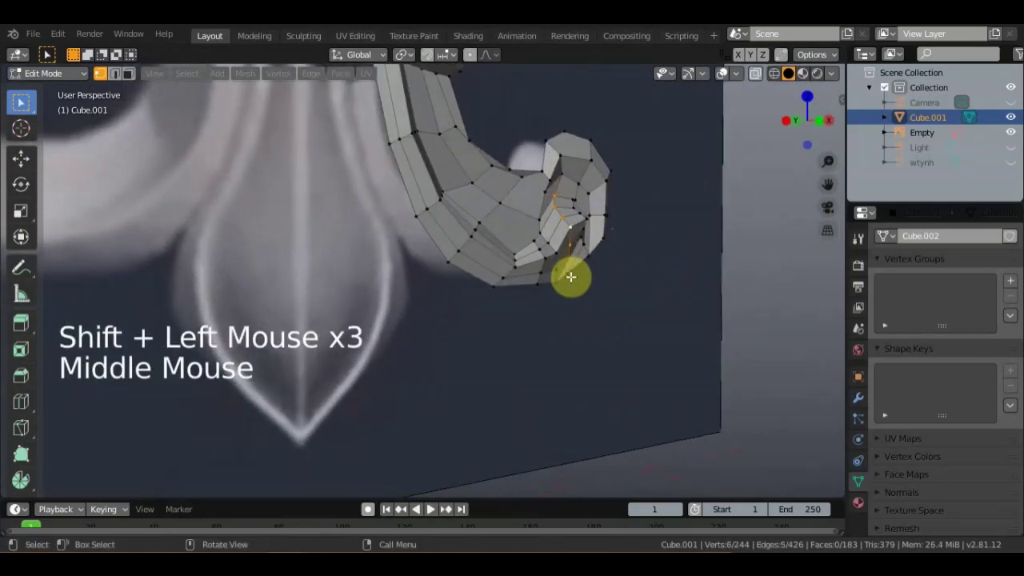
pyautogui.click(569, 275)
pyautogui.middleClick(617, 281)
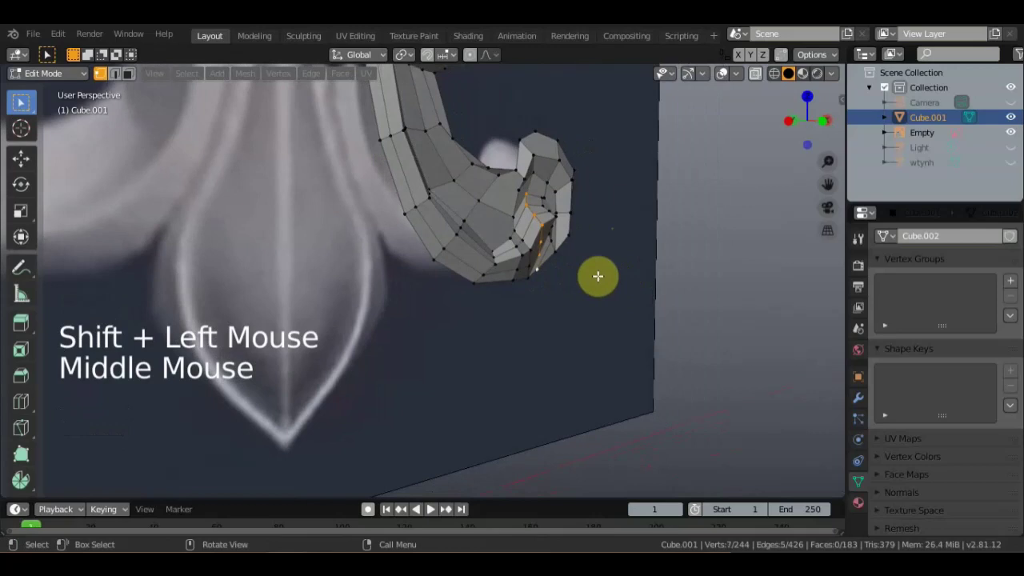
pyautogui.press('g')
pyautogui.click(555, 261)
pyautogui.press('g')
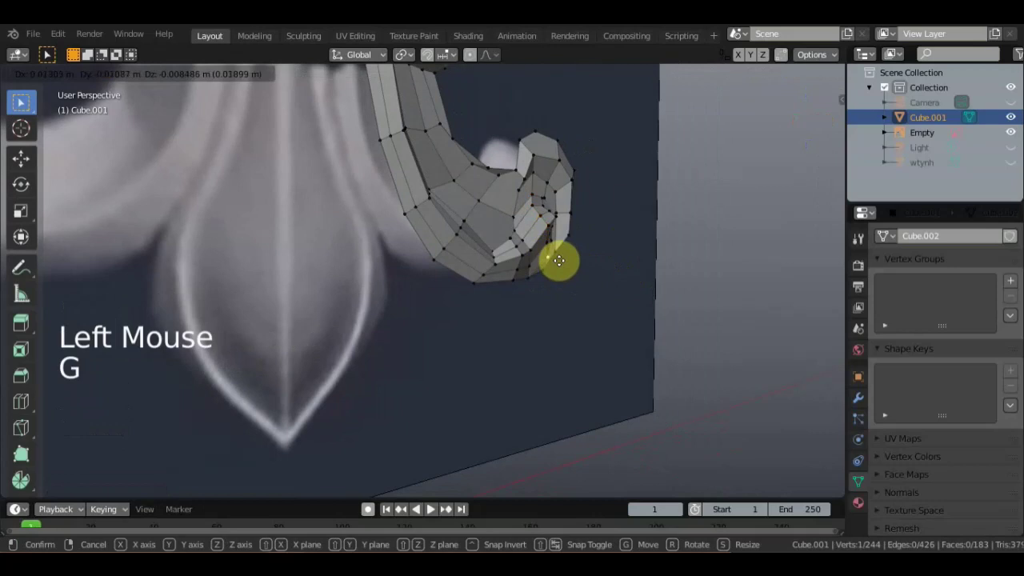
pyautogui.click(550, 244)
pyautogui.press('g')
pyautogui.middleClick(531, 254)
# Nudge individual vertices inside the curl one by one to even out the faces.
pyautogui.click(644, 222)
pyautogui.press('g')
pyautogui.middleClick(593, 231)
pyautogui.click(764, 257)
pyautogui.press('g')
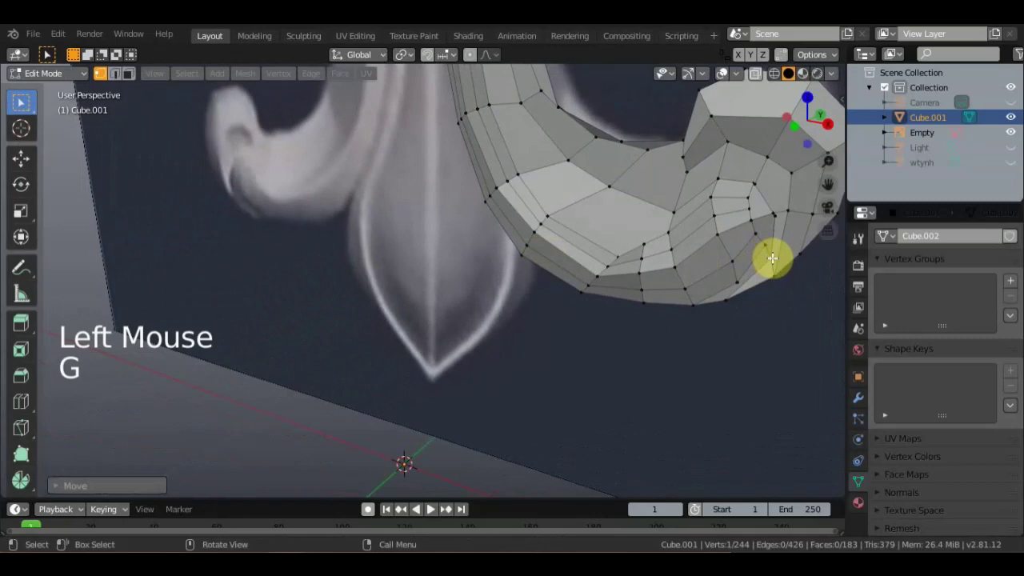
pyautogui.press('g')
pyautogui.click(752, 221)
pyautogui.press('g')
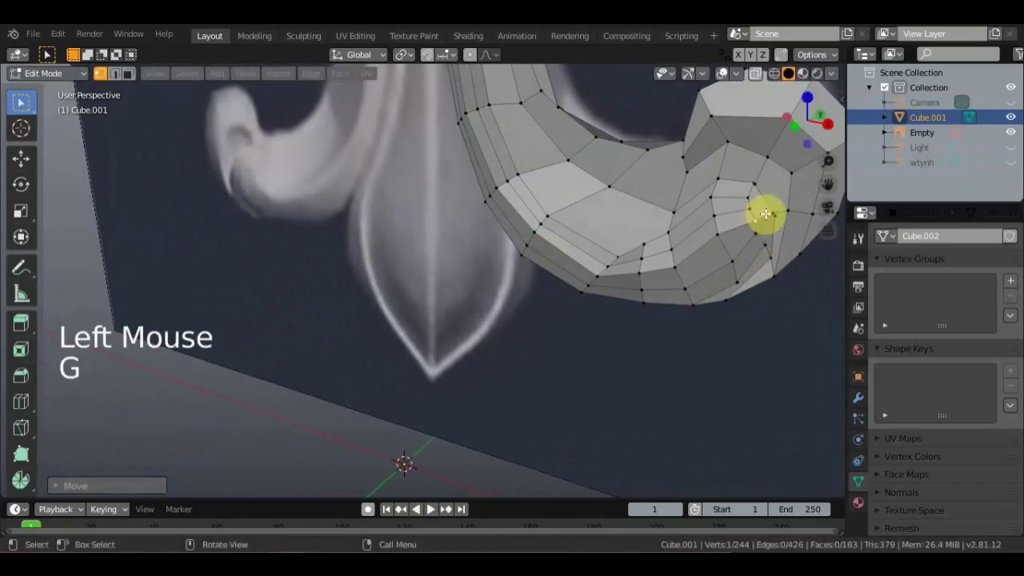
pyautogui.press('g')
pyautogui.click(776, 208)
pyautogui.press('g')
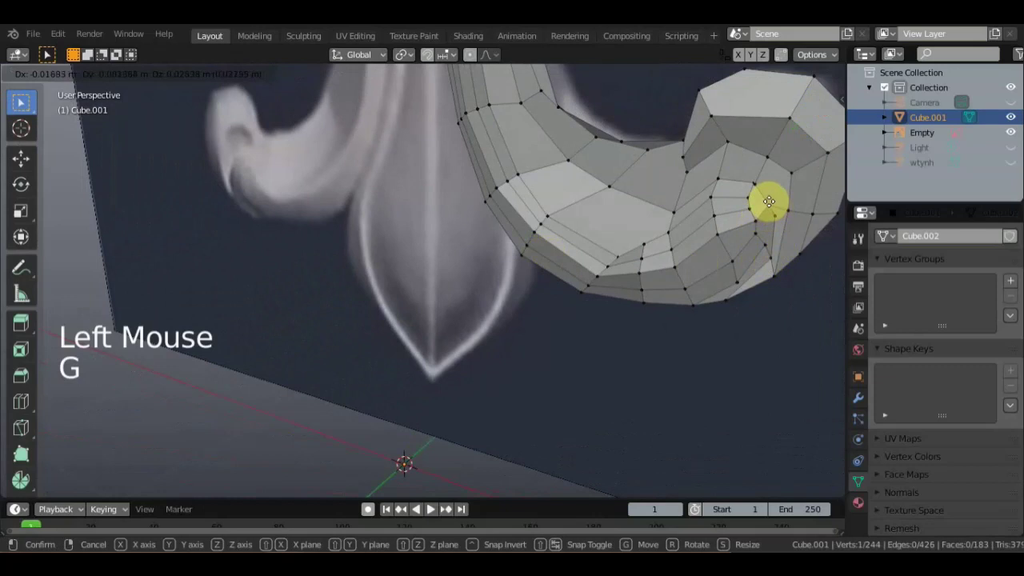
pyautogui.click(777, 215)
pyautogui.press('g')
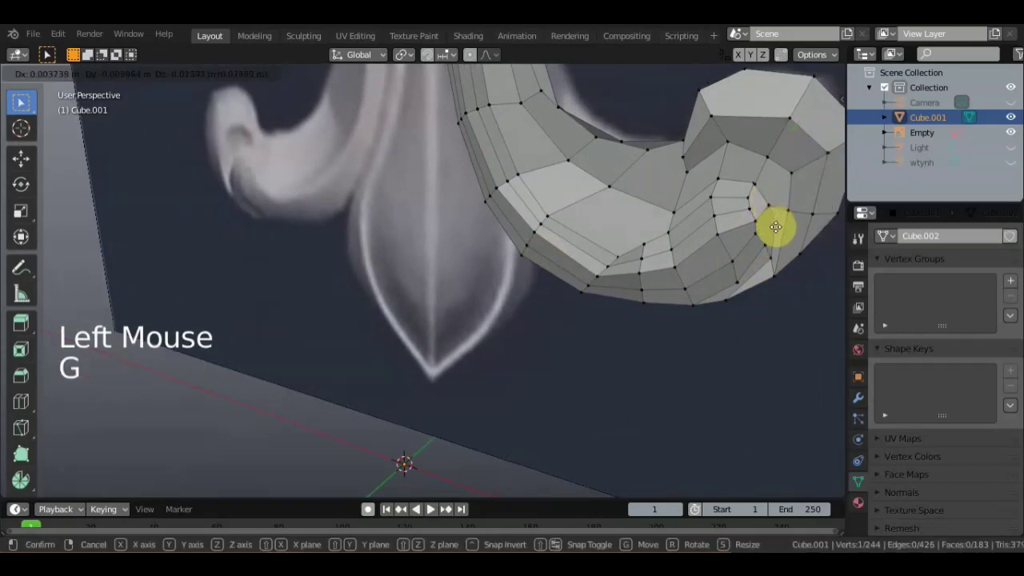
pyautogui.press('g')
pyautogui.scroll(-3)
# Locate the open corner of the inner ring and remove the stray vertex in the gap.
pyautogui.middleClick(737, 247)
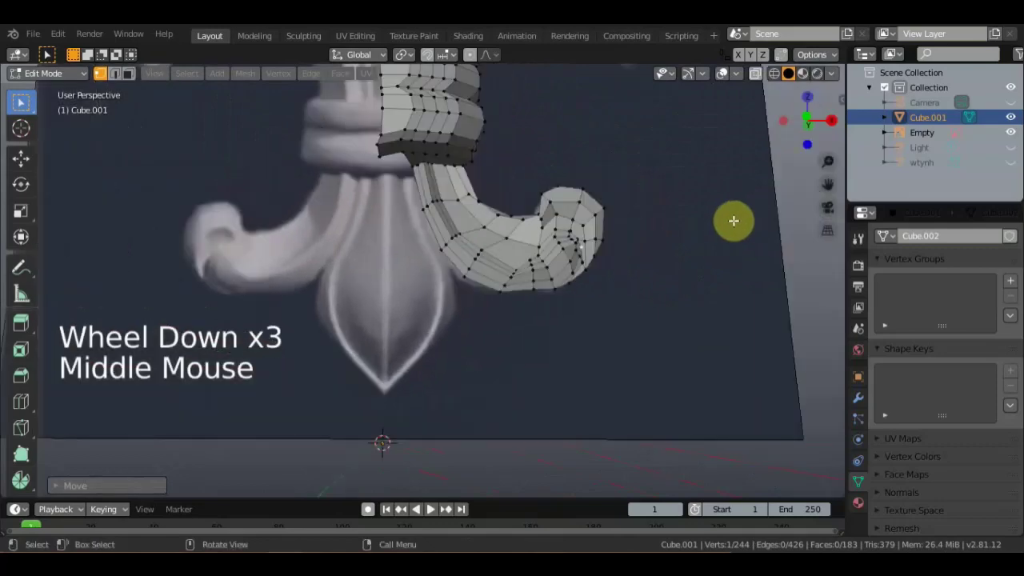
pyautogui.middleClick(715, 201)
pyautogui.middleClick(704, 340)
pyautogui.middleClick(732, 335)
pyautogui.middleClick(743, 337)
pyautogui.scroll(3)
pyautogui.scroll(-3)
pyautogui.scroll(-3)
pyautogui.scroll(3)
pyautogui.scroll(3)
pyautogui.middleClick(492, 345)
pyautogui.scroll(3)
pyautogui.click(444, 352)
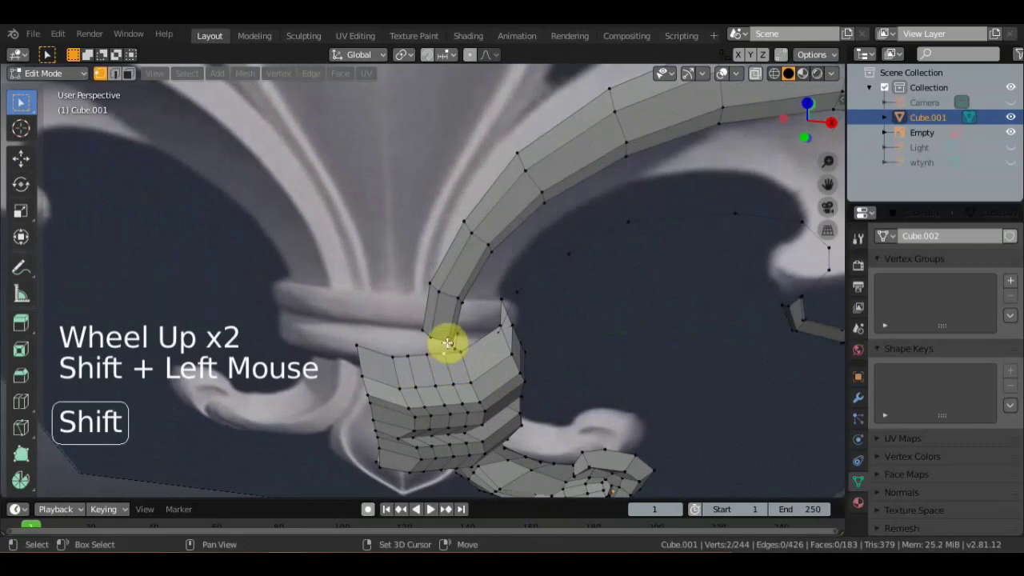
pyautogui.scroll(3)
pyautogui.middleClick(474, 395)
pyautogui.click(480, 373)
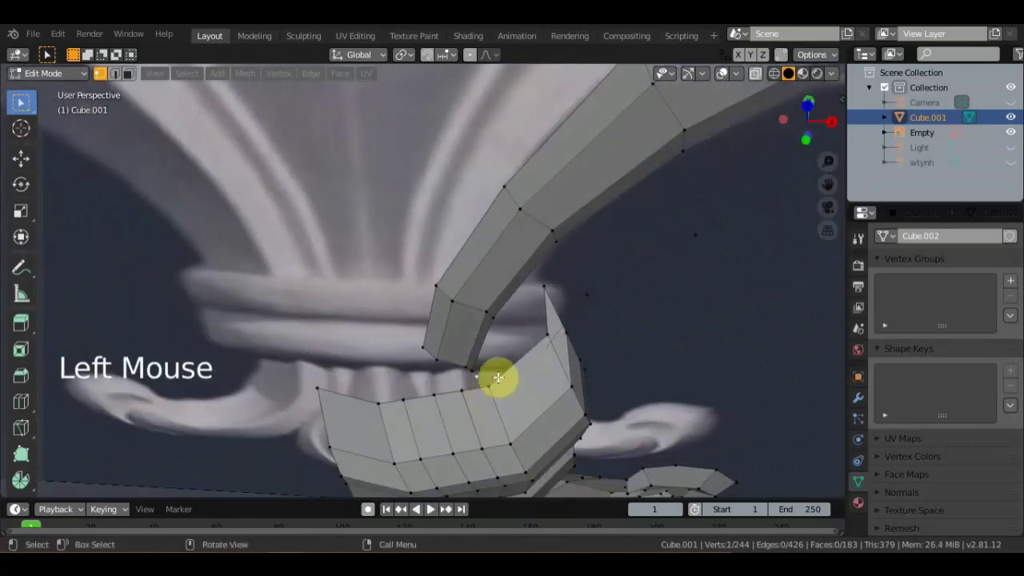
pyautogui.press('Delete')
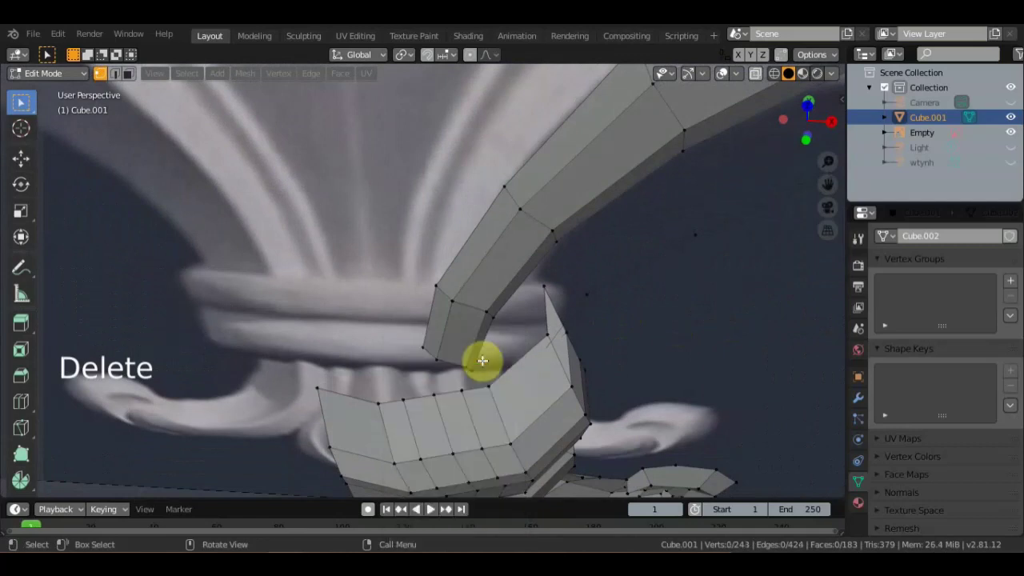
# Fill three holes in the ring with new four-vertex faces.
pyautogui.click(464, 389)
pyautogui.click(466, 366)
pyautogui.click(437, 358)
pyautogui.click(437, 394)
pyautogui.press('f')
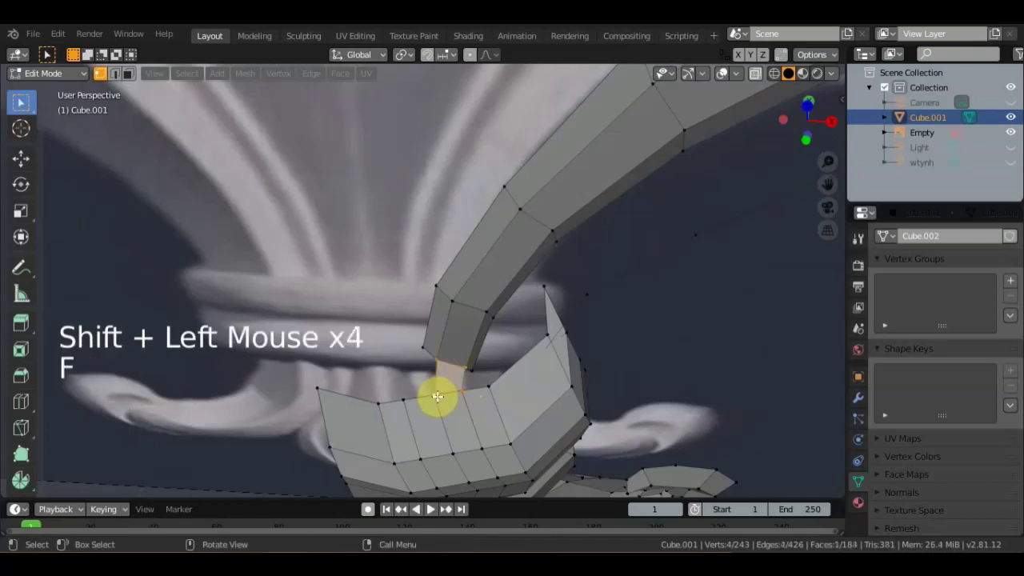
pyautogui.click(494, 383)
pyautogui.click(472, 369)
pyautogui.doubleClick(466, 366)
pyautogui.doubleClick(463, 391)
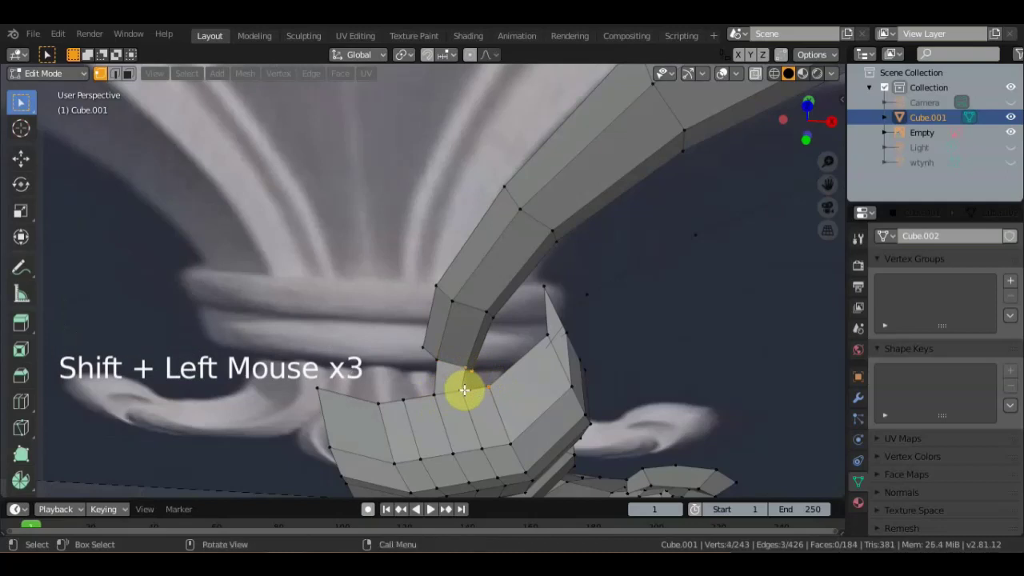
pyautogui.press('f')
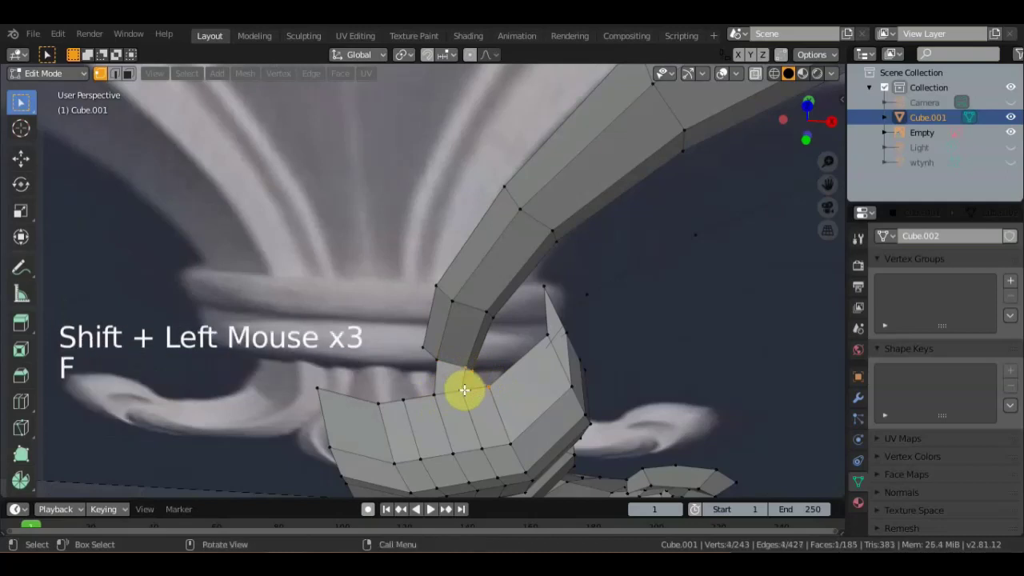
pyautogui.click(545, 335)
pyautogui.click(495, 320)
pyautogui.click(489, 383)
pyautogui.click(475, 369)
pyautogui.press('f')
# Undo the last fill after inspecting it and delete the extra vertices on the rim.
pyautogui.middleClick(517, 242)
pyautogui.middleClick(513, 249)
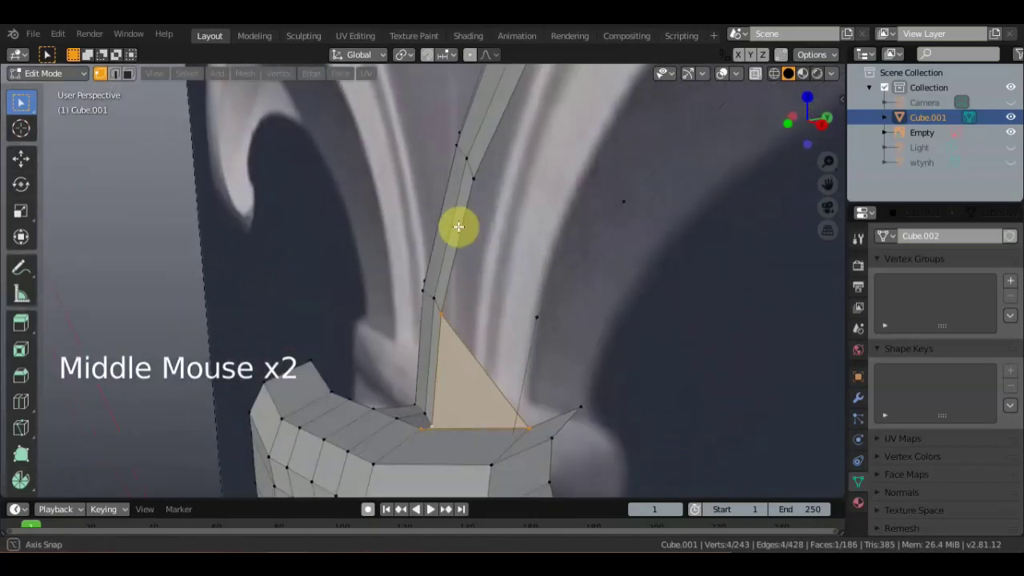
pyautogui.scroll(-3)
pyautogui.middleClick(509, 297)
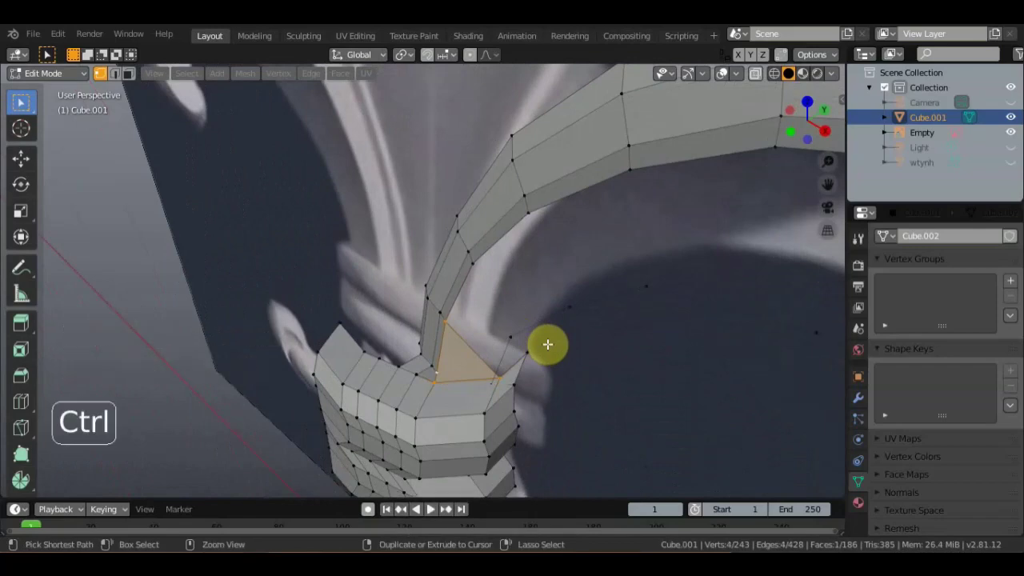
pyautogui.press('ctrl+z')
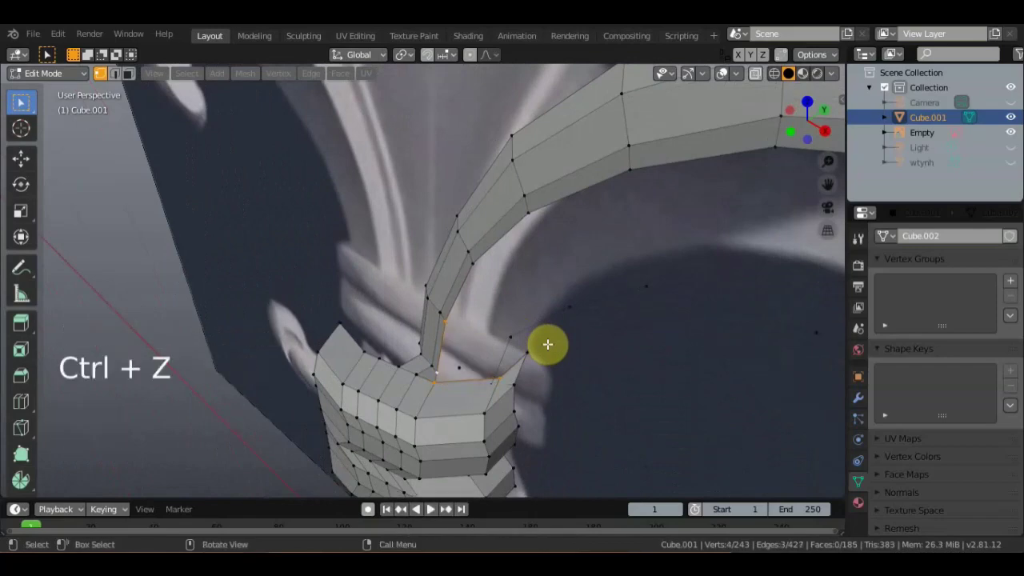
pyautogui.middleClick(548, 357)
pyautogui.middleClick(550, 358)
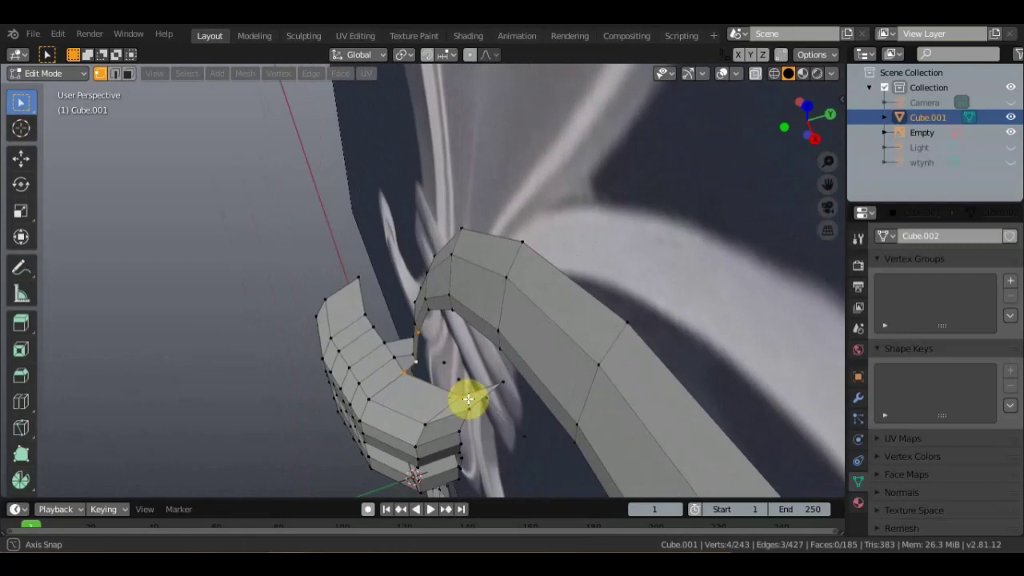
pyautogui.click(458, 350)
pyautogui.press('Delete')
pyautogui.scroll(3)
pyautogui.middleClick(525, 310)
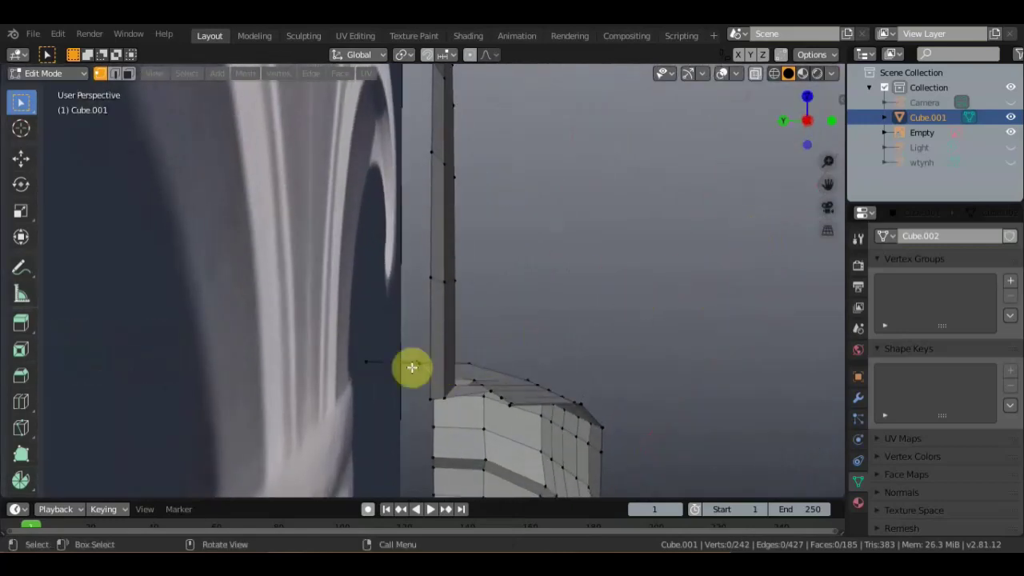
pyautogui.click(359, 364)
pyautogui.press('Delete')
# Reposition a vertex along the inner curve and merge two corner vertices into one.
pyautogui.middleClick(304, 441)
pyautogui.middleClick(459, 412)
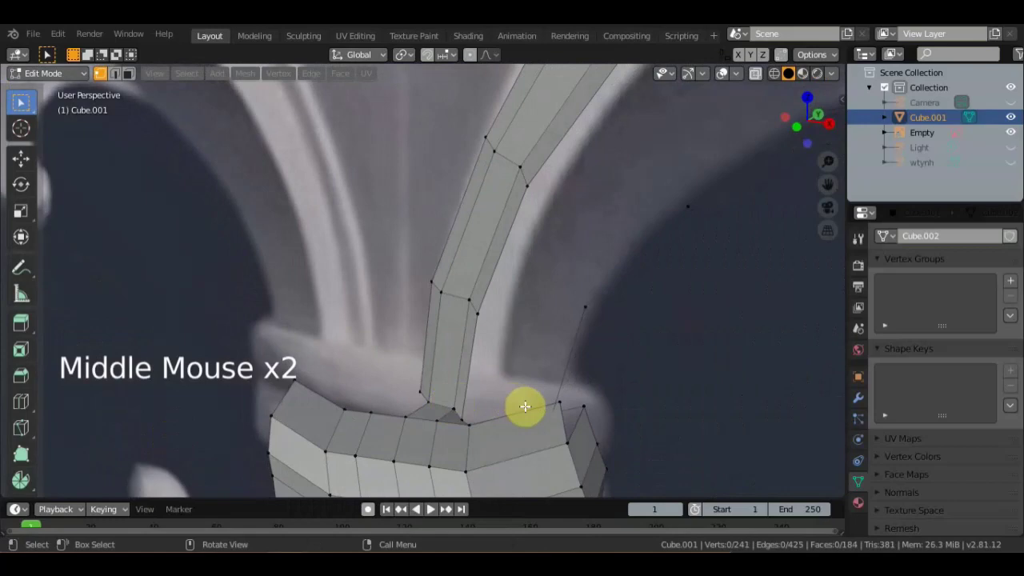
pyautogui.middleClick(514, 406)
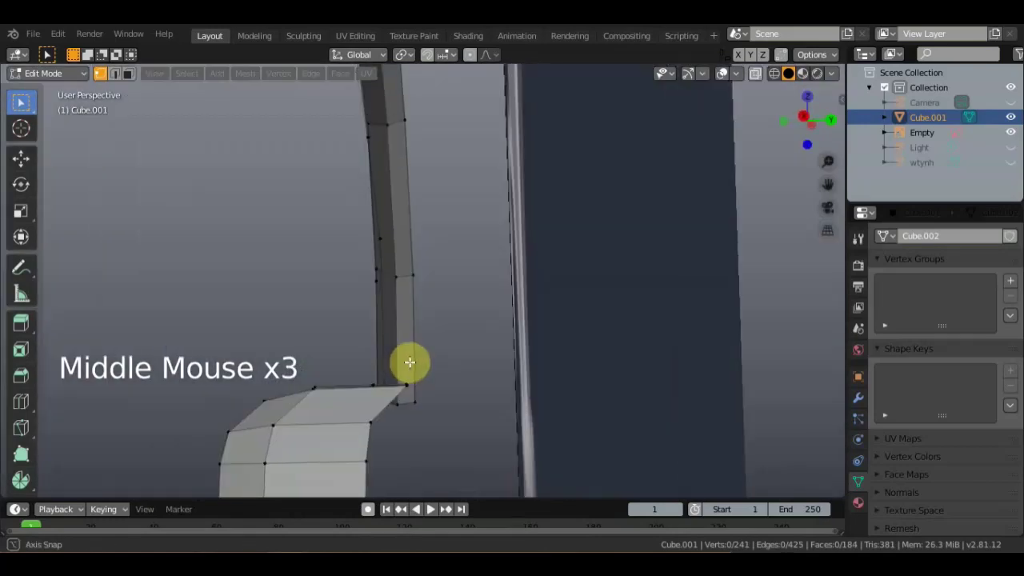
pyautogui.click(373, 406)
pyautogui.middleClick(360, 393)
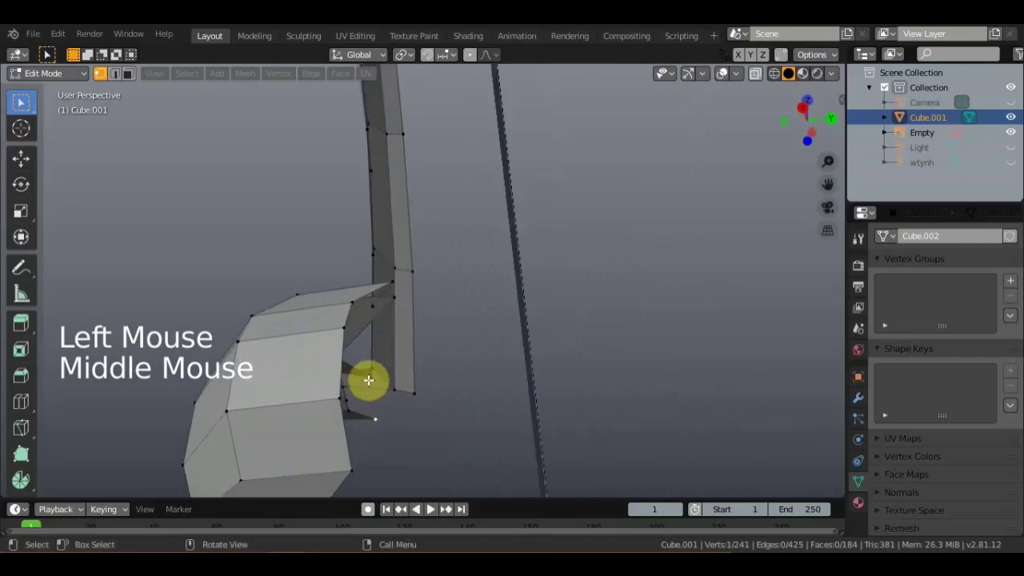
pyautogui.click(376, 389)
pyautogui.press('g')
pyautogui.middleClick(417, 380)
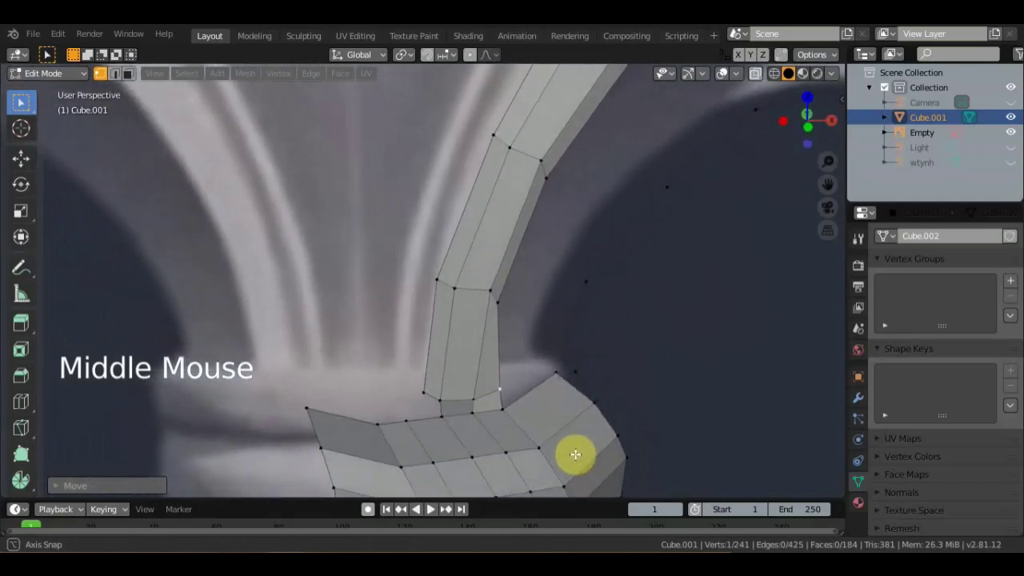
pyautogui.click(554, 371)
pyautogui.press('g')
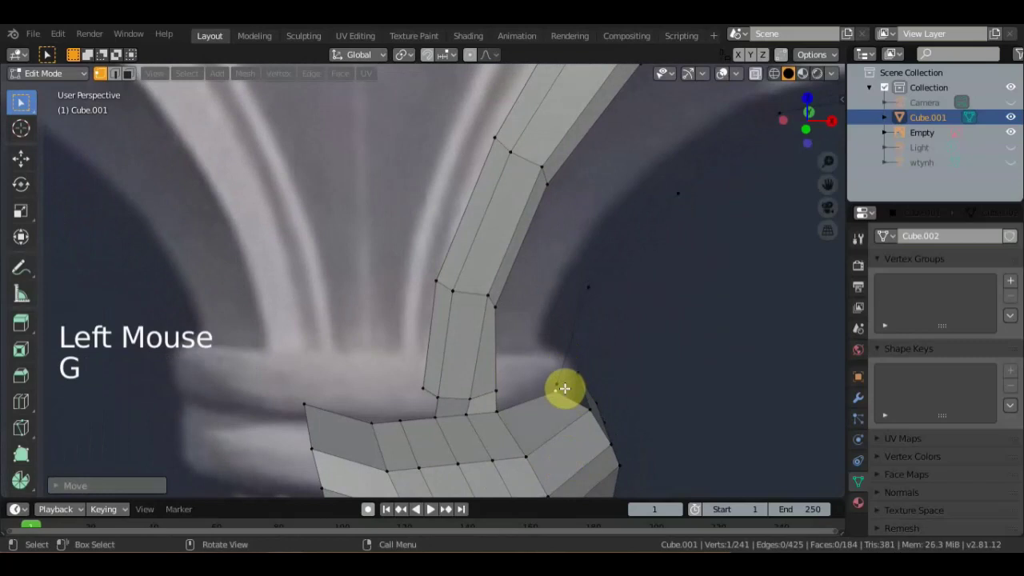
pyautogui.click(555, 387)
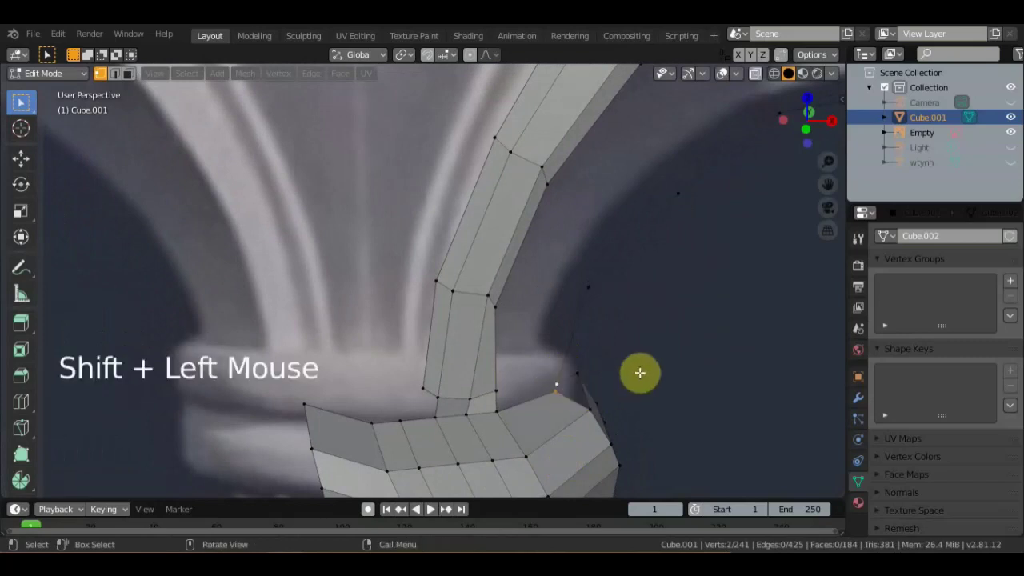
pyautogui.rightClick(559, 392)
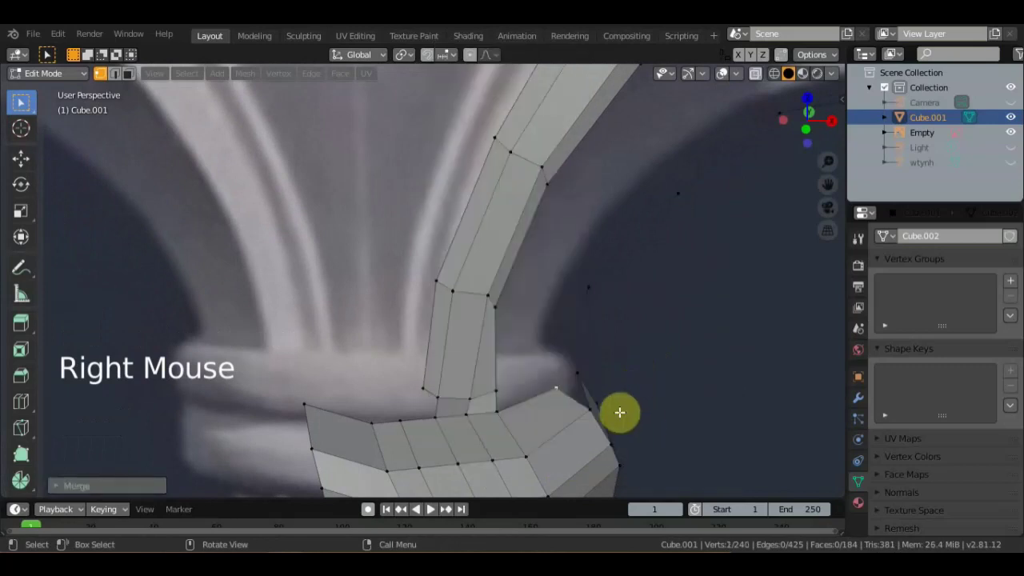
# Fill a face at the merged inner corner and another reaching up the inner curve.
pyautogui.middleClick(584, 404)
pyautogui.click(558, 449)
pyautogui.click(551, 425)
pyautogui.click(583, 410)
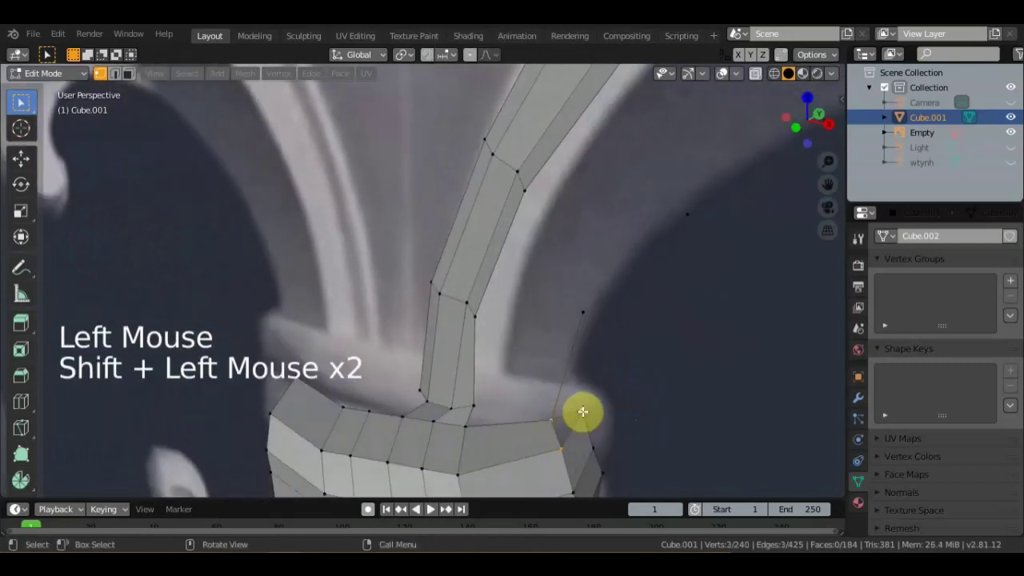
pyautogui.press('f')
pyautogui.scroll(-3)
pyautogui.middleClick(566, 402)
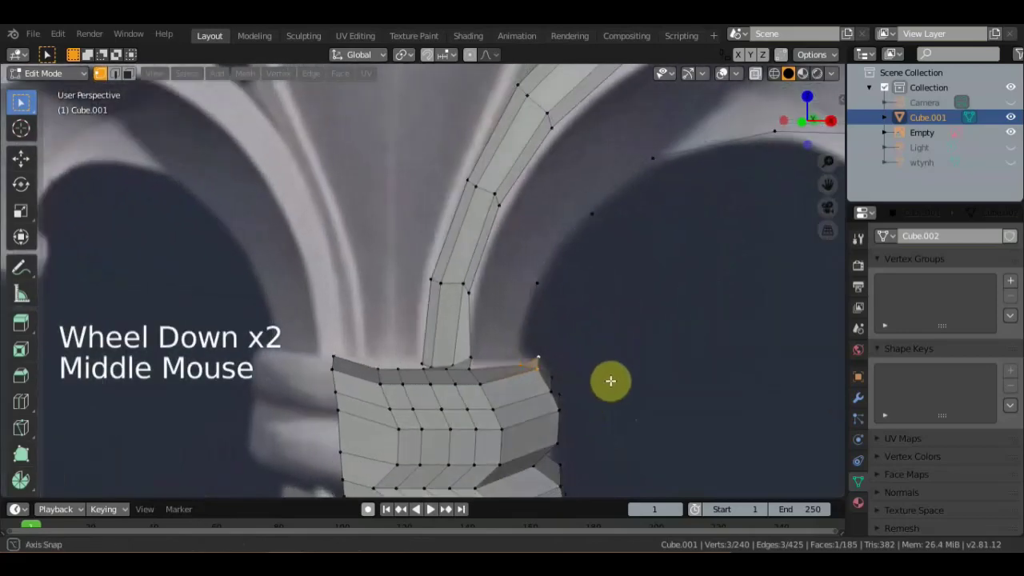
pyautogui.scroll(3)
pyautogui.click(481, 390)
pyautogui.click(483, 391)
pyautogui.doubleClick(534, 378)
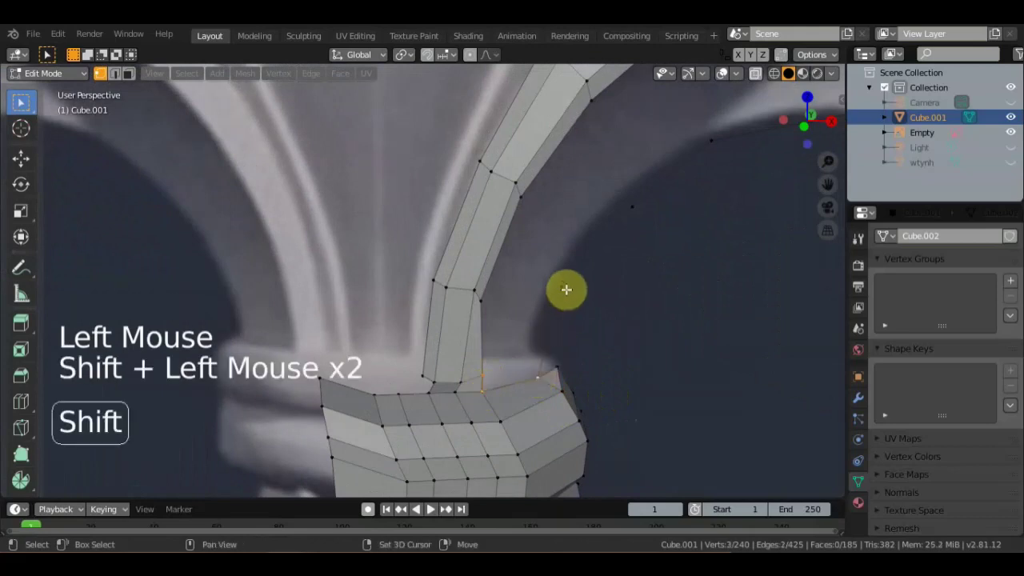
pyautogui.doubleClick(537, 290)
pyautogui.click(481, 299)
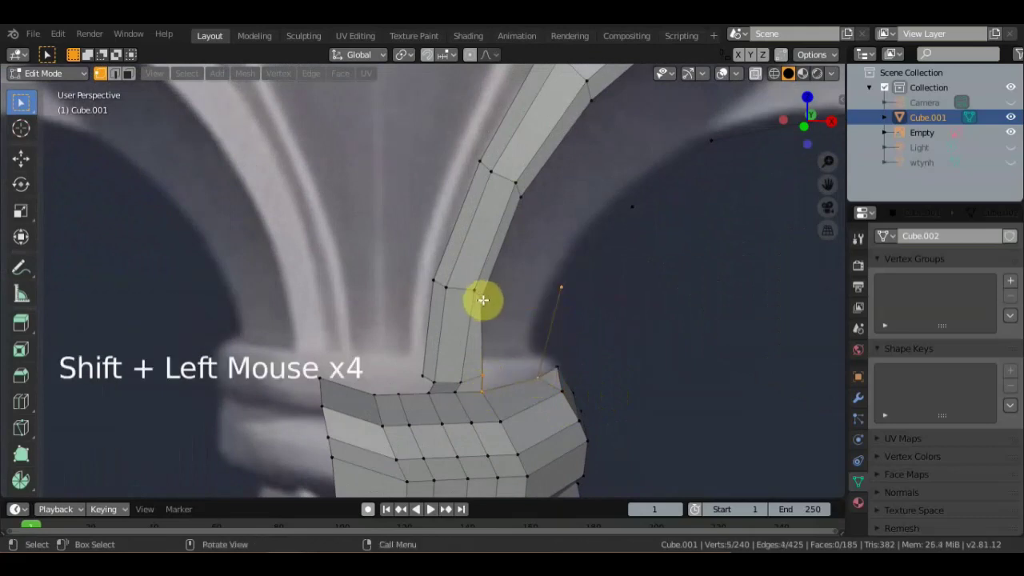
pyautogui.press('f')
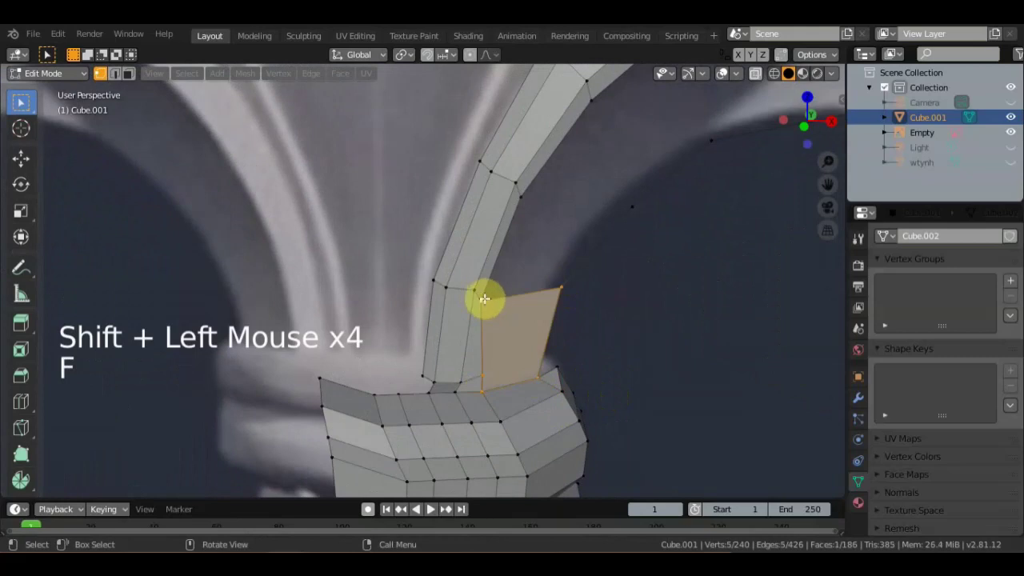
# Move the new face's vertices onto the reference outline and fill one more face along the curve.
pyautogui.click(485, 300)
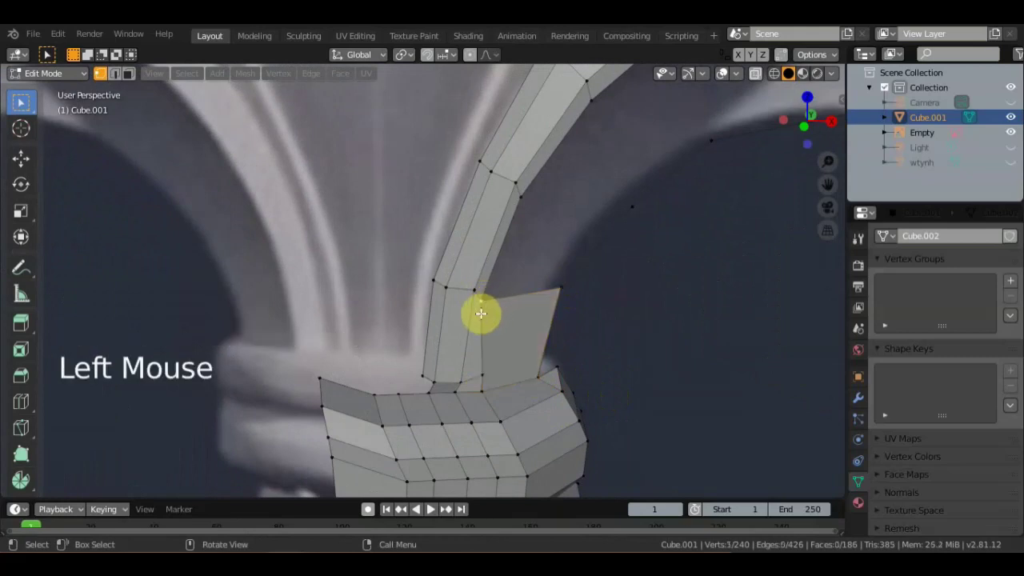
pyautogui.press('g')
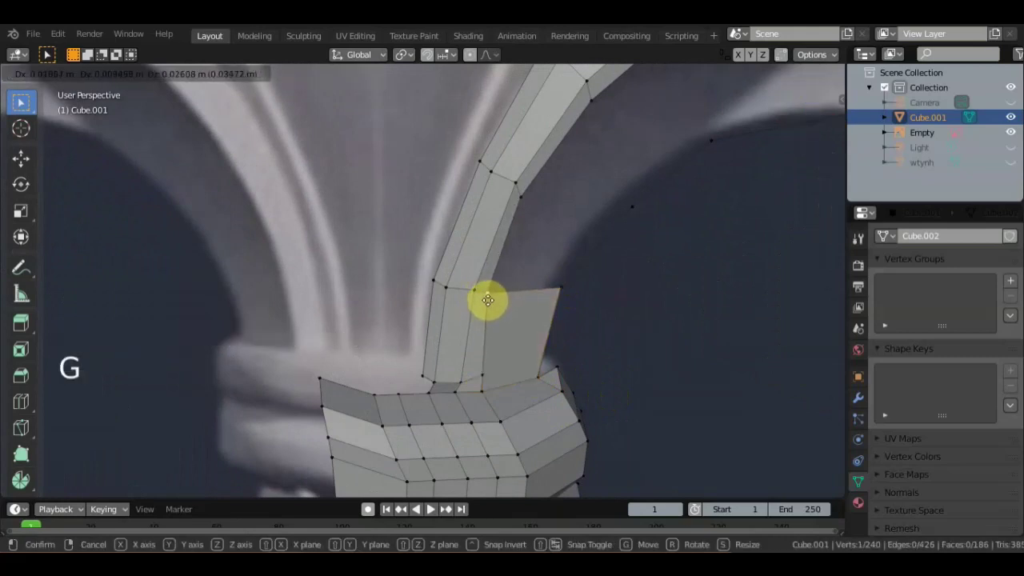
pyautogui.click(483, 378)
pyautogui.press('g')
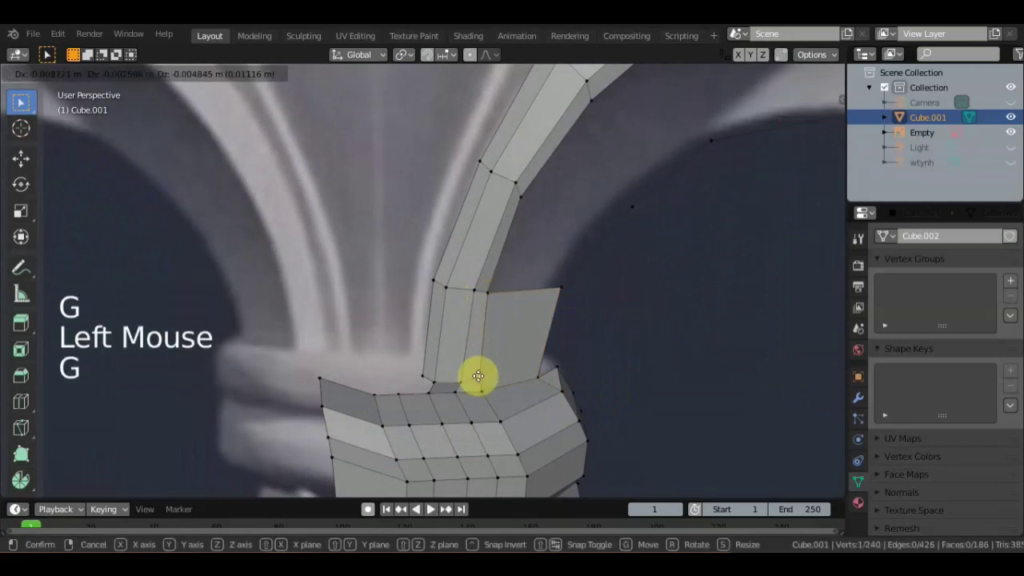
pyautogui.click(519, 198)
pyautogui.click(560, 287)
pyautogui.click(491, 292)
pyautogui.click(629, 209)
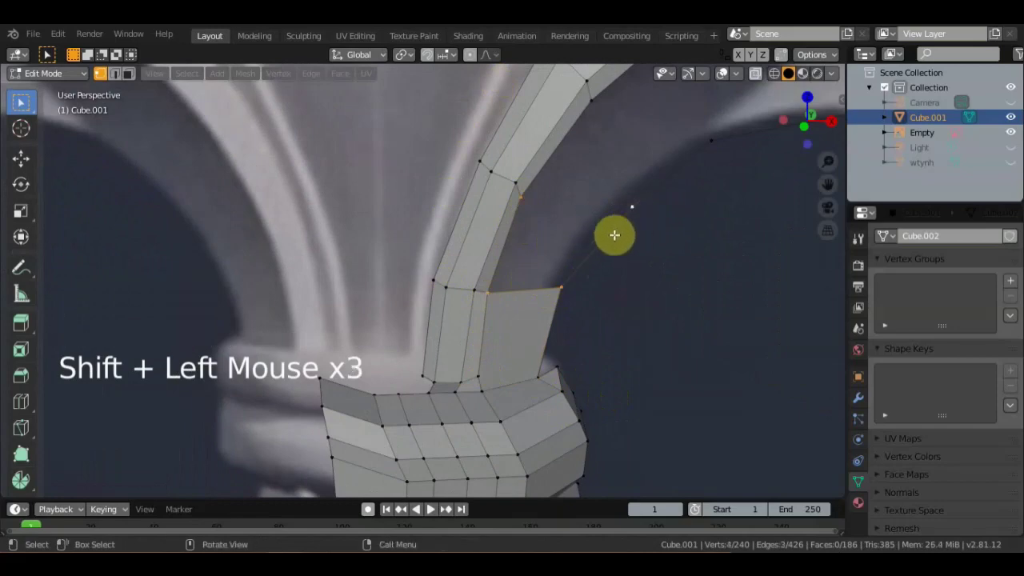
pyautogui.press('f')
pyautogui.scroll(-3)
pyautogui.middleClick(604, 293)
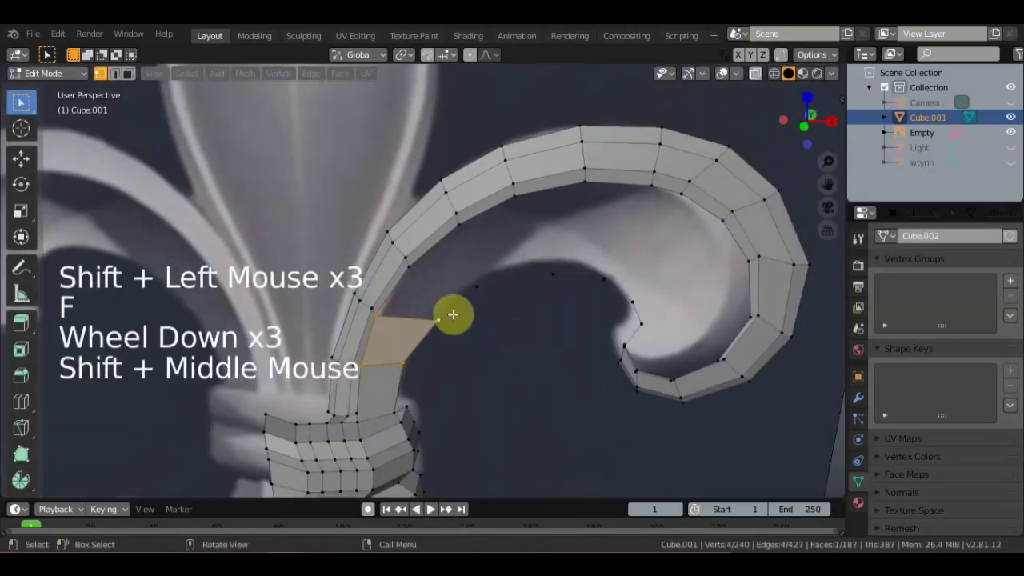
# Fill three faces between the curl's outer rim and its inner edge, four vertices each.
pyautogui.click(437, 320)
pyautogui.click(372, 317)
pyautogui.doubleClick(413, 267)
pyautogui.click(474, 286)
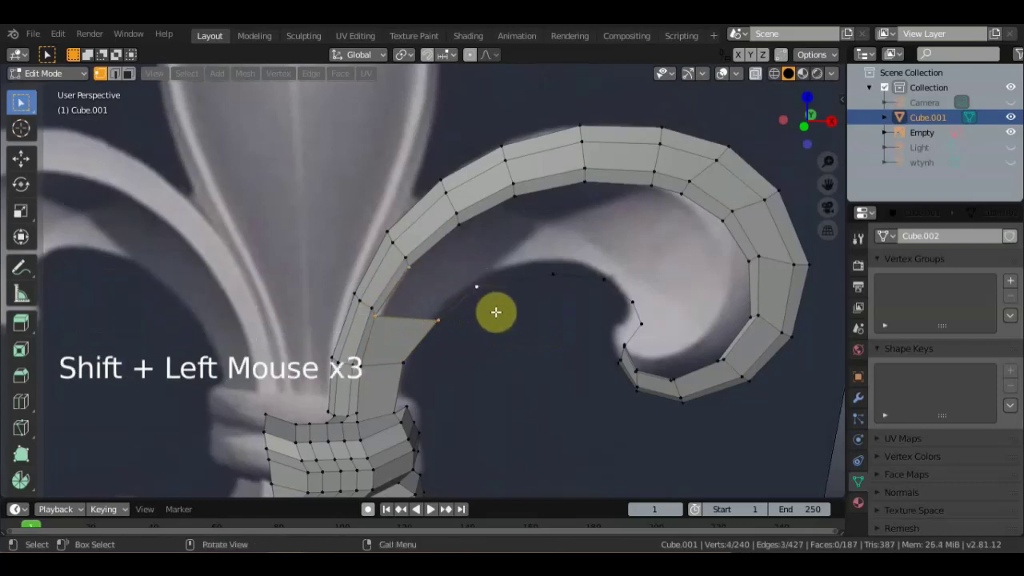
pyautogui.press('f')
pyautogui.click(474, 287)
pyautogui.click(411, 261)
pyautogui.click(468, 230)
pyautogui.doubleClick(551, 274)
pyautogui.press('f')
pyautogui.click(551, 275)
pyautogui.click(456, 229)
pyautogui.doubleClick(515, 199)
pyautogui.click(602, 280)
pyautogui.press('f')
# Fill the larger faces reaching the inner tip and begin selecting the last gap's vertices.
pyautogui.click(605, 279)
pyautogui.click(512, 198)
pyautogui.doubleClick(587, 187)
pyautogui.click(633, 300)
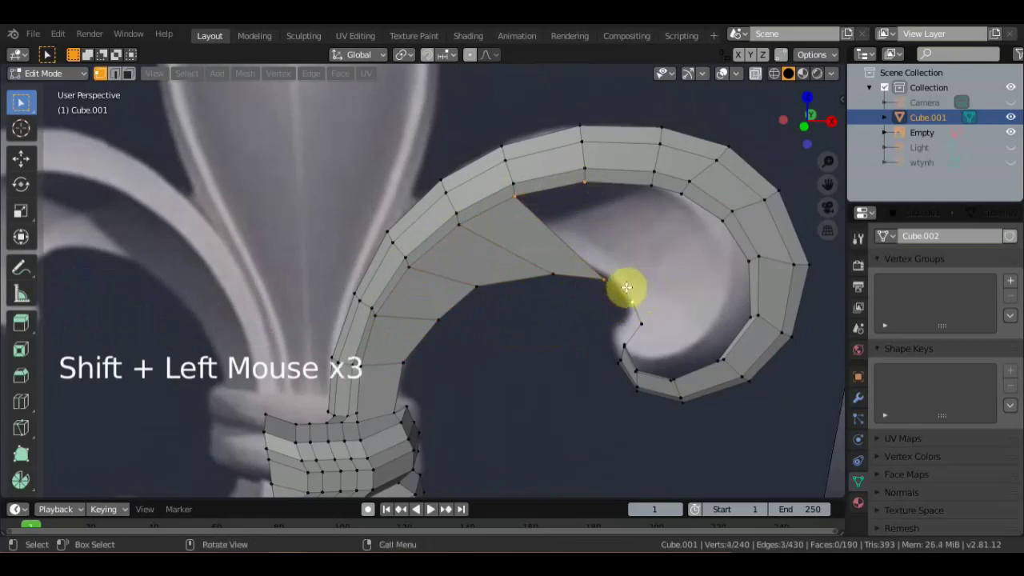
pyautogui.press('f')
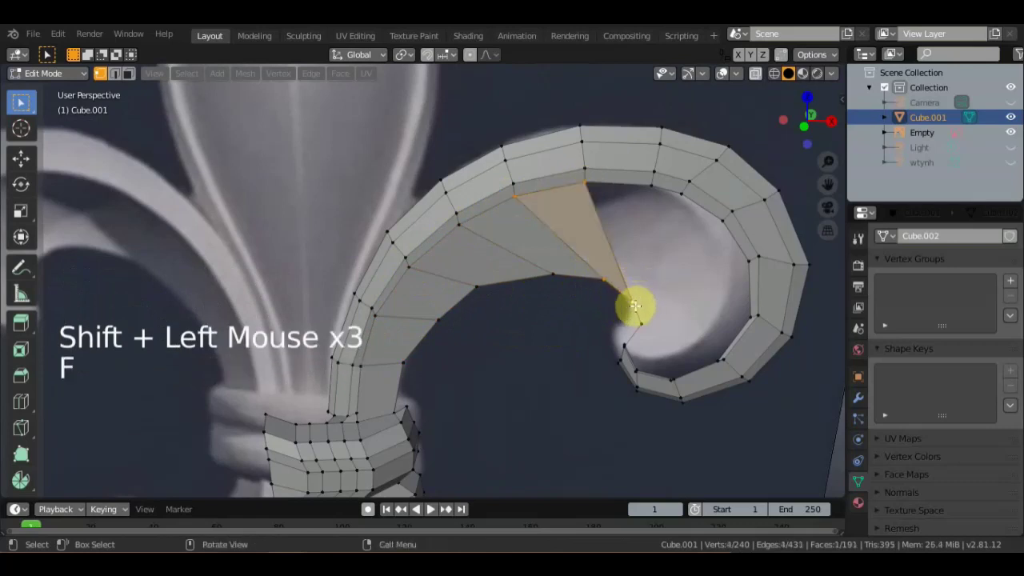
pyautogui.click(633, 302)
pyautogui.click(649, 189)
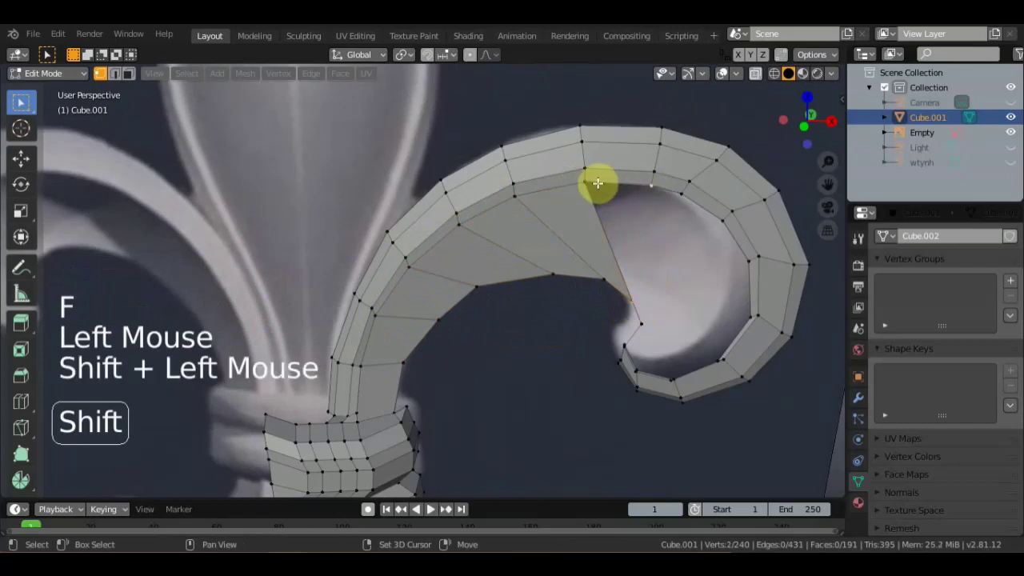
pyautogui.doubleClick(614, 191)
pyautogui.click(682, 218)
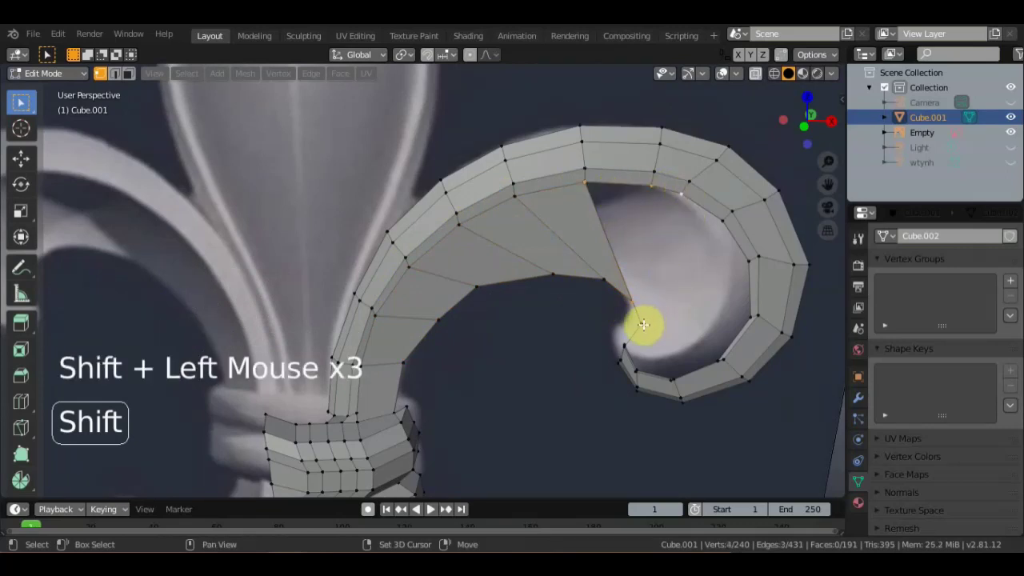
pyautogui.click(643, 326)
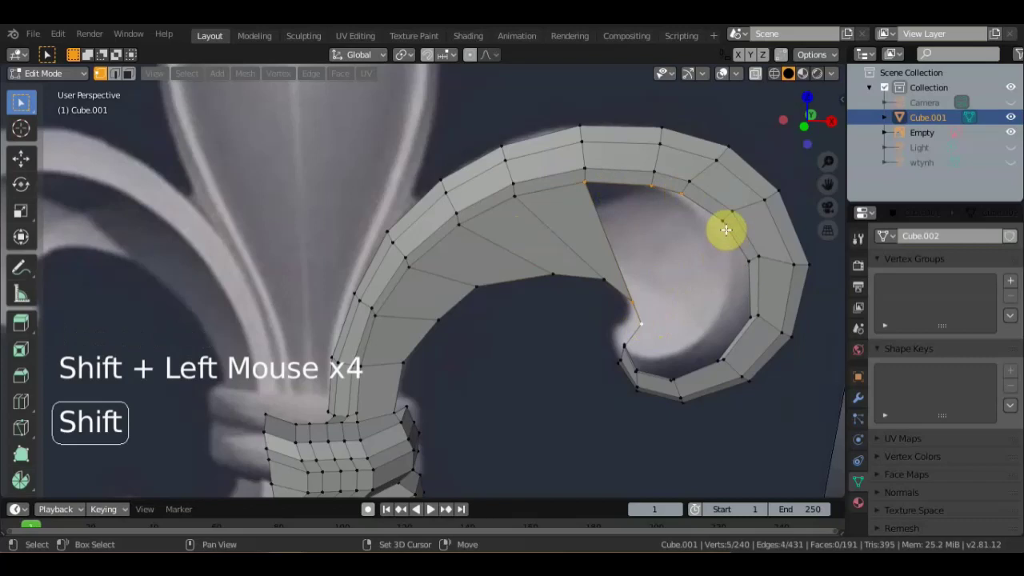
pyautogui.click(724, 235)
pyautogui.press('f')
pyautogui.click(648, 320)
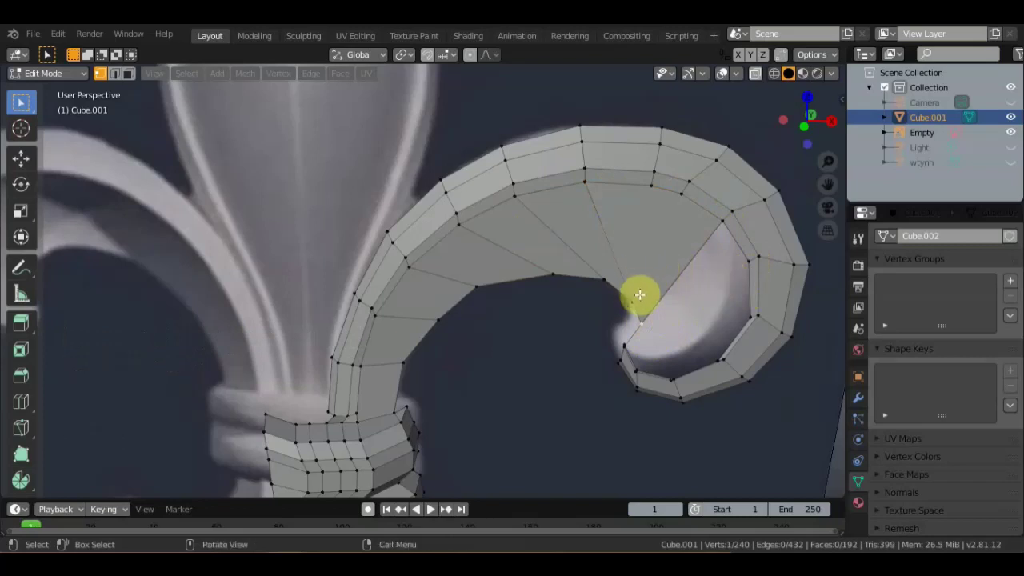
pyautogui.click(587, 180)
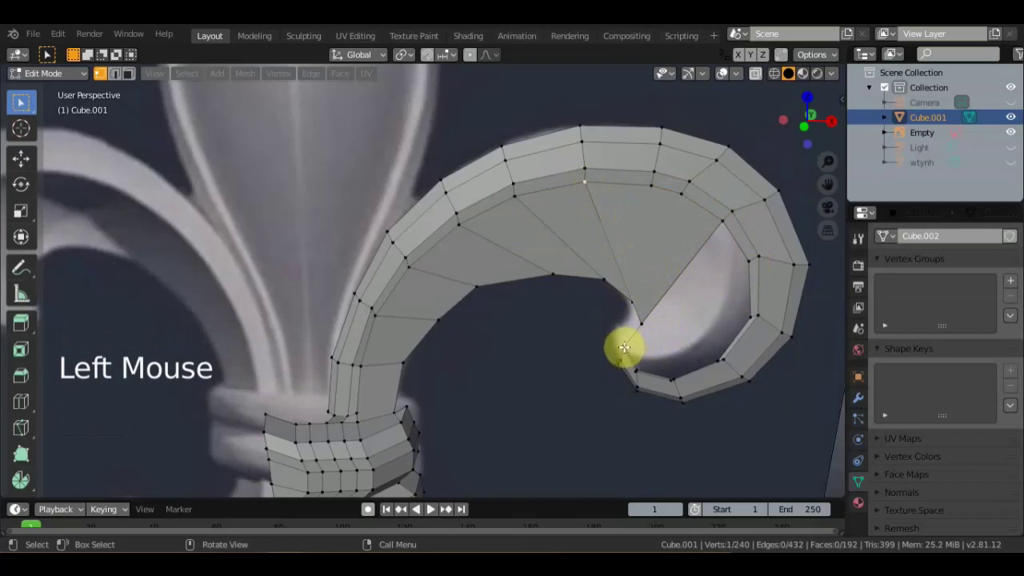
pyautogui.middleClick(624, 335)
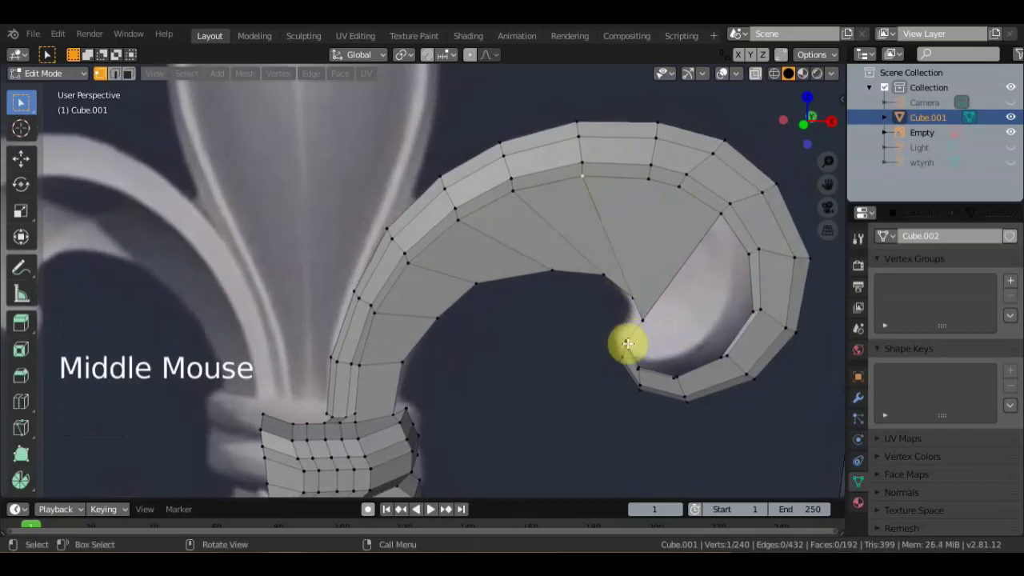
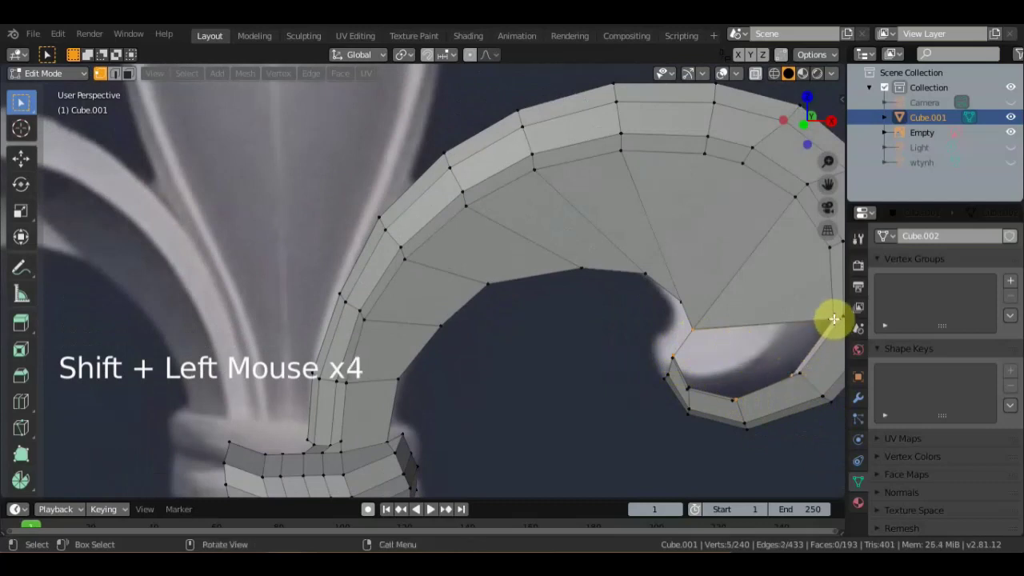
# Close the last face near the tip and move two lower-edge vertices back into place.
pyautogui.press('f')
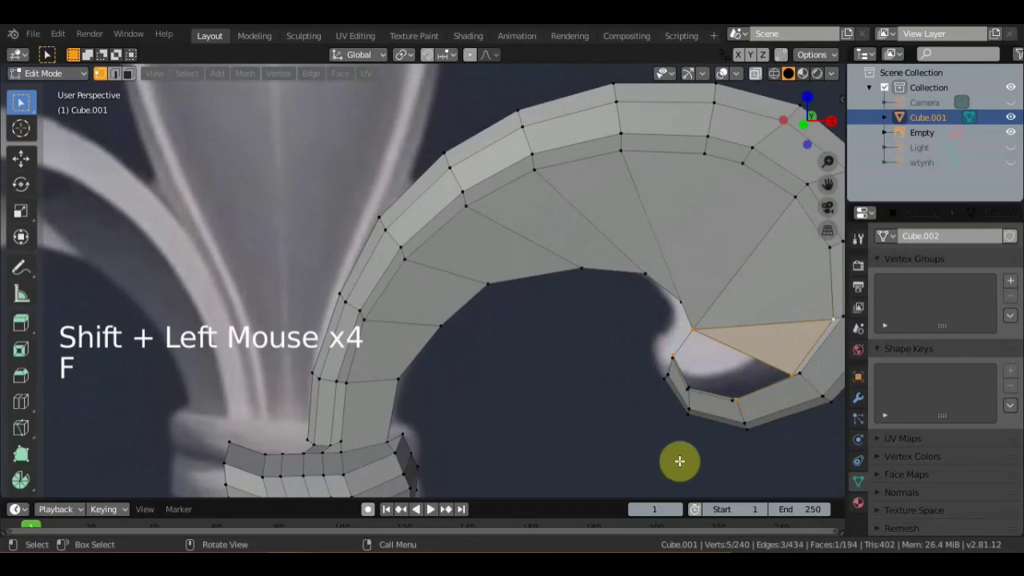
pyautogui.middleClick(520, 464)
pyautogui.scroll(3)
pyautogui.middleClick(524, 382)
pyautogui.scroll(3)
pyautogui.scroll(-3)
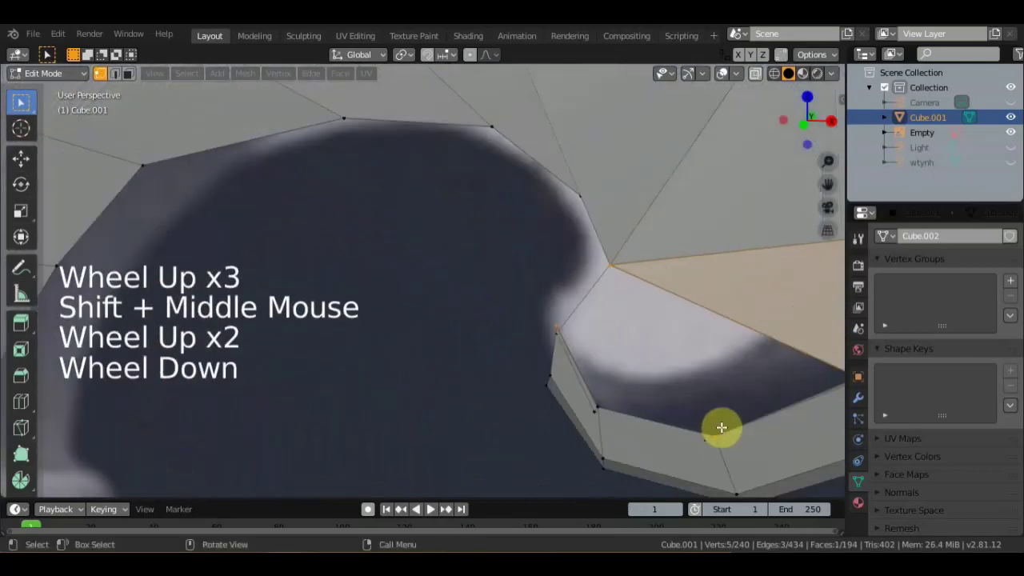
pyautogui.click(740, 430)
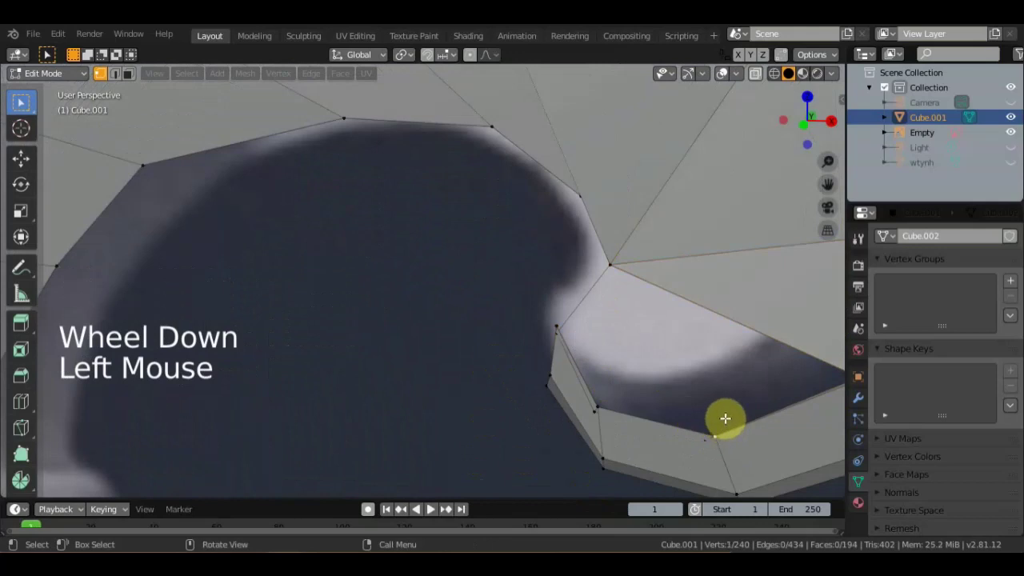
pyautogui.press('g')
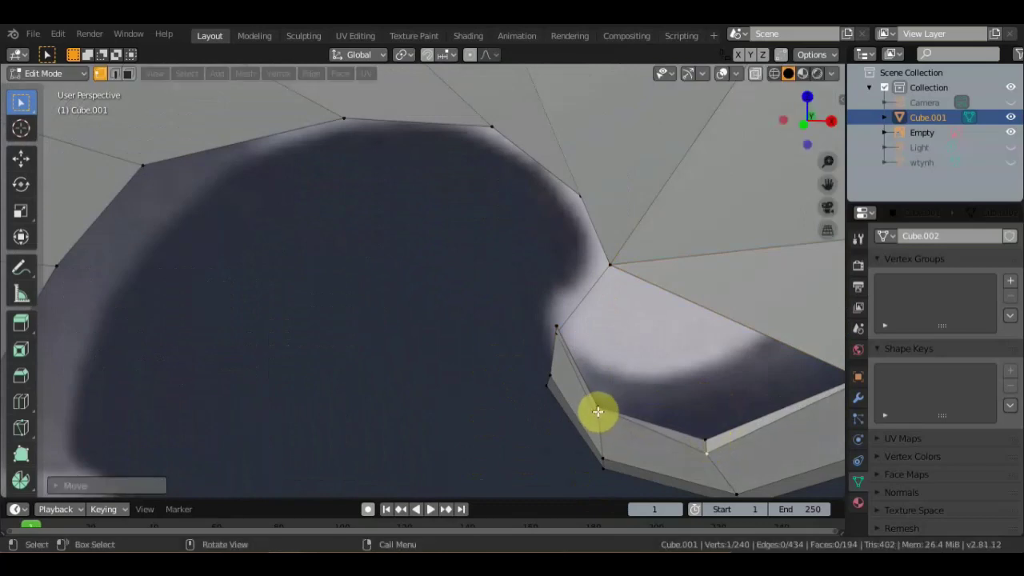
pyautogui.click(600, 404)
pyautogui.press('g')
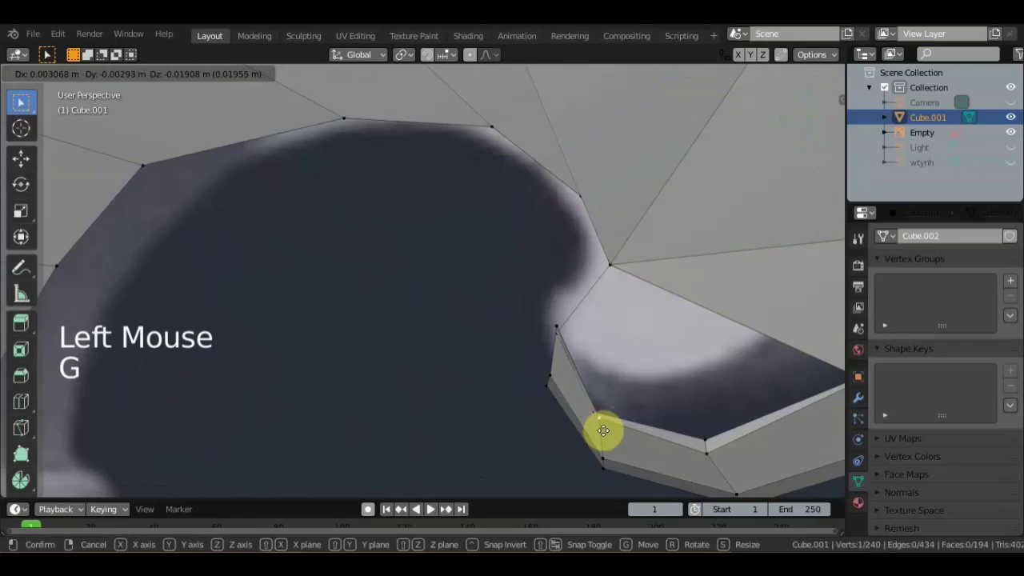
pyautogui.middleClick(637, 386)
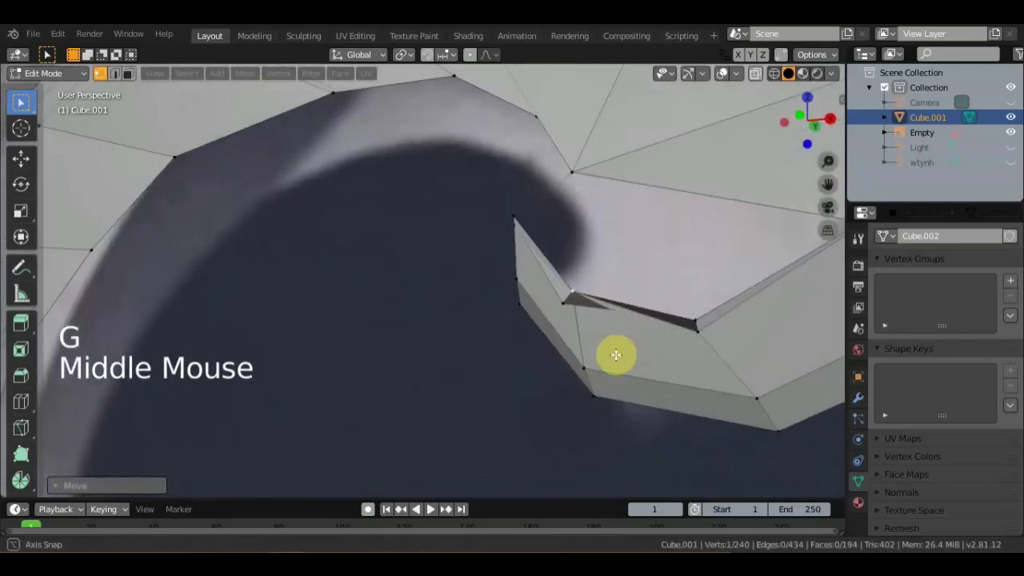
pyautogui.press('g')
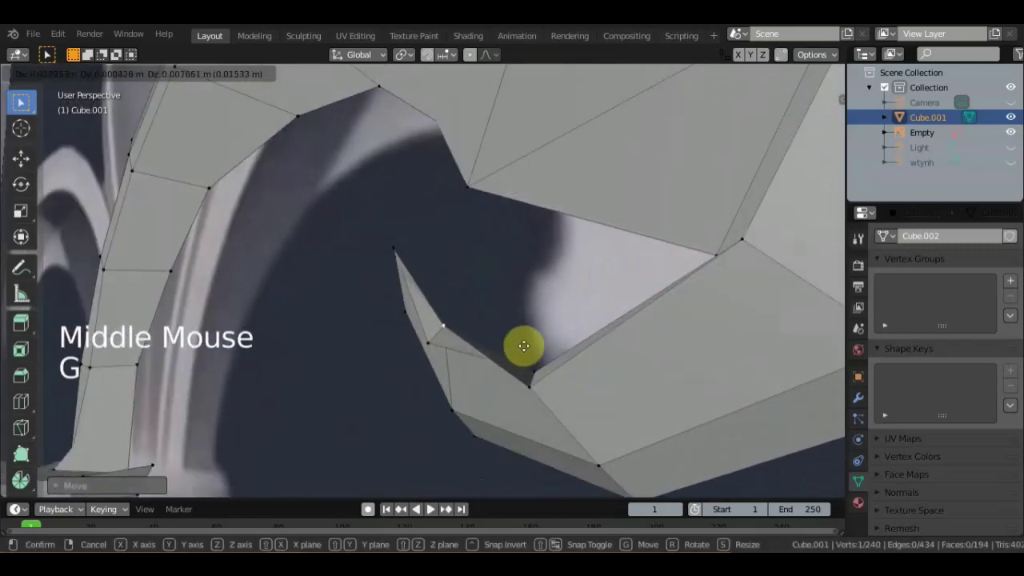
# Move the remaining side-wall vertices into line with the relief's top surface.
pyautogui.middleClick(608, 325)
pyautogui.middleClick(622, 291)
pyautogui.middleClick(633, 270)
pyautogui.press('g')
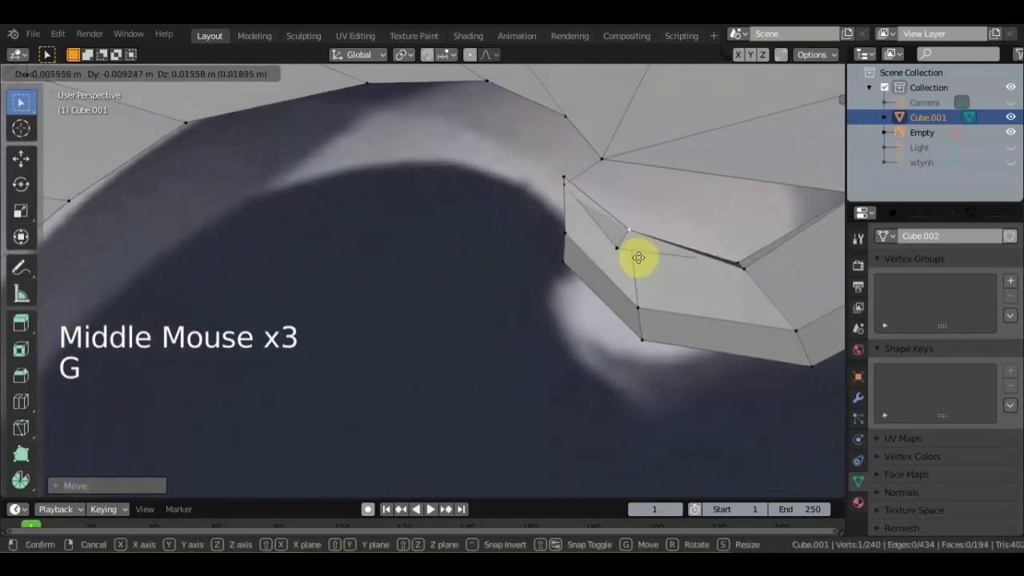
pyautogui.click(740, 259)
pyautogui.press('g')
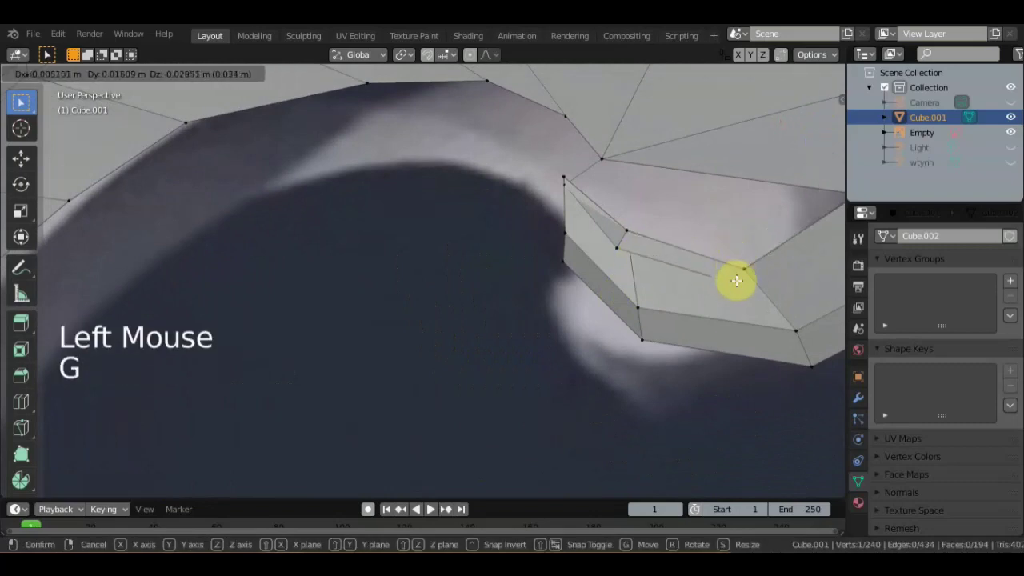
pyautogui.click(742, 271)
pyautogui.press('g')
pyautogui.middleClick(665, 303)
pyautogui.scroll(-3)
pyautogui.middleClick(561, 420)
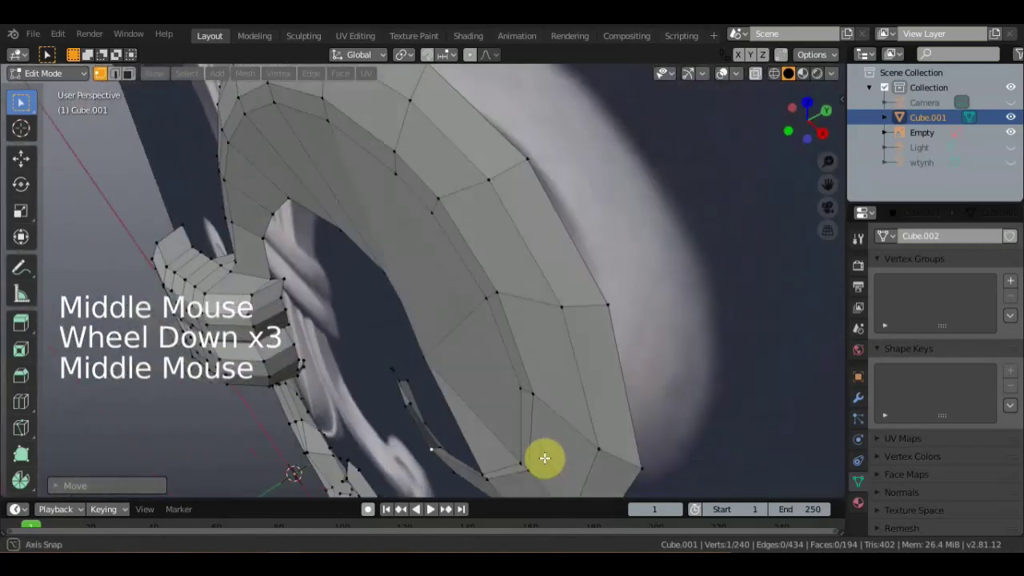
# Move vertices at the inner curl's corner inward to shape the curve.
pyautogui.click(459, 448)
pyautogui.press('g')
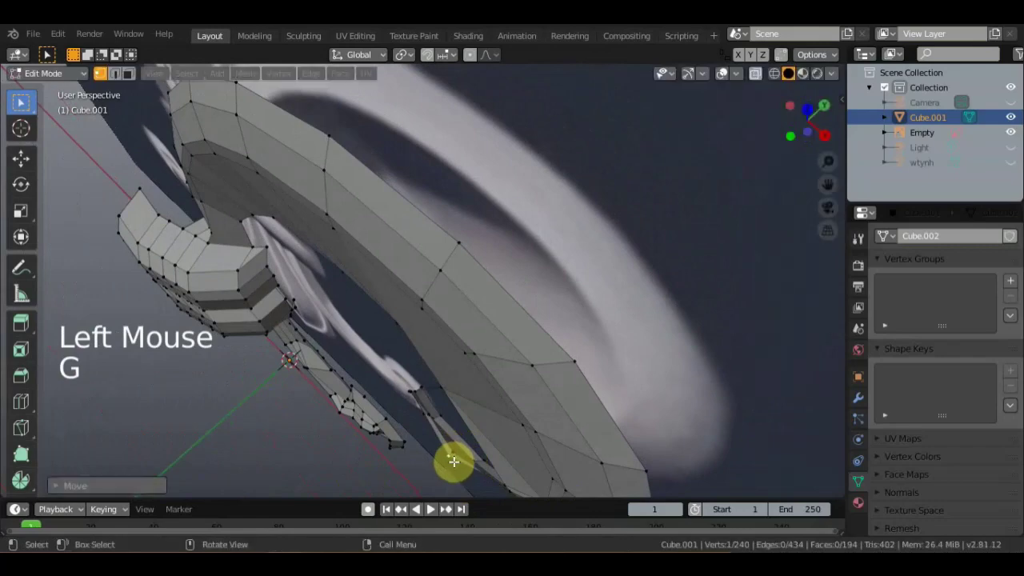
pyautogui.middleClick(505, 396)
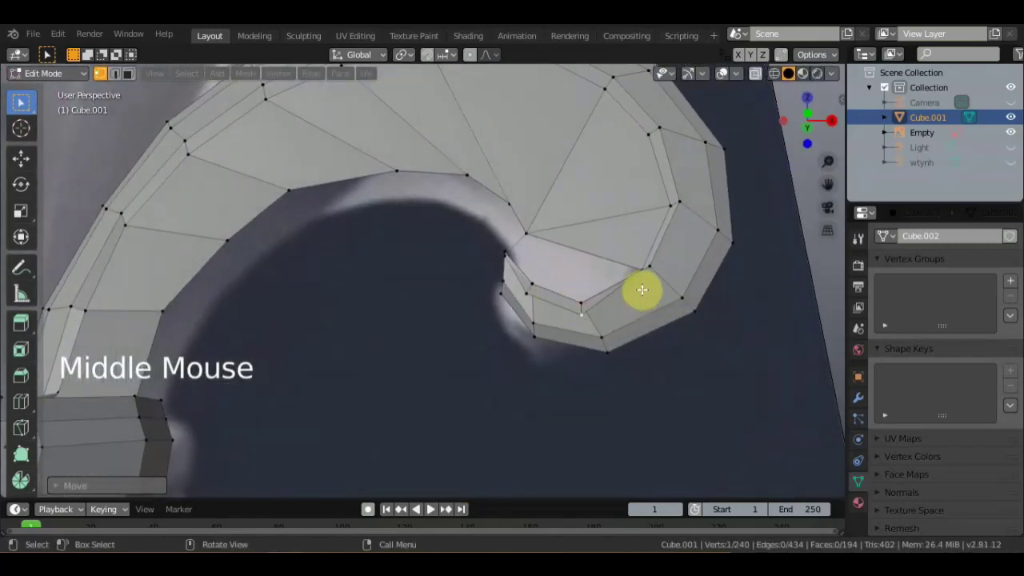
pyautogui.middleClick(660, 313)
pyautogui.scroll(3)
pyautogui.click(719, 307)
pyautogui.press('g')
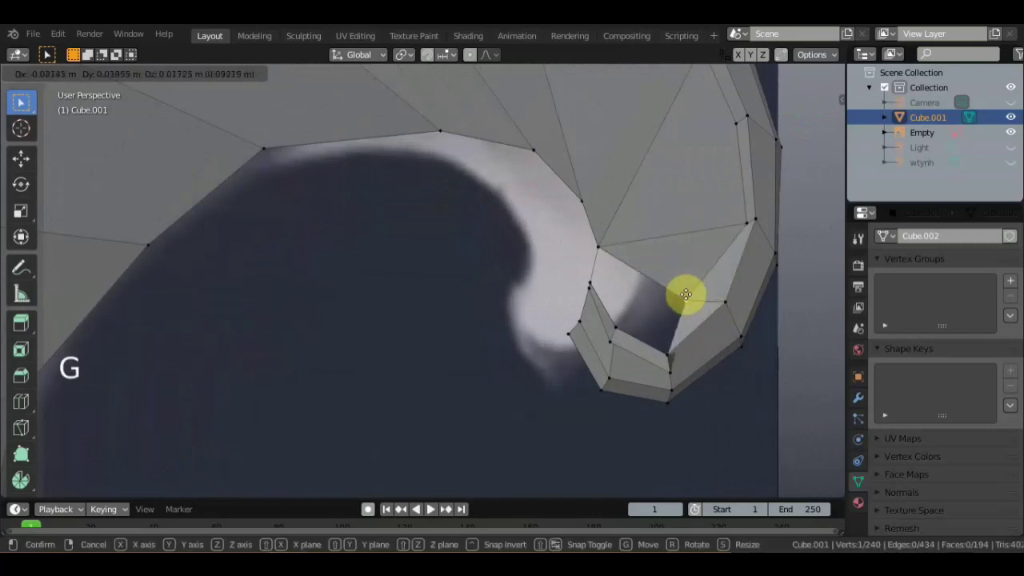
pyautogui.click(672, 373)
pyautogui.press('g')
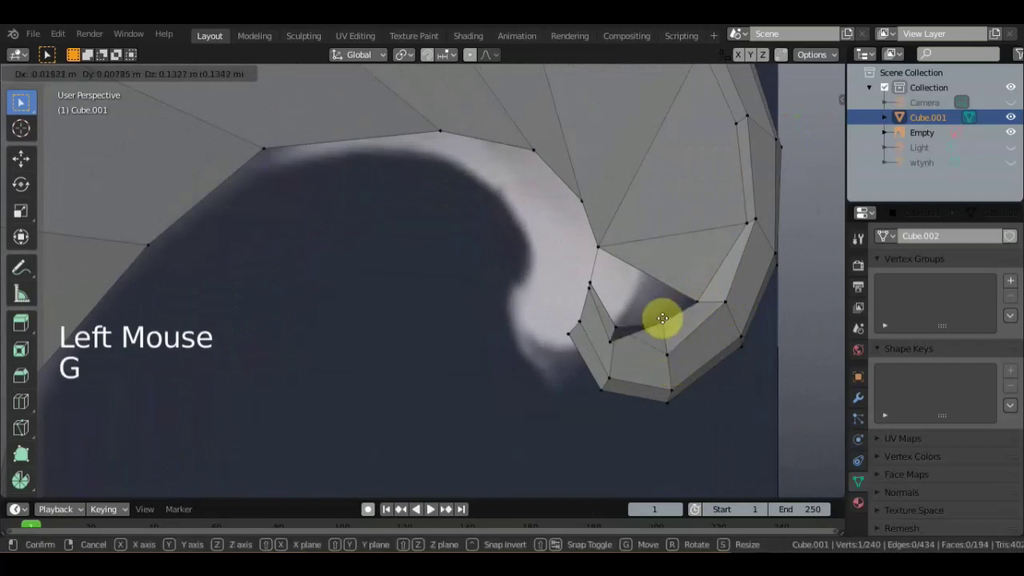
pyautogui.click(609, 340)
pyautogui.press('g')
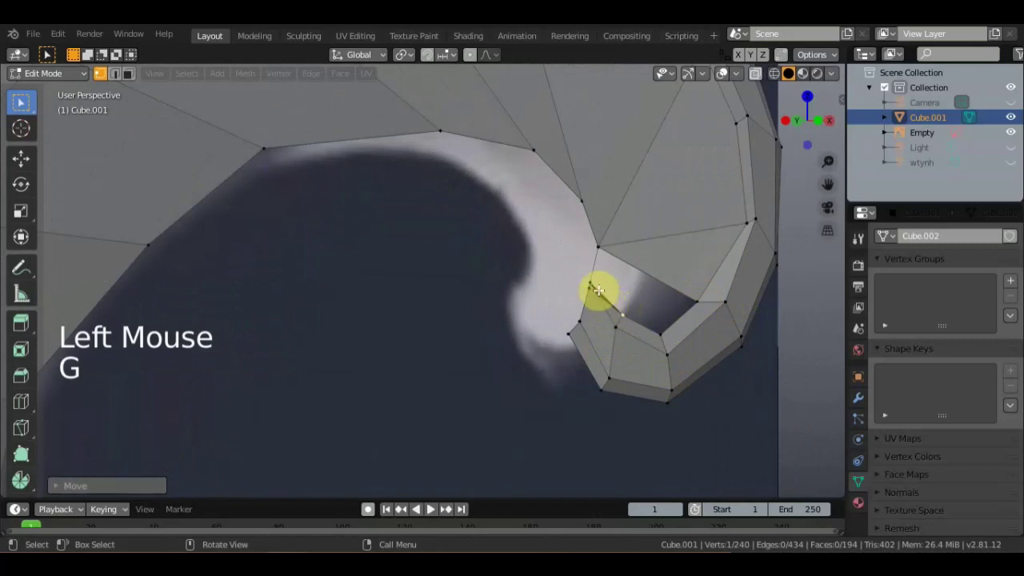
# Reposition an inner-edge vertex and fill the face inside the curl's gap.
pyautogui.click(593, 278)
pyautogui.press('g')
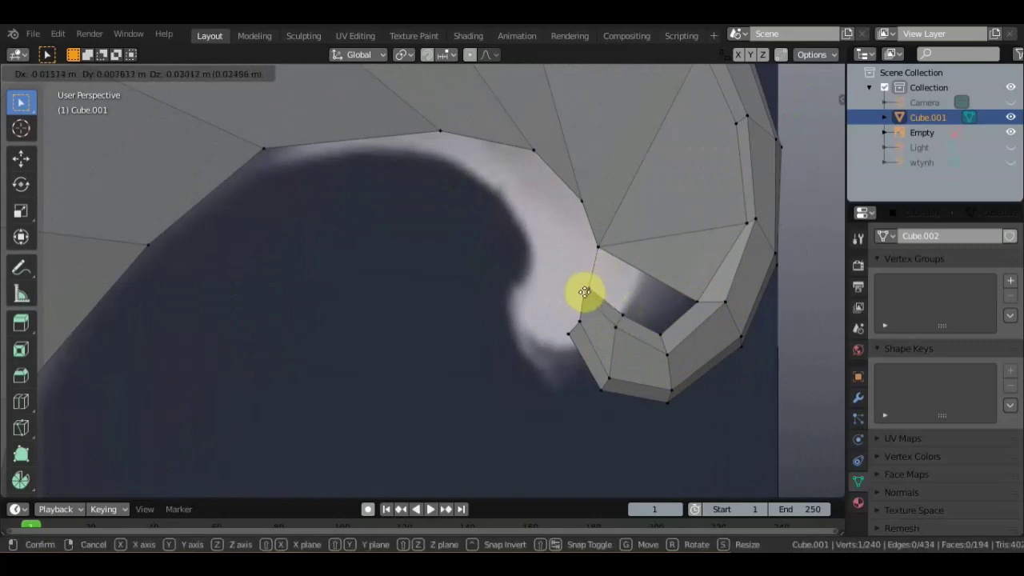
pyautogui.click(591, 284)
pyautogui.press('g')
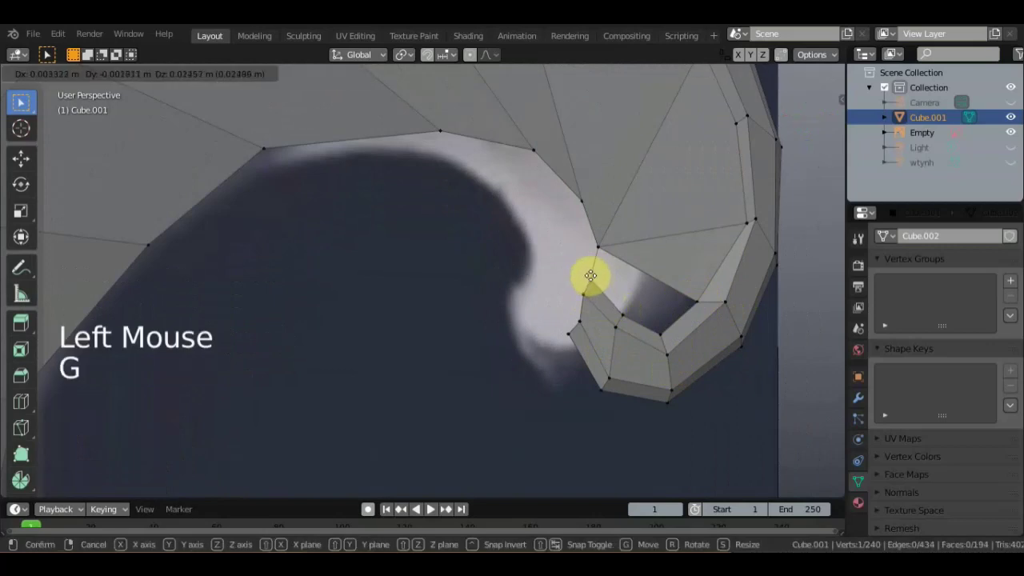
pyautogui.click(625, 313)
pyautogui.click(659, 327)
pyautogui.click(699, 297)
pyautogui.doubleClick(594, 254)
pyautogui.click(600, 282)
pyautogui.press('f')
# From front orthographic view, knife-cut new points along the curl's inner rim.
pyautogui.scroll(-3)
pyautogui.middleClick(601, 356)
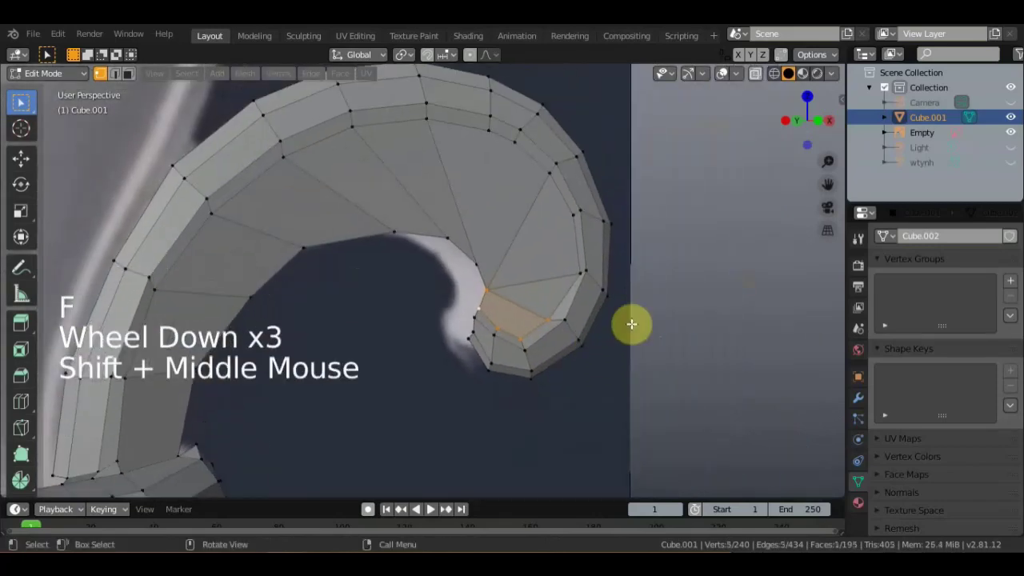
pyautogui.press('KP_1')
pyautogui.scroll(-3)
pyautogui.middleClick(659, 272)
pyautogui.scroll(-3)
pyautogui.scroll(3)
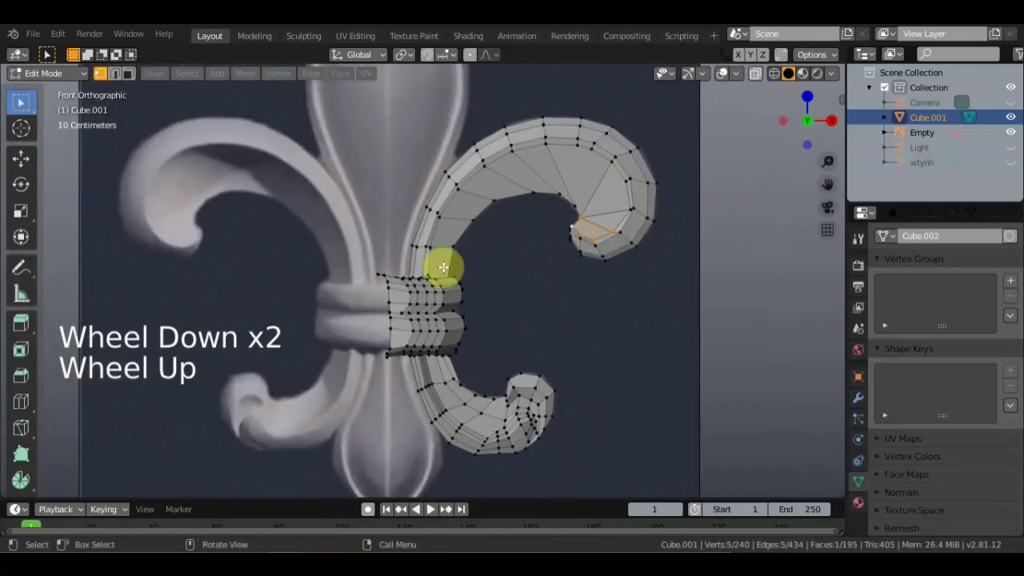
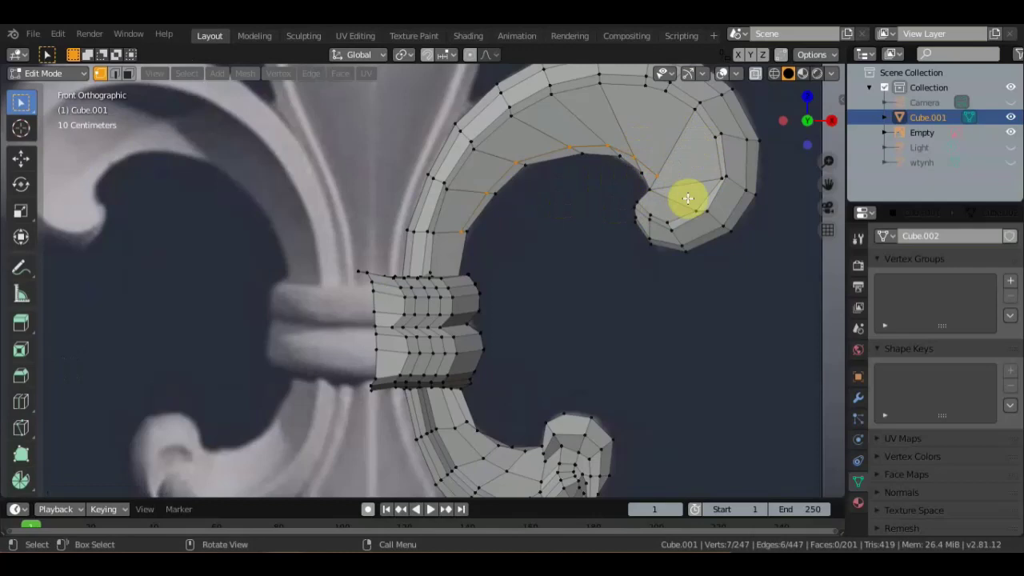
pyautogui.press('k')
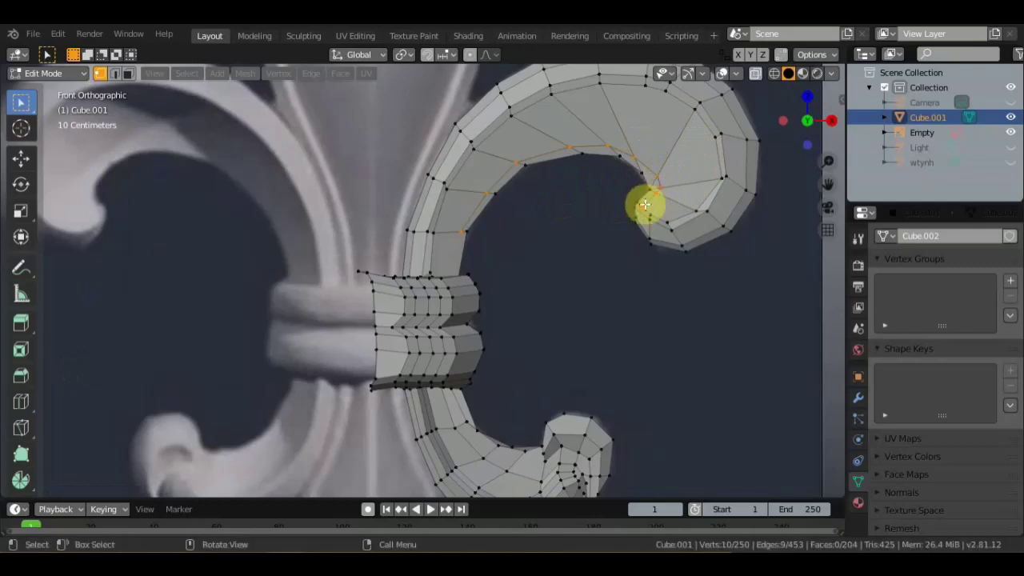
# Knife-cut two more edges into the curled tip.
pyautogui.press('k')
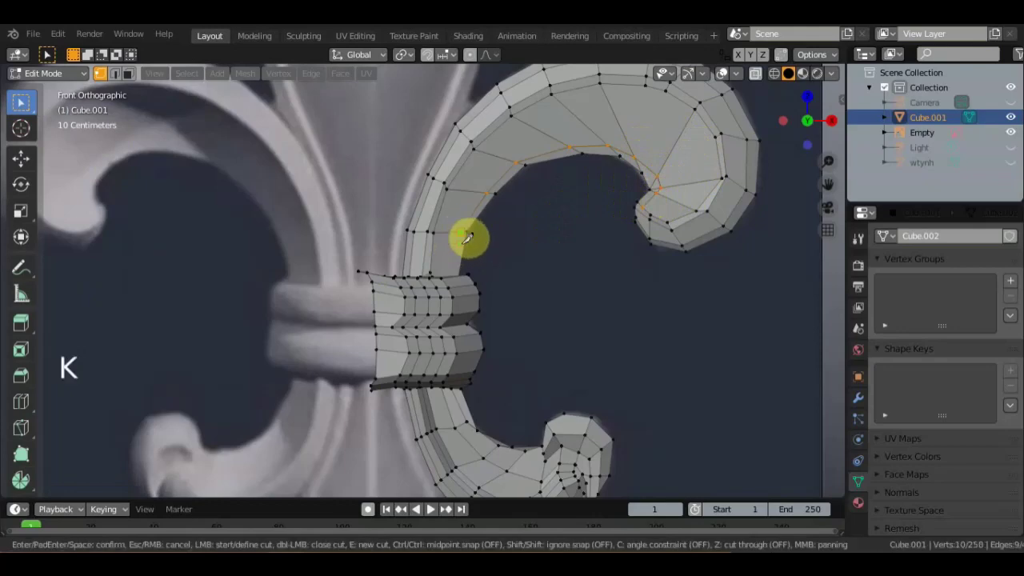
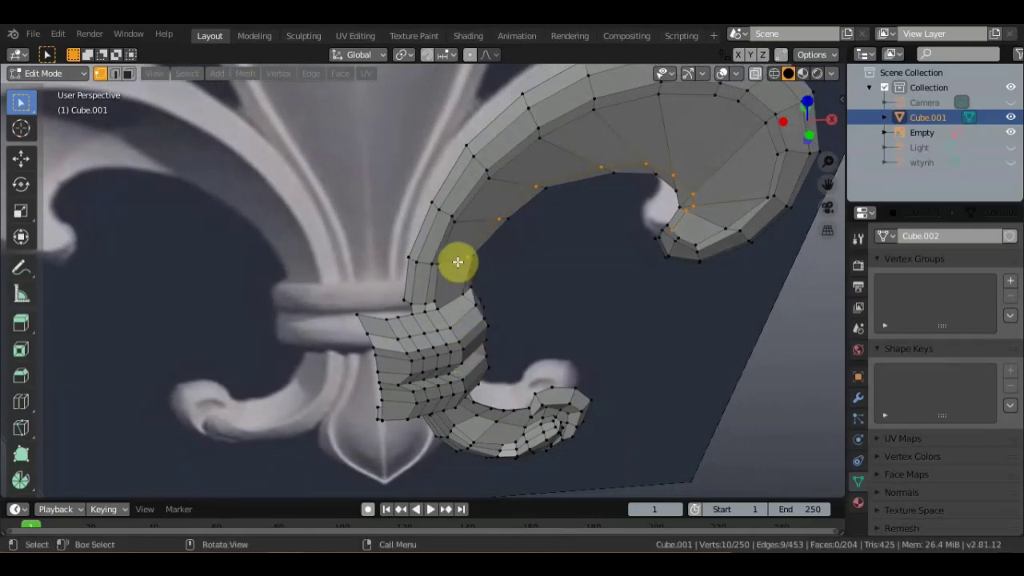
pyautogui.press('k')
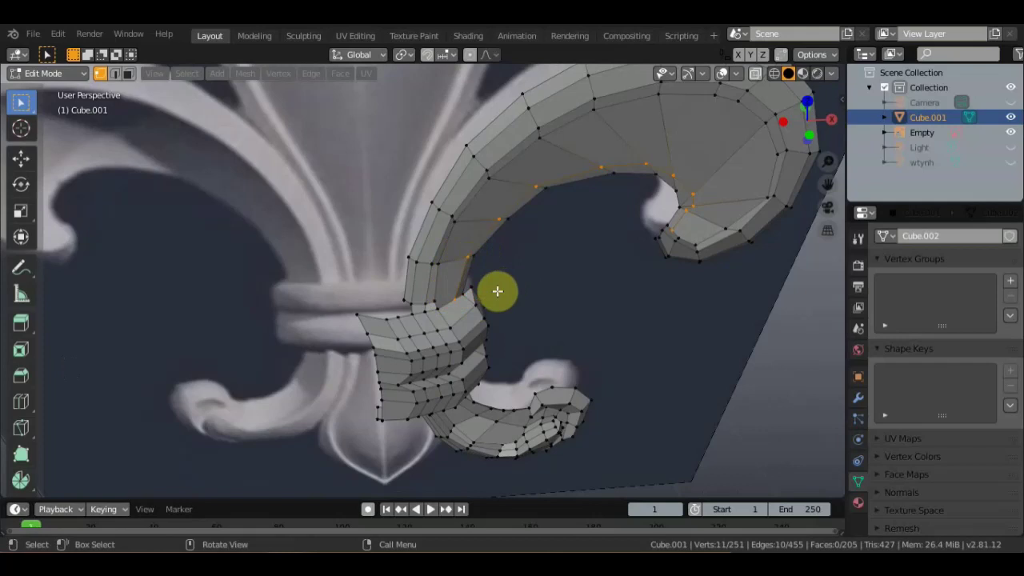
pyautogui.scroll(3)
pyautogui.press('k')
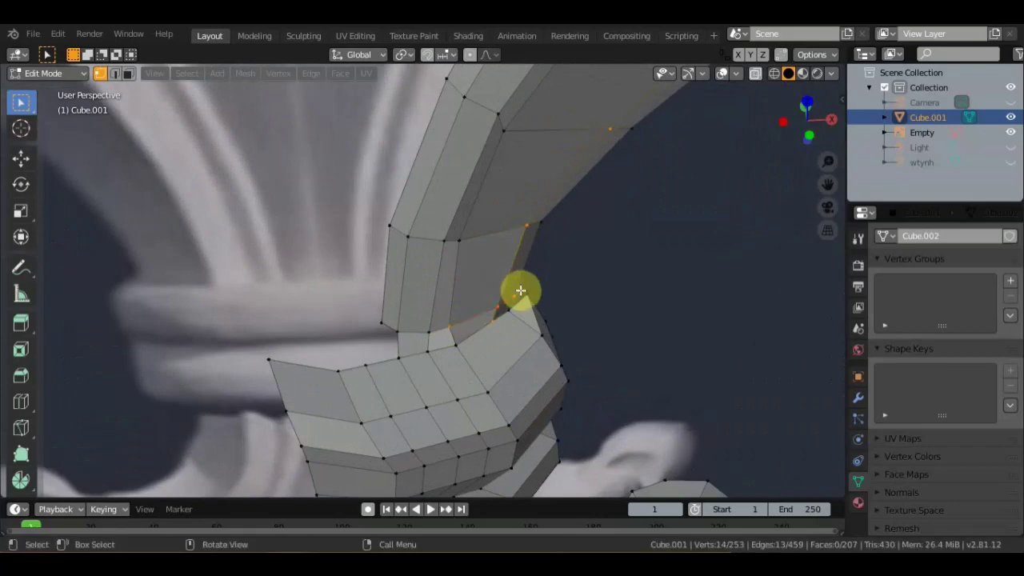
pyautogui.scroll(-3)
pyautogui.middleClick(471, 292)
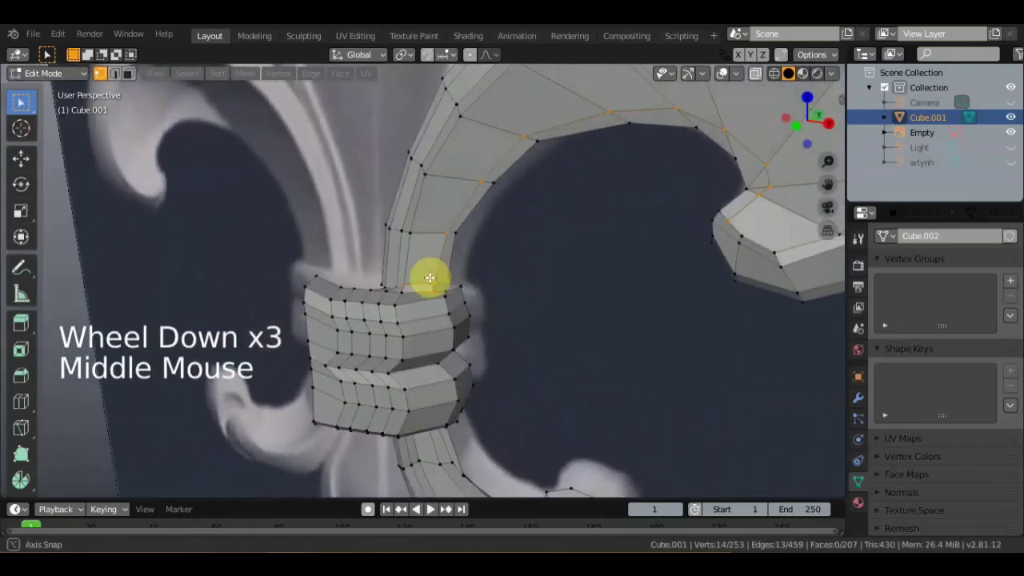
pyautogui.middleClick(454, 300)
pyautogui.middleClick(461, 341)
pyautogui.scroll(3)
# Connect selected vertex groups on the rim and tip to split their faces.
pyautogui.click(472, 323)
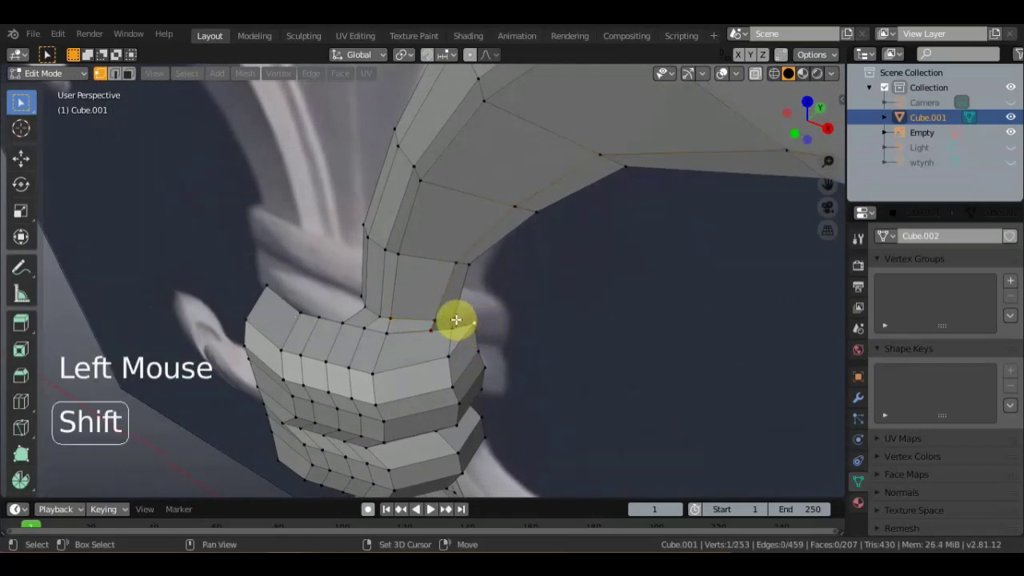
pyautogui.click(456, 321)
pyautogui.click(452, 332)
pyautogui.press('f')
pyautogui.scroll(-3)
pyautogui.middleClick(532, 324)
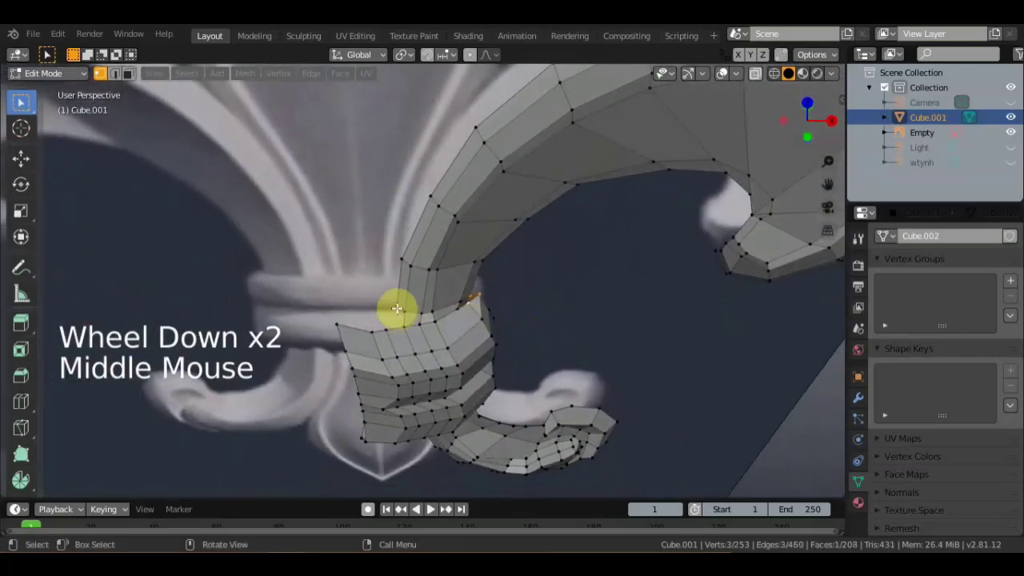
pyautogui.click(393, 309)
pyautogui.click(385, 332)
pyautogui.doubleClick(404, 328)
pyautogui.doubleClick(402, 313)
pyautogui.press('f')
# Orbit around the curled tip to check its new face layout.
pyautogui.scroll(-3)
pyautogui.click(378, 323)
pyautogui.middleClick(406, 326)
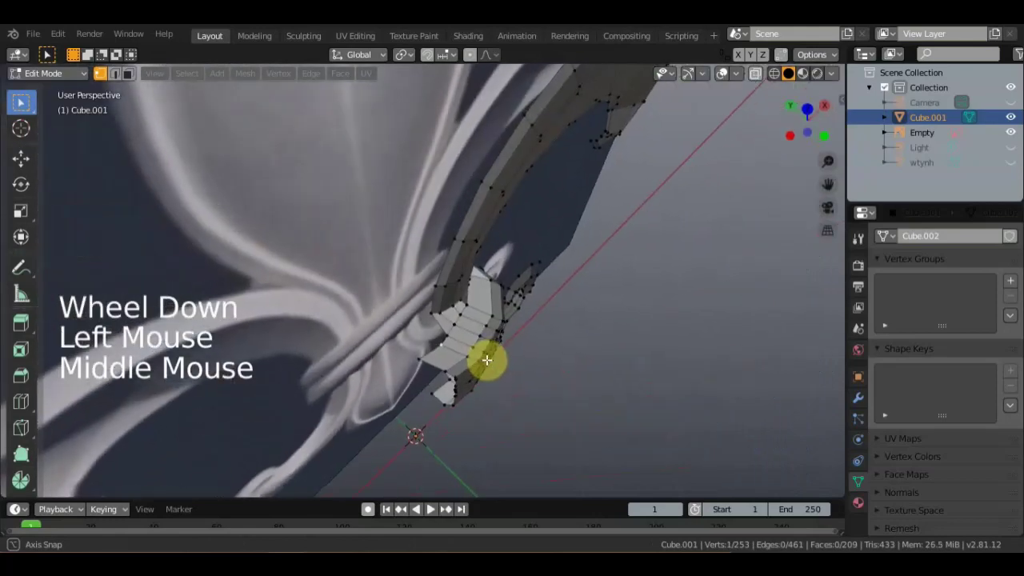
pyautogui.scroll(-3)
pyautogui.middleClick(389, 268)
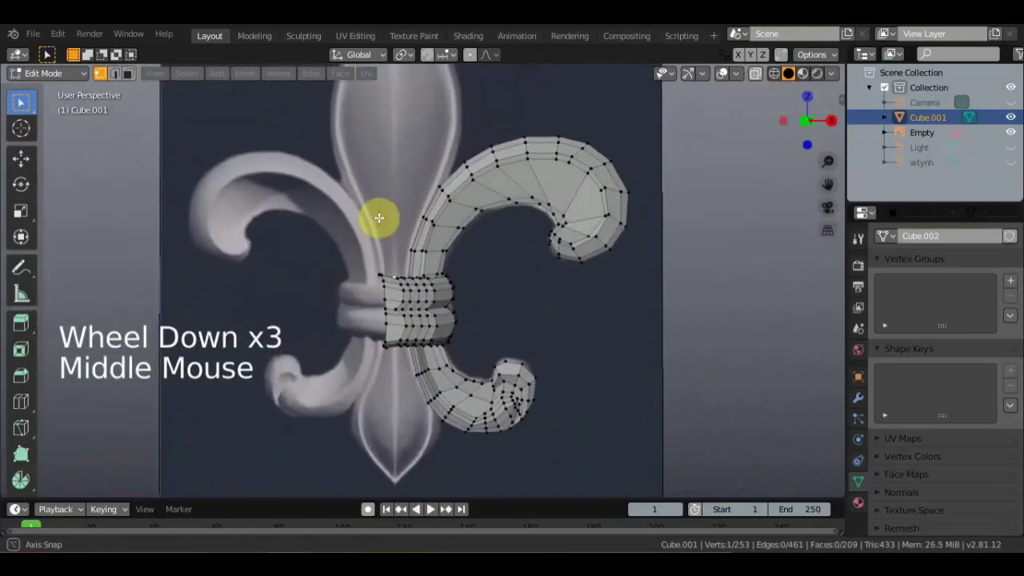
pyautogui.scroll(3)
pyautogui.middleClick(537, 218)
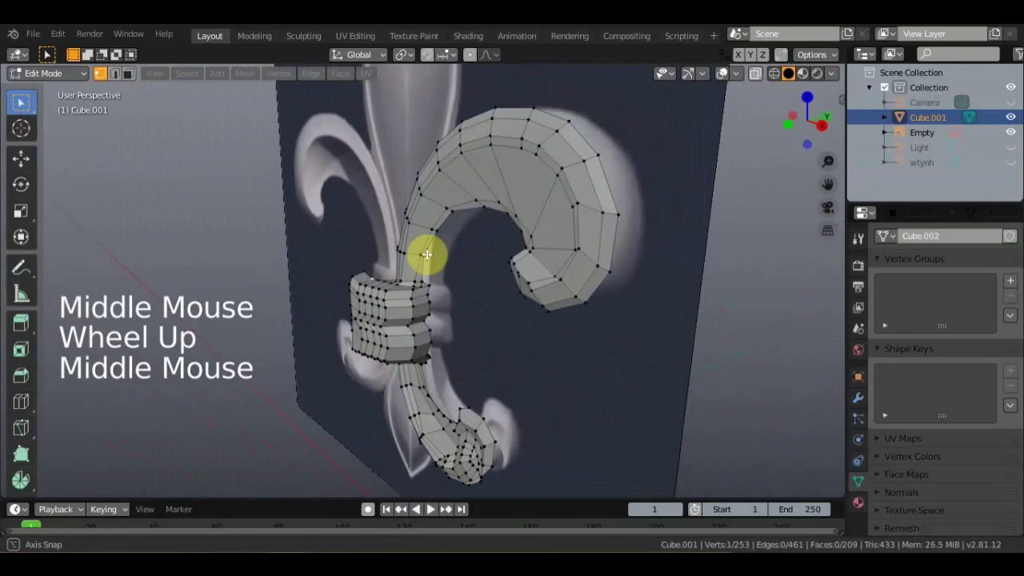
pyautogui.middleClick(515, 220)
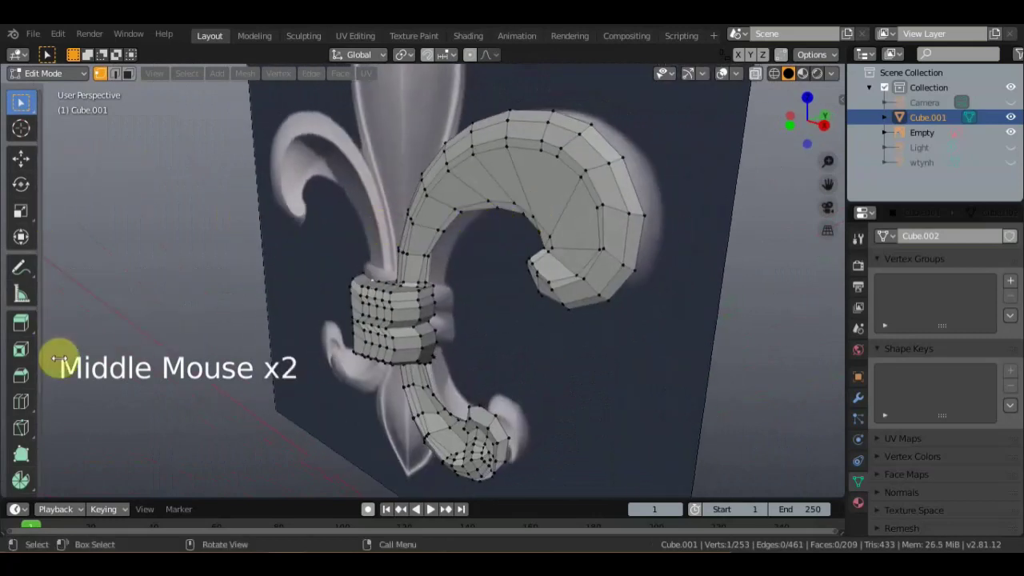
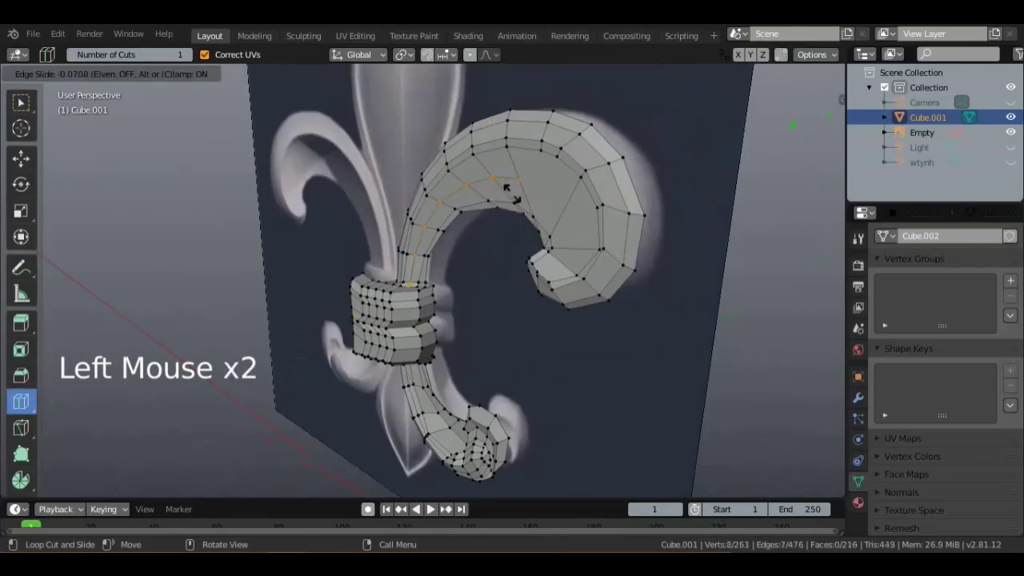
# Add an edge loop on the lower spiral and a knife cut across the scroll's curl.
pyautogui.middleClick(659, 188)
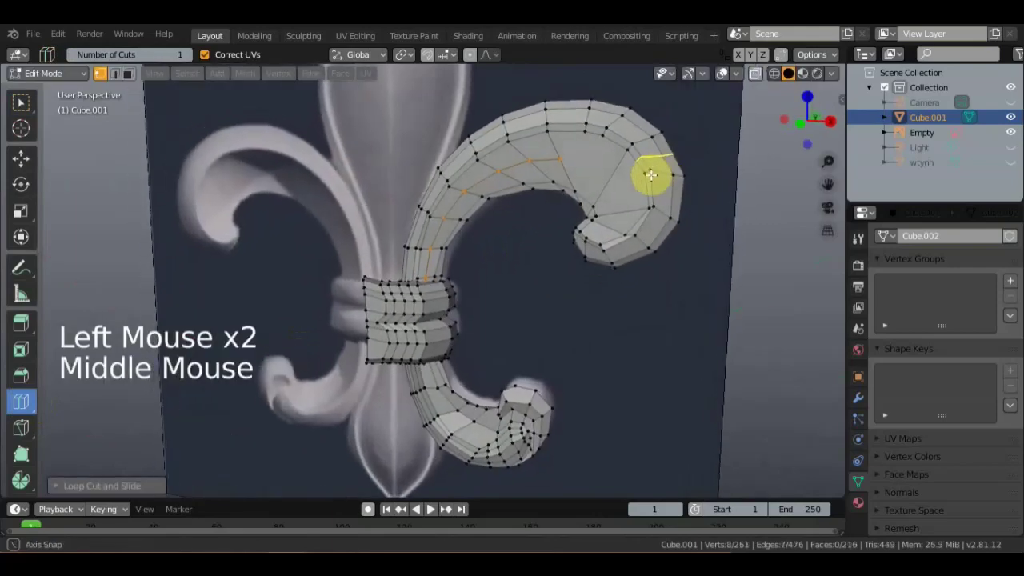
pyautogui.middleClick(567, 203)
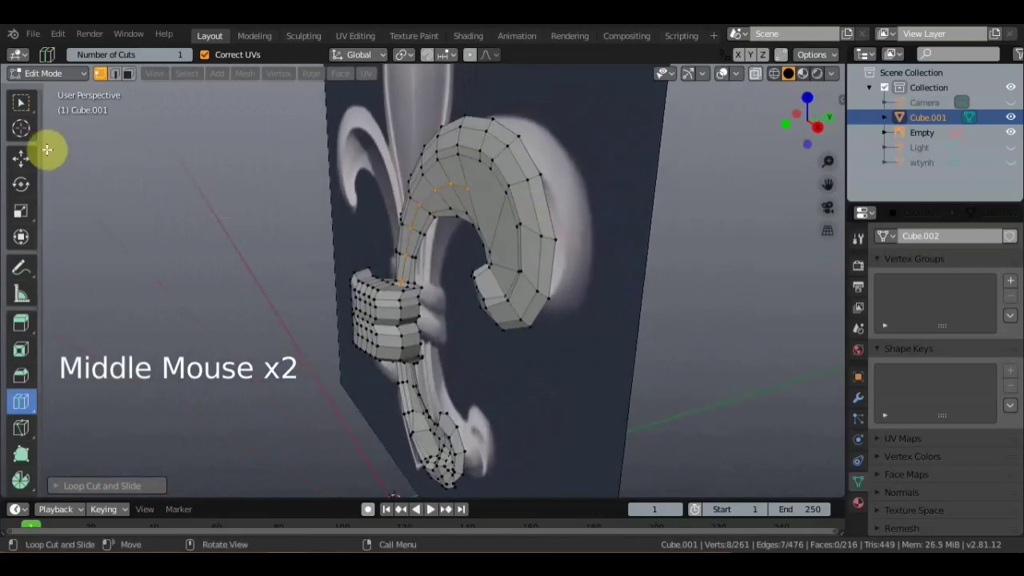
pyautogui.click(179, 173)
pyautogui.click(475, 224)
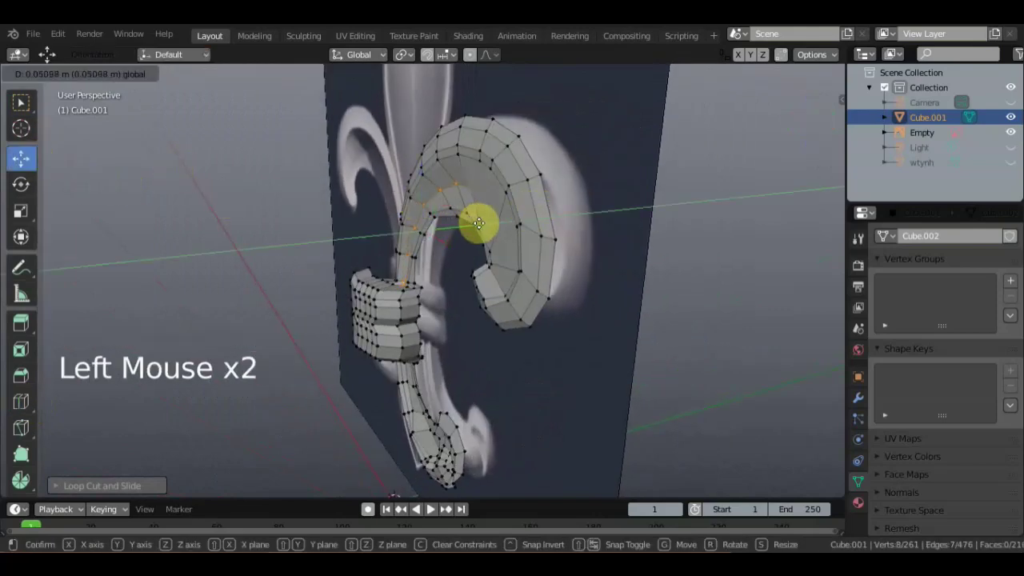
pyautogui.middleClick(620, 196)
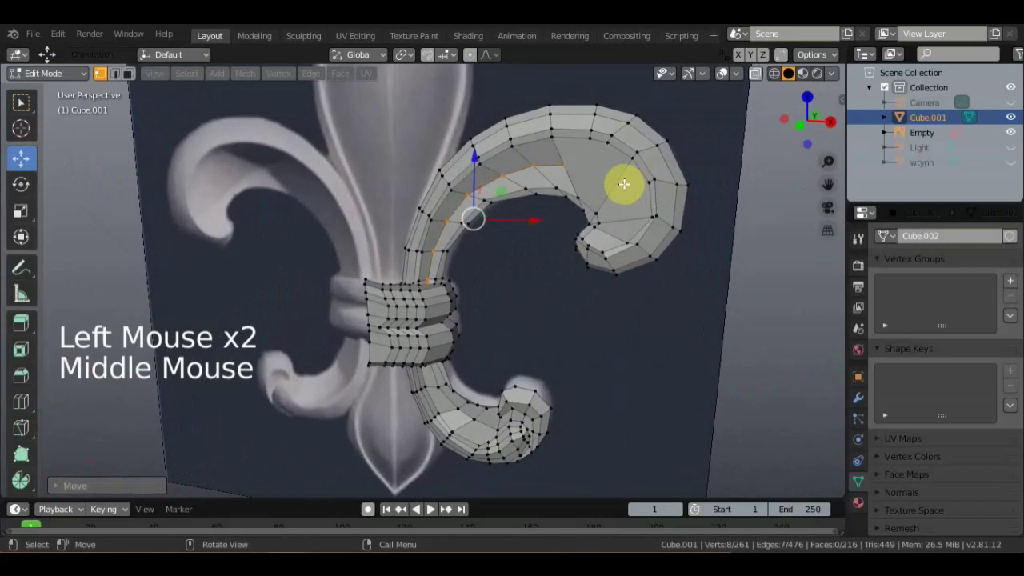
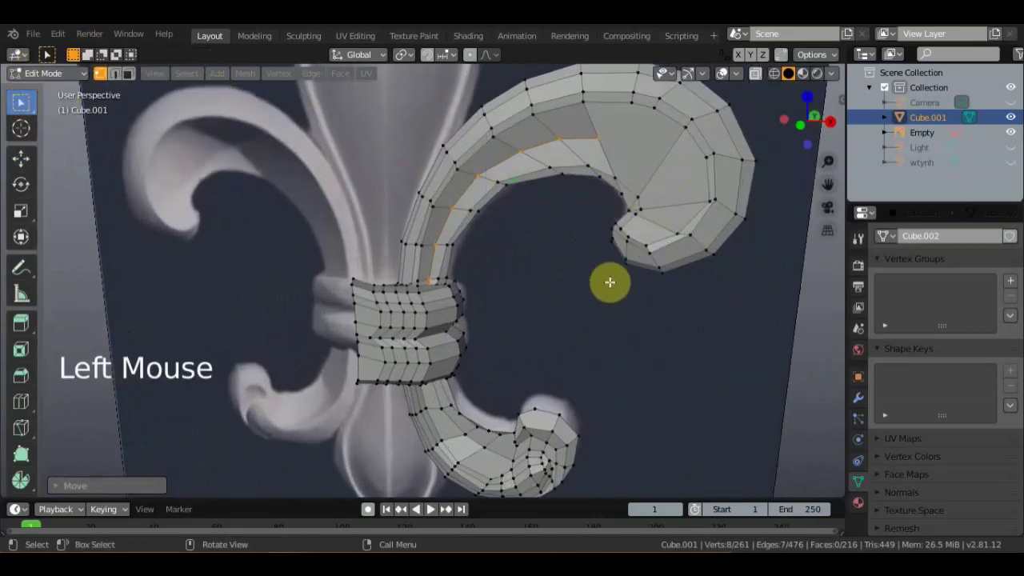
pyautogui.press('k')
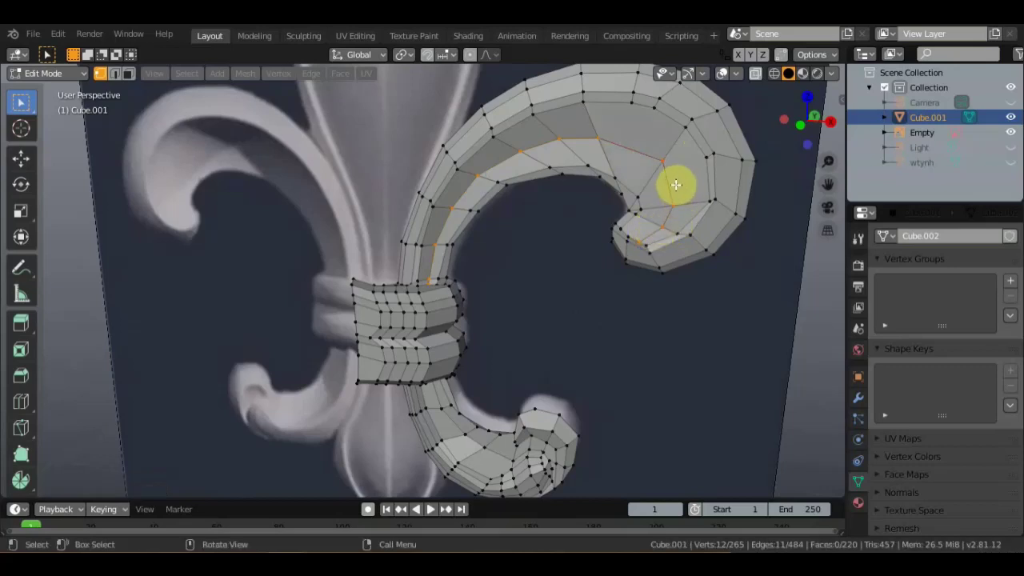
# Select the new curl vertices and move a spiral vertex into line with the curve.
pyautogui.click(670, 181)
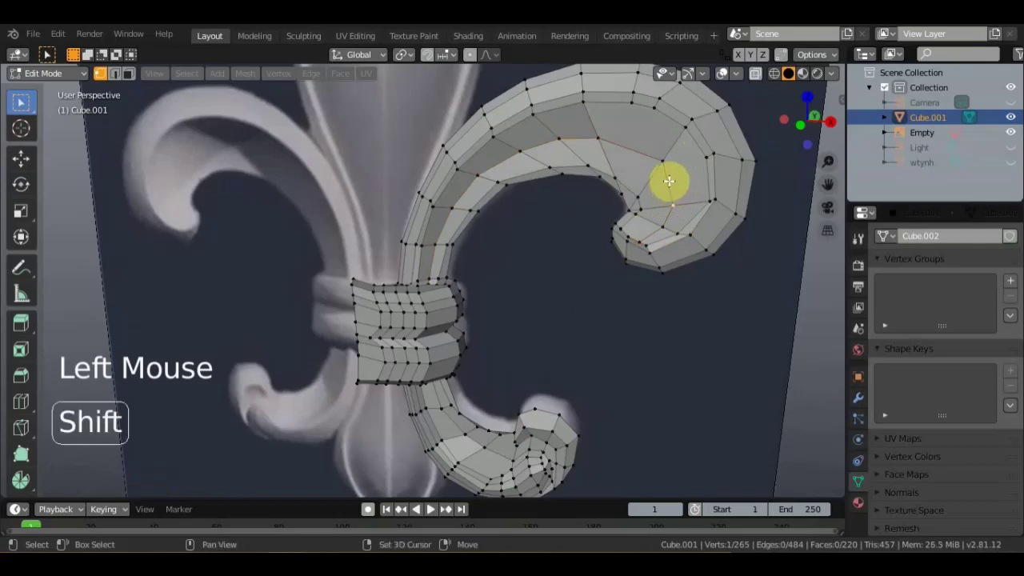
pyautogui.click(670, 180)
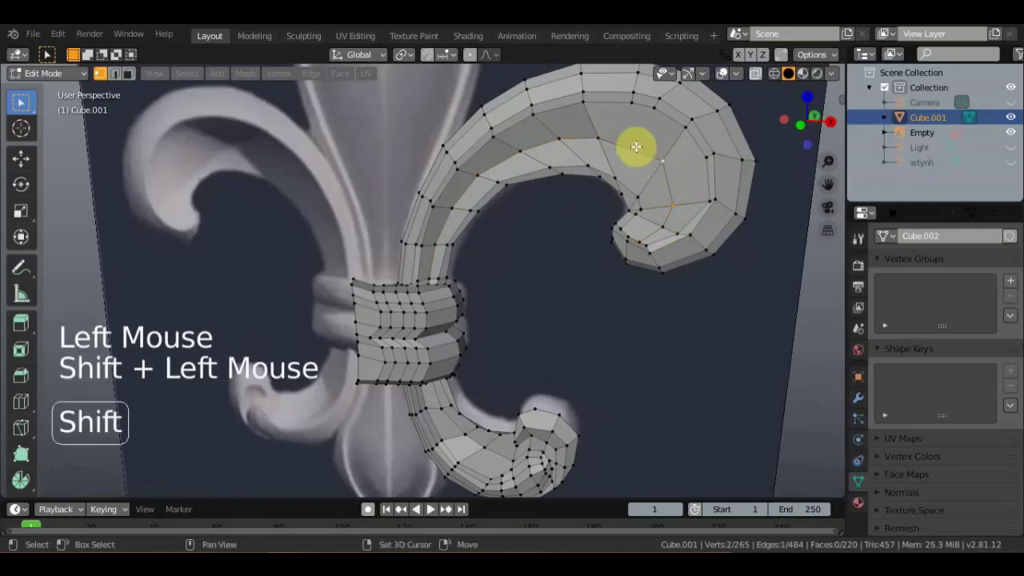
pyautogui.click(637, 148)
pyautogui.click(602, 135)
pyautogui.click(668, 157)
pyautogui.click(663, 228)
pyautogui.middleClick(659, 230)
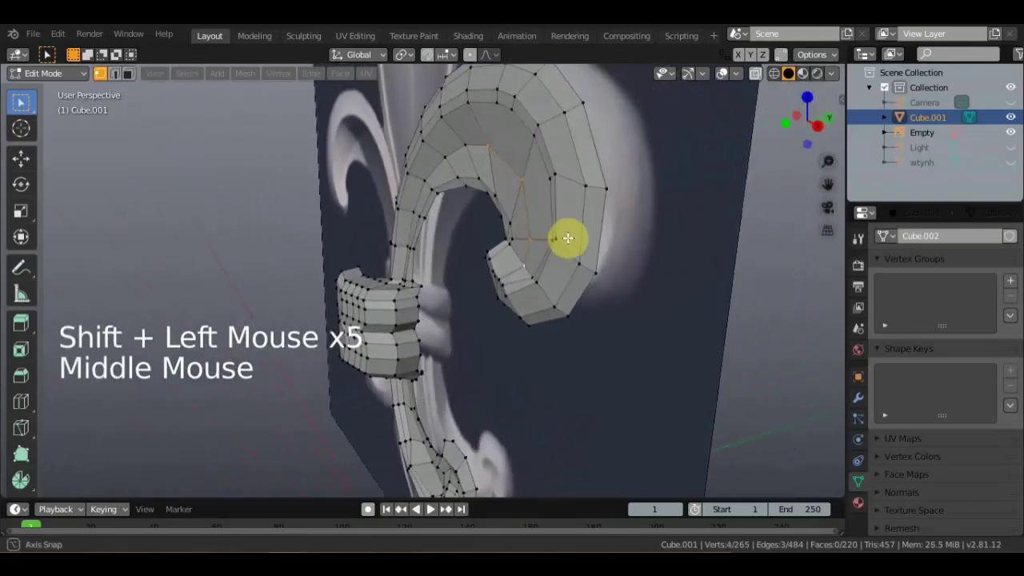
pyautogui.click(108, 185)
pyautogui.click(557, 206)
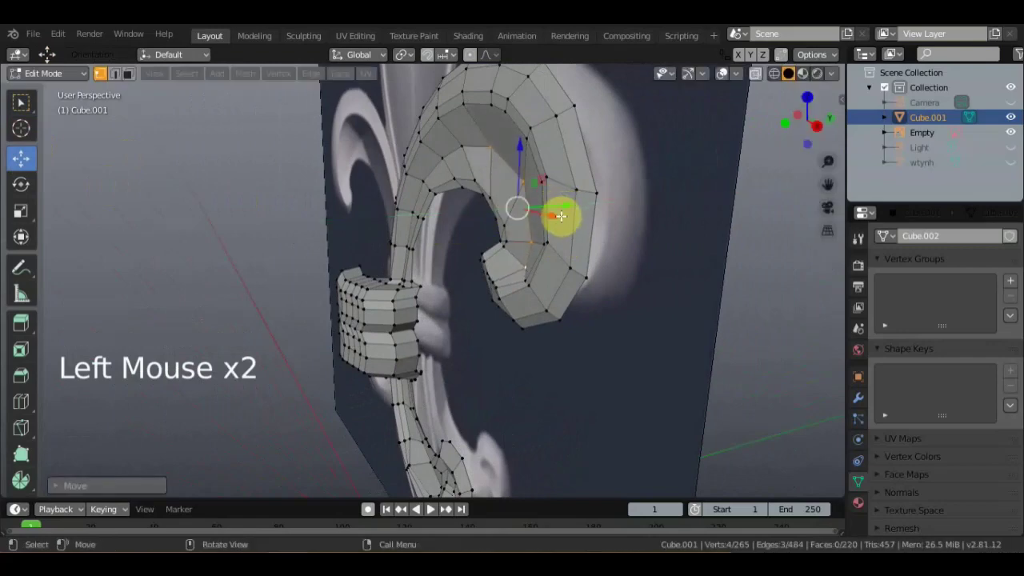
# Inspect the placement, then loop-select the scroll's outer rim strip.
pyautogui.scroll(-3)
pyautogui.middleClick(539, 229)
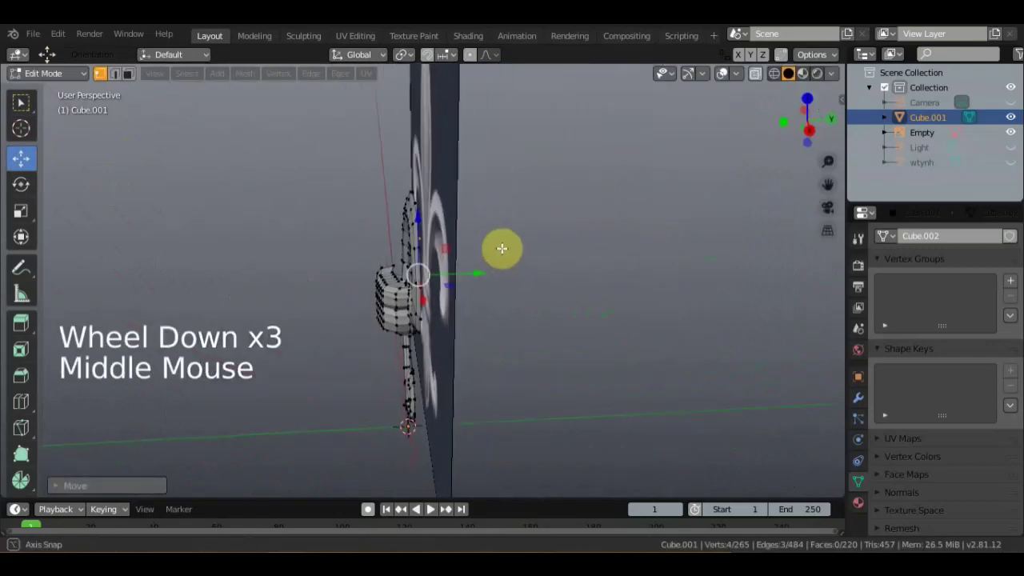
pyautogui.scroll(3)
pyautogui.middleClick(520, 266)
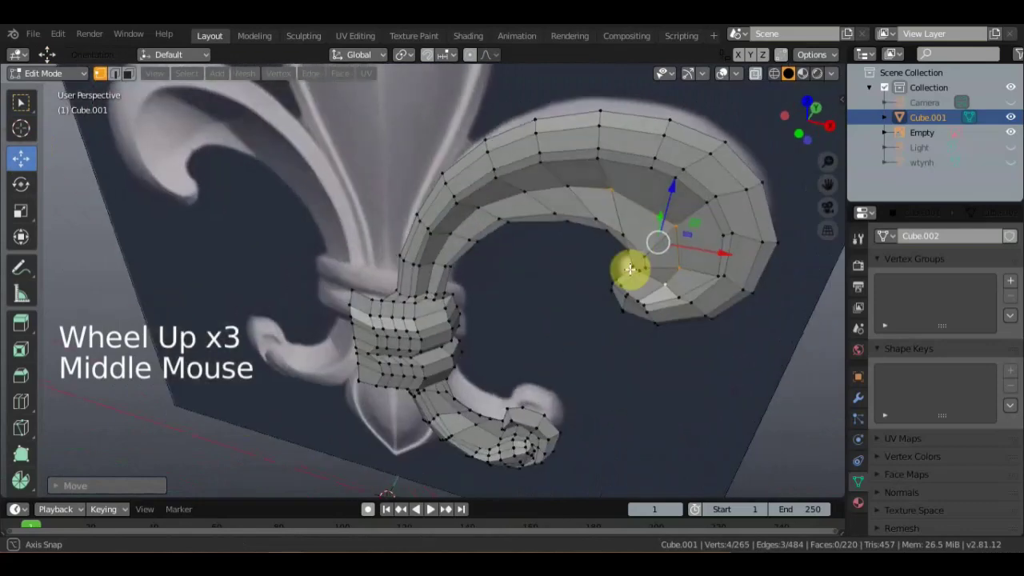
pyautogui.scroll(-3)
pyautogui.middleClick(616, 265)
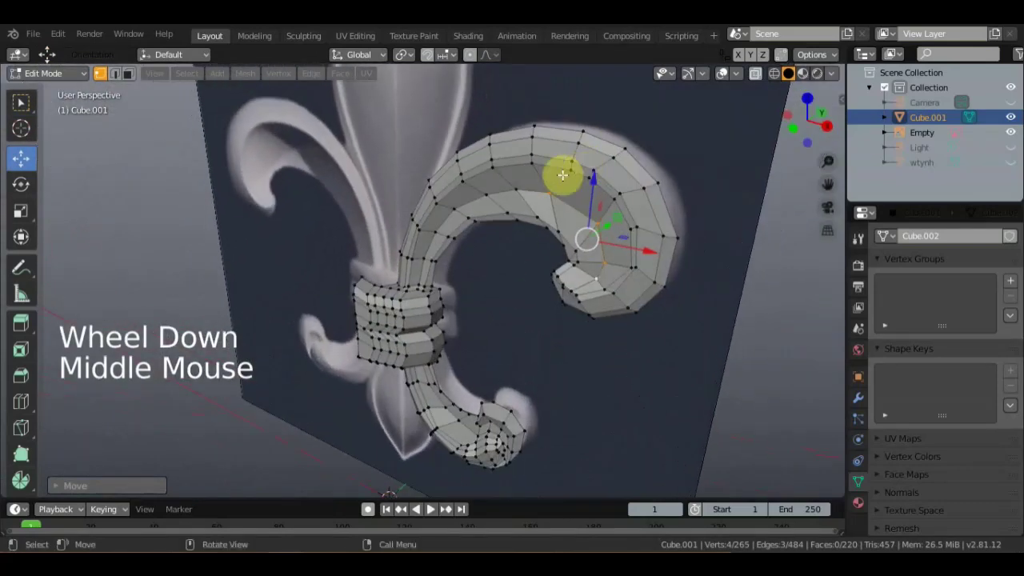
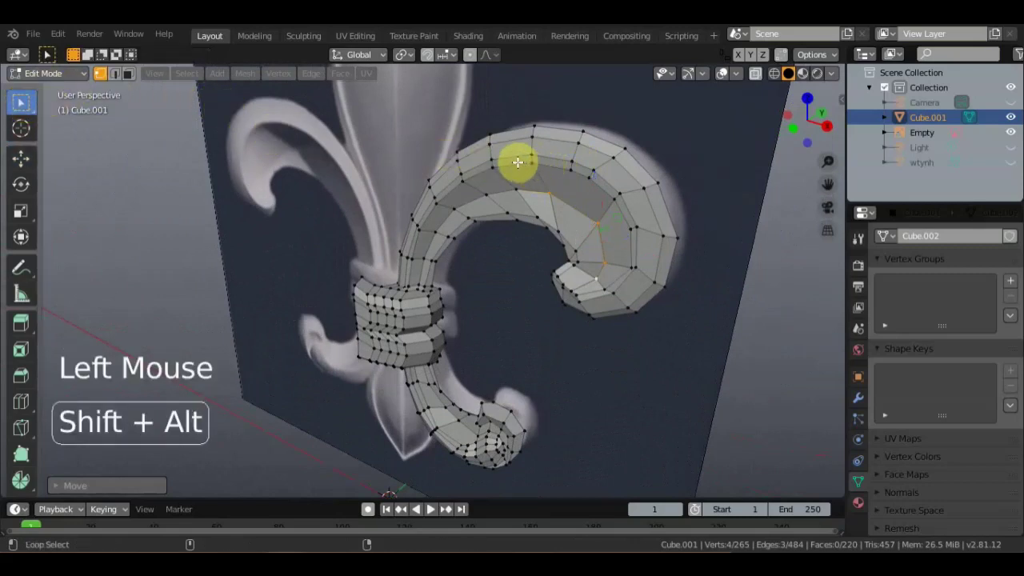
pyautogui.click(673, 145)
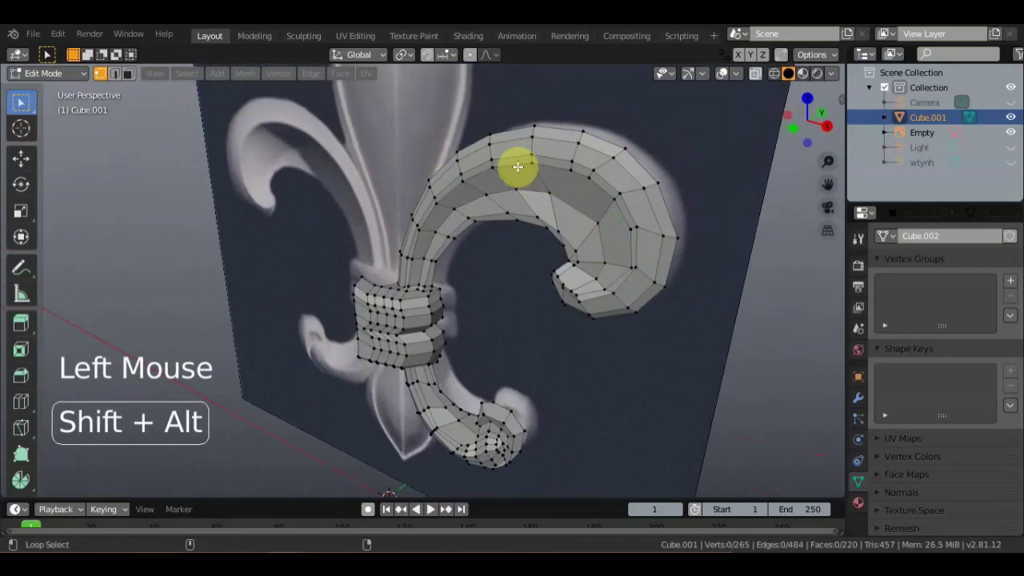
pyautogui.click(519, 165)
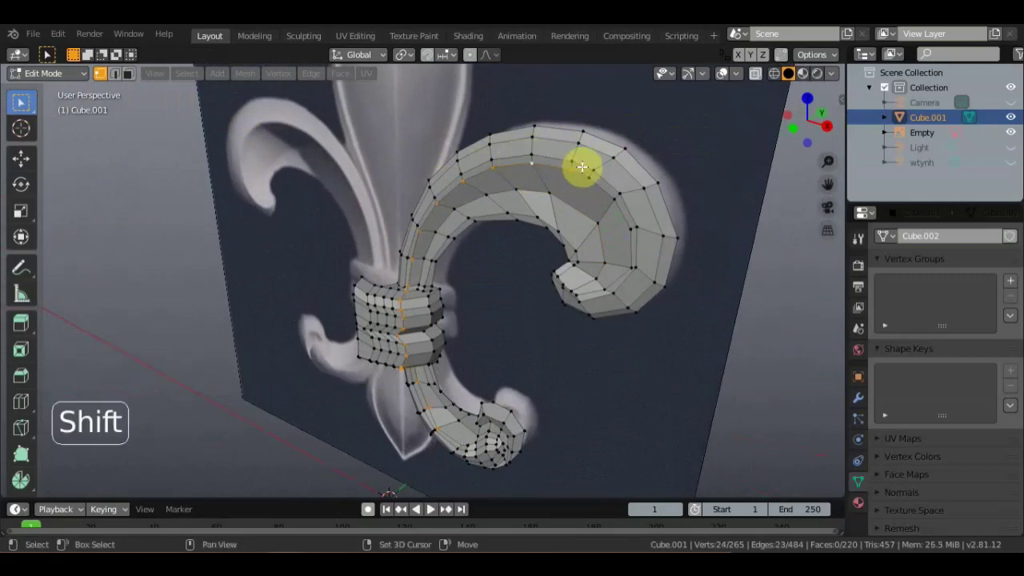
pyautogui.click(583, 165)
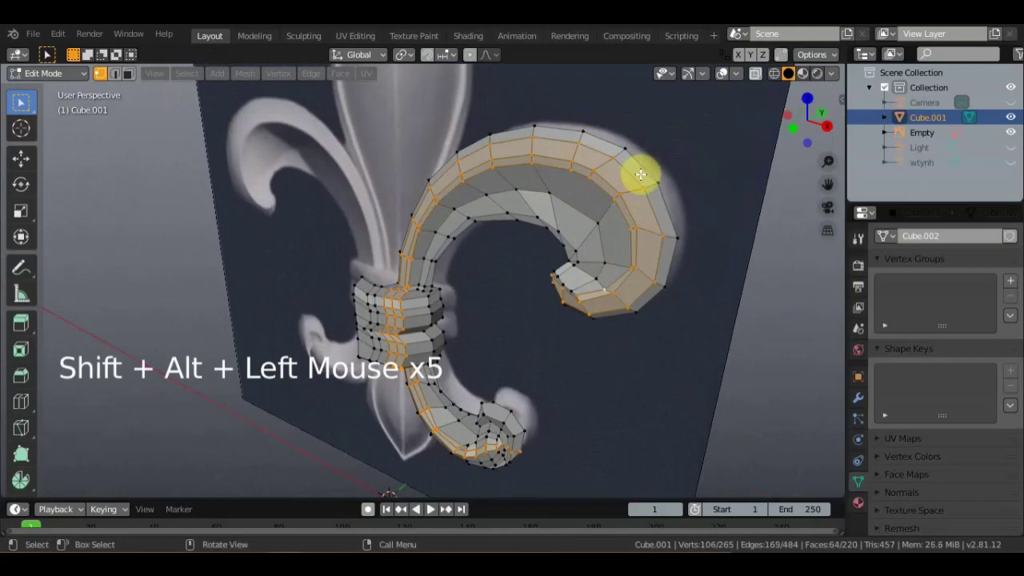
# Extend the rim selection with the outer edge loops of the lower spiral.
pyautogui.middleClick(647, 183)
pyautogui.middleClick(531, 235)
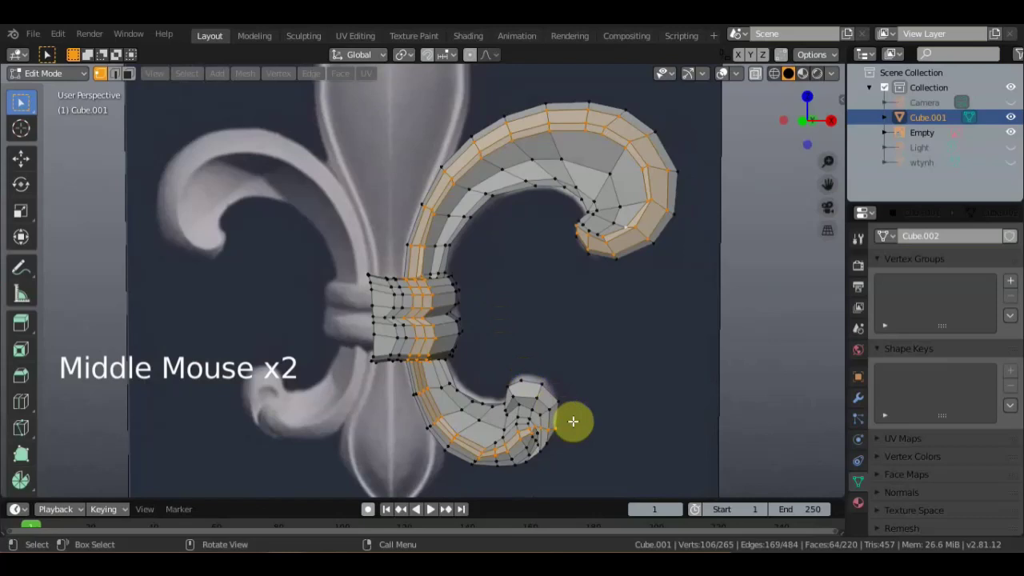
pyautogui.click(556, 432)
pyautogui.click(548, 431)
pyautogui.click(541, 426)
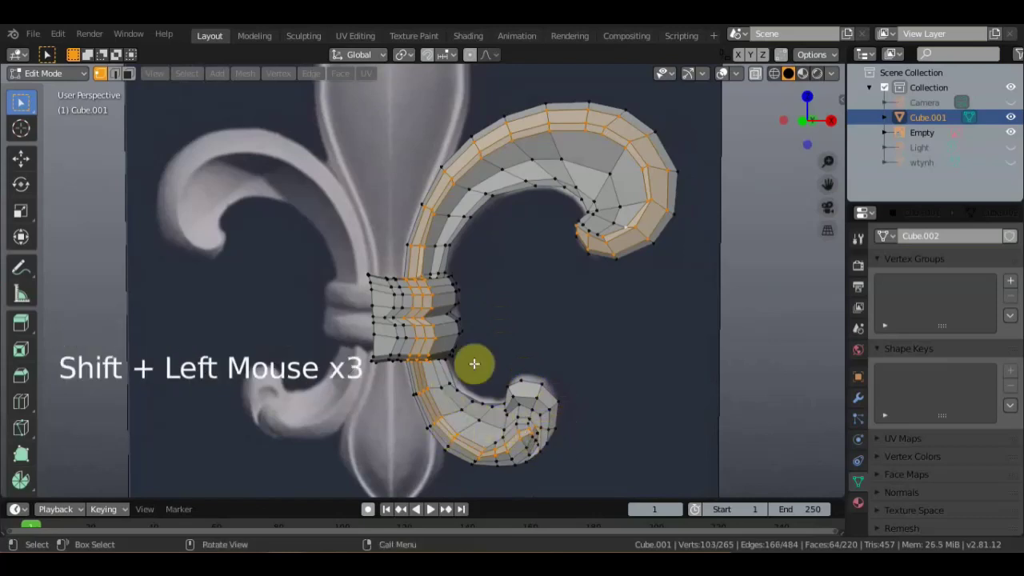
pyautogui.click(473, 357)
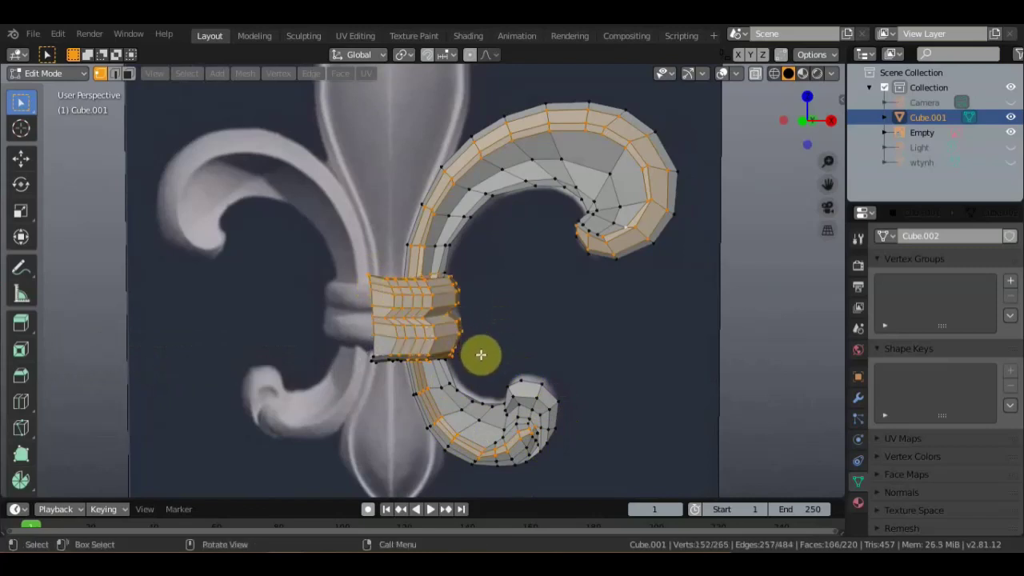
pyautogui.click(444, 356)
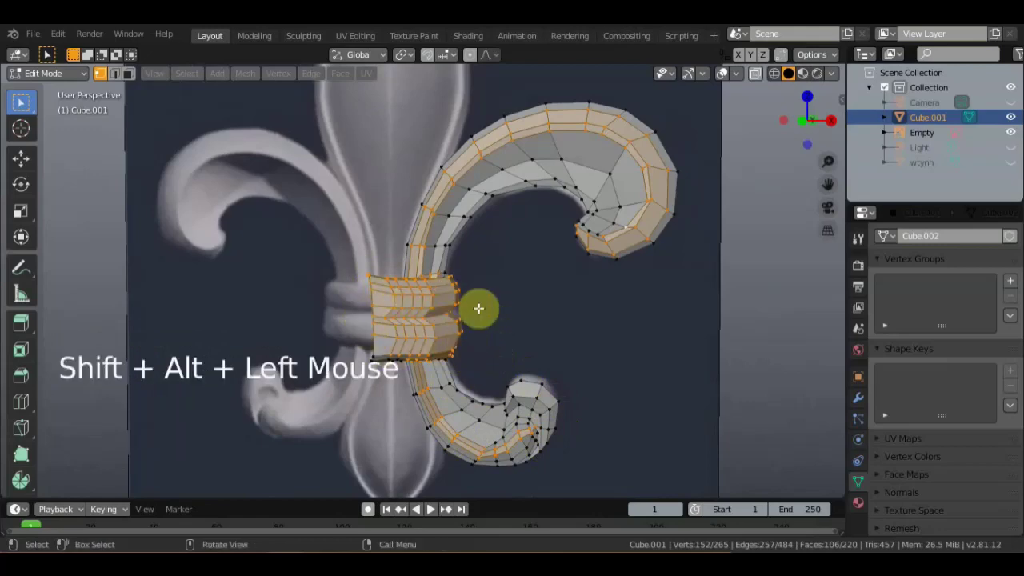
pyautogui.scroll(-3)
# Restart the selection on the scroll and add its outer border band.
pyautogui.middleClick(505, 317)
pyautogui.click(485, 319)
pyautogui.middleClick(481, 298)
pyautogui.scroll(3)
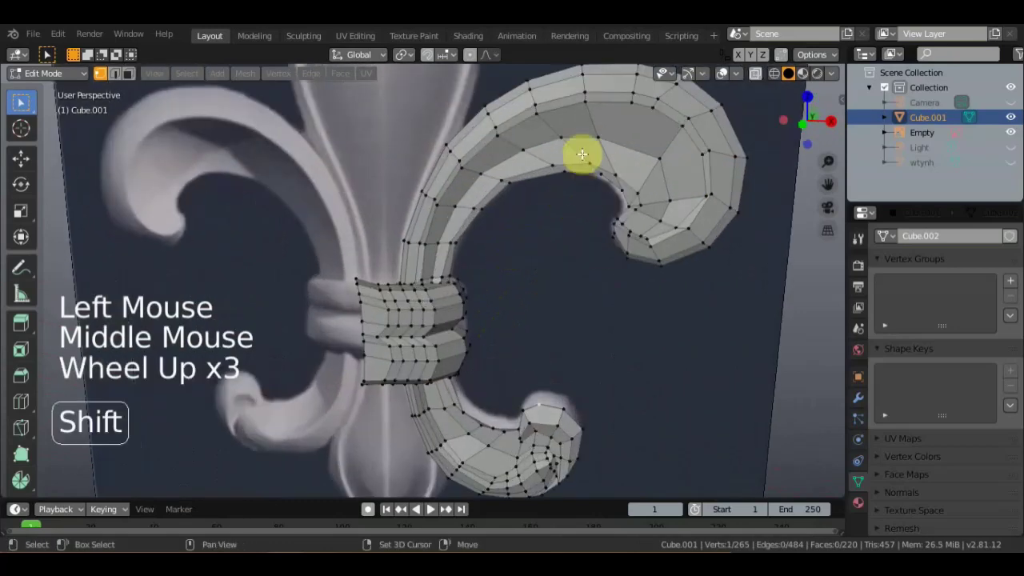
pyautogui.click(567, 97)
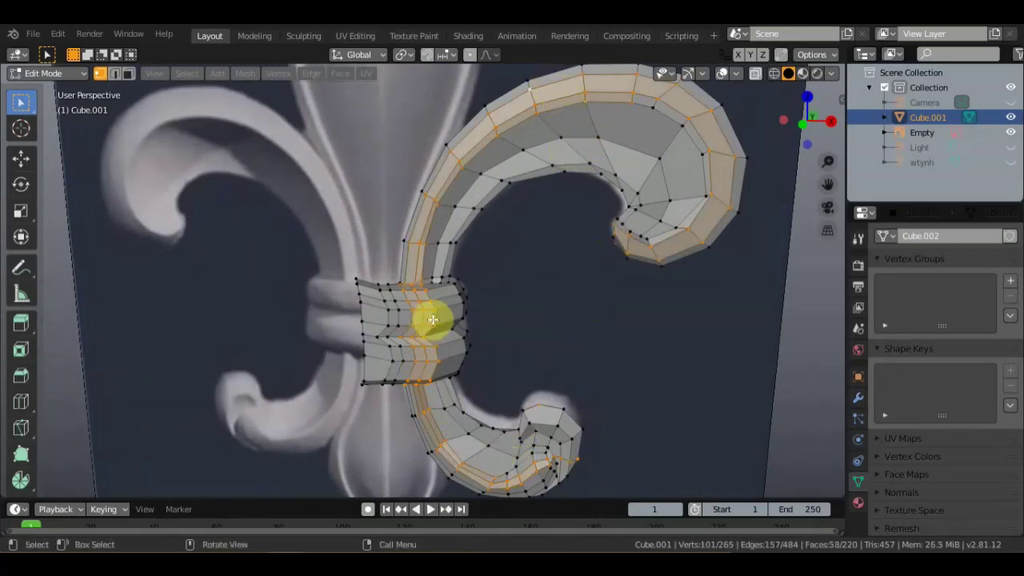
# In Face select mode, gather the first faces of the scroll's outer band.
pyautogui.click(132, 83)
pyautogui.click(430, 319)
pyautogui.doubleClick(416, 321)
pyautogui.click(421, 302)
pyautogui.doubleClick(428, 304)
pyautogui.click(424, 297)
pyautogui.click(413, 294)
pyautogui.doubleClick(412, 287)
pyautogui.click(427, 329)
pyautogui.click(409, 332)
# Add the remaining rim faces of both curls to the selection, checking from the side.
pyautogui.middleClick(435, 345)
pyautogui.click(423, 327)
pyautogui.doubleClick(416, 326)
pyautogui.click(414, 338)
pyautogui.click(423, 337)
pyautogui.click(424, 348)
pyautogui.click(426, 343)
pyautogui.middleClick(447, 355)
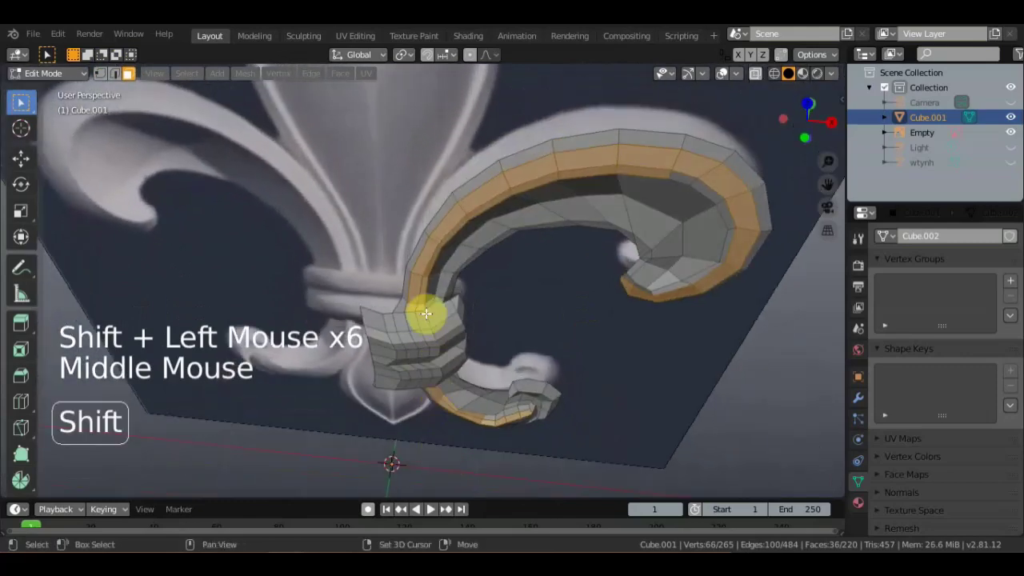
pyautogui.click(419, 310)
pyautogui.click(410, 309)
pyautogui.middleClick(436, 307)
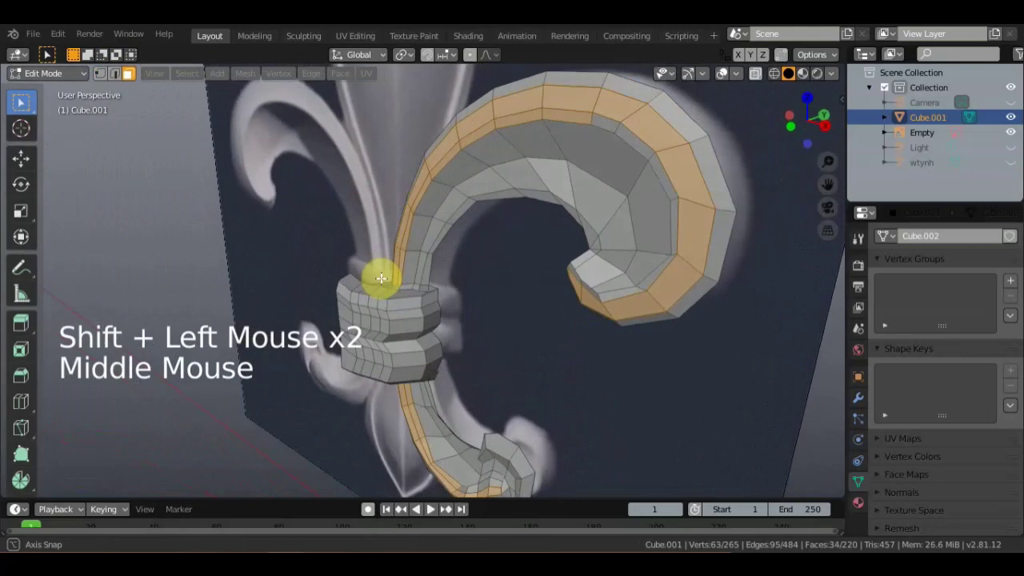
pyautogui.scroll(-3)
pyautogui.middleClick(506, 307)
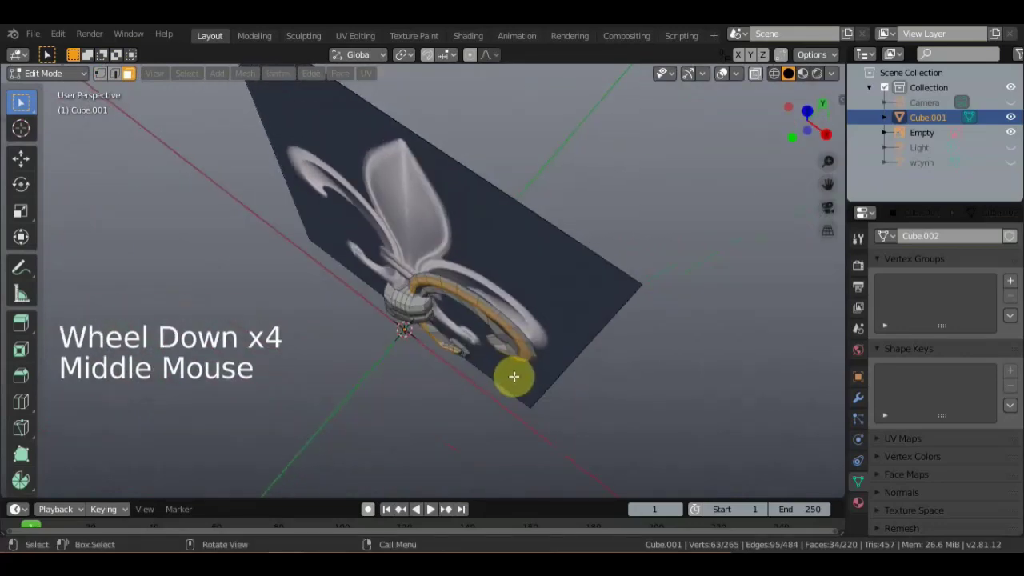
# Move the rim faces along one axis and rotate them slightly to raise the border.
pyautogui.press('g')
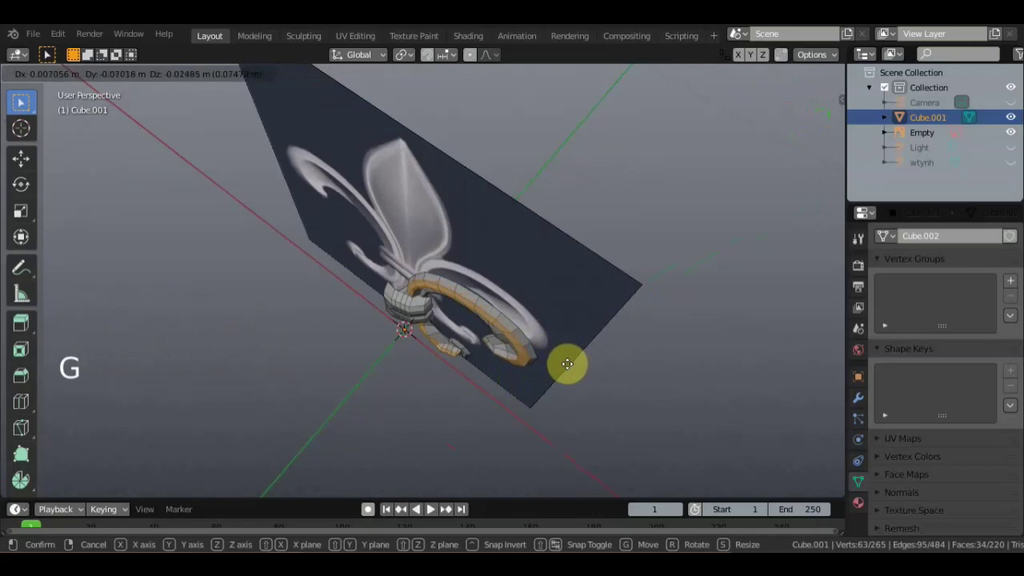
pyautogui.middleClick(587, 375)
pyautogui.press('r')
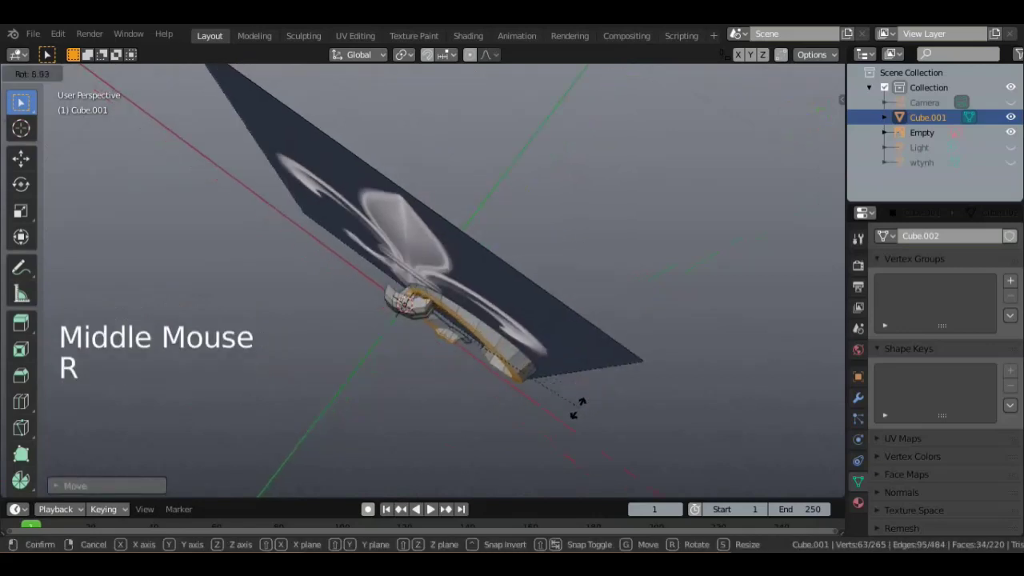
pyautogui.press('g')
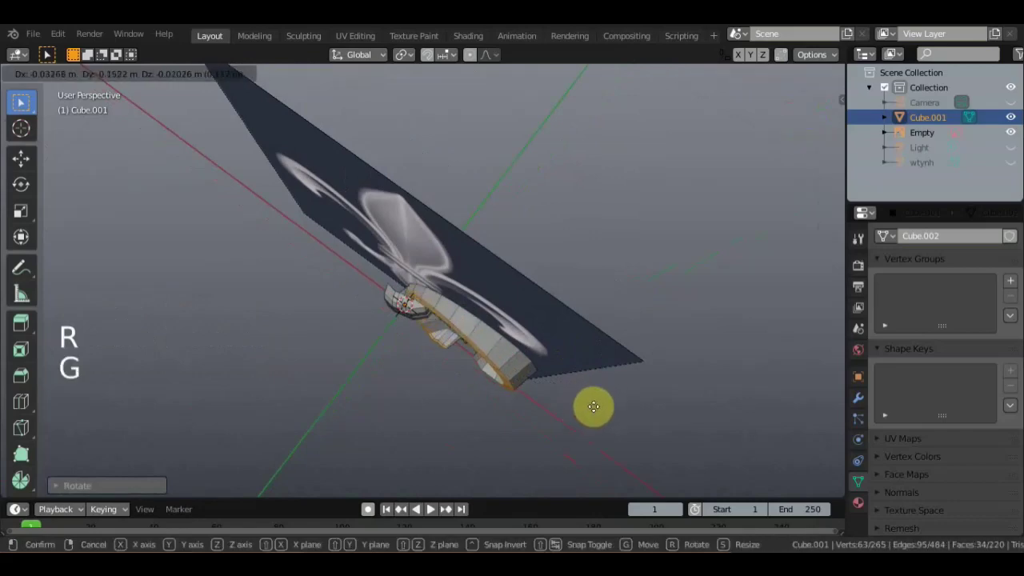
pyautogui.middleClick(620, 378)
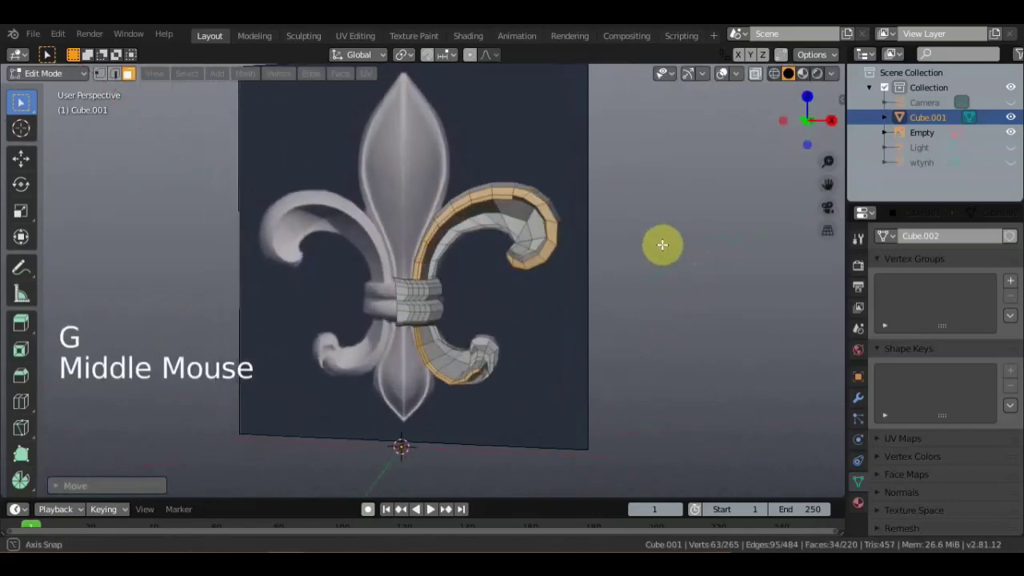
pyautogui.scroll(3)
pyautogui.middleClick(642, 200)
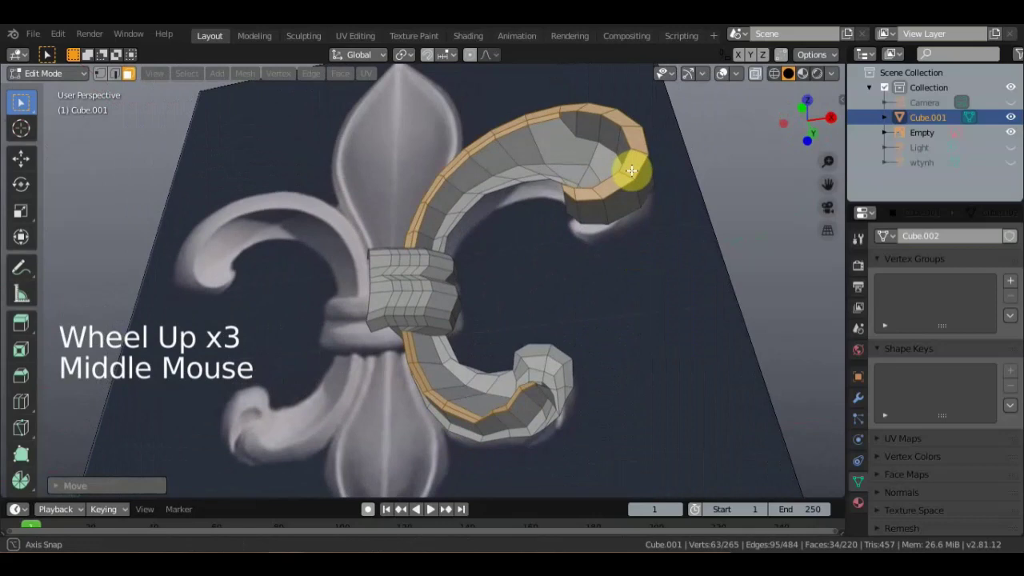
pyautogui.scroll(-3)
pyautogui.middleClick(583, 189)
# In Edge select mode, select edge loops and vertices along the leaf curl's edge.
pyautogui.click(547, 172)
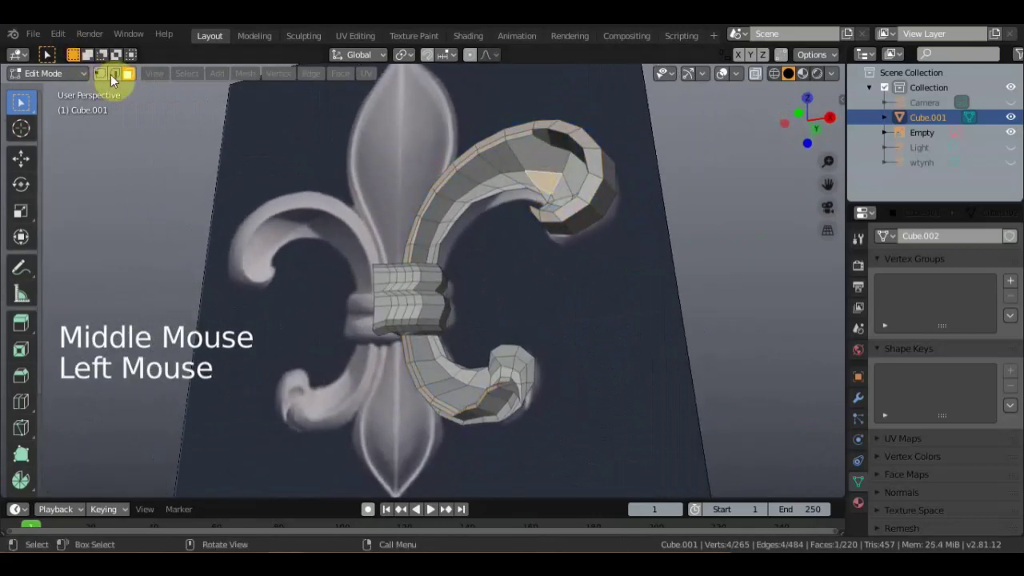
pyautogui.click(120, 81)
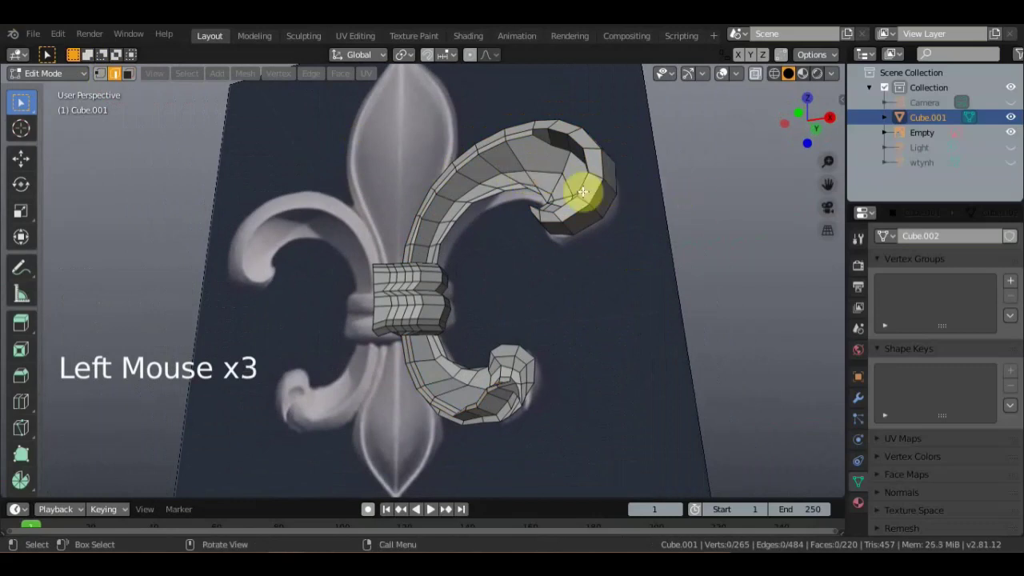
pyautogui.doubleClick(552, 173)
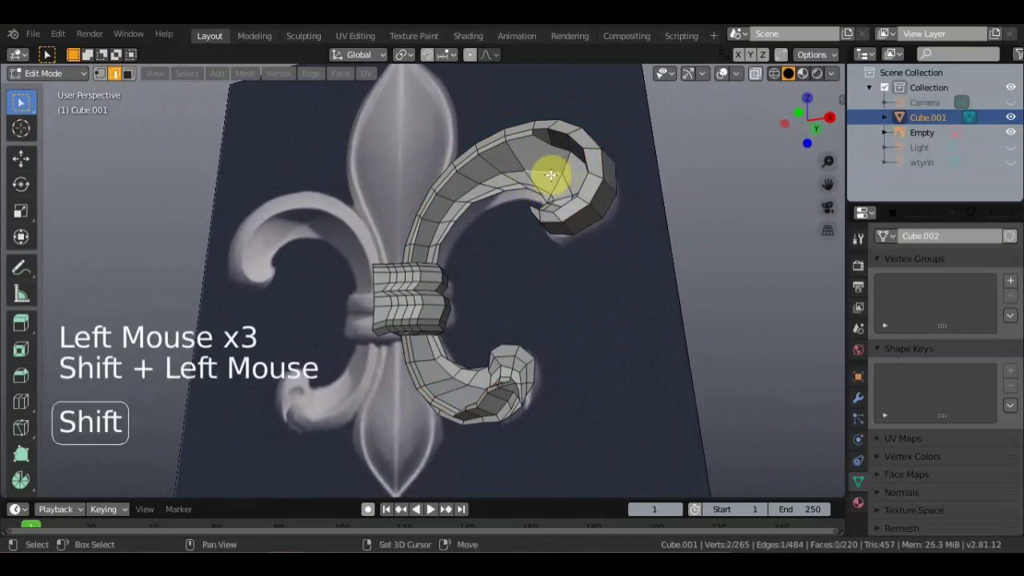
pyautogui.doubleClick(549, 172)
pyautogui.click(549, 172)
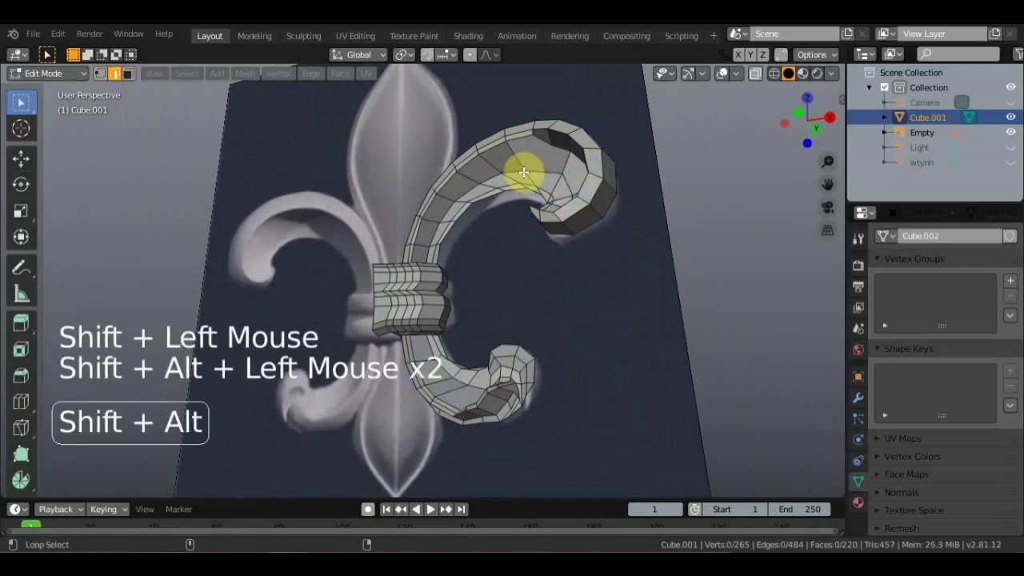
pyautogui.click(642, 167)
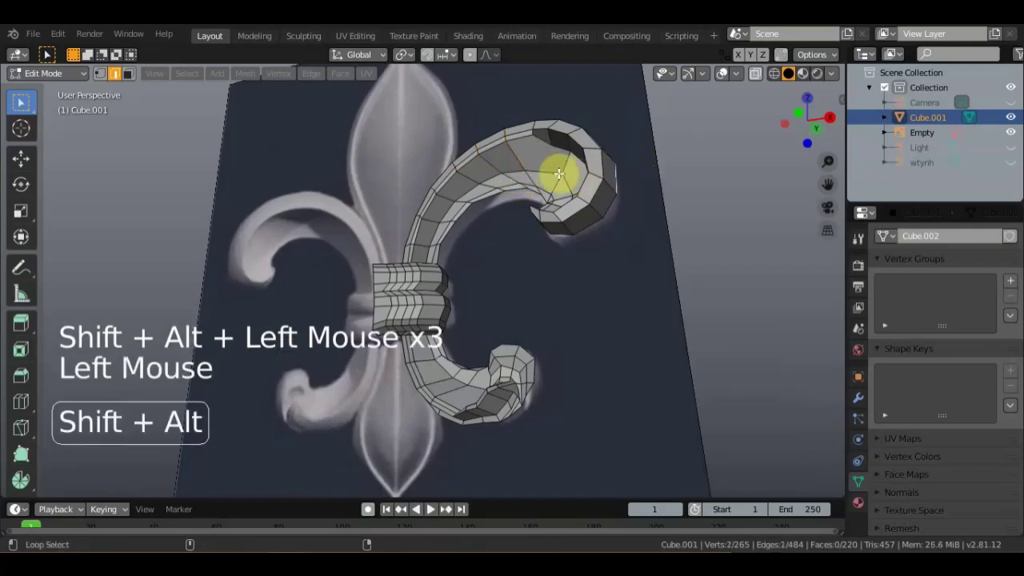
pyautogui.click(552, 174)
pyautogui.middleClick(544, 181)
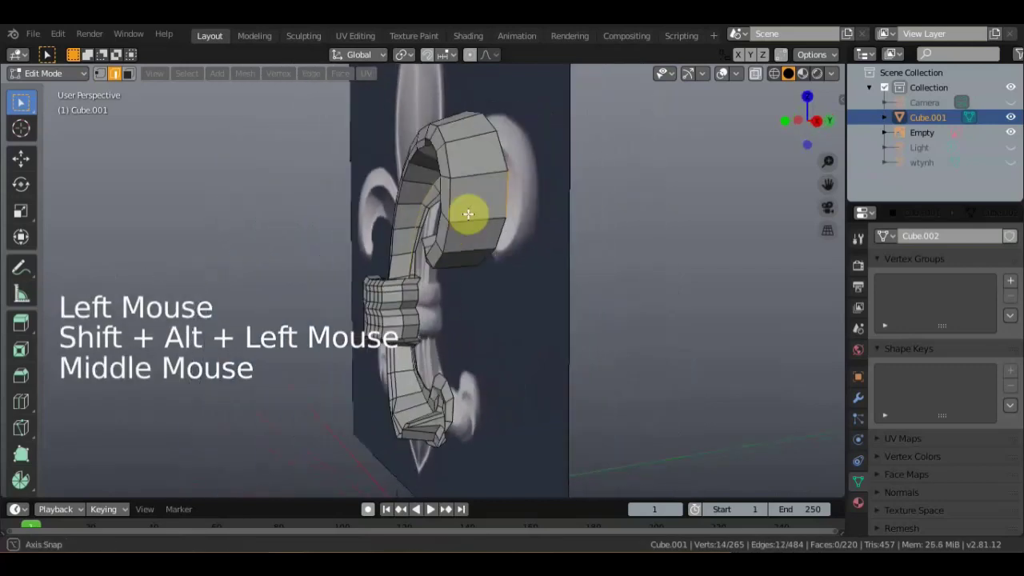
pyautogui.click(505, 198)
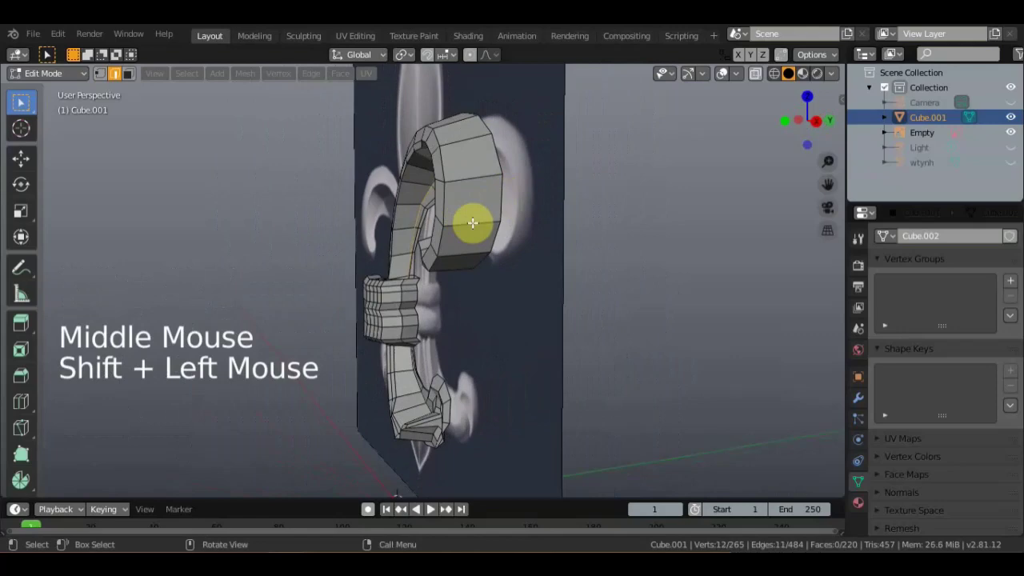
# Move the selected curl vertices into place, inspecting the curl from several angles.
pyautogui.press('g')
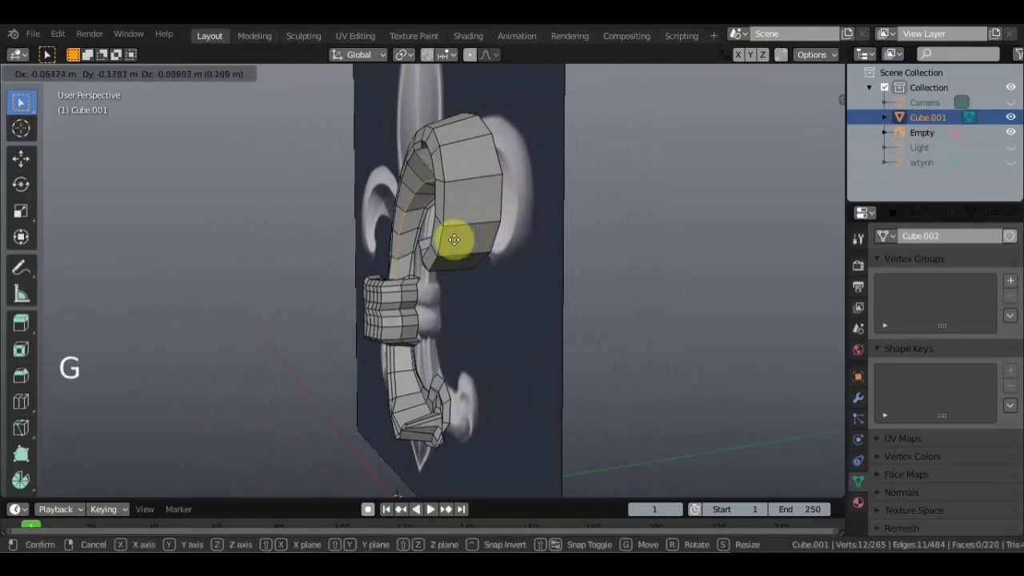
pyautogui.middleClick(547, 243)
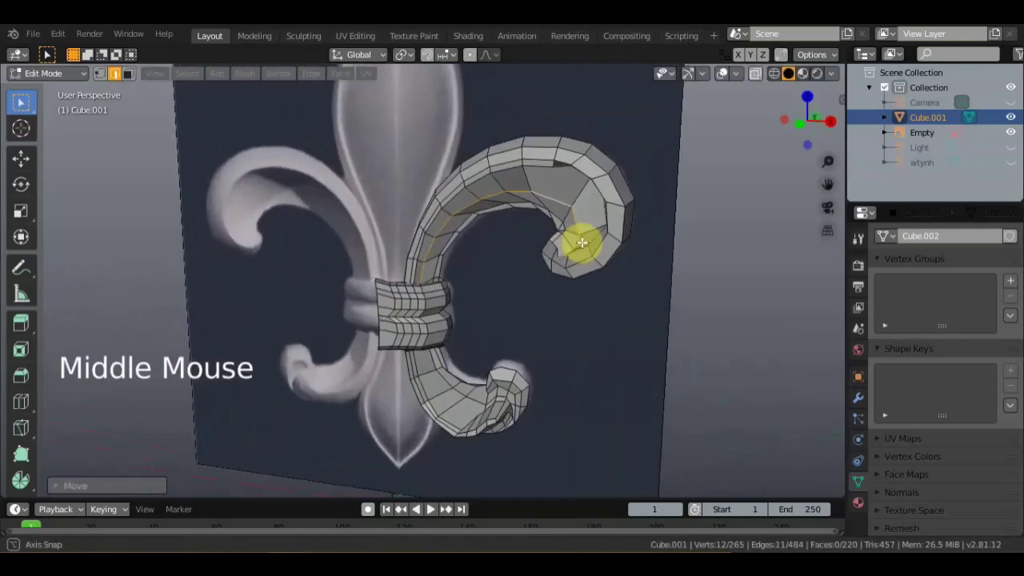
pyautogui.press('g')
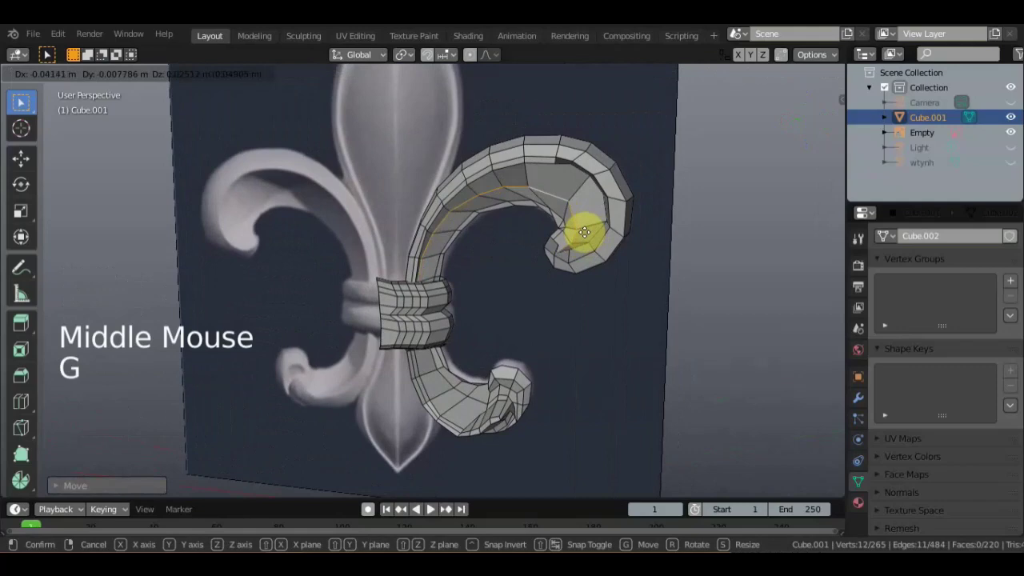
pyautogui.middleClick(565, 241)
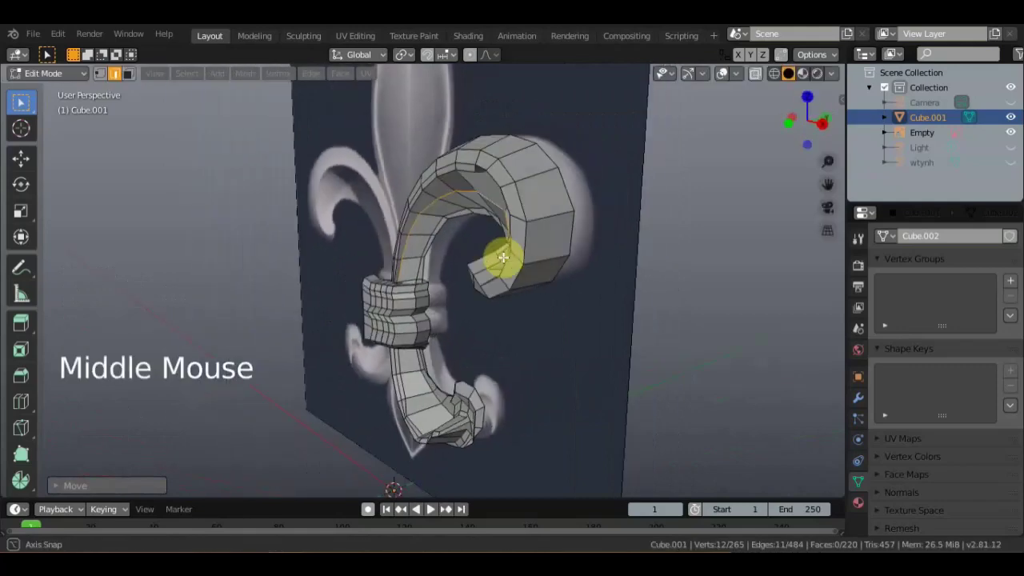
pyautogui.middleClick(615, 270)
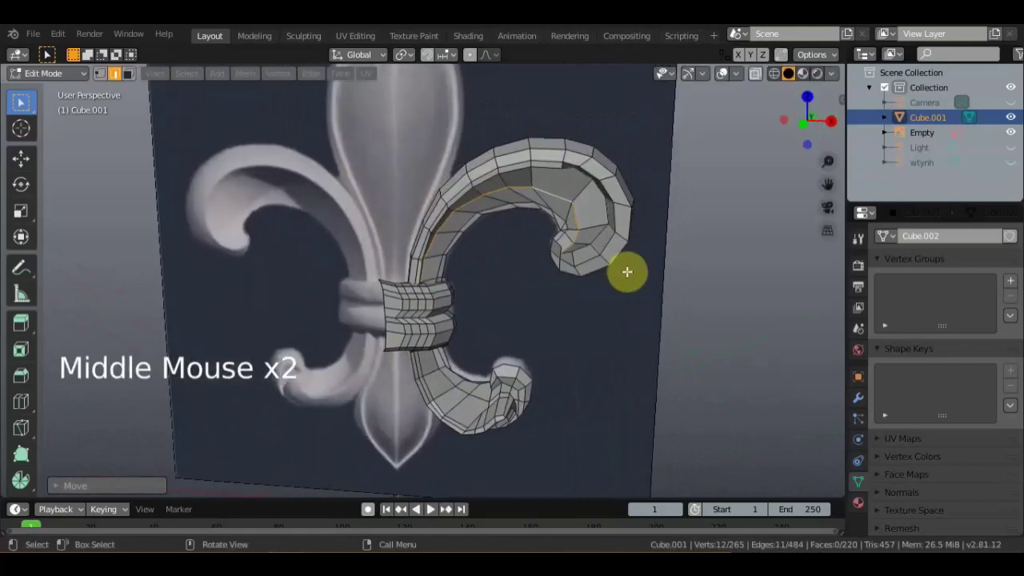
pyautogui.middleClick(639, 248)
# Build a new selection of loops and vertices around the curl tip.
pyautogui.click(589, 180)
pyautogui.click(579, 170)
pyautogui.doubleClick(568, 164)
pyautogui.click(554, 159)
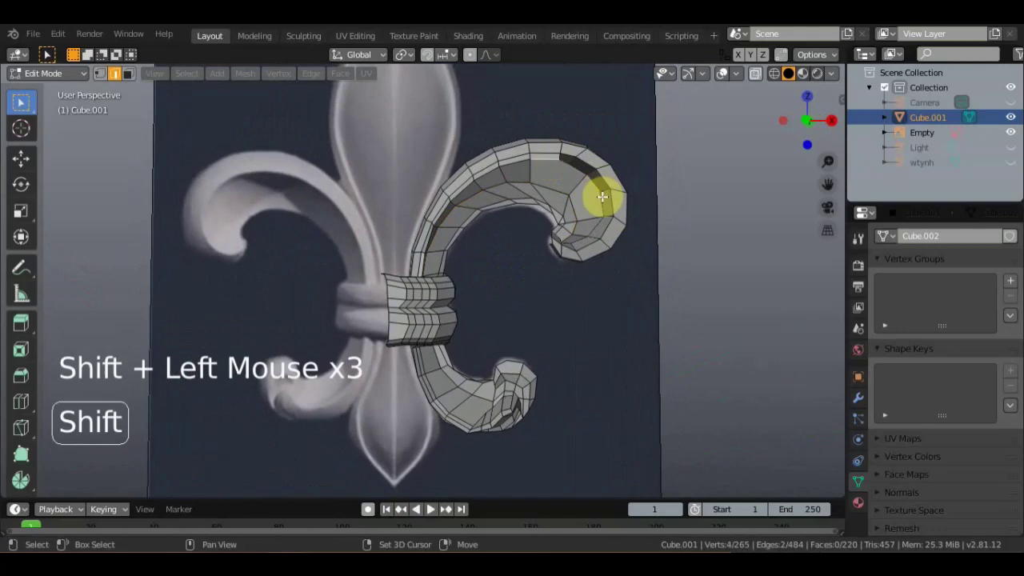
pyautogui.click(602, 200)
pyautogui.click(599, 225)
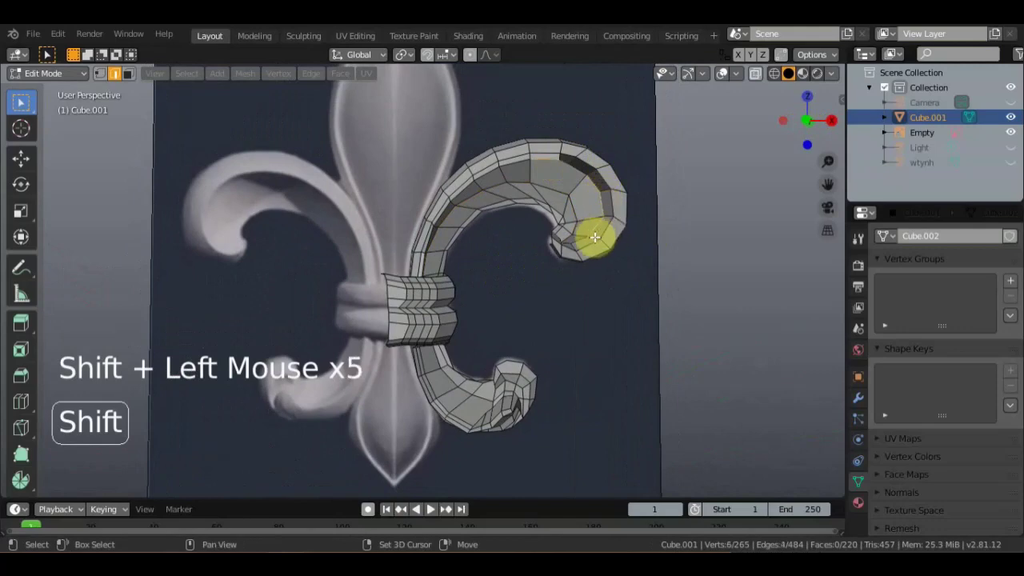
pyautogui.click(582, 236)
pyautogui.middleClick(580, 227)
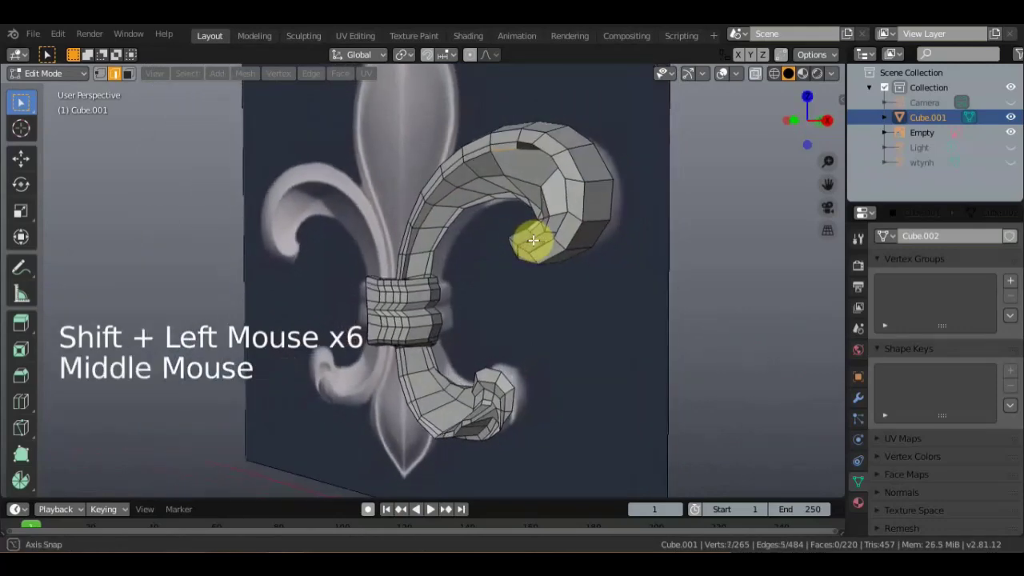
# Move the vertices at the curl's tip to follow the reference curl.
pyautogui.click(551, 155)
pyautogui.click(540, 152)
pyautogui.middleClick(591, 161)
pyautogui.press('g')
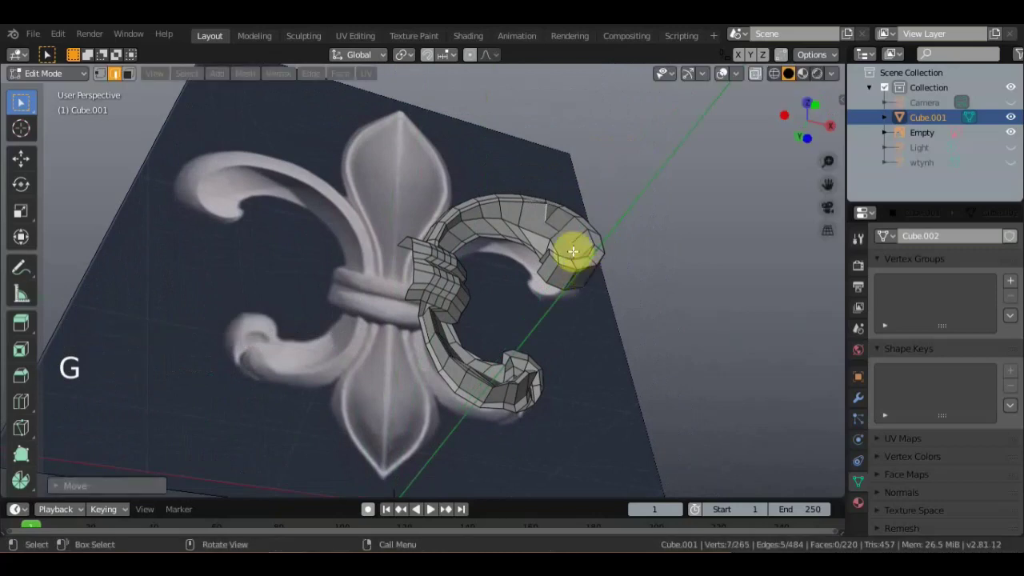
pyautogui.click(545, 212)
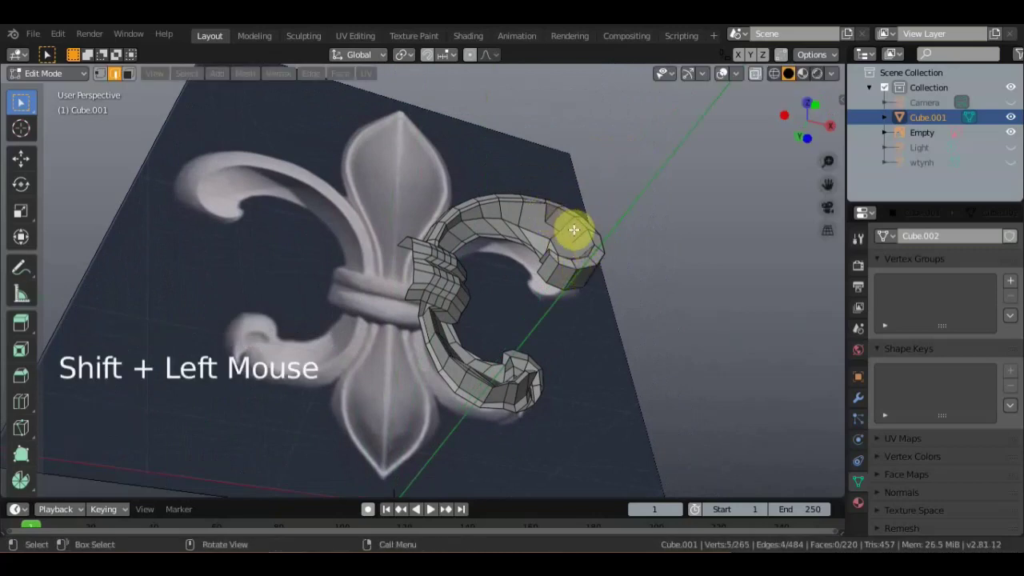
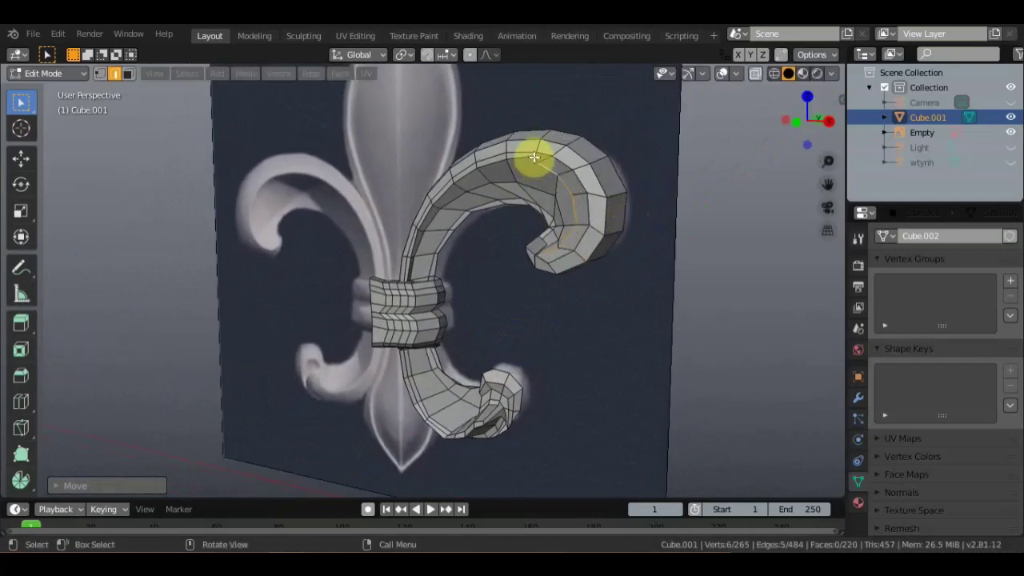
# In Vertex select mode, move two single vertices on the curl one after another.
pyautogui.click(102, 79)
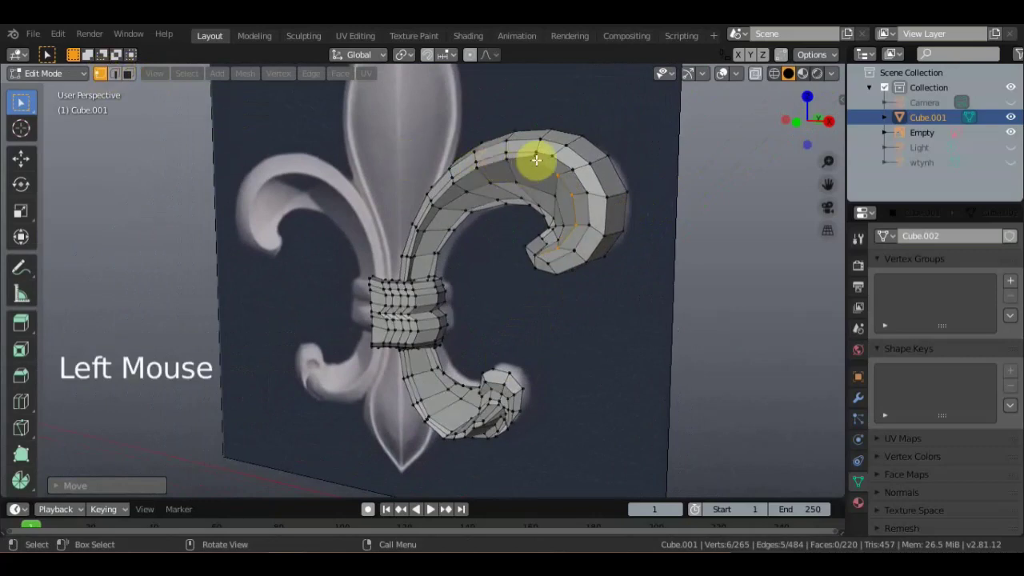
pyautogui.click(535, 156)
pyautogui.press('g')
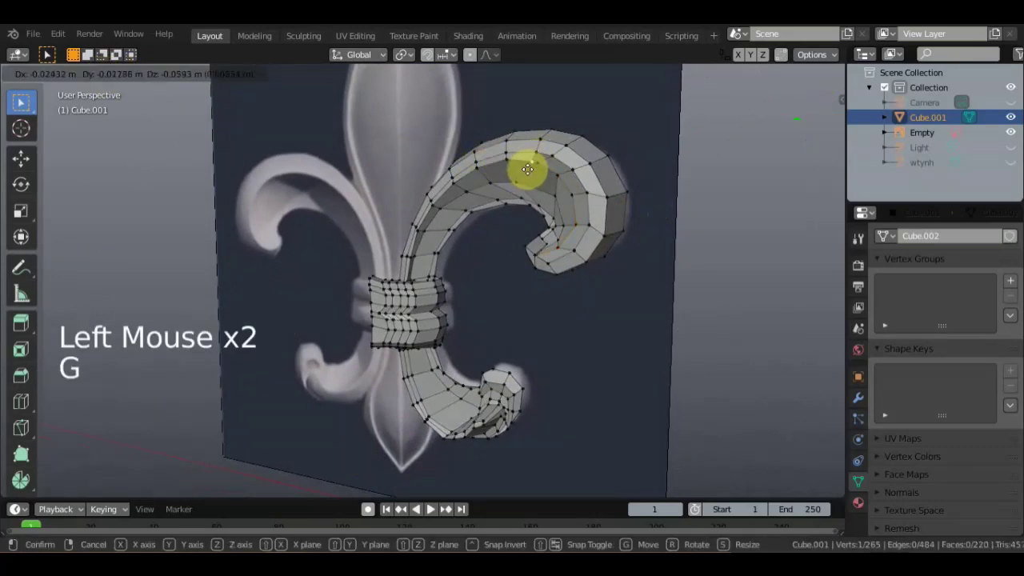
pyautogui.click(538, 164)
pyautogui.press('g')
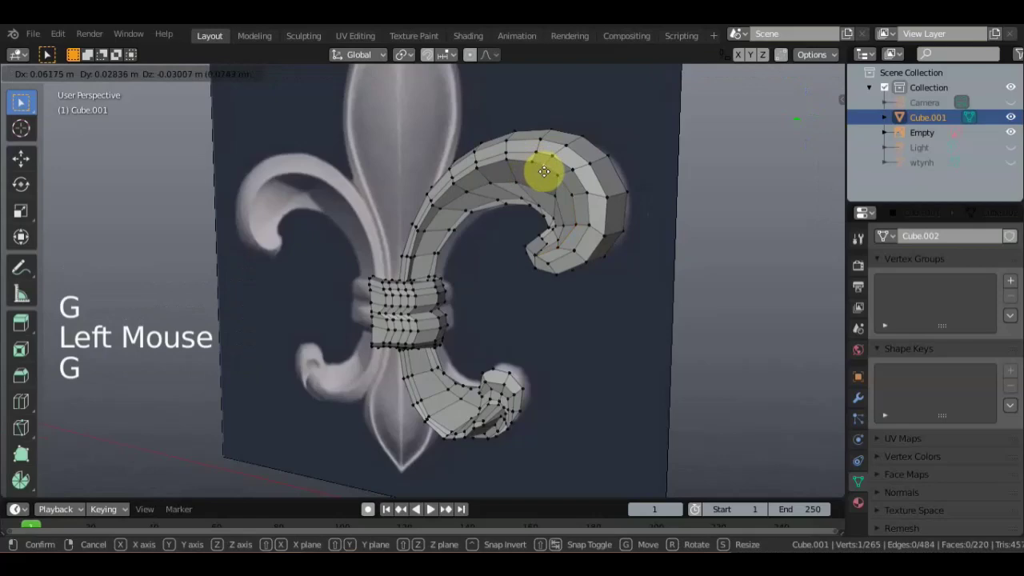
# Orbit under the curl to find the inner gap and select two vertices on its edge.
pyautogui.middleClick(574, 193)
pyautogui.middleClick(620, 254)
pyautogui.scroll(3)
pyautogui.middleClick(632, 279)
pyautogui.middleClick(600, 282)
pyautogui.scroll(3)
pyautogui.middleClick(654, 288)
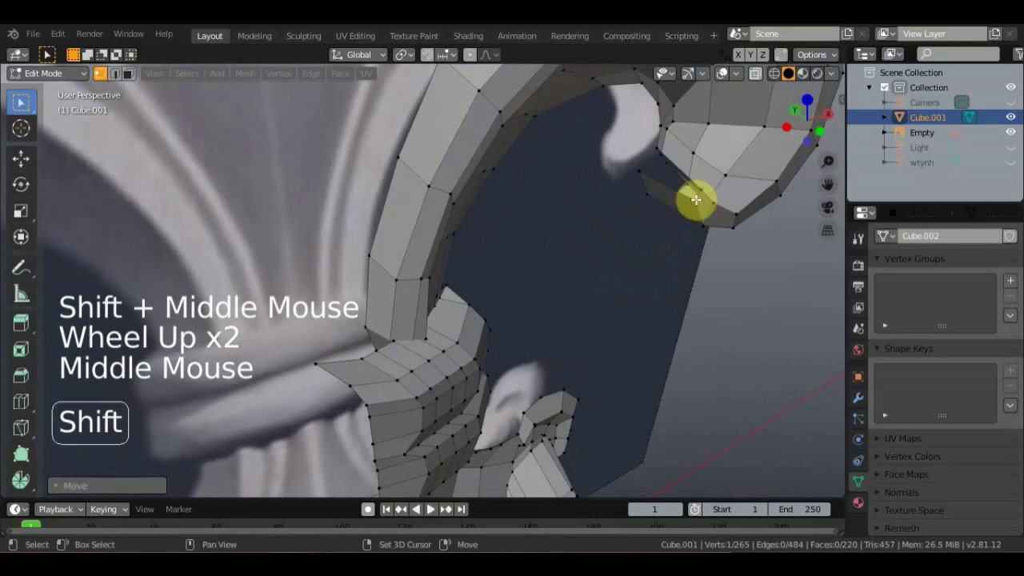
pyautogui.click(694, 200)
pyautogui.click(635, 172)
pyautogui.middleClick(633, 188)
pyautogui.middleClick(653, 180)
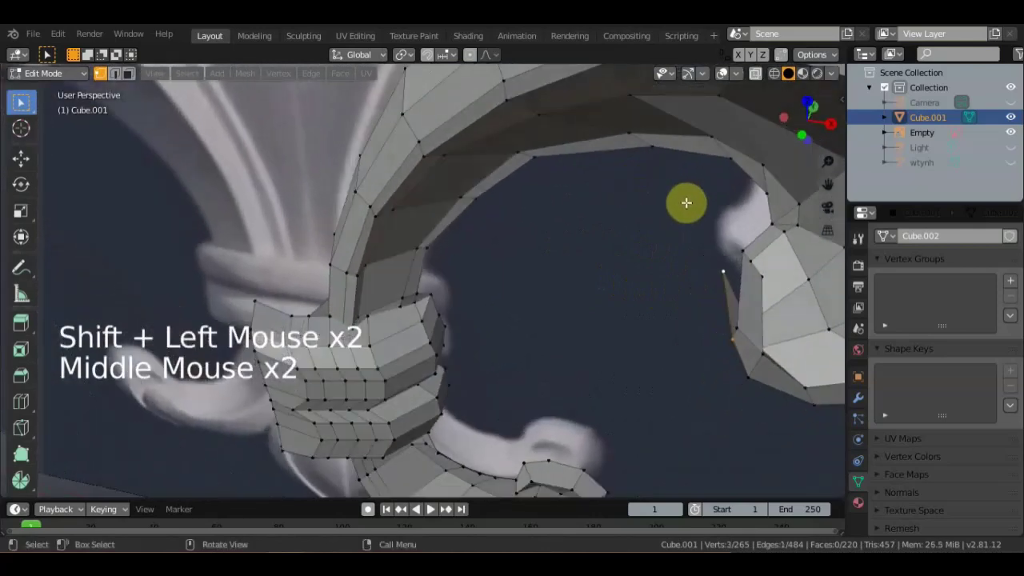
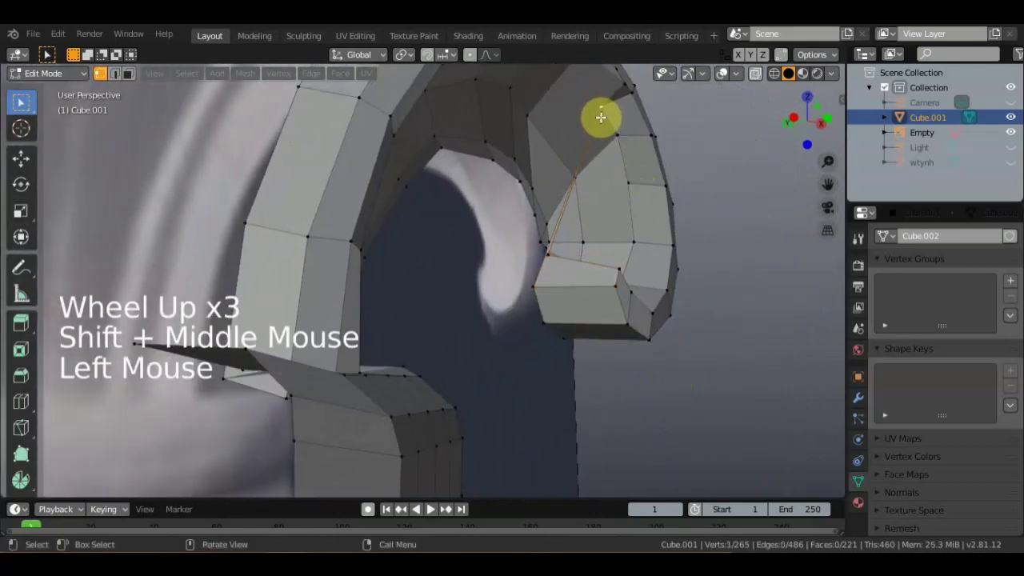
# Try moving the curl-end vertex, then undo the move and the badly shaped tip face.
pyautogui.press('g')
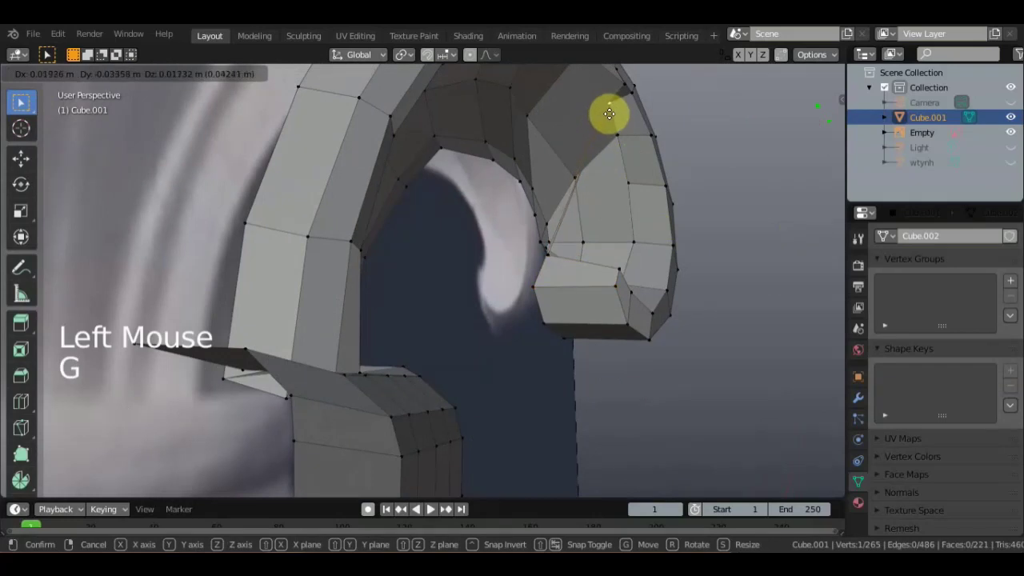
pyautogui.press('ctrl+z')
pyautogui.press('ctrl+z')
pyautogui.press('ctrl+z')
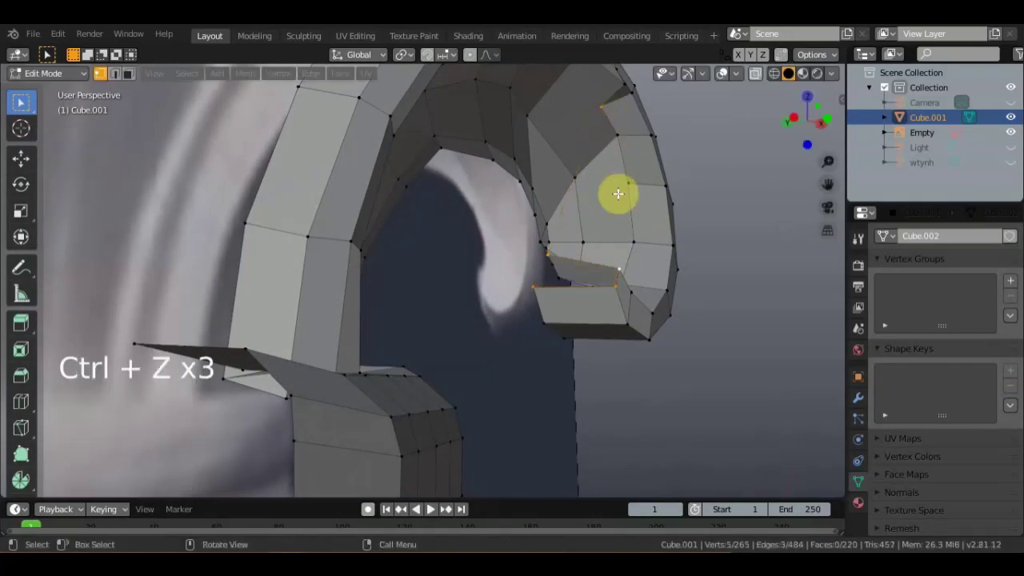
pyautogui.scroll(3)
# Select the boundary vertices of the open tip and fill a new face across it.
pyautogui.click(757, 193)
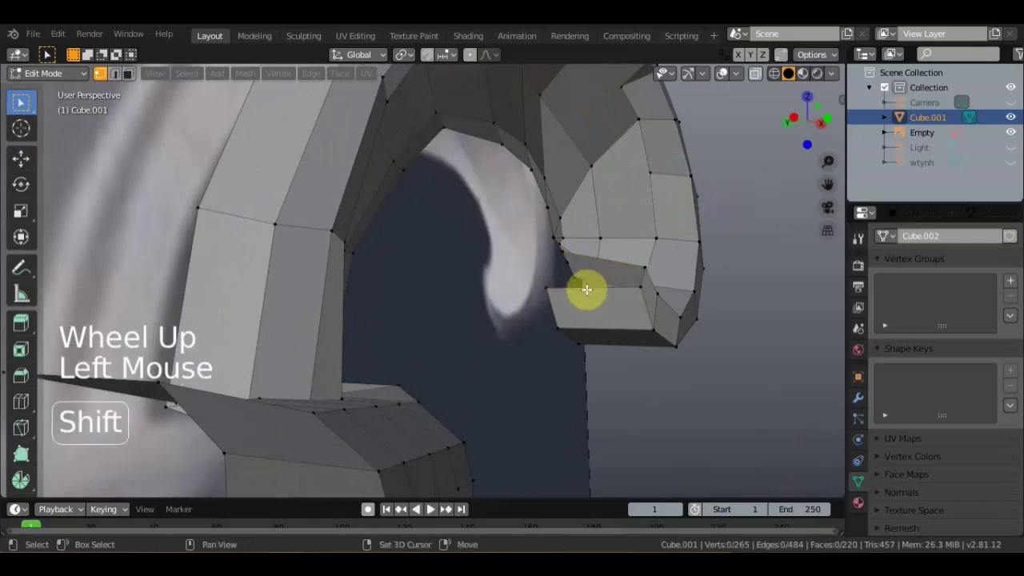
pyautogui.click(547, 285)
pyautogui.middleClick(565, 299)
pyautogui.click(598, 127)
pyautogui.click(678, 168)
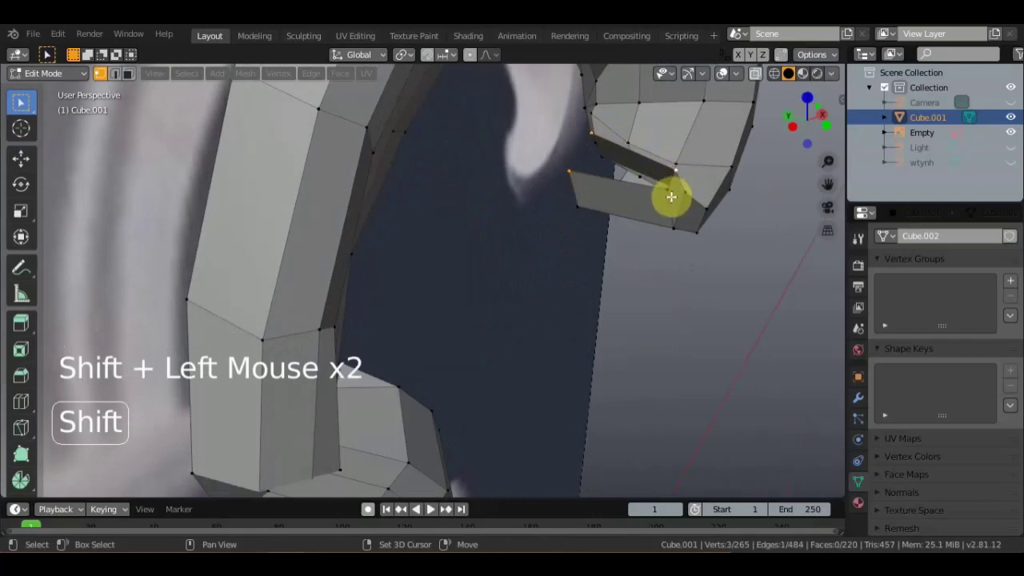
pyautogui.click(672, 188)
pyautogui.press('f')
pyautogui.scroll(-3)
pyautogui.middleClick(628, 228)
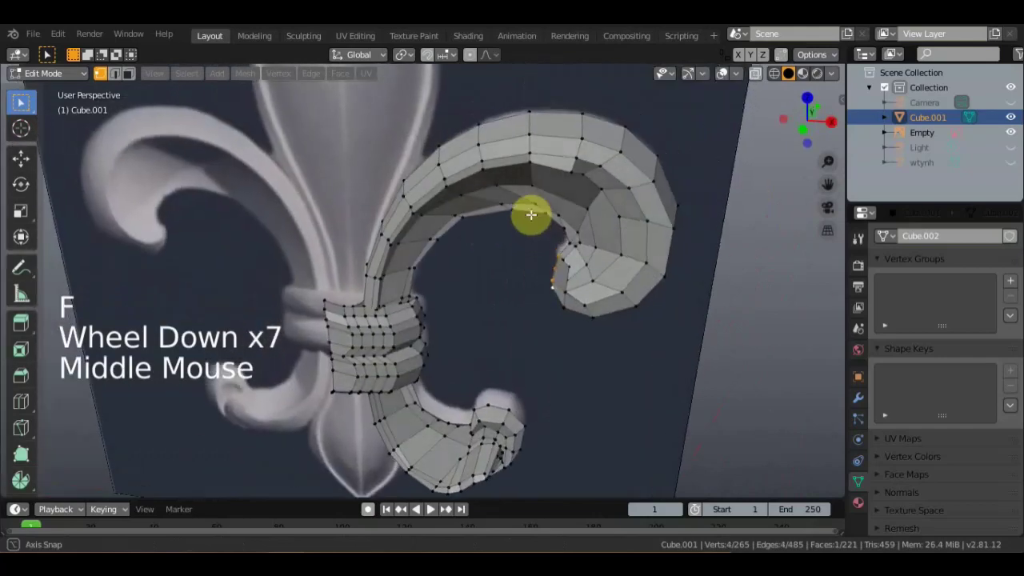
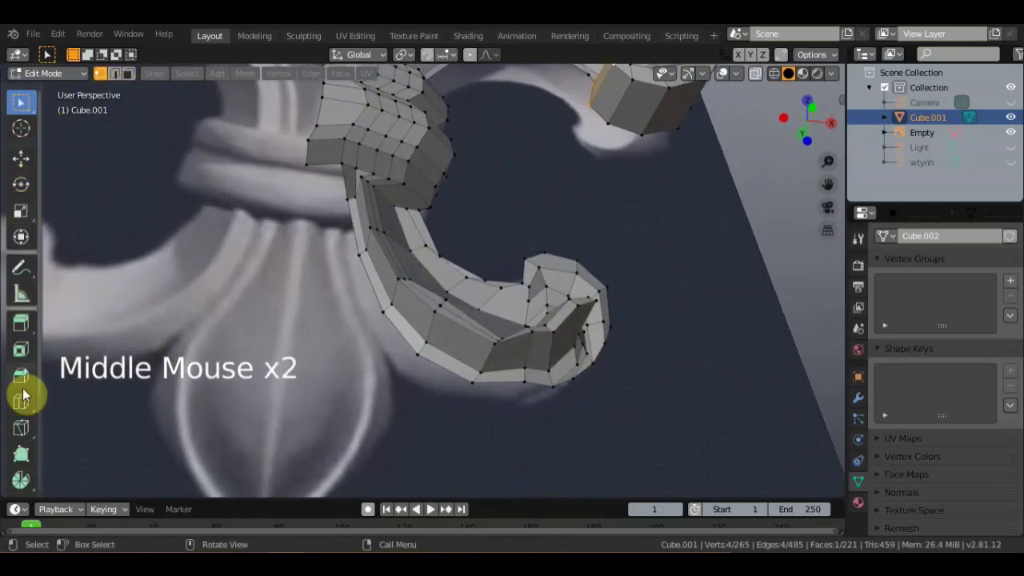
# Loop-cut a new edge loop through the lower curl and scale it slightly.
pyautogui.click(26, 402)
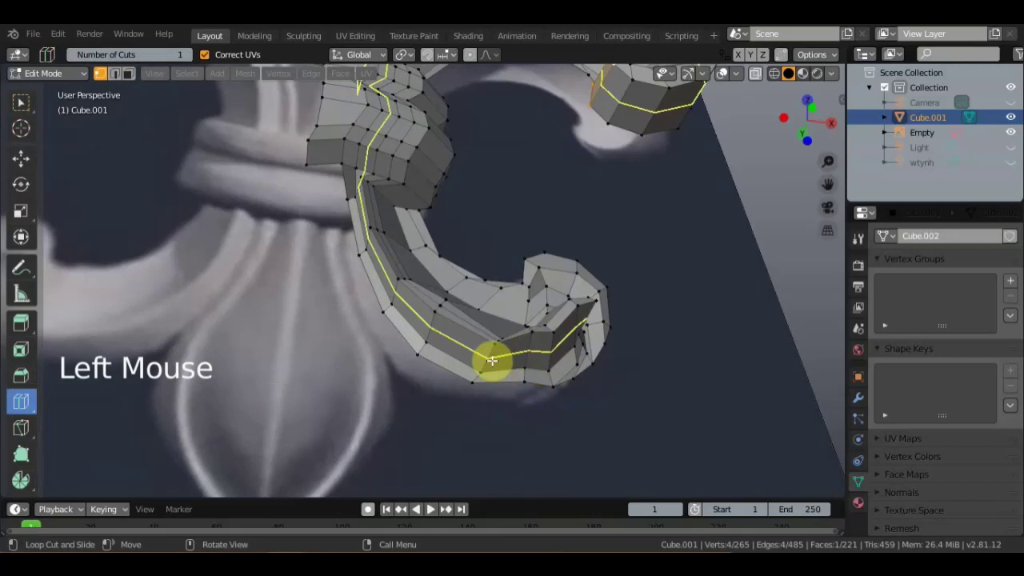
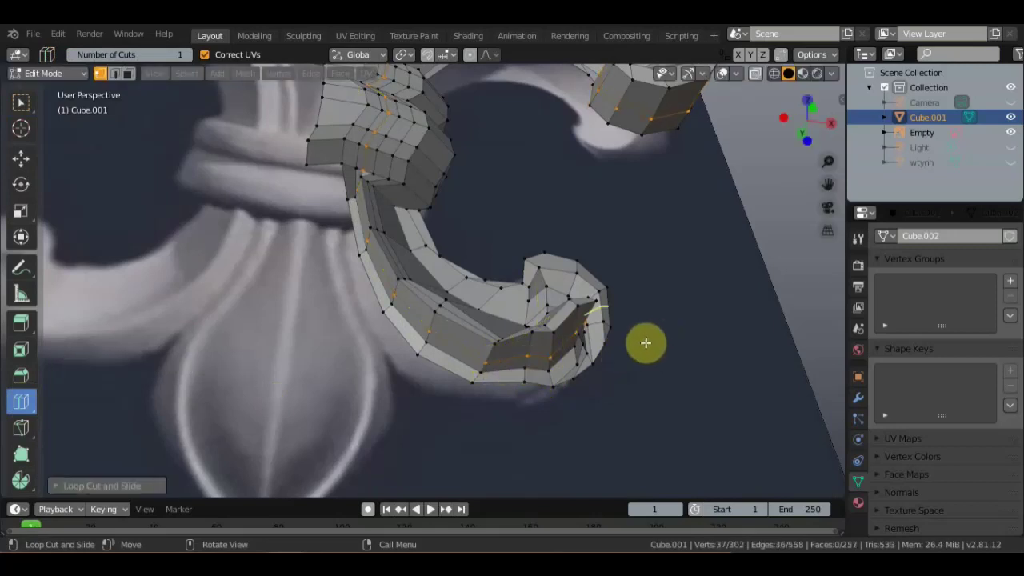
pyautogui.middleClick(674, 356)
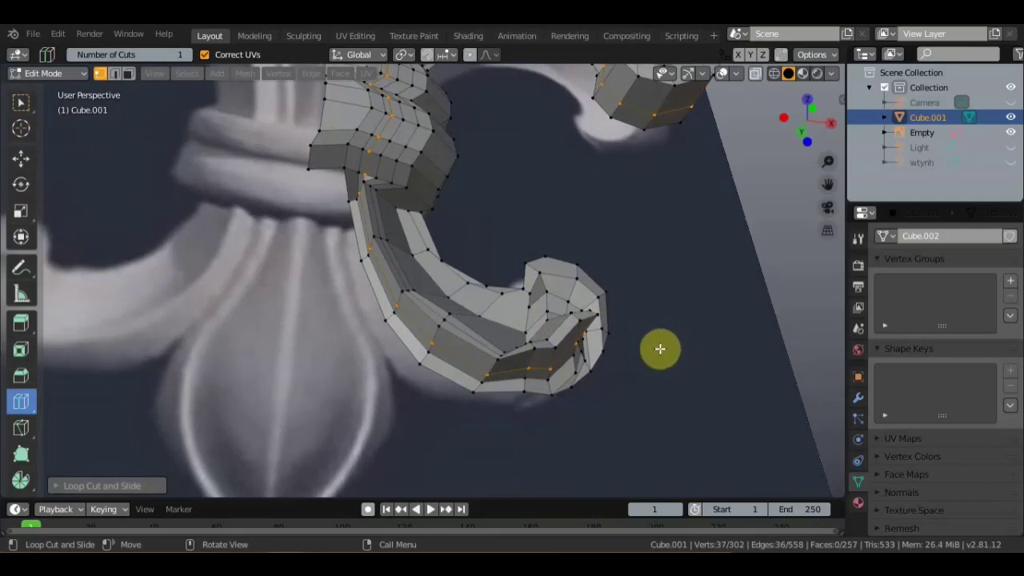
pyautogui.press('s')
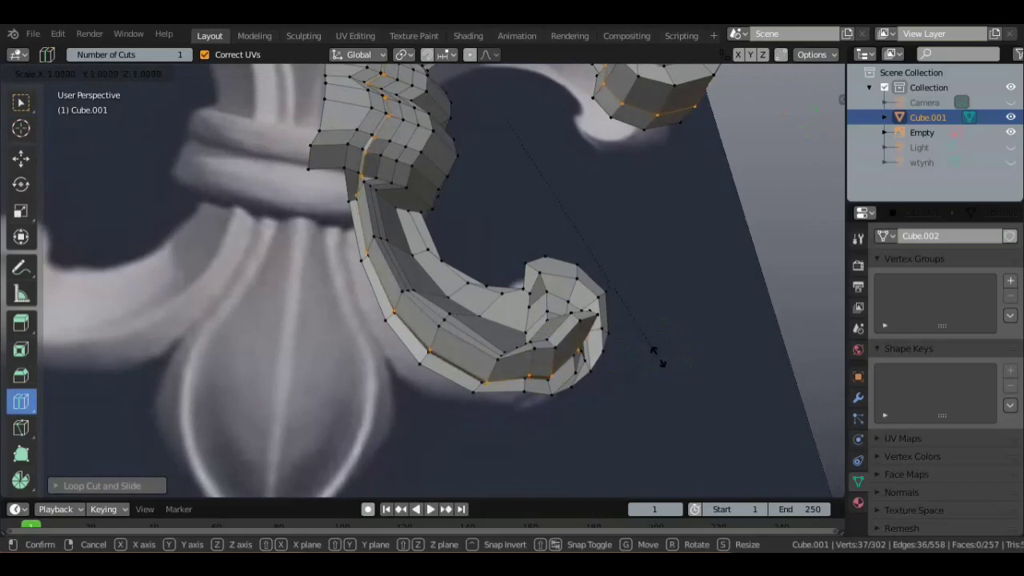
pyautogui.middleClick(696, 302)
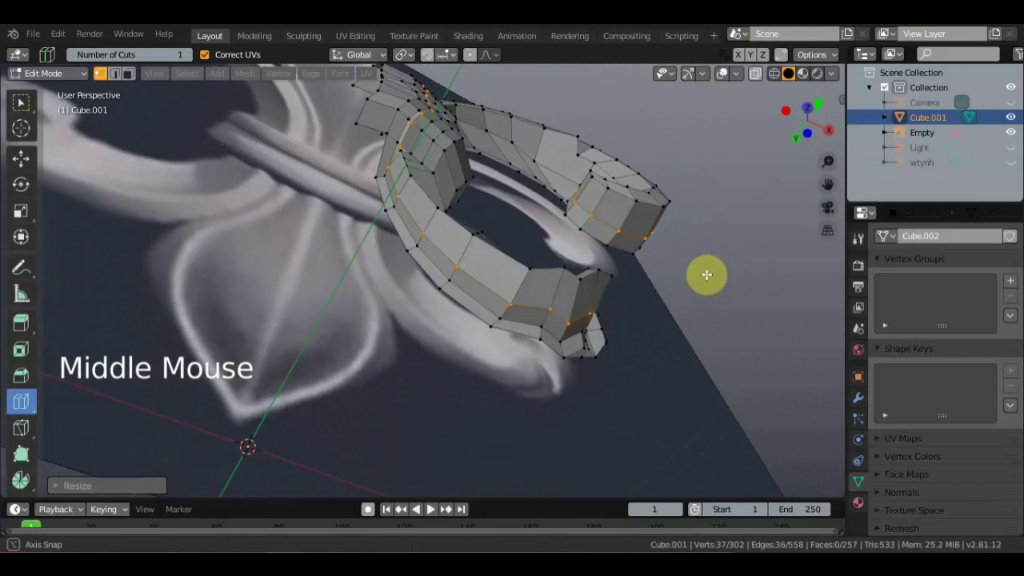
pyautogui.scroll(-3)
pyautogui.middleClick(622, 325)
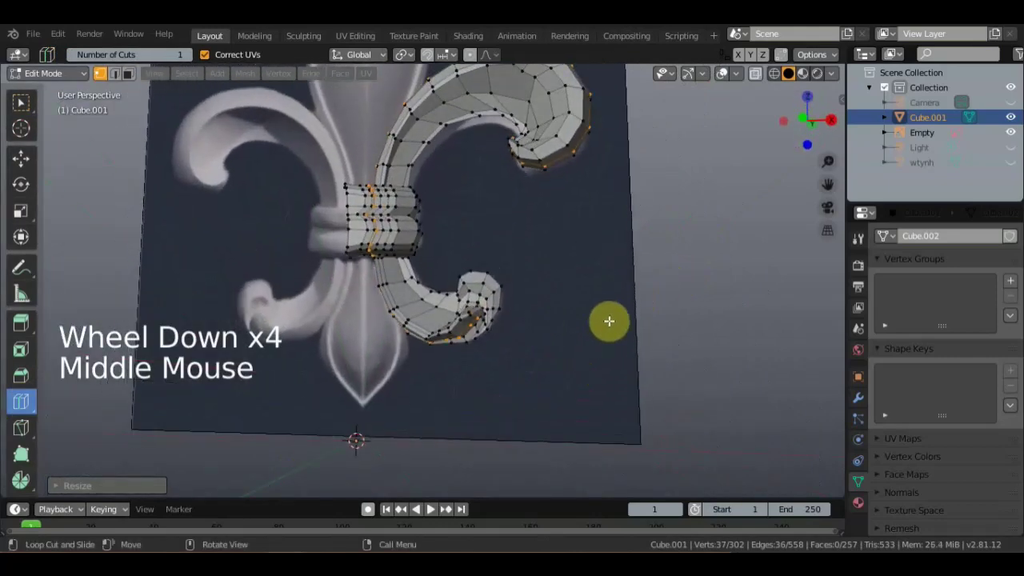
pyautogui.scroll(3)
pyautogui.middleClick(636, 300)
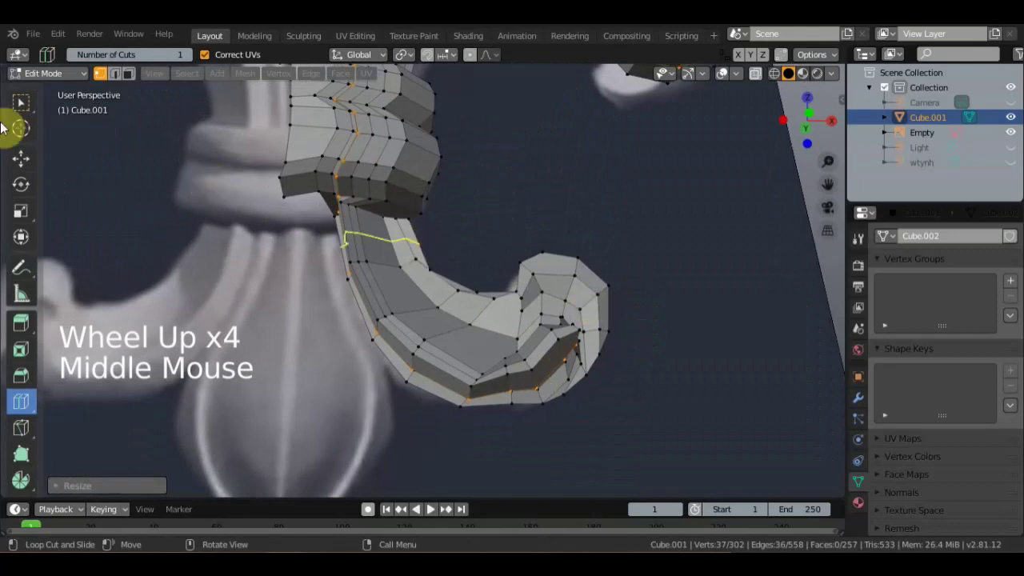
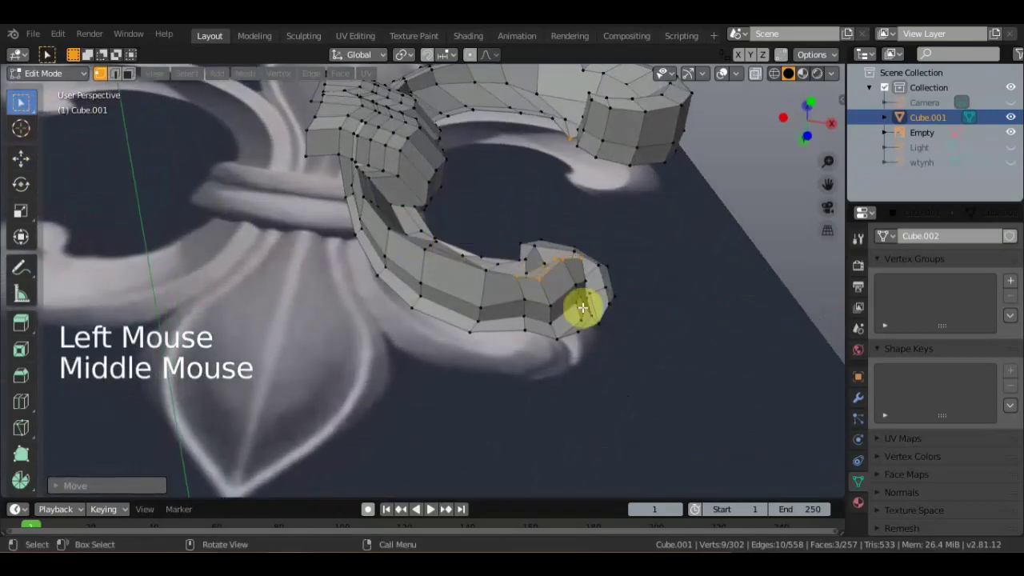
# Move several vertices on the front of the curled tip so the curl's outline flows evenly.
pyautogui.middleClick(577, 335)
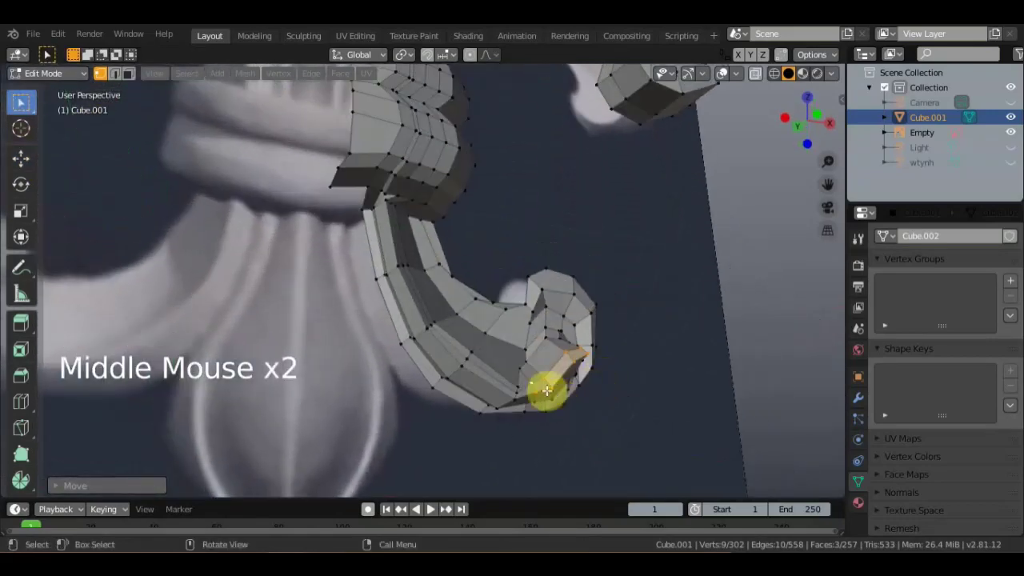
pyautogui.middleClick(502, 345)
pyautogui.middleClick(489, 358)
pyautogui.click(450, 376)
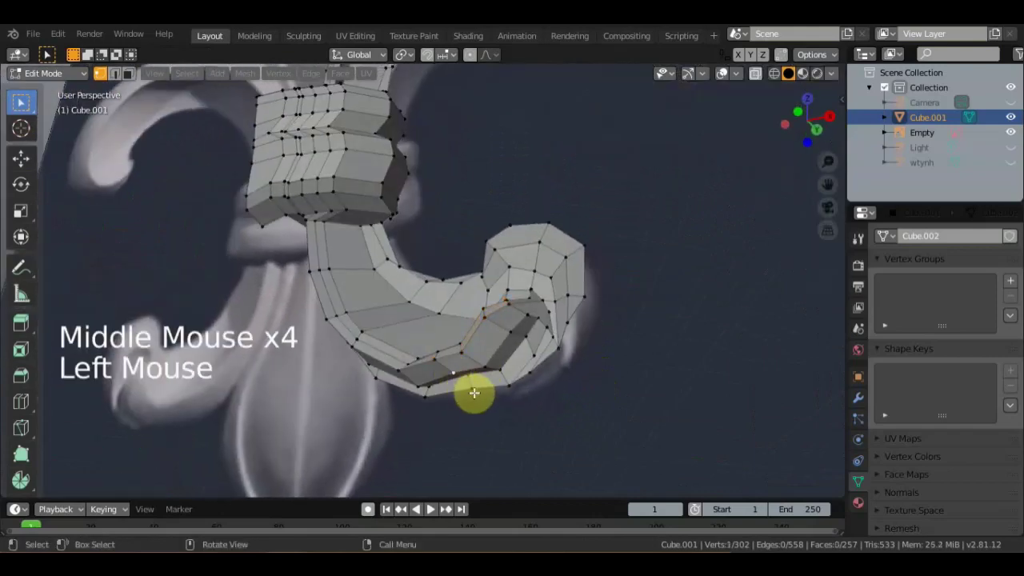
pyautogui.press('g')
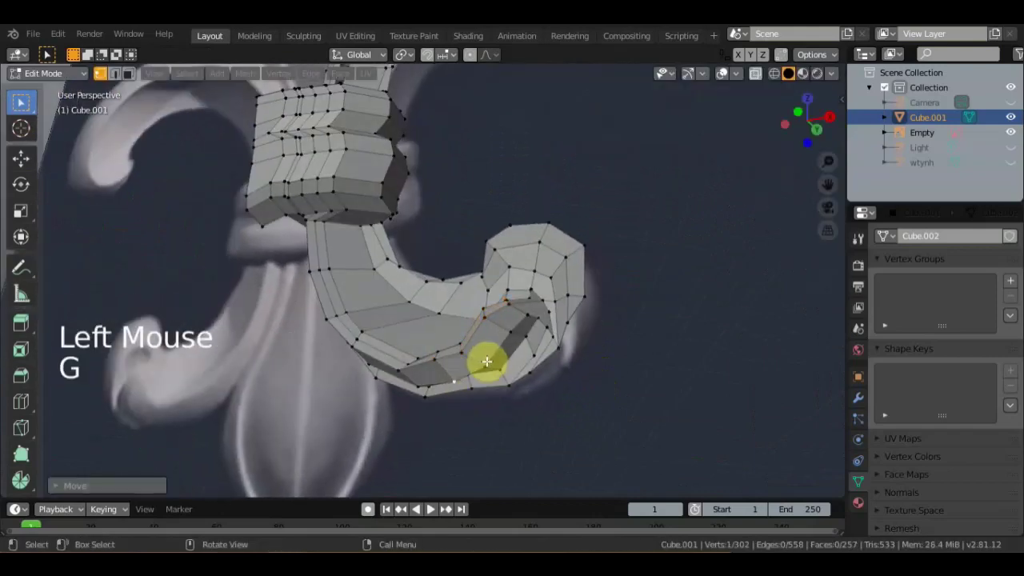
pyautogui.click(488, 364)
pyautogui.press('g')
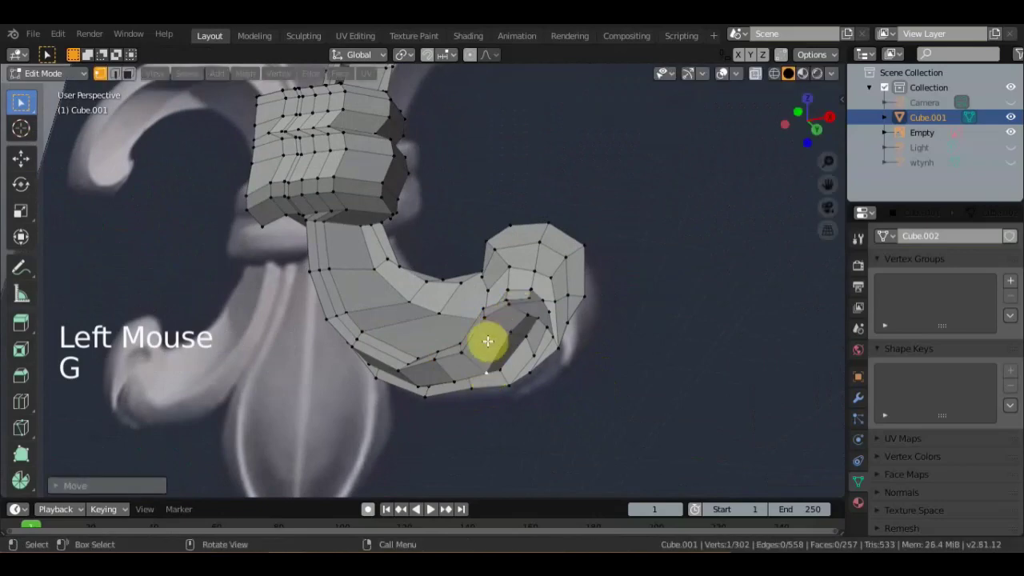
pyautogui.middleClick(530, 354)
pyautogui.click(505, 378)
pyautogui.click(489, 401)
pyautogui.press('g')
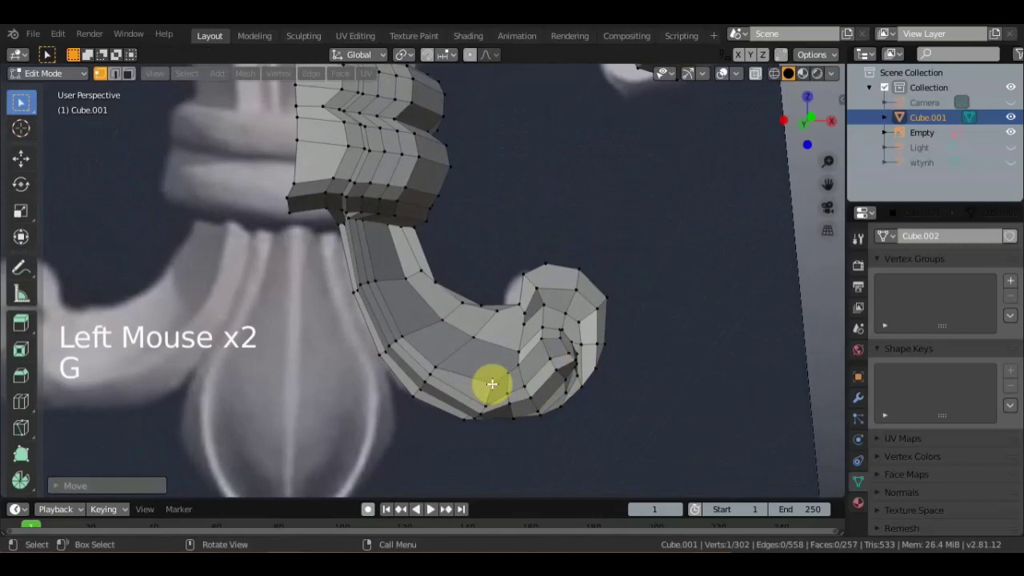
pyautogui.click(508, 372)
pyautogui.press('g')
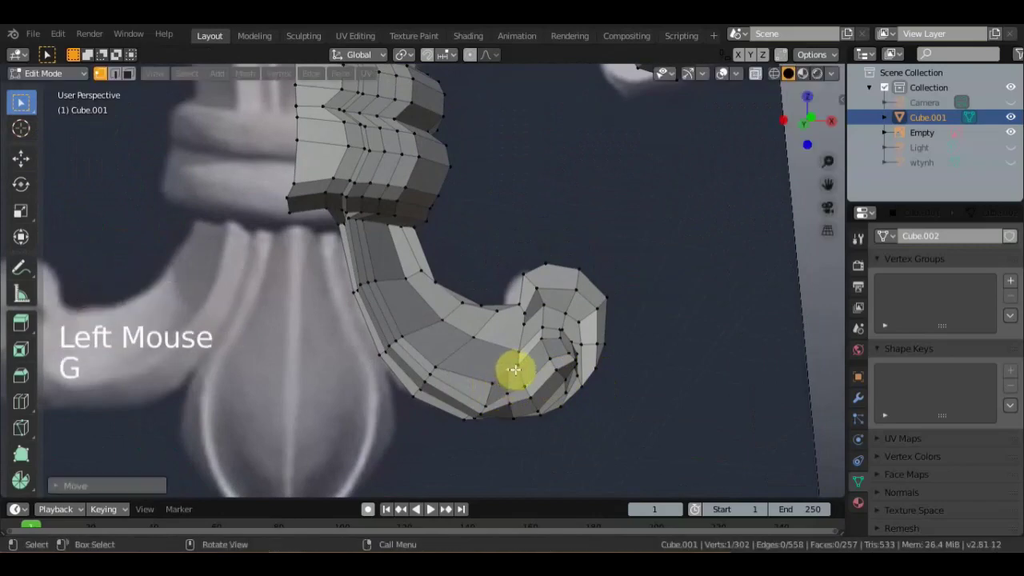
# Adjust vertices along the curl's edge and tip outline, checking the spiral from above.
pyautogui.middleClick(552, 294)
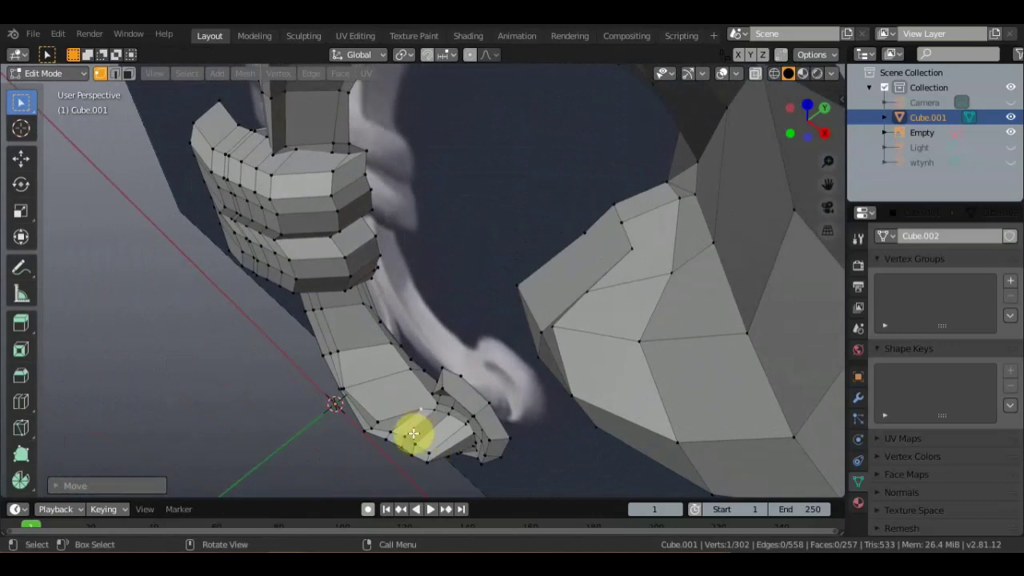
pyautogui.click(378, 421)
pyautogui.press('g')
pyautogui.click(374, 427)
pyautogui.press('g')
pyautogui.click(365, 428)
pyautogui.press('g')
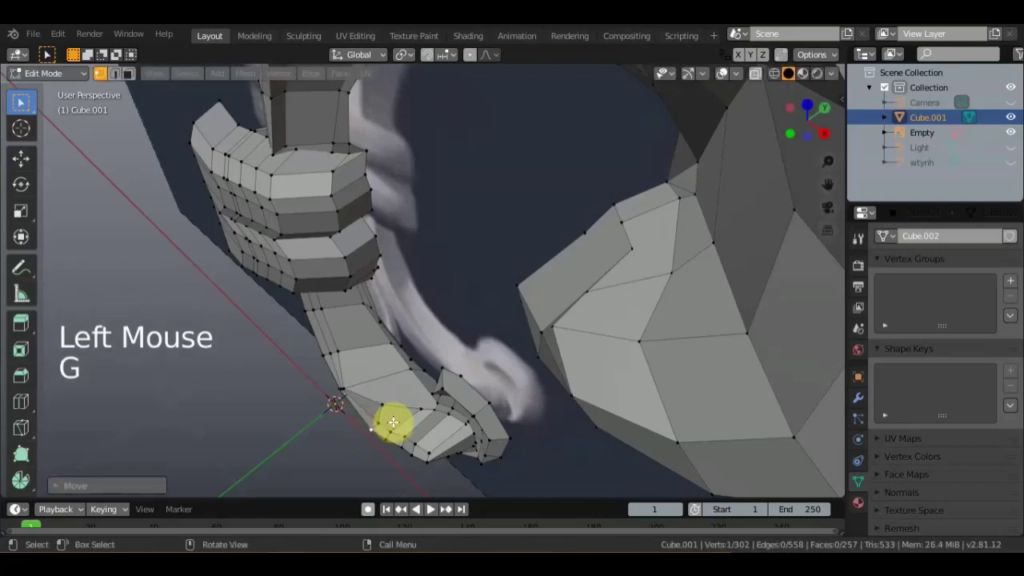
pyautogui.middleClick(418, 373)
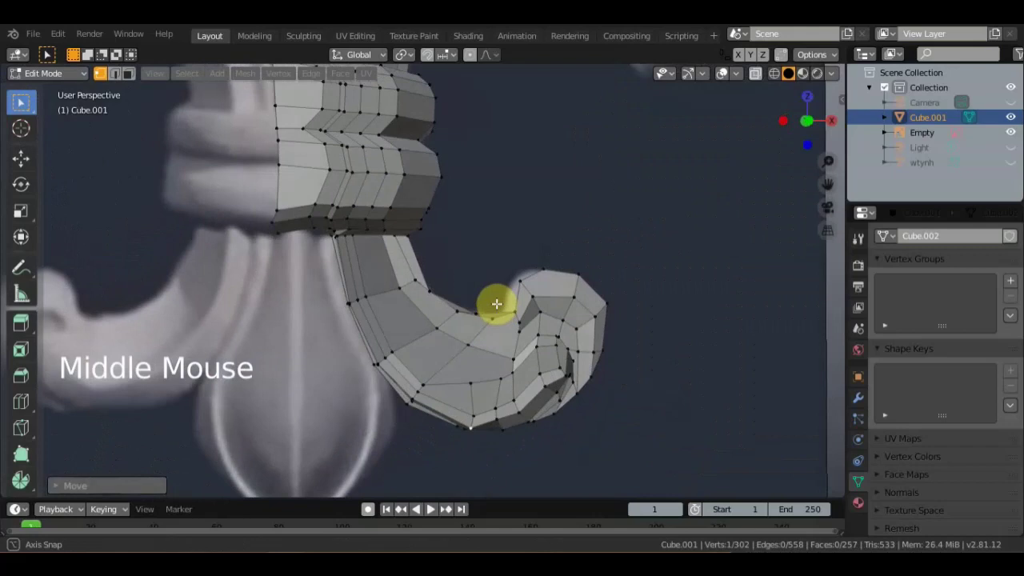
pyautogui.middleClick(530, 345)
pyautogui.click(563, 335)
pyautogui.press('g')
pyautogui.click(572, 355)
pyautogui.press('g')
# Reposition underside and tip vertices so the curl matches the reference shadow.
pyautogui.middleClick(561, 331)
pyautogui.middleClick(574, 284)
pyautogui.middleClick(554, 314)
pyautogui.click(518, 337)
pyautogui.press('g')
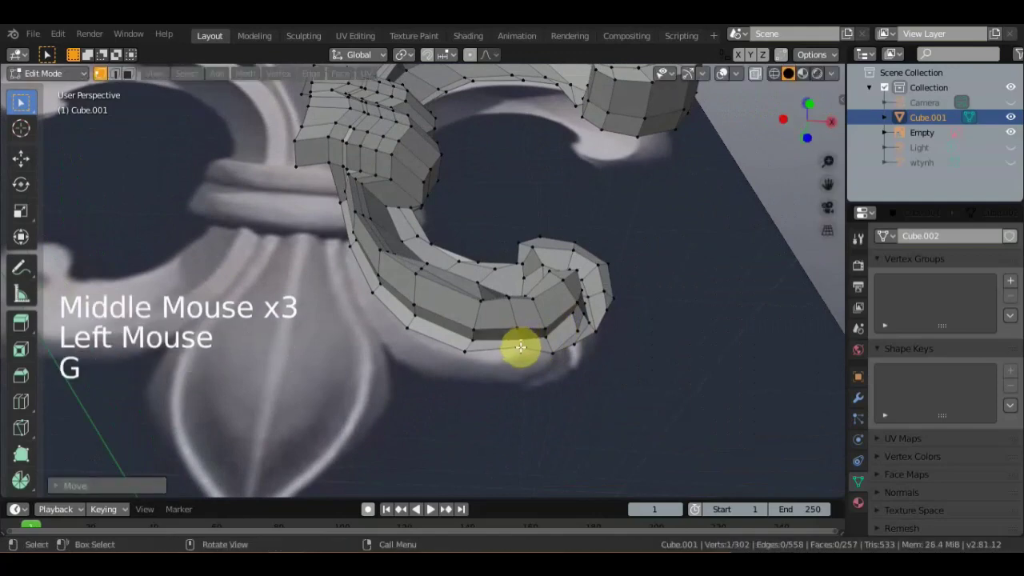
pyautogui.click(522, 345)
pyautogui.press('g')
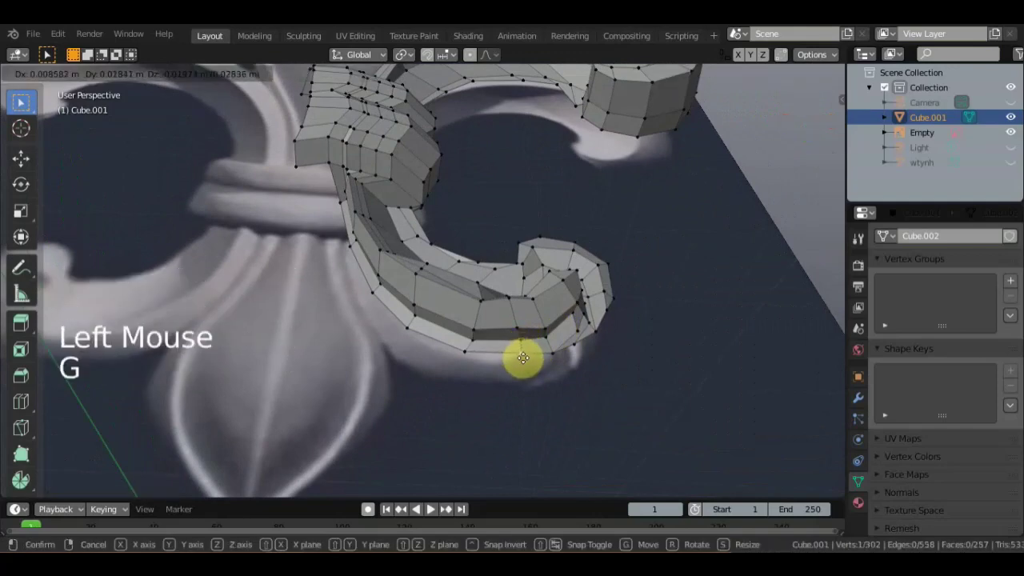
pyautogui.middleClick(600, 270)
pyautogui.click(581, 279)
pyautogui.press('g')
pyautogui.middleClick(533, 315)
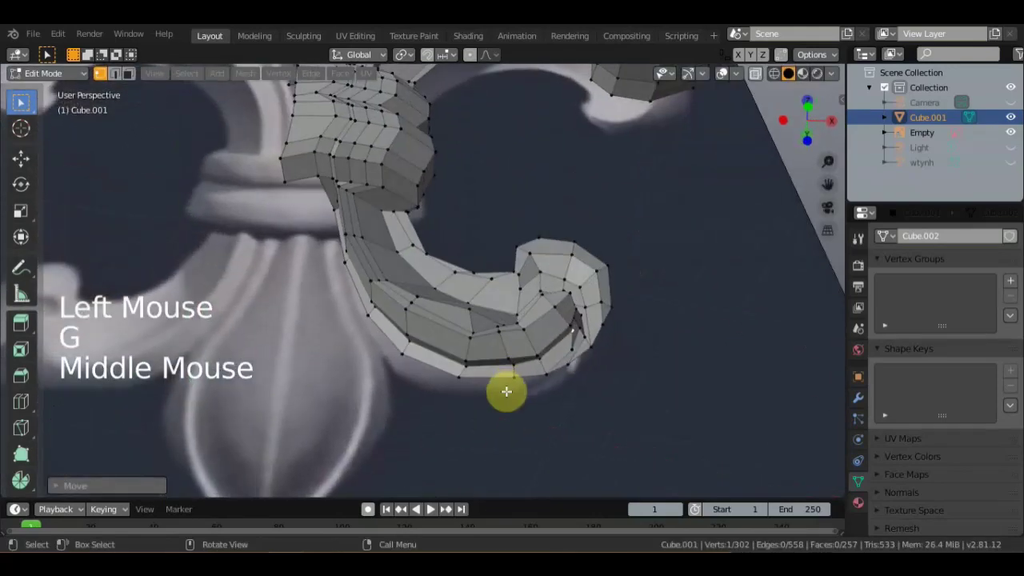
pyautogui.click(519, 375)
pyautogui.press('g')
# Nudge vertices near the plate edge, on the tip and inside the curl viewed head-on.
pyautogui.scroll(-3)
pyautogui.middleClick(538, 348)
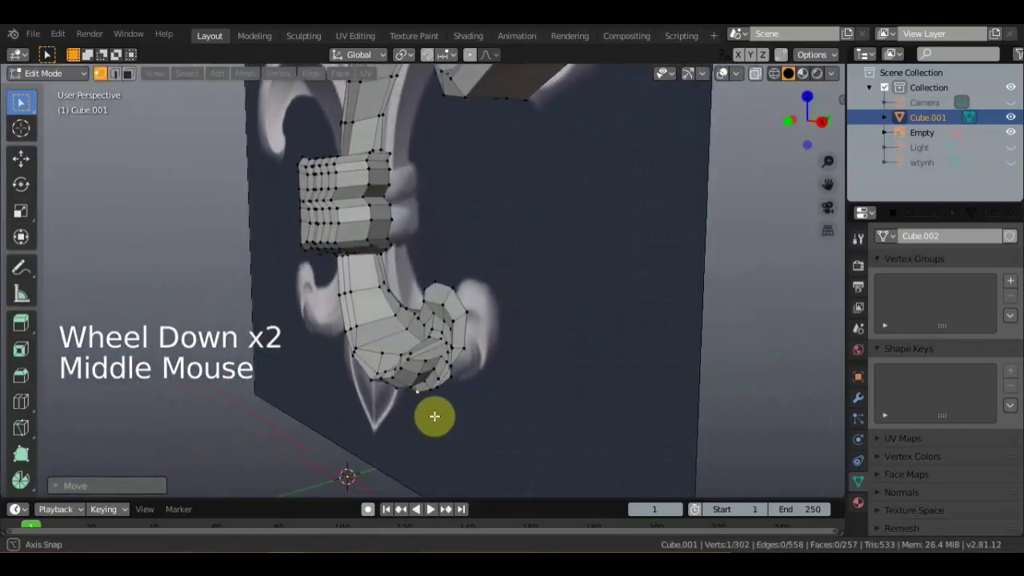
pyautogui.click(414, 386)
pyautogui.press('g')
pyautogui.middleClick(483, 318)
pyautogui.scroll(3)
pyautogui.click(452, 365)
pyautogui.press('g')
pyautogui.click(480, 376)
pyautogui.press('g')
pyautogui.middleClick(491, 348)
pyautogui.scroll(3)
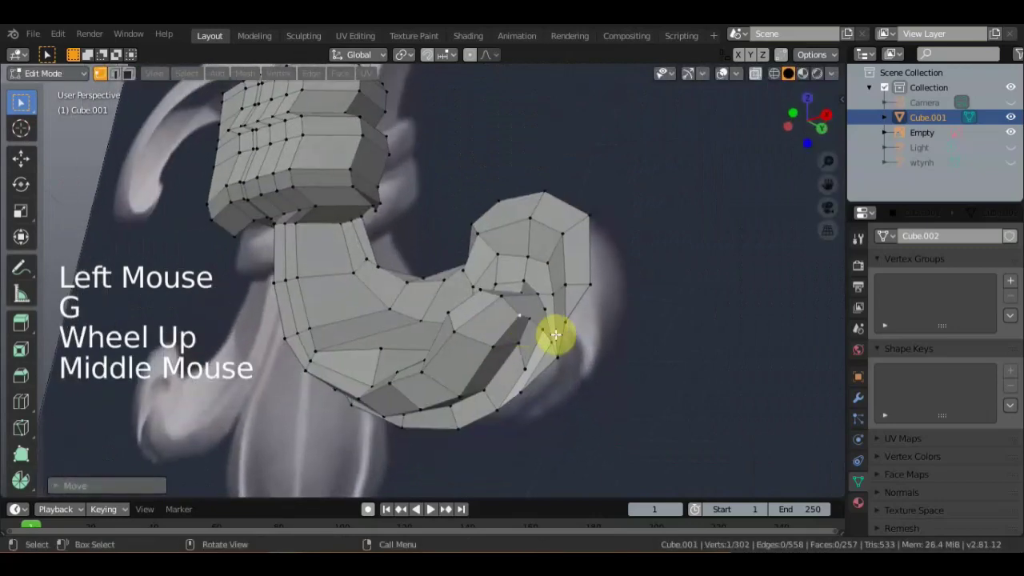
pyautogui.click(542, 332)
pyautogui.press('g')
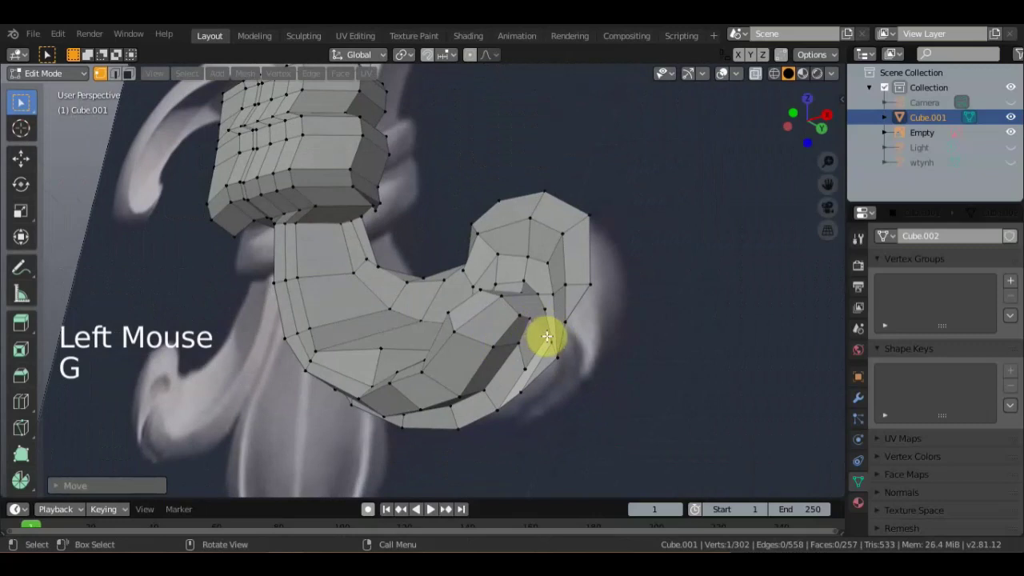
pyautogui.press('k')
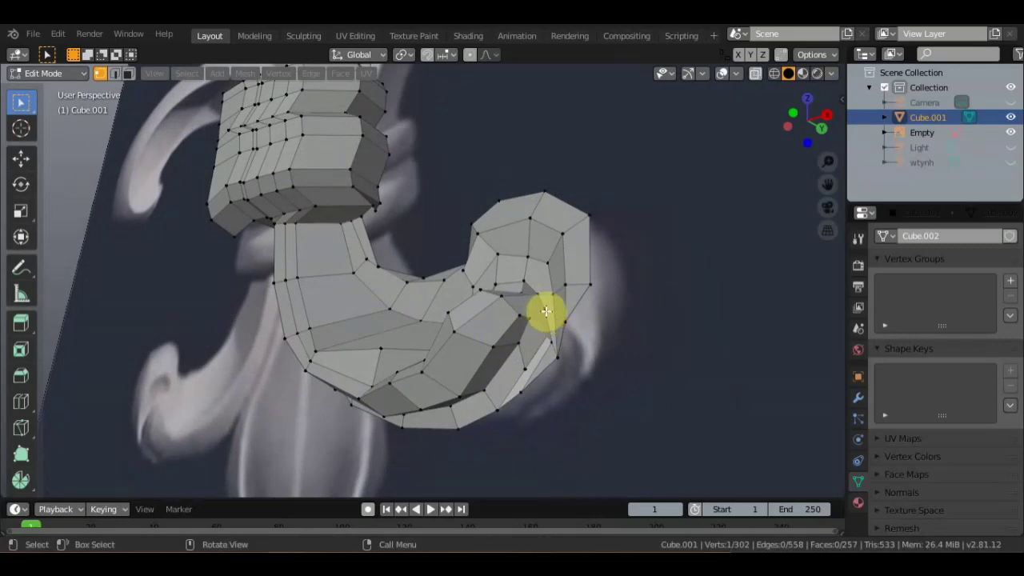
# Cut a new edge across the tip with the Knife and seat its vertices into the inner groove.
pyautogui.press('k')
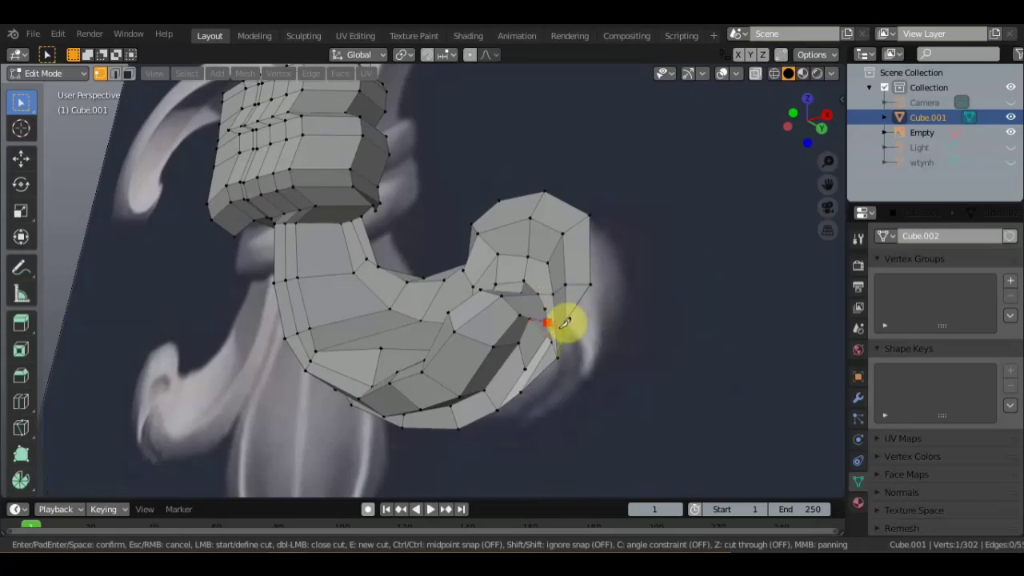
pyautogui.scroll(3)
pyautogui.middleClick(648, 339)
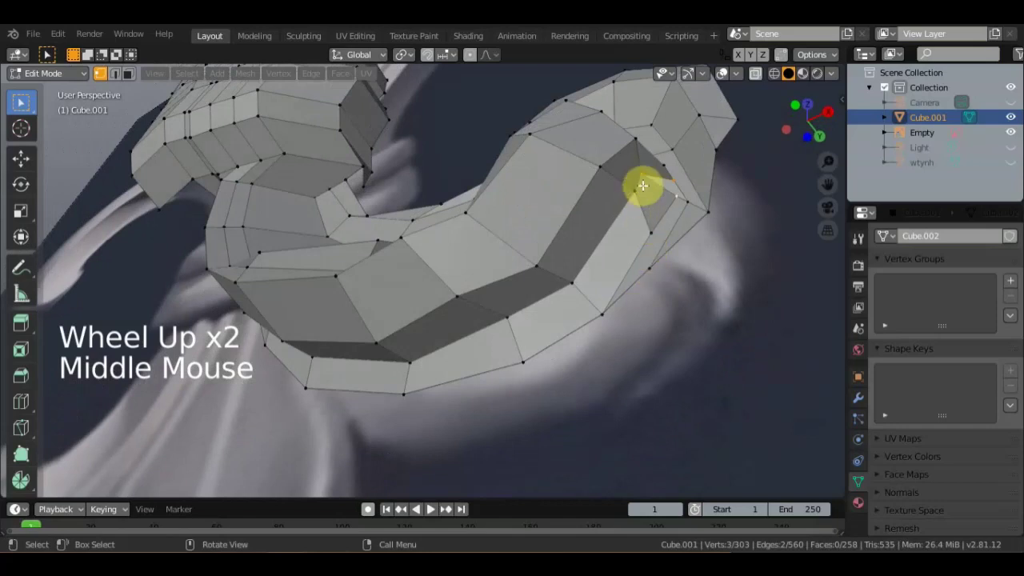
pyautogui.click(644, 175)
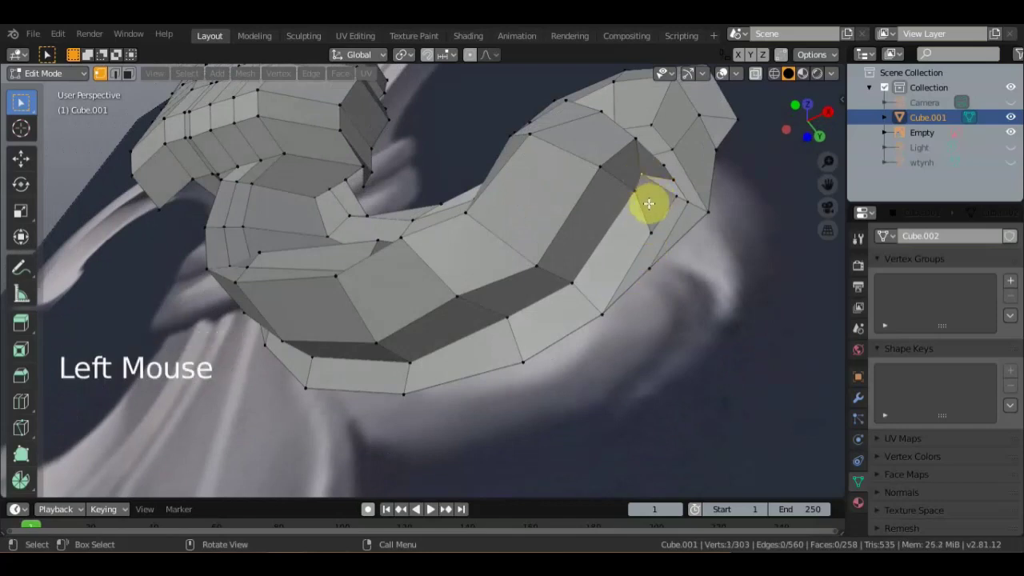
pyautogui.press('g')
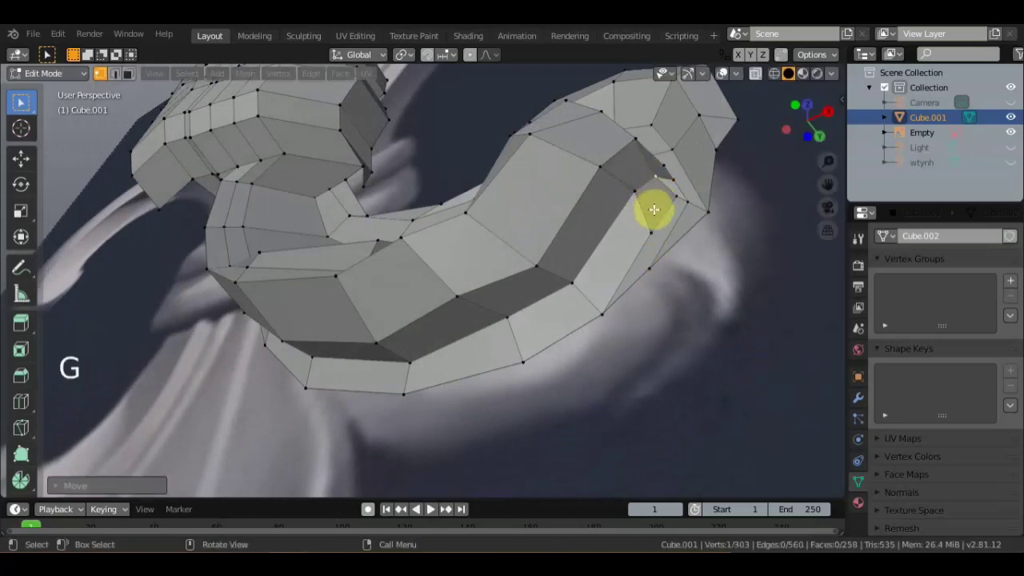
pyautogui.middleClick(670, 186)
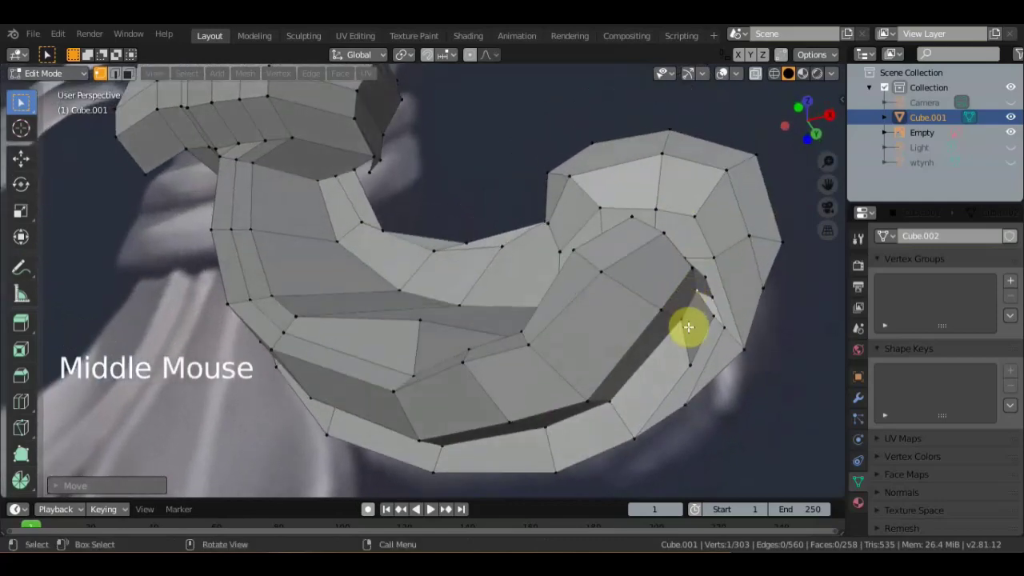
pyautogui.click(684, 323)
pyautogui.press('g')
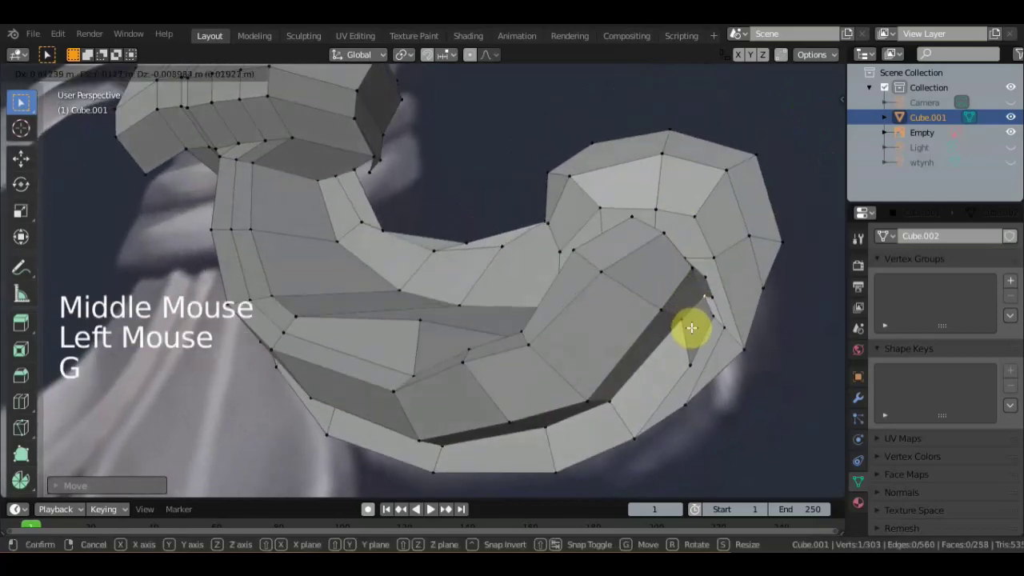
pyautogui.press('g')
pyautogui.click(681, 329)
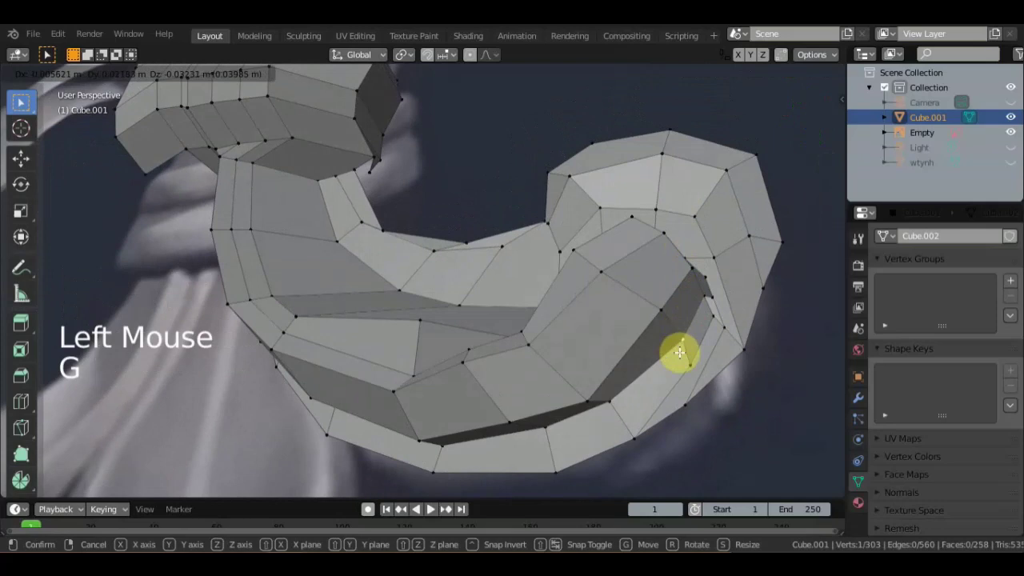
# Move successive groove vertices deeper to sharpen the scroll's inner channel.
pyautogui.click(611, 406)
pyautogui.press('g')
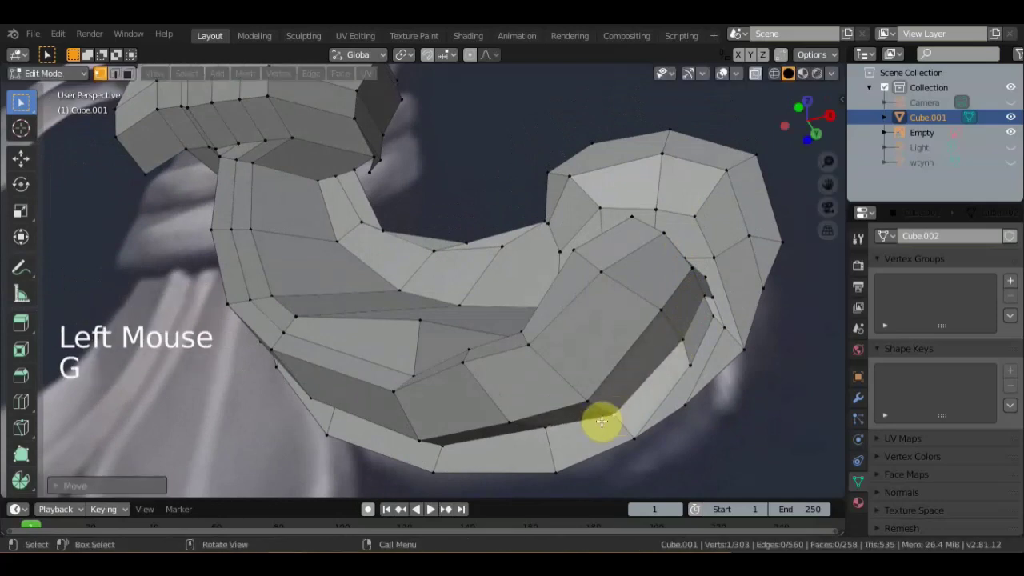
pyautogui.click(548, 429)
pyautogui.press('g')
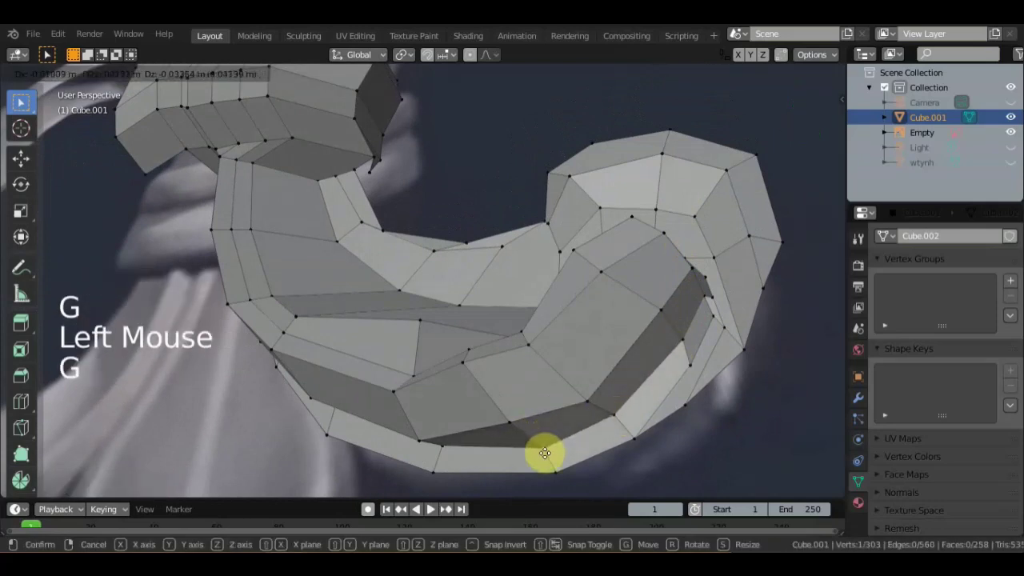
pyautogui.click(445, 448)
pyautogui.press('g')
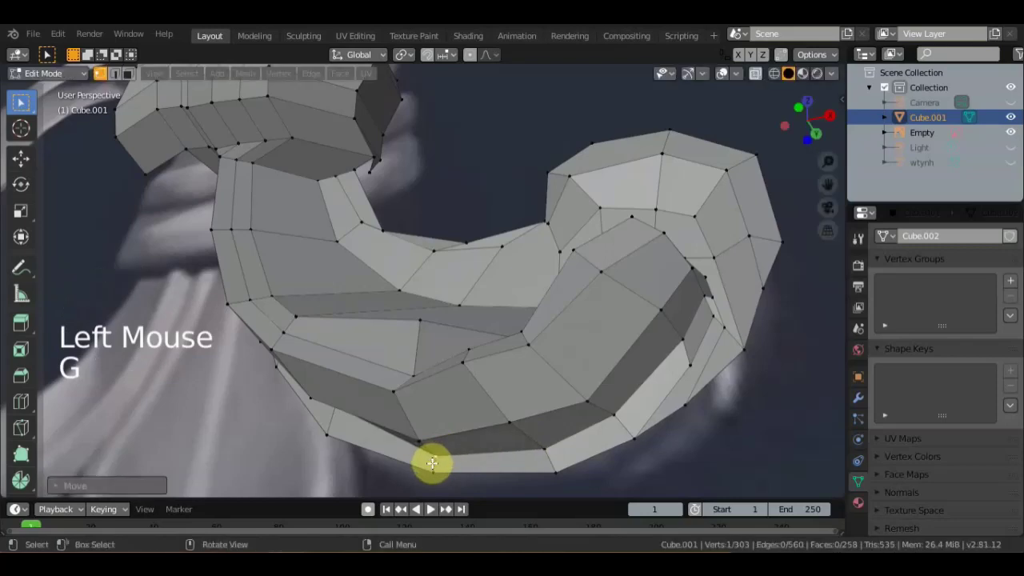
pyautogui.middleClick(426, 384)
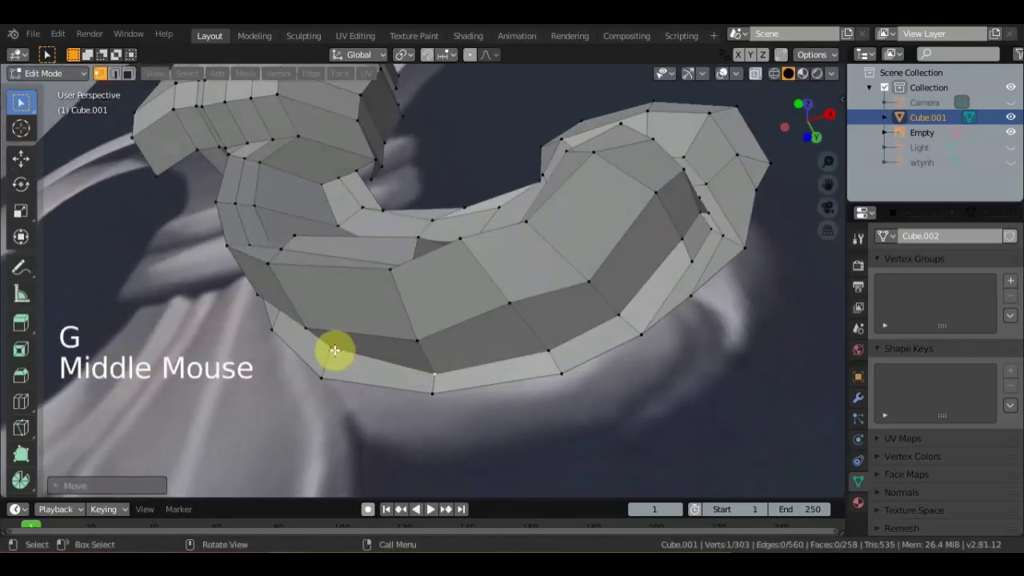
pyautogui.click(327, 351)
pyautogui.press('g')
# Reposition vertices on the curl's outer edge and curled end, then inspect the curl all round.
pyautogui.middleClick(336, 367)
pyautogui.middleClick(359, 342)
pyautogui.click(304, 266)
pyautogui.press('g')
pyautogui.middleClick(319, 268)
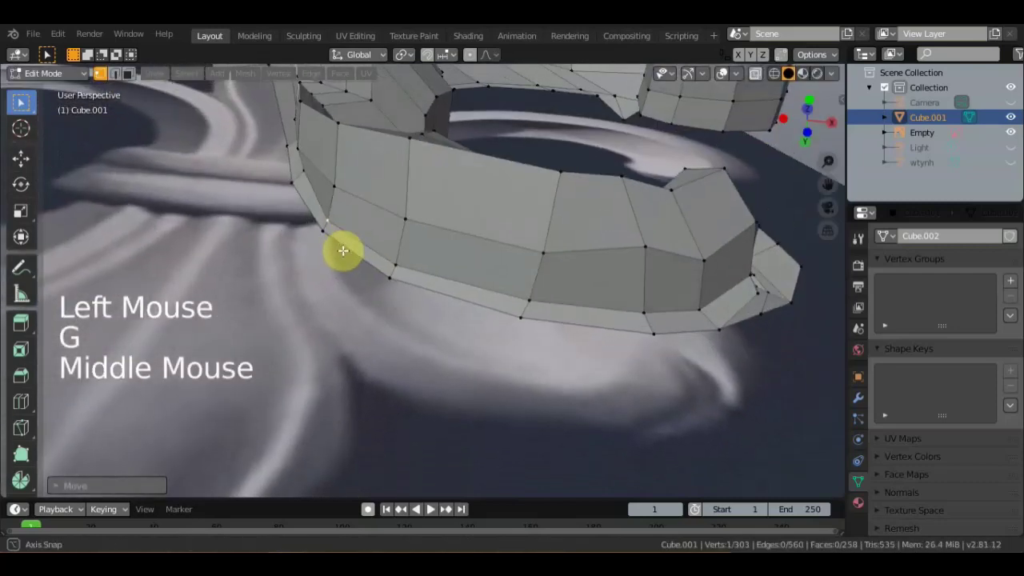
pyautogui.click(303, 174)
pyautogui.press('g')
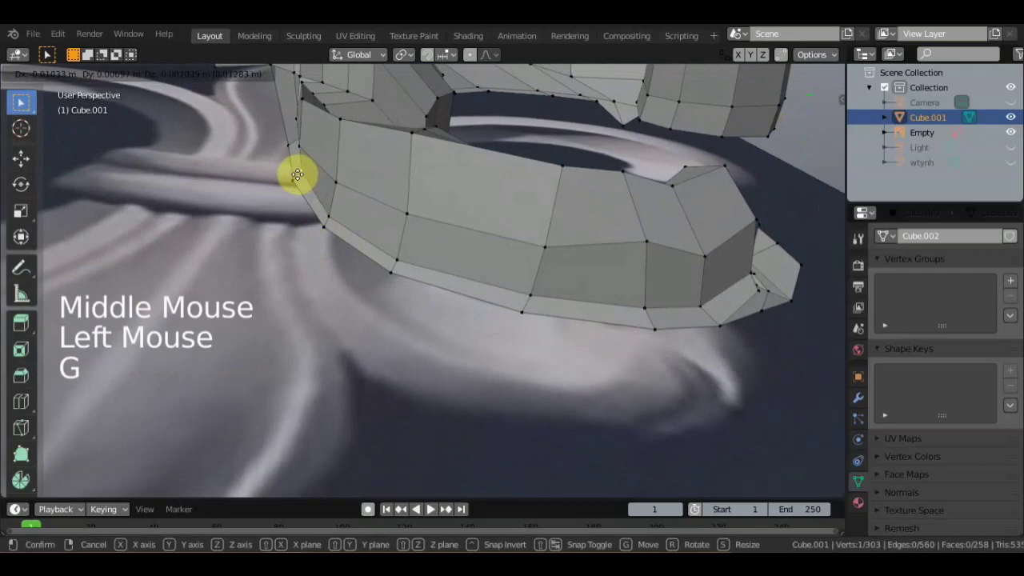
pyautogui.scroll(-3)
pyautogui.middleClick(356, 285)
pyautogui.scroll(-3)
pyautogui.middleClick(551, 380)
pyautogui.scroll(3)
# Reposition the first four vertices around the tight spiral tip one at a time.
pyautogui.scroll(-3)
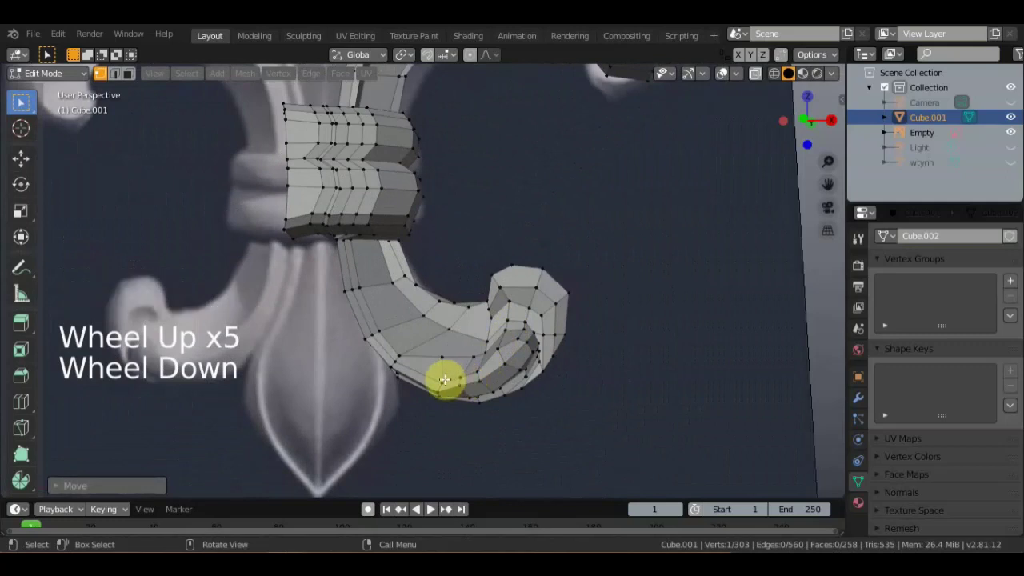
pyautogui.click(447, 378)
pyautogui.press('g')
pyautogui.click(461, 376)
pyautogui.press('g')
pyautogui.click(471, 356)
pyautogui.press('g')
pyautogui.click(463, 388)
pyautogui.press('g')
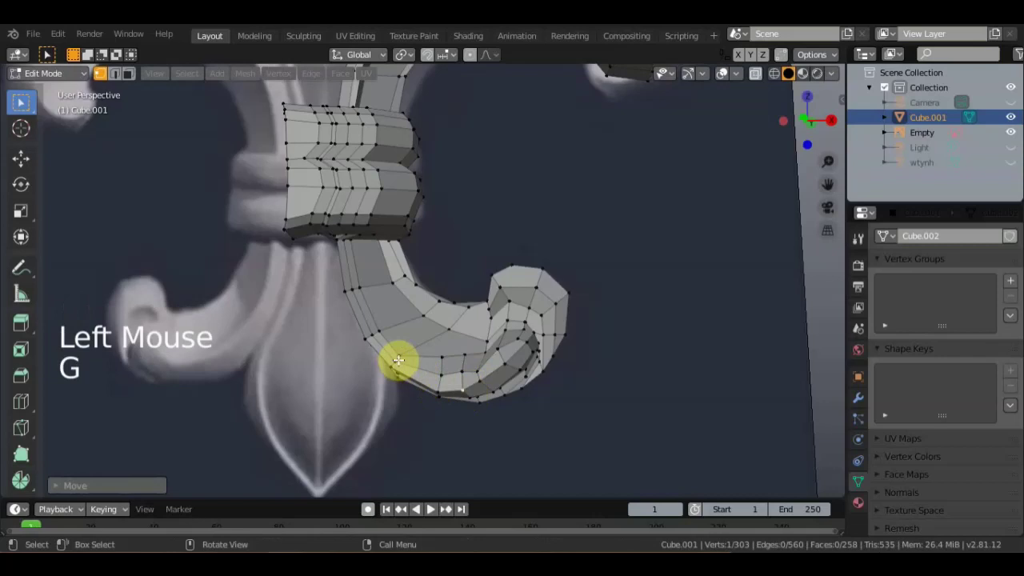
# Move five further spiral-tip vertices to even out the curl's inner turns.
pyautogui.click(400, 355)
pyautogui.press('g')
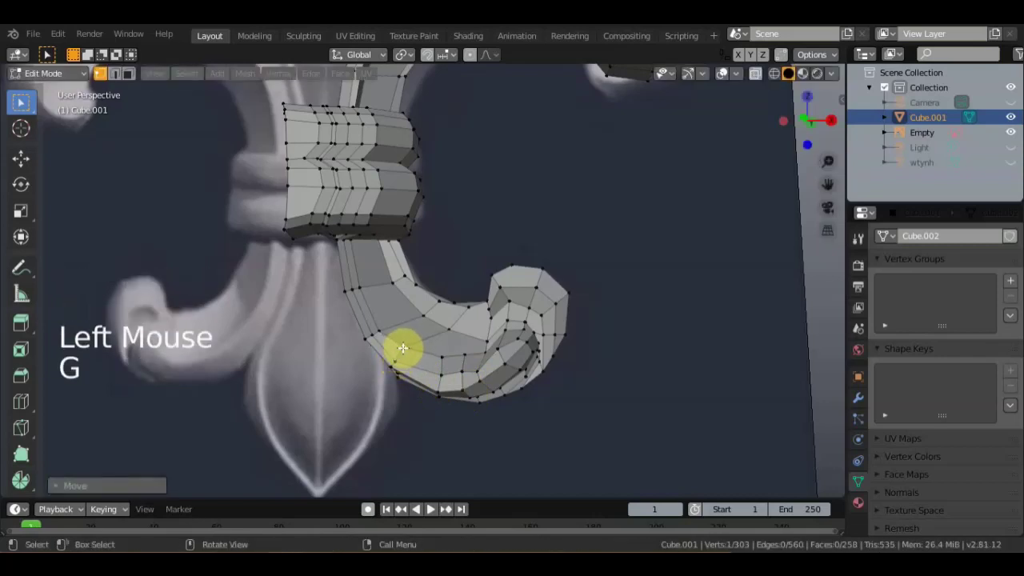
pyautogui.click(394, 358)
pyautogui.press('g')
pyautogui.click(480, 367)
pyautogui.press('g')
pyautogui.click(483, 348)
pyautogui.press('g')
pyautogui.click(483, 337)
pyautogui.press('g')
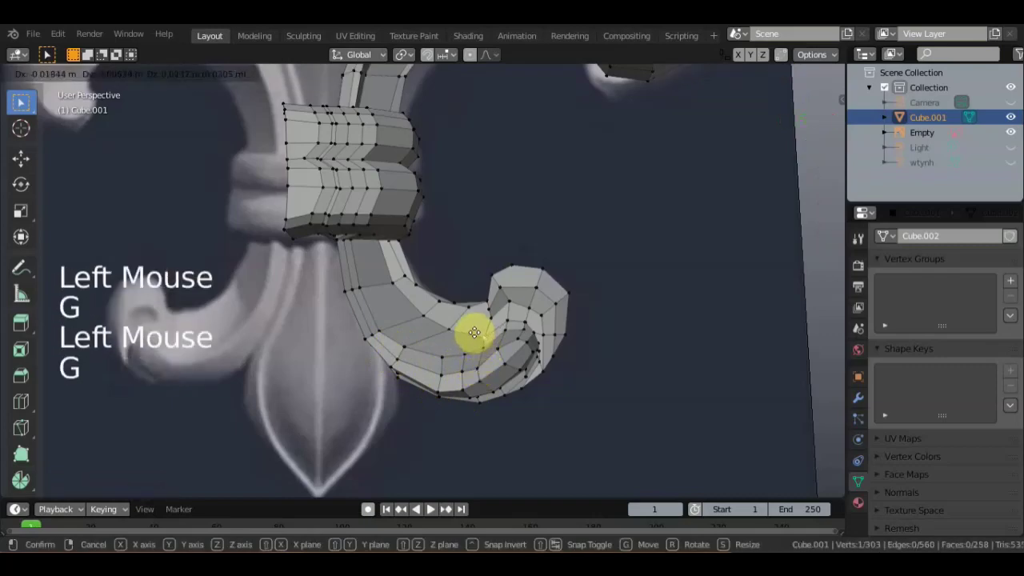
# Orbit and zoom around both curls to compare them with the reference image.
pyautogui.scroll(-3)
pyautogui.middleClick(537, 302)
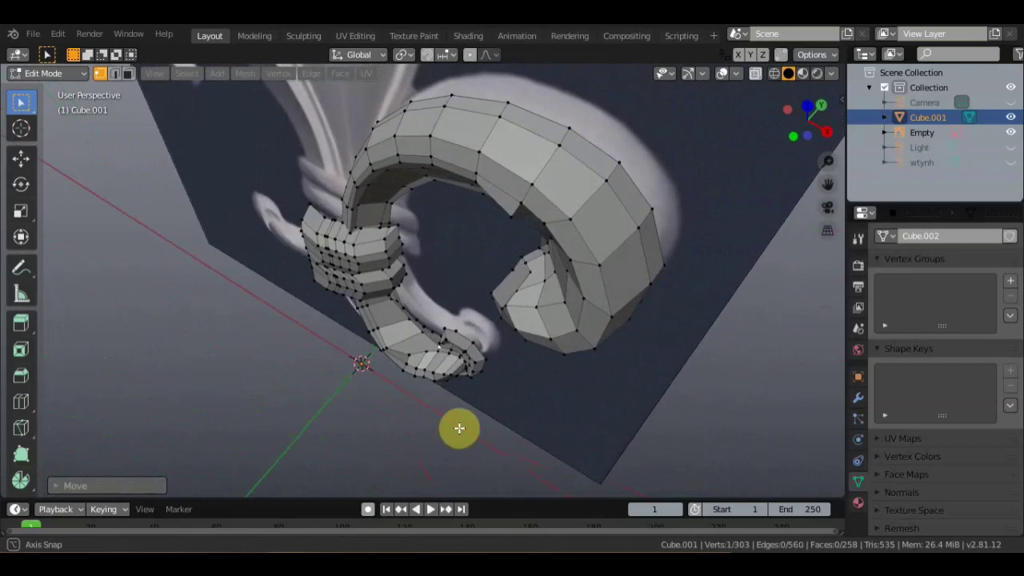
pyautogui.middleClick(498, 369)
pyautogui.scroll(3)
pyautogui.middleClick(508, 341)
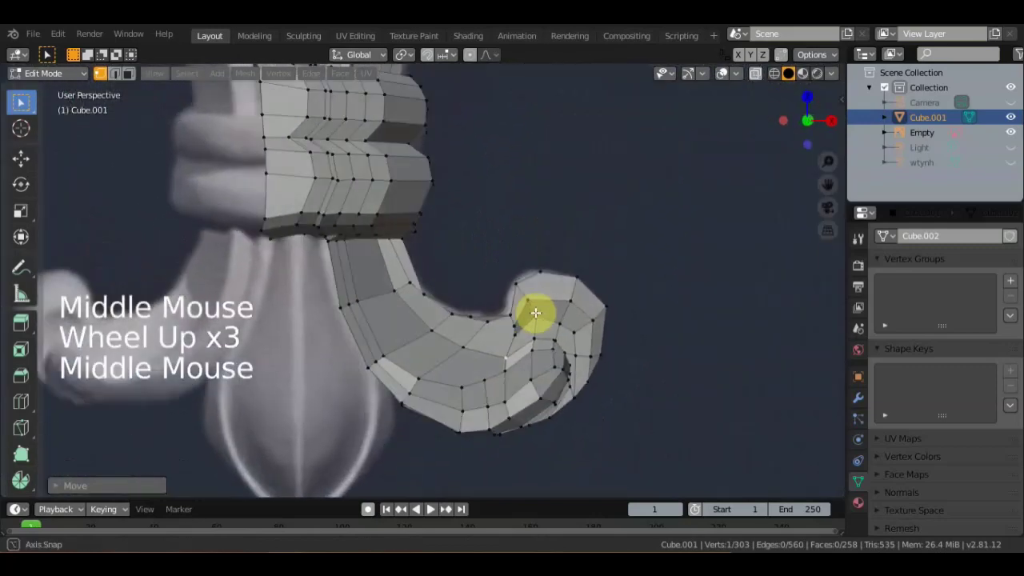
pyautogui.scroll(-3)
pyautogui.middleClick(470, 300)
pyautogui.scroll(-3)
pyautogui.middleClick(600, 339)
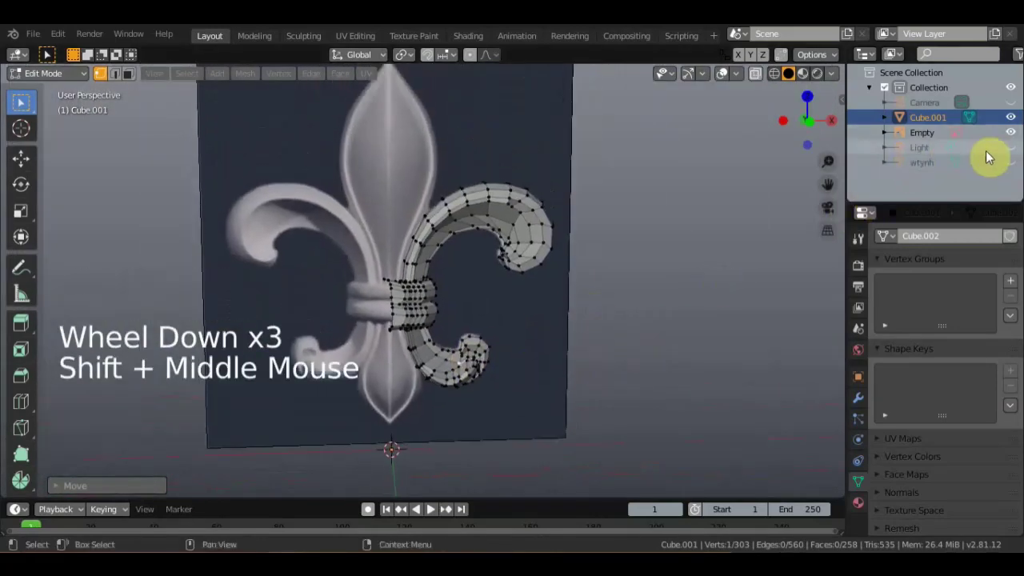
# Unhide the wtynh border object and switch editing from the current mesh to it.
pyautogui.click(1015, 170)
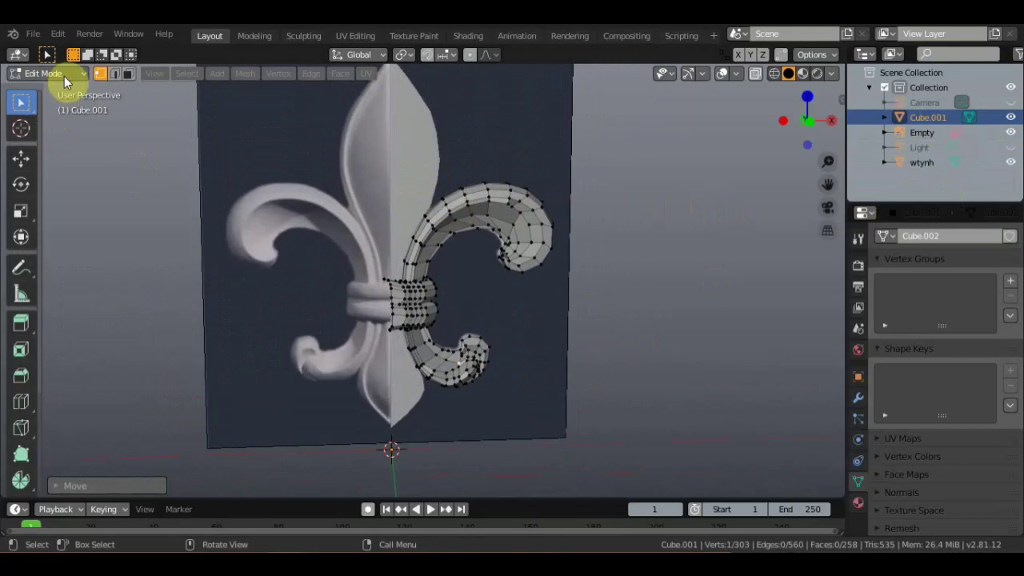
pyautogui.click(69, 78)
pyautogui.click(429, 178)
pyautogui.click(54, 79)
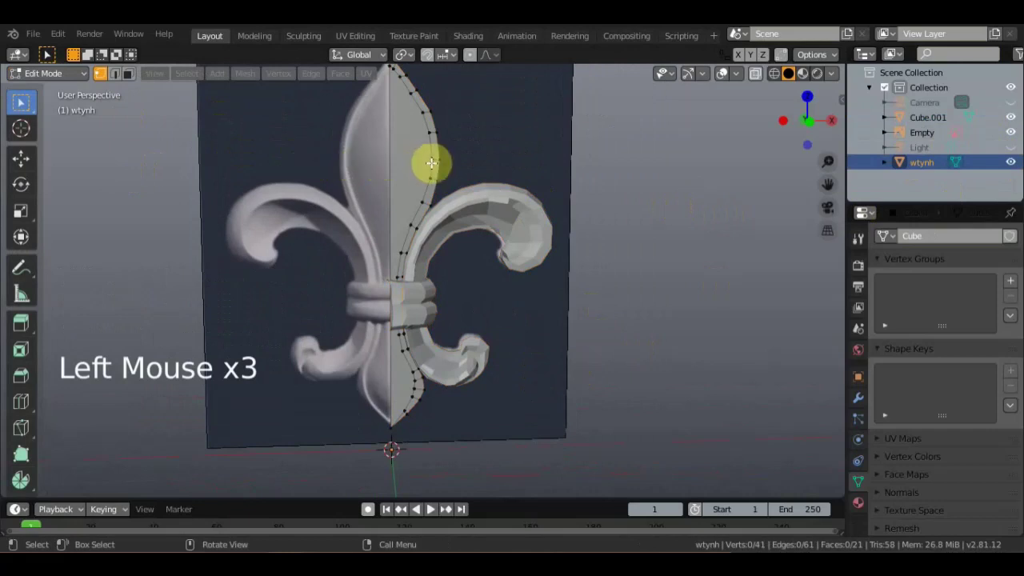
# Cut a new edge loop across the curl of the border mesh.
pyautogui.scroll(3)
pyautogui.middleClick(82, 375)
pyautogui.click(28, 408)
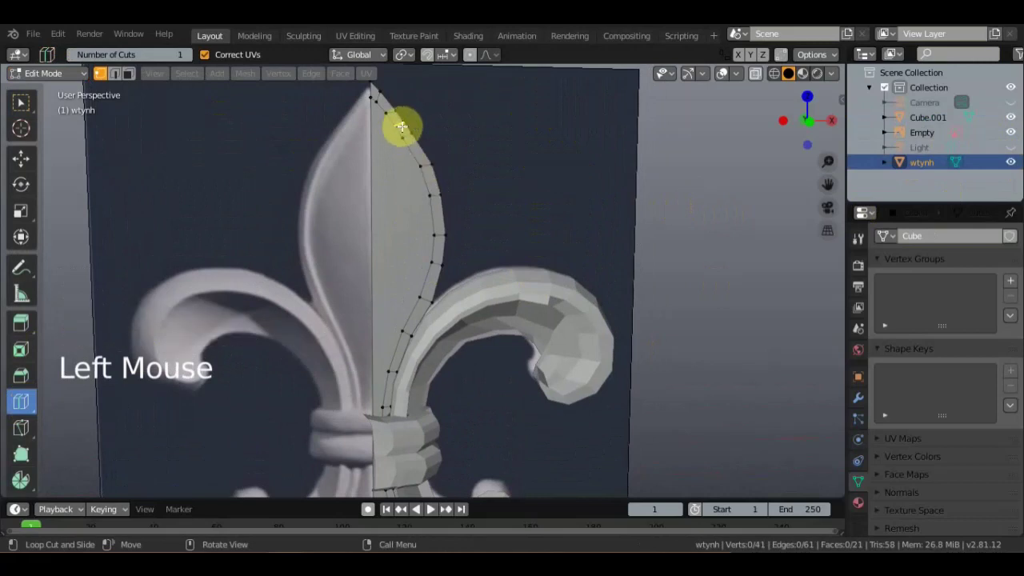
pyautogui.click(396, 110)
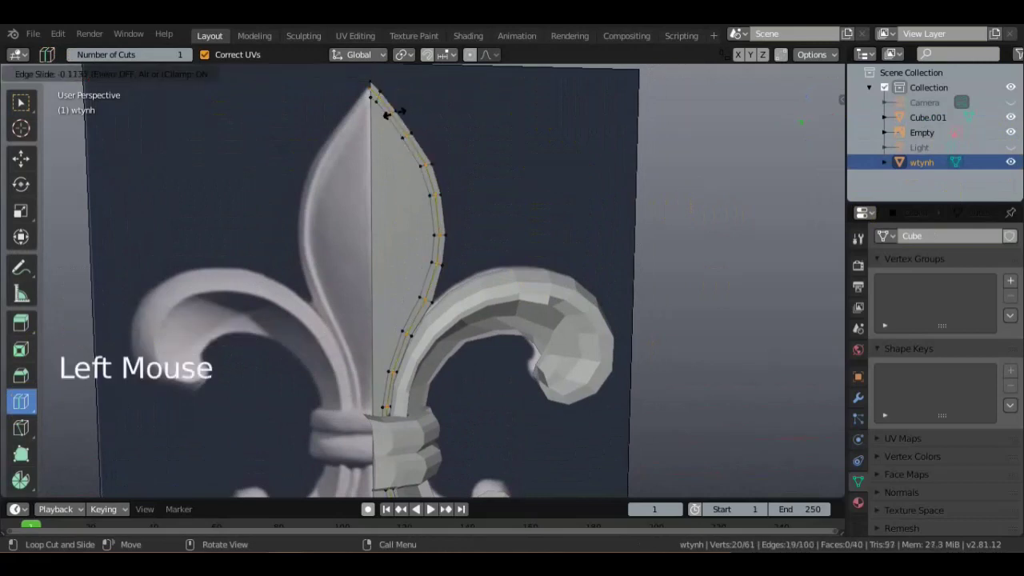
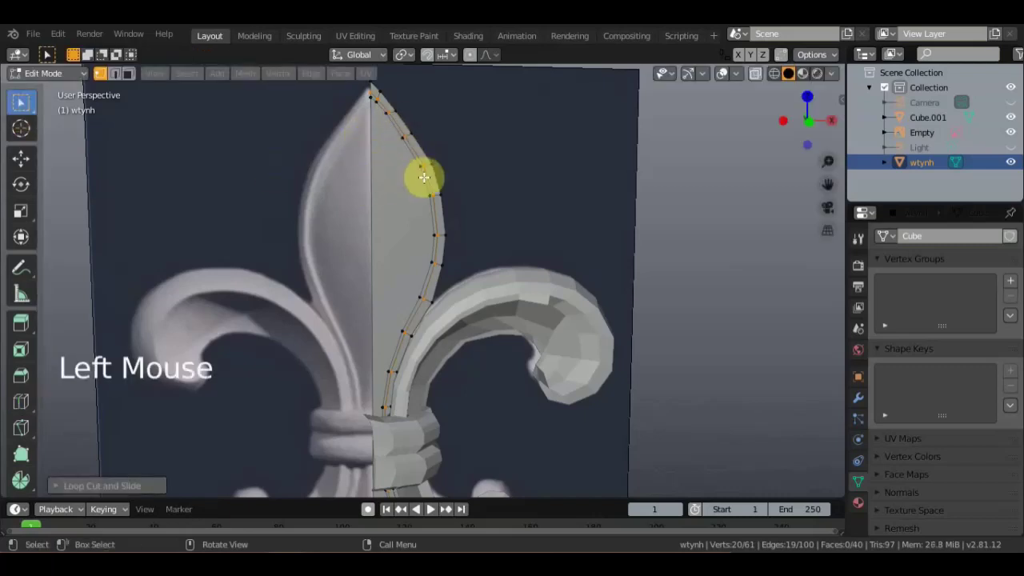
# Select an edge on the curl in edge mode and move it to reshape the curl.
pyautogui.click(424, 177)
pyautogui.middleClick(424, 169)
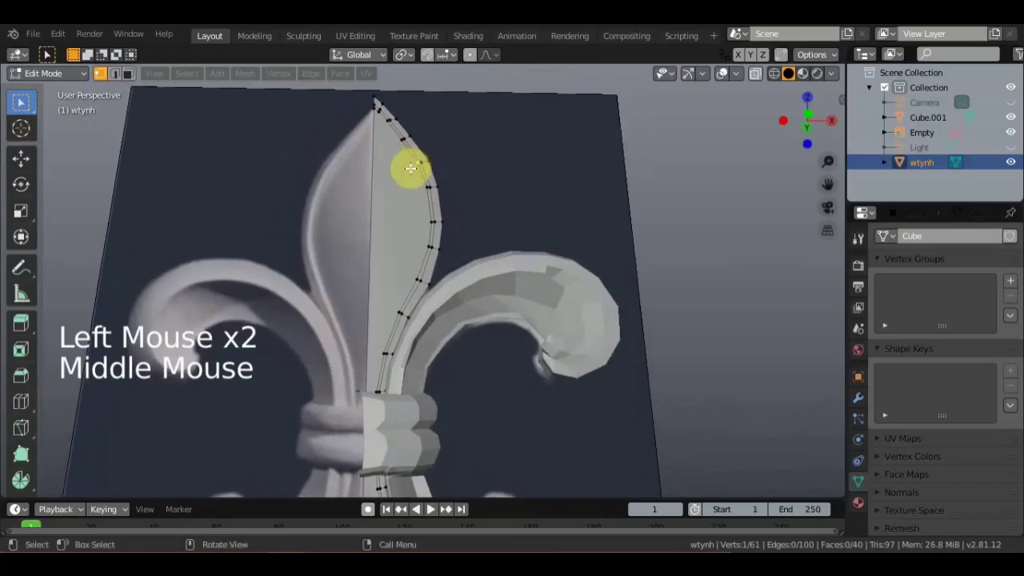
pyautogui.click(376, 208)
pyautogui.middleClick(376, 212)
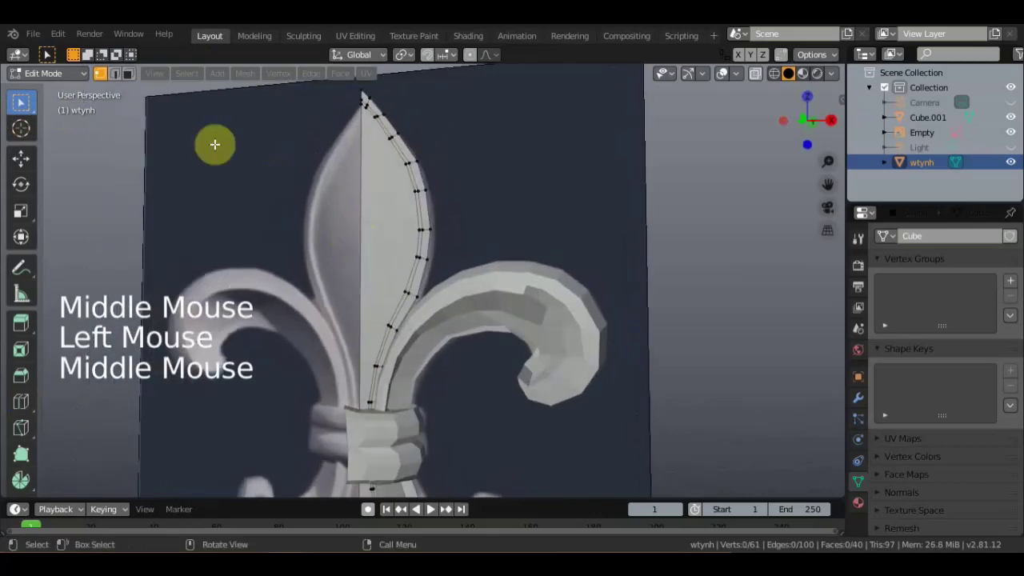
pyautogui.click(118, 81)
pyautogui.click(365, 208)
pyautogui.middleClick(357, 241)
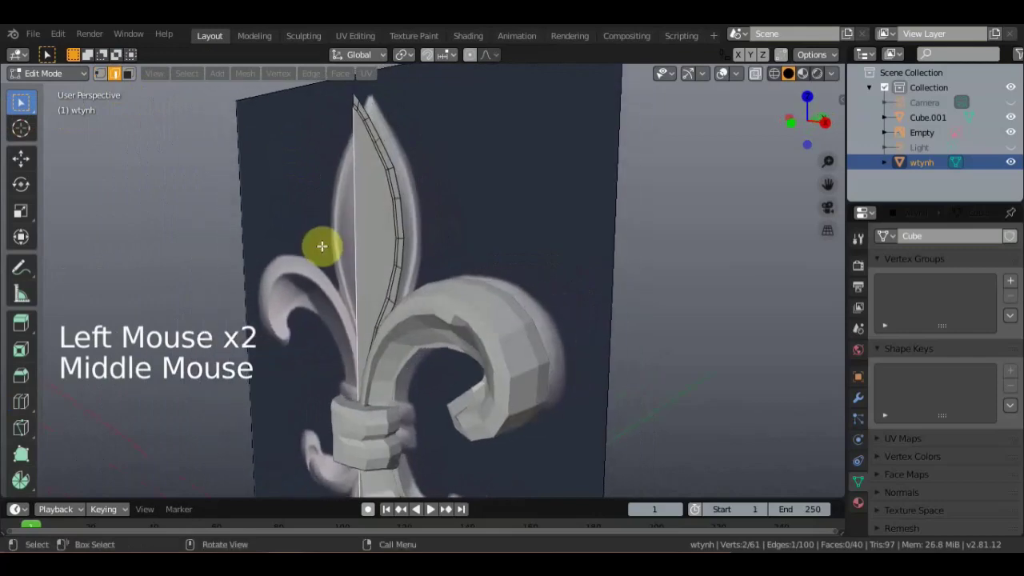
pyautogui.press('g')
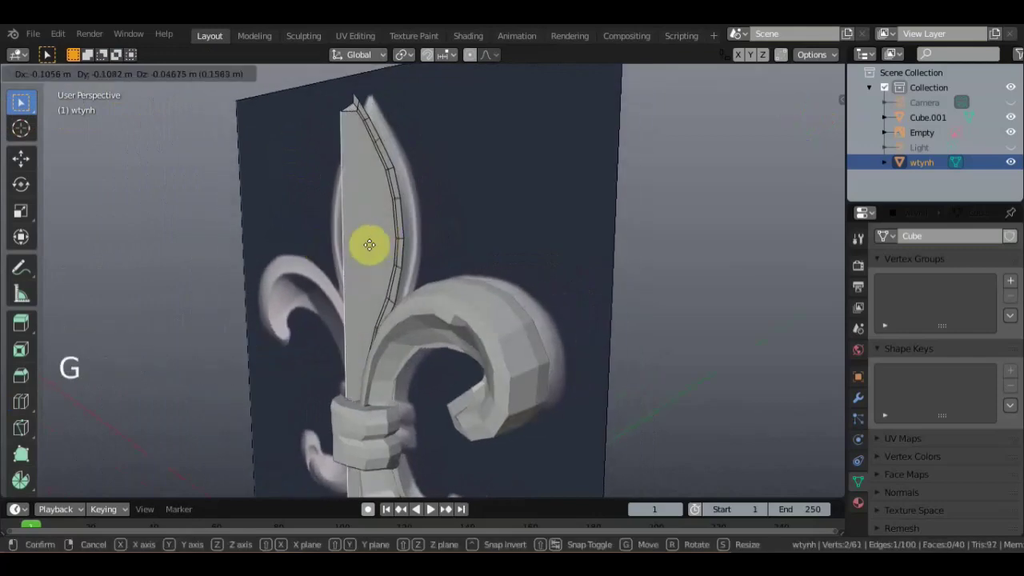
pyautogui.middleClick(430, 232)
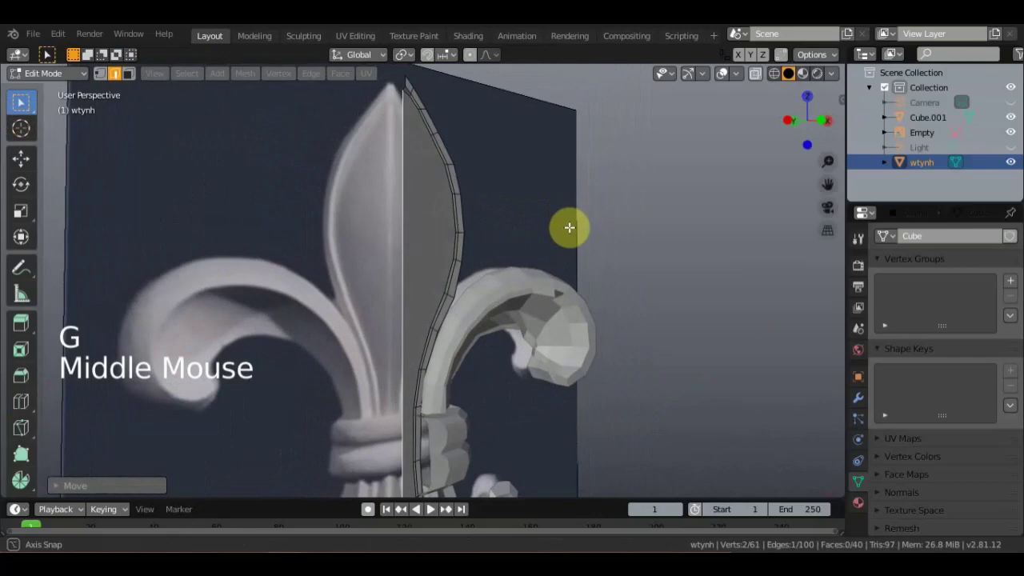
pyautogui.scroll(3)
pyautogui.middleClick(454, 246)
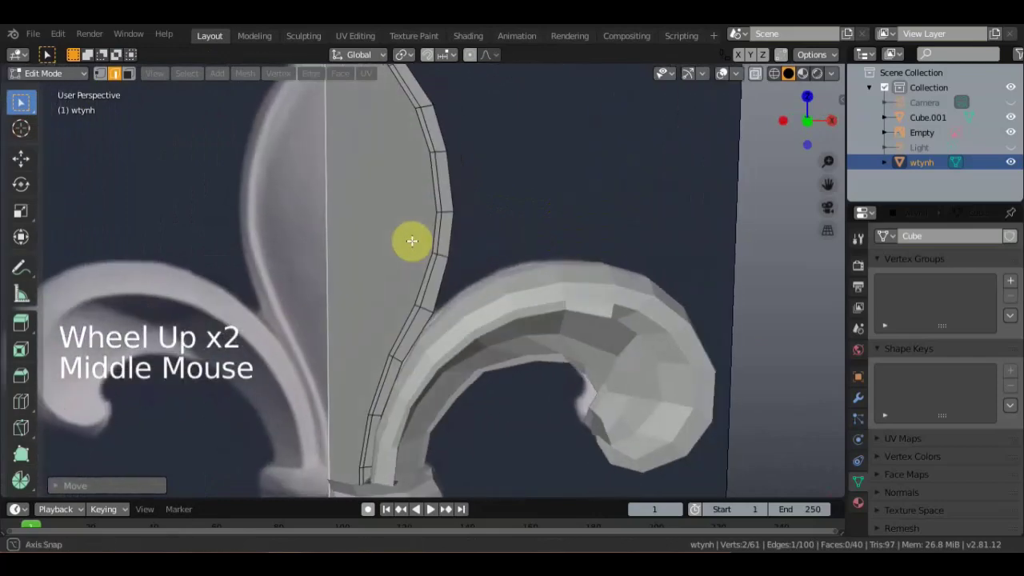
pyautogui.scroll(-3)
pyautogui.middleClick(423, 219)
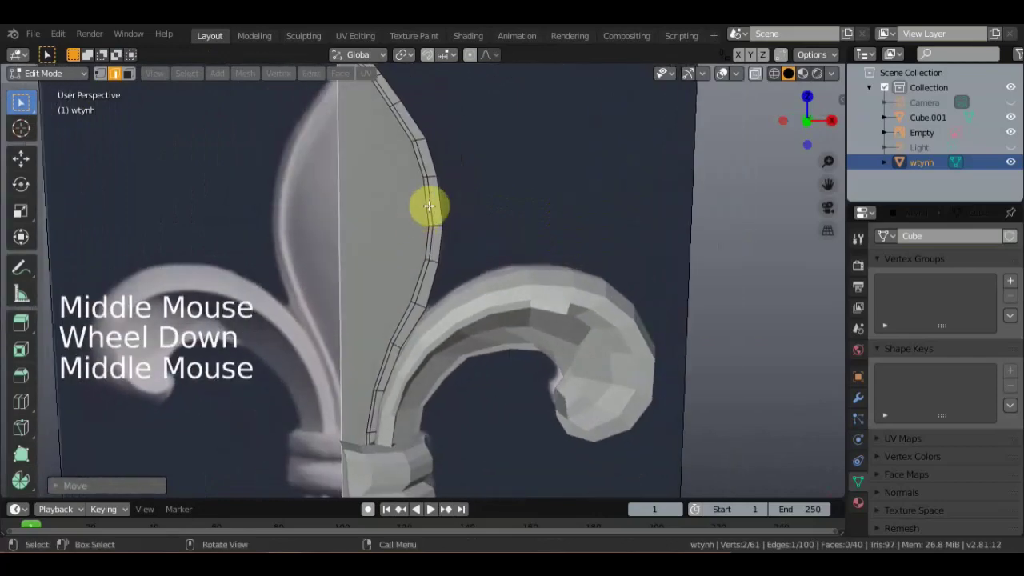
# Select an edge loop on the curl and move it twice into a better position.
pyautogui.click(422, 179)
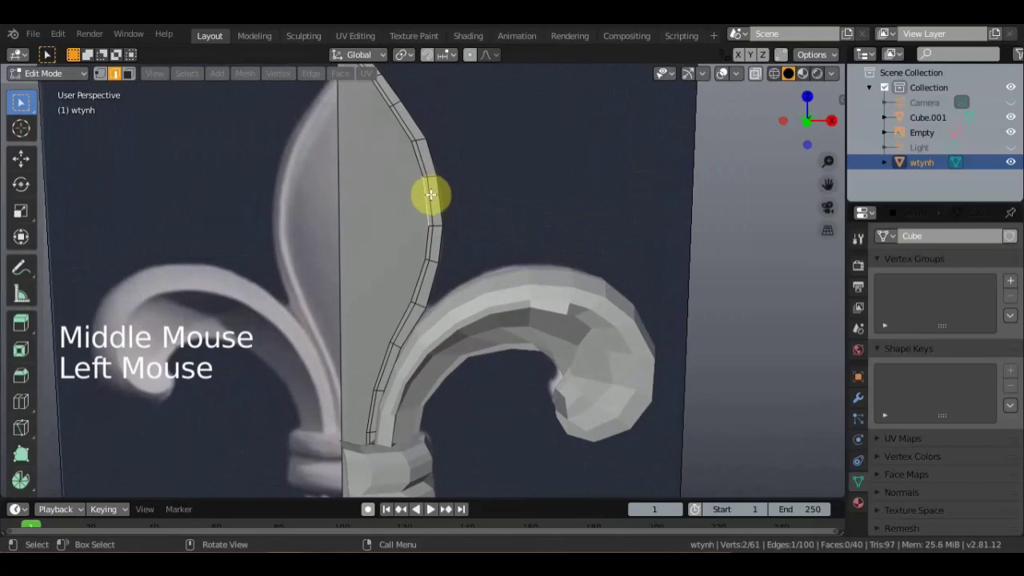
pyautogui.click(423, 196)
pyautogui.middleClick(404, 199)
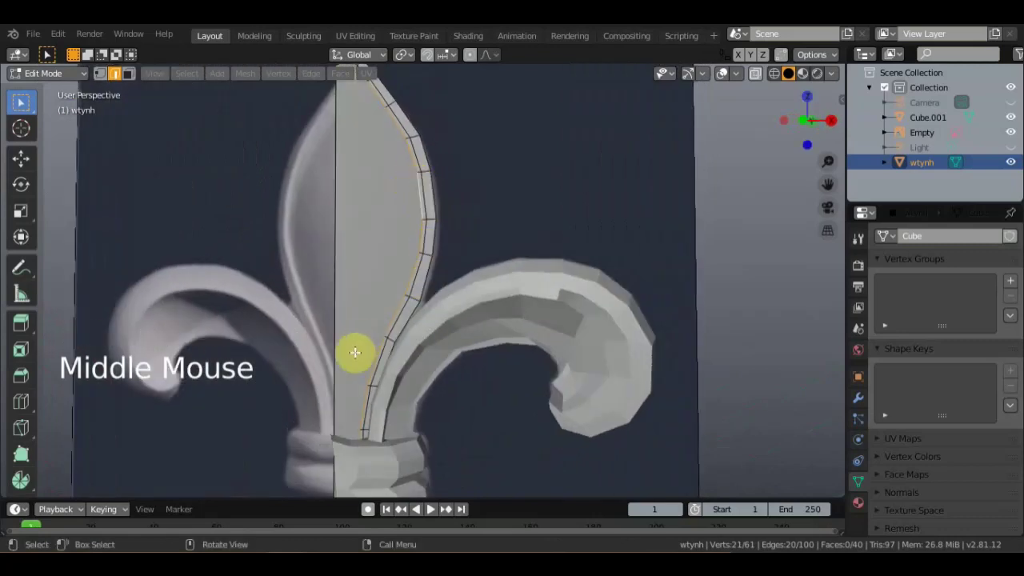
pyautogui.press('g')
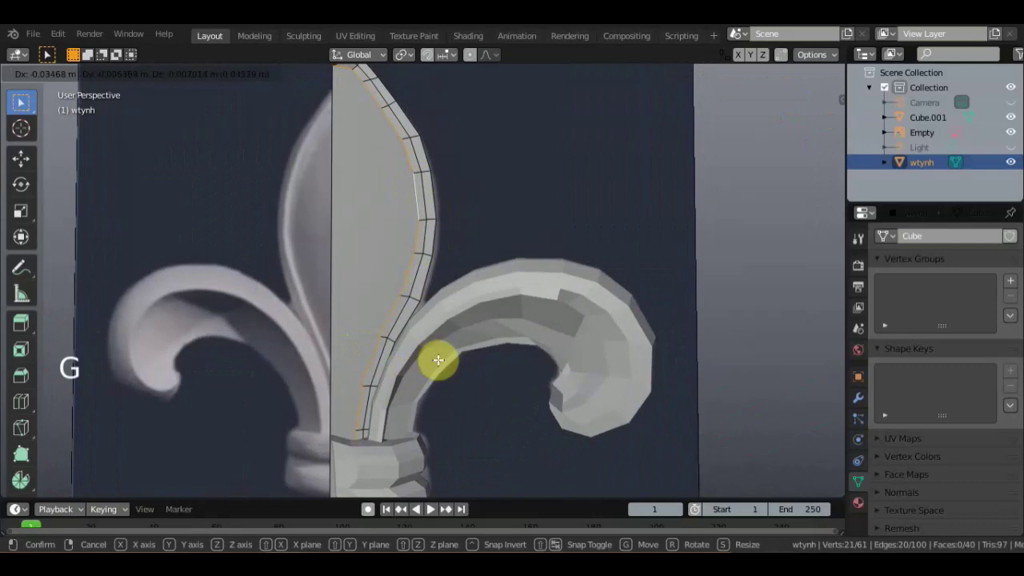
pyautogui.middleClick(397, 359)
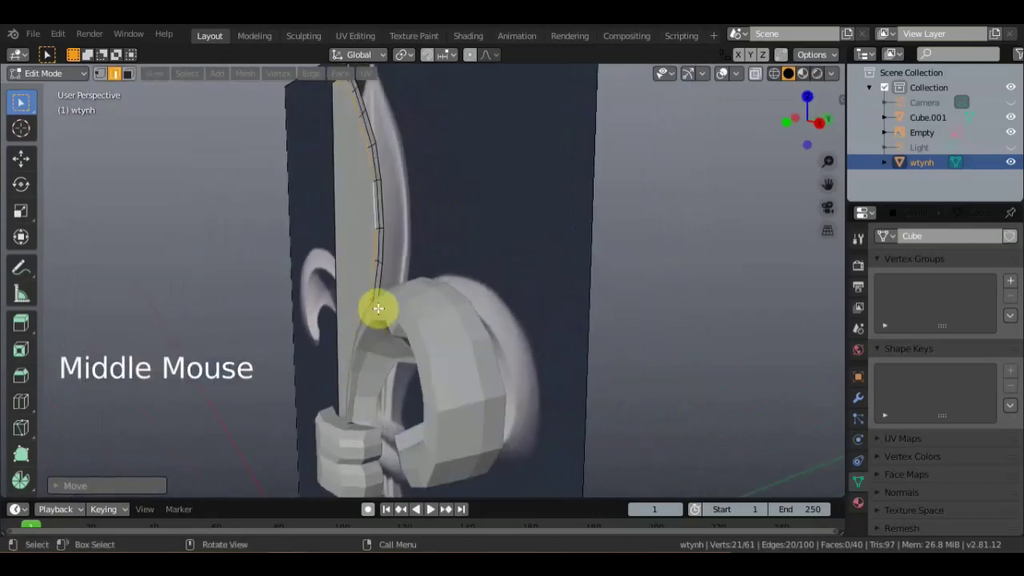
pyautogui.press('g')
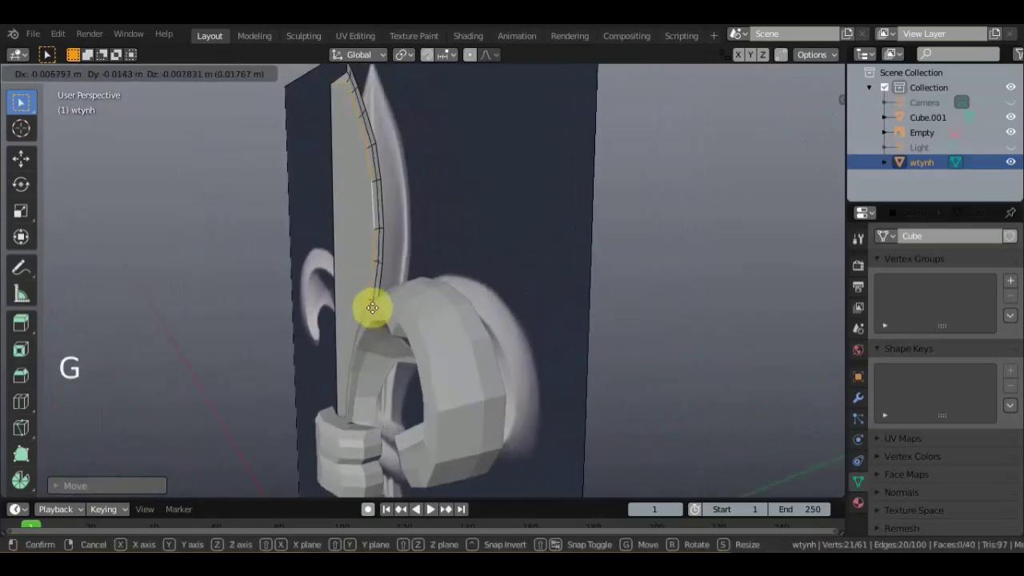
pyautogui.middleClick(442, 272)
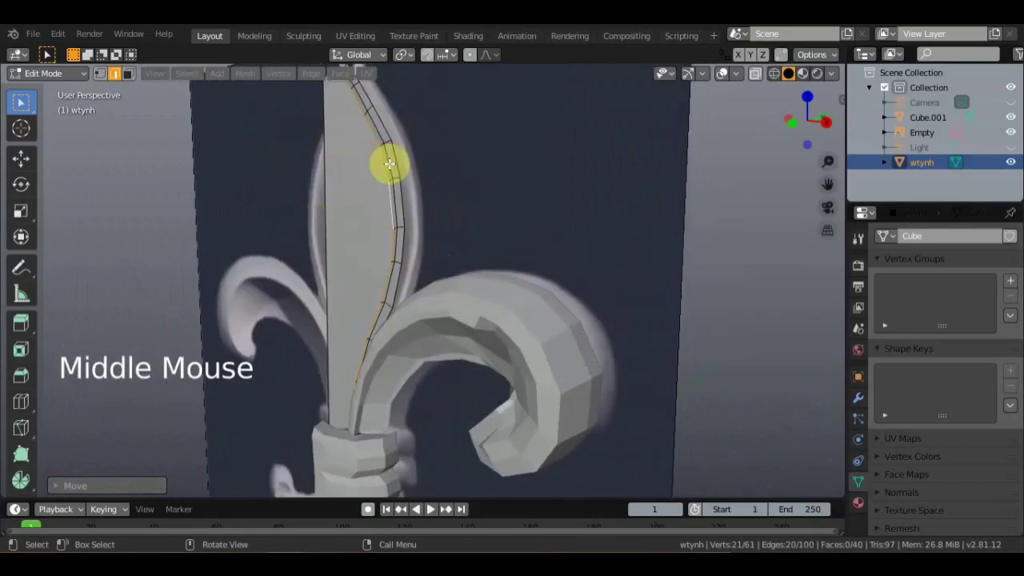
# Reselect a single edge loop on the curl and nudge it with two more moves.
pyautogui.click(391, 161)
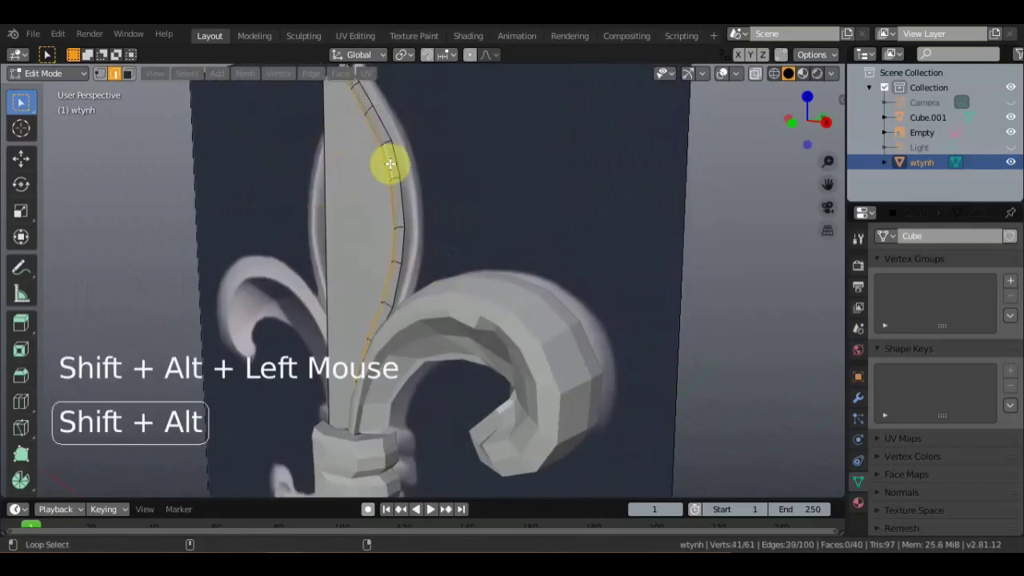
pyautogui.click(391, 162)
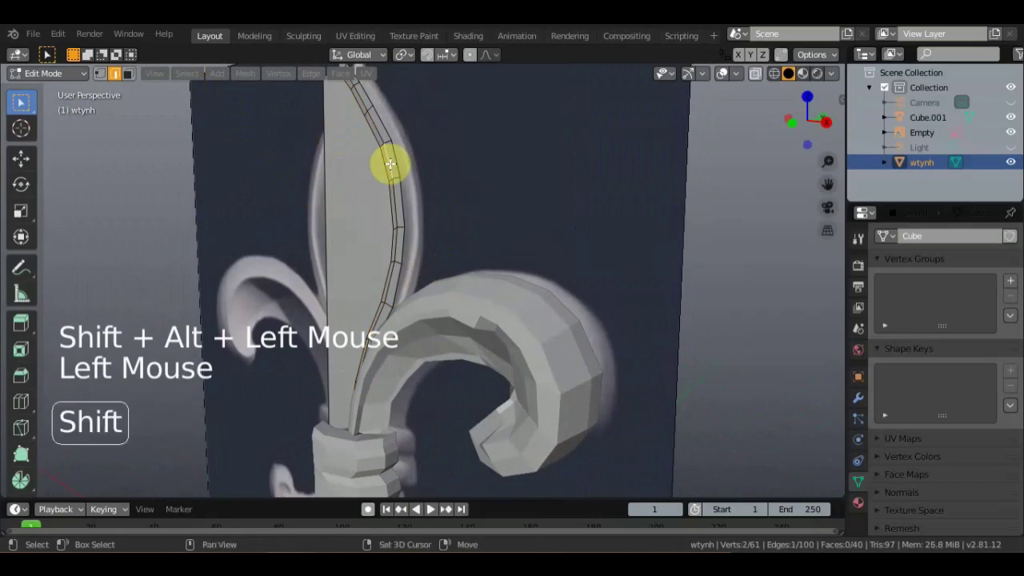
pyautogui.click(391, 162)
pyautogui.middleClick(373, 174)
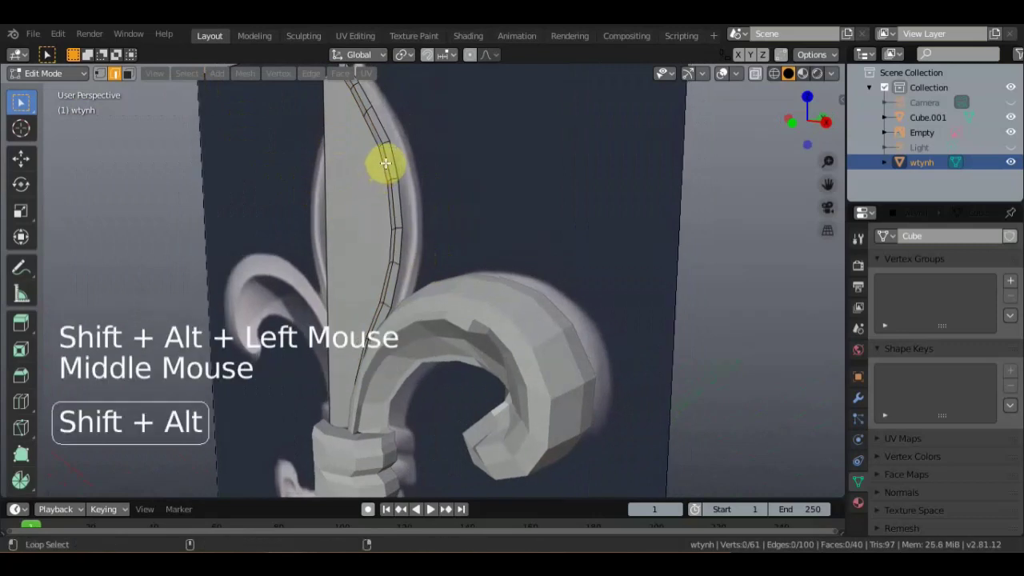
pyautogui.click(387, 161)
pyautogui.middleClick(360, 182)
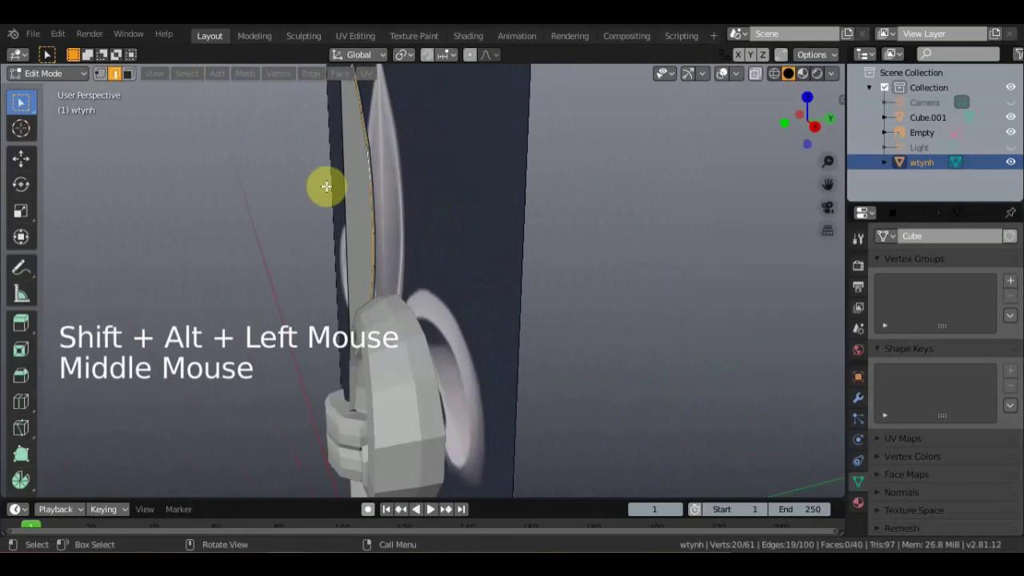
pyautogui.press('g')
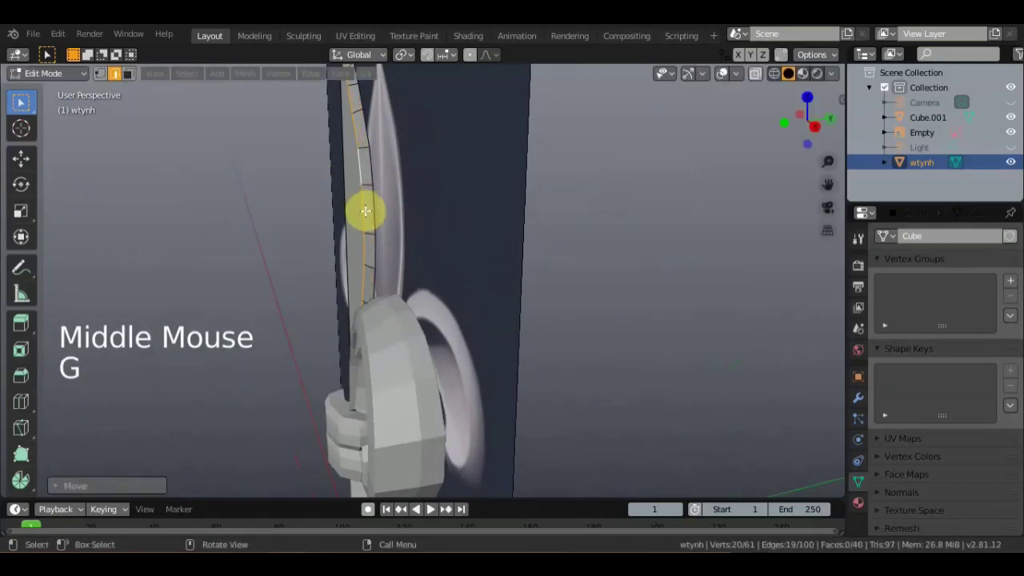
pyautogui.middleClick(447, 214)
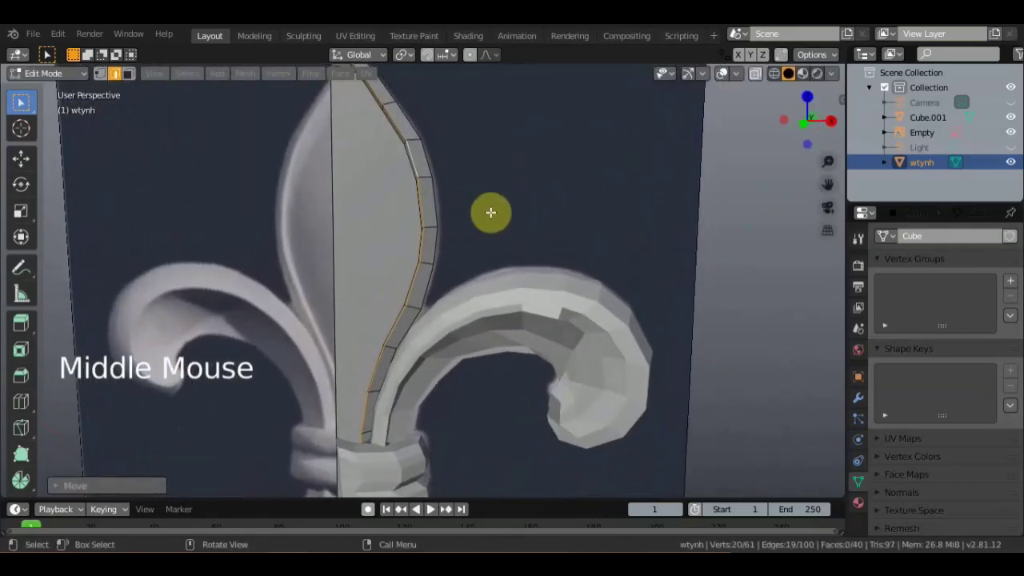
pyautogui.press('g')
pyautogui.middleClick(491, 231)
pyautogui.scroll(-3)
pyautogui.middleClick(492, 233)
pyautogui.middleClick(503, 274)
pyautogui.scroll(3)
pyautogui.middleClick(442, 241)
# Move selected vertices from the front view, then pick border vertices in vertex mode.
pyautogui.click(344, 216)
pyautogui.click(340, 207)
pyautogui.middleClick(325, 181)
pyautogui.press('g')
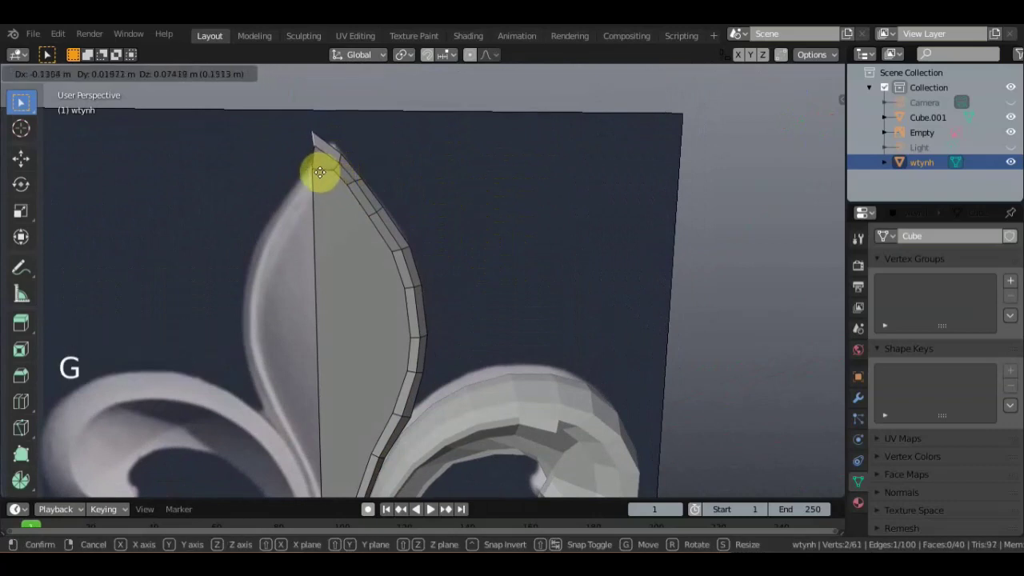
pyautogui.press('KP_1')
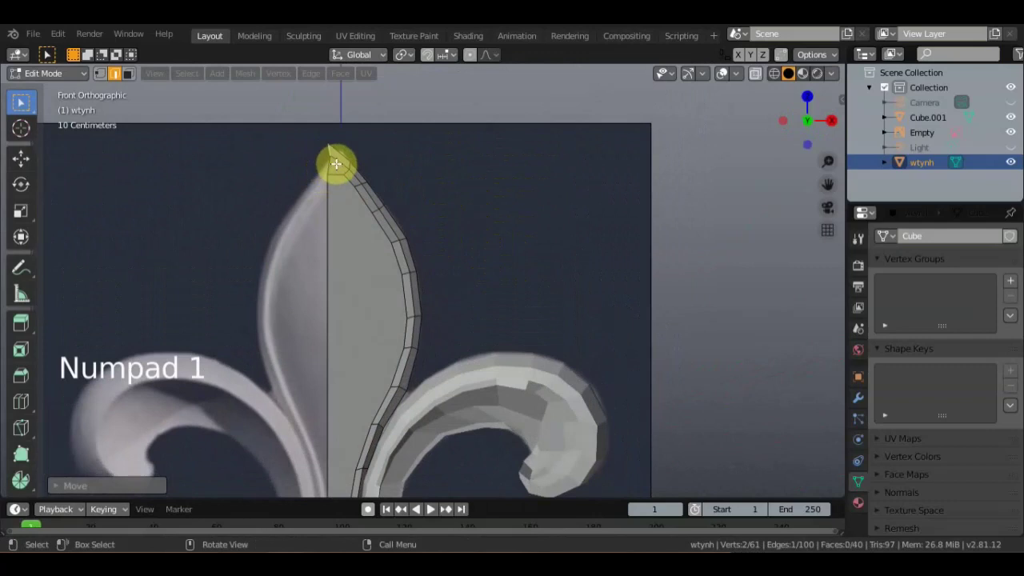
pyautogui.press('g')
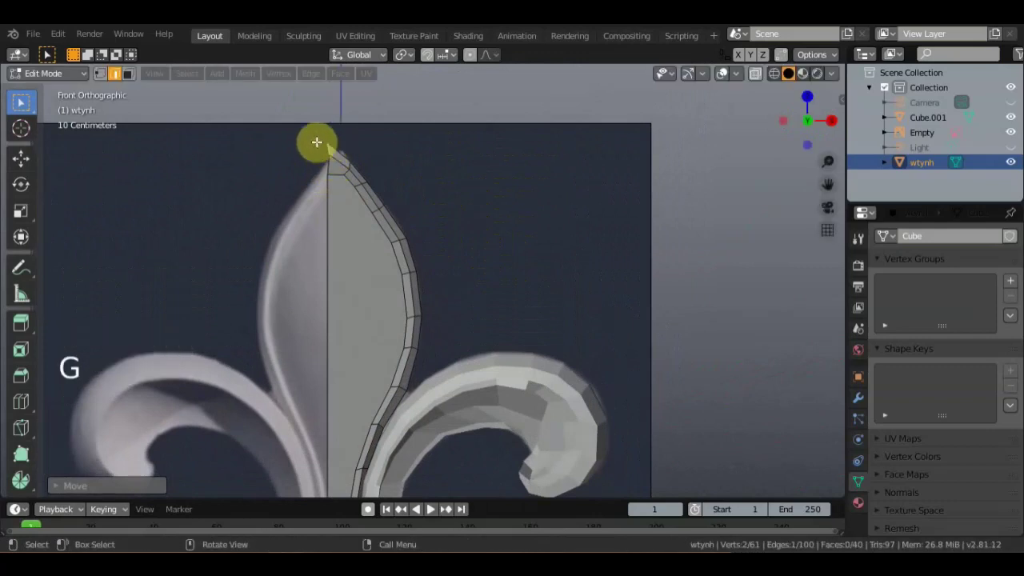
pyautogui.click(100, 77)
pyautogui.middleClick(376, 181)
pyautogui.click(184, 104)
pyautogui.doubleClick(300, 153)
pyautogui.press('g')
pyautogui.middleClick(252, 171)
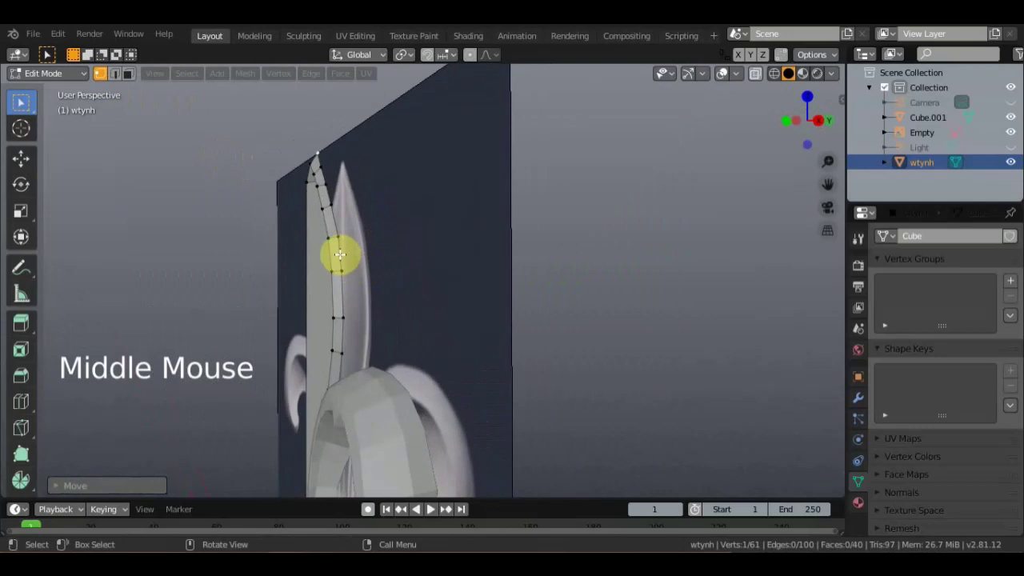
# Extrude a border edge loop outward and confirm a loop cut through the new strip.
pyautogui.click(341, 252)
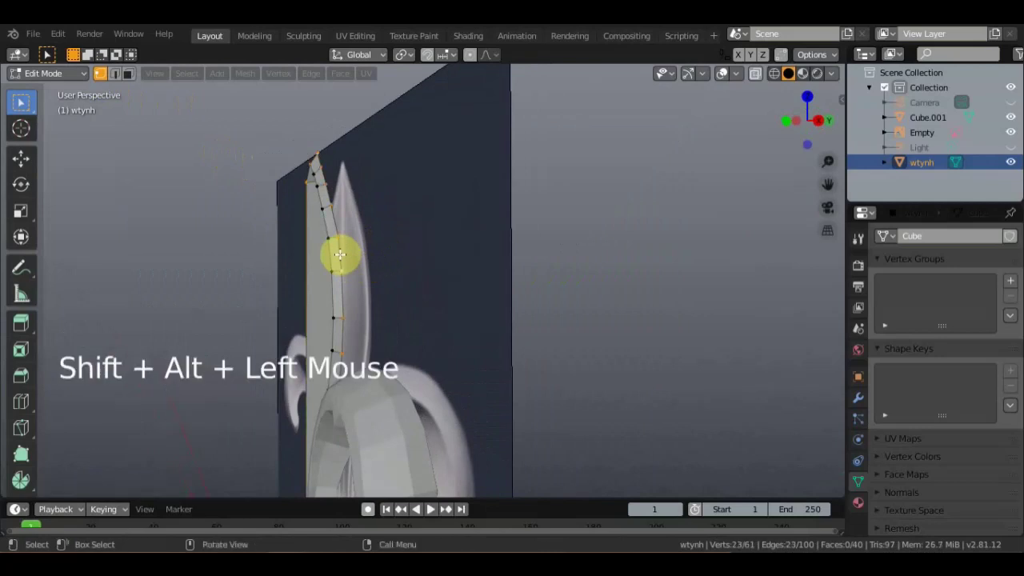
pyautogui.press('e')
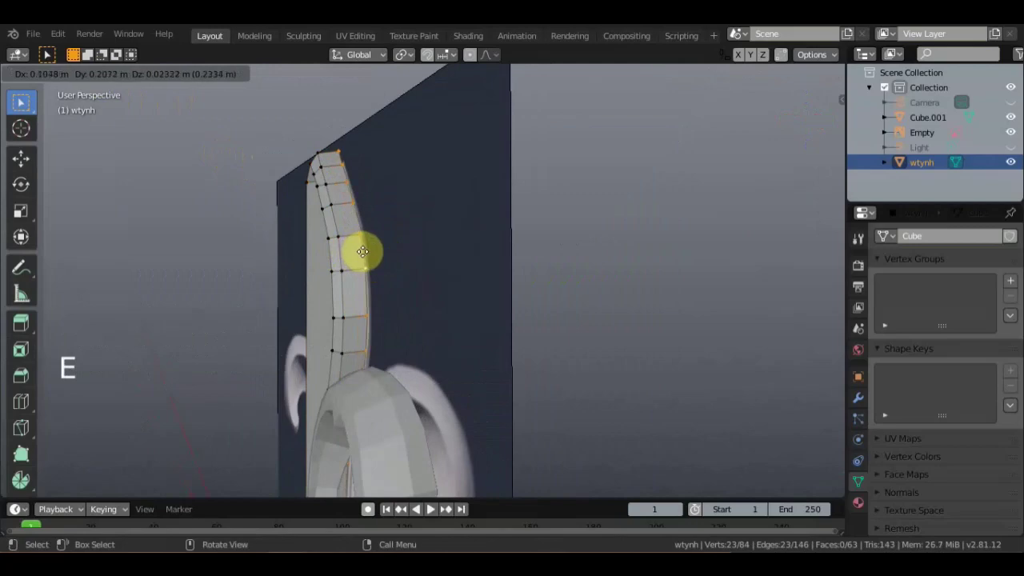
pyautogui.middleClick(458, 263)
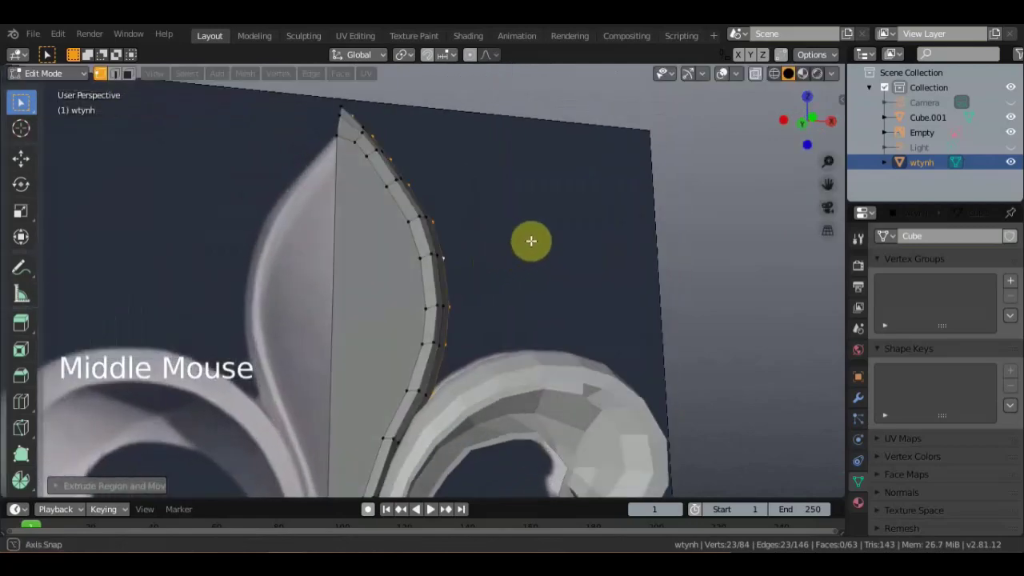
pyautogui.scroll(-3)
pyautogui.middleClick(528, 204)
pyautogui.scroll(3)
pyautogui.middleClick(399, 194)
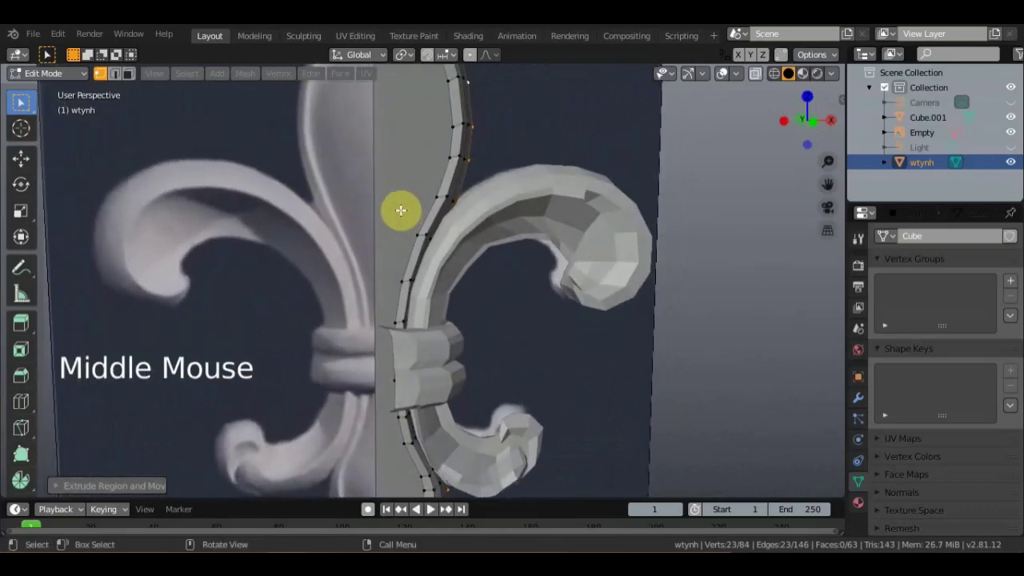
pyautogui.click(24, 393)
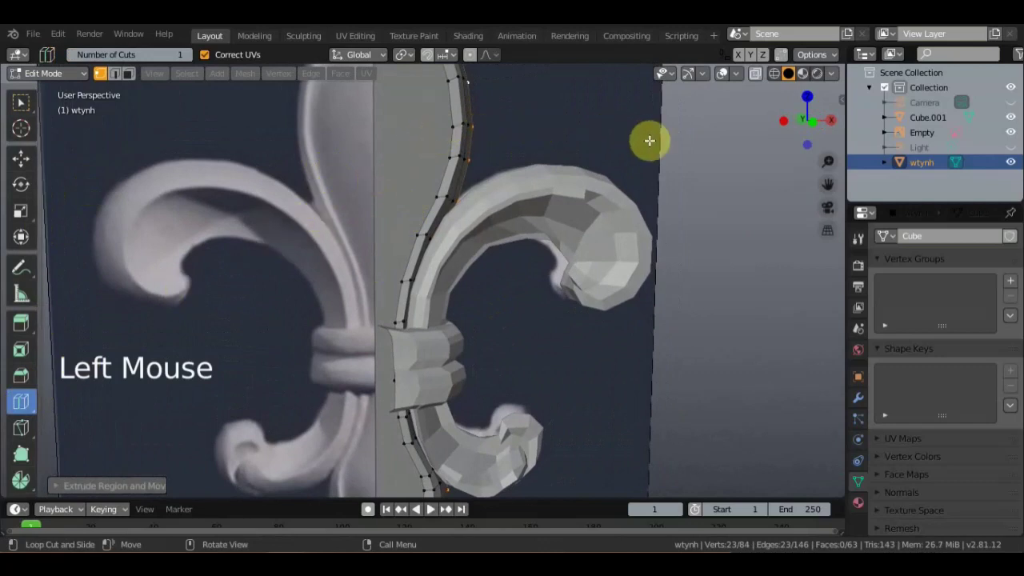
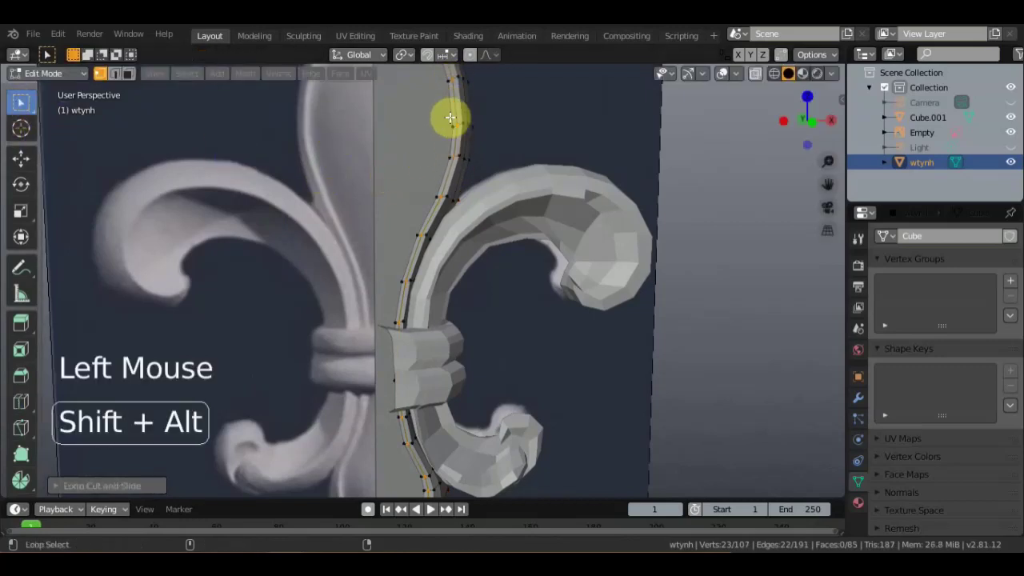
# Scale and move the freshly cut edge loop to shape the strip's profile, then deselect.
pyautogui.click(532, 114)
pyautogui.doubleClick(450, 108)
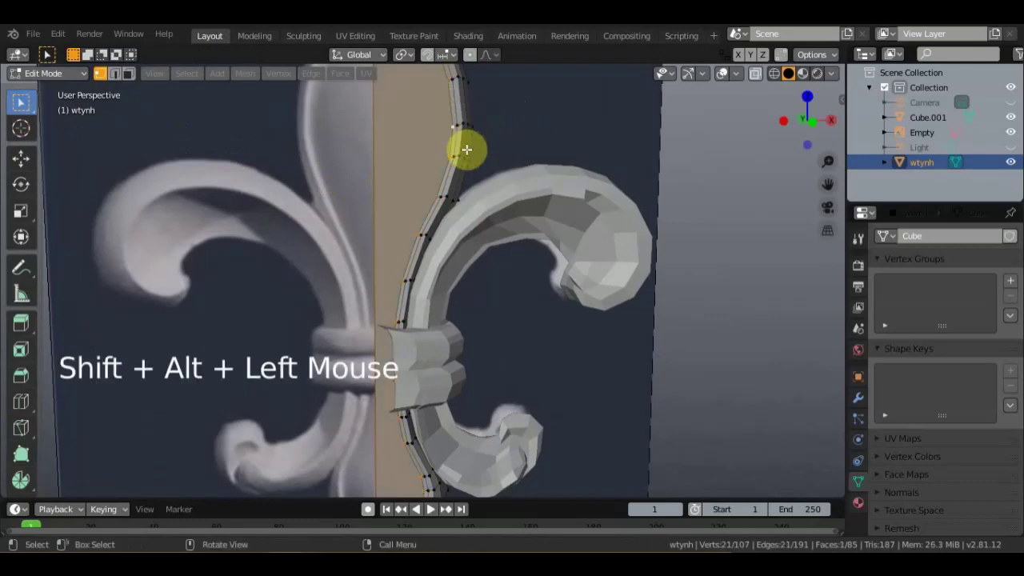
pyautogui.press('s')
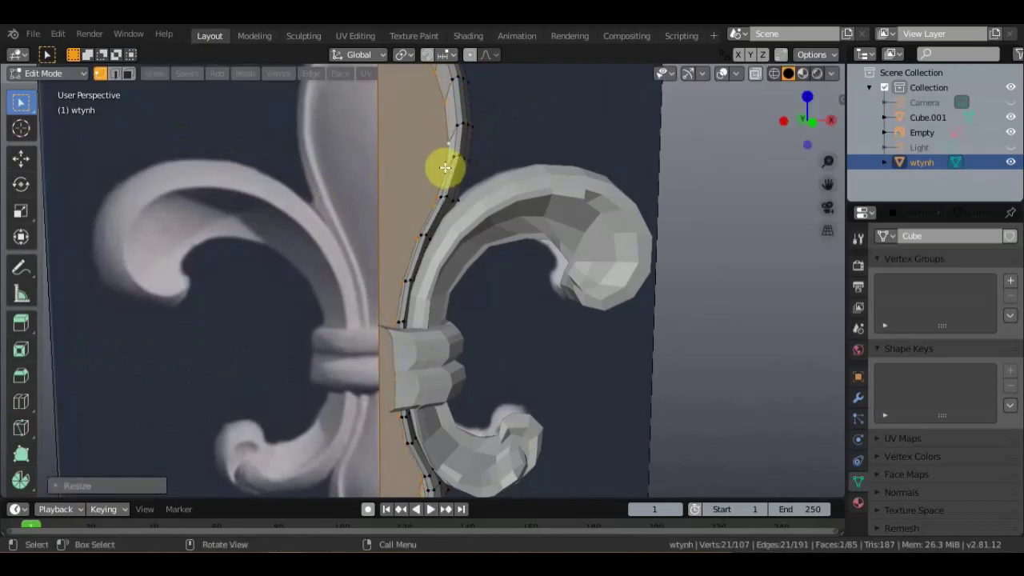
pyautogui.press('g')
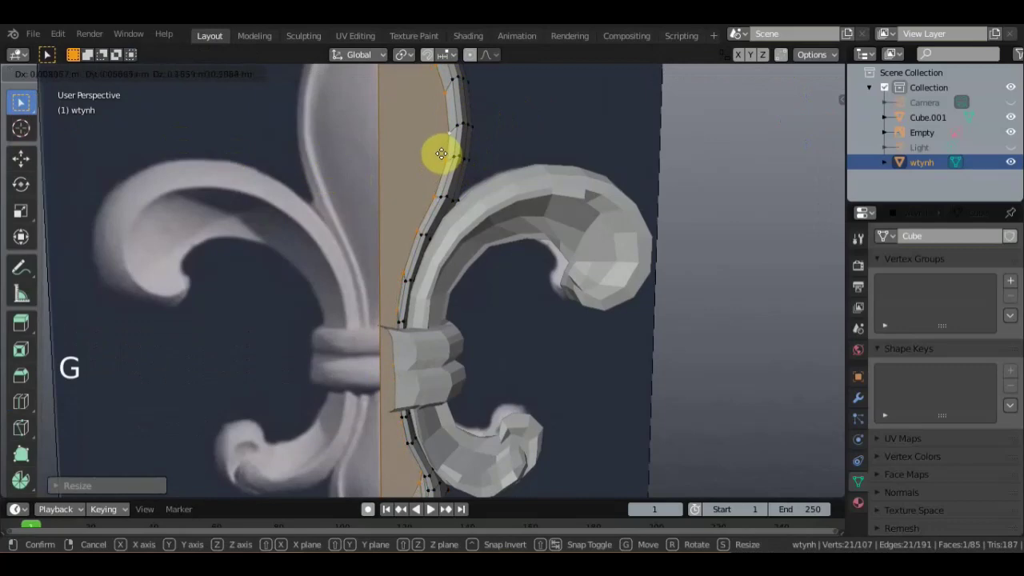
pyautogui.middleClick(514, 145)
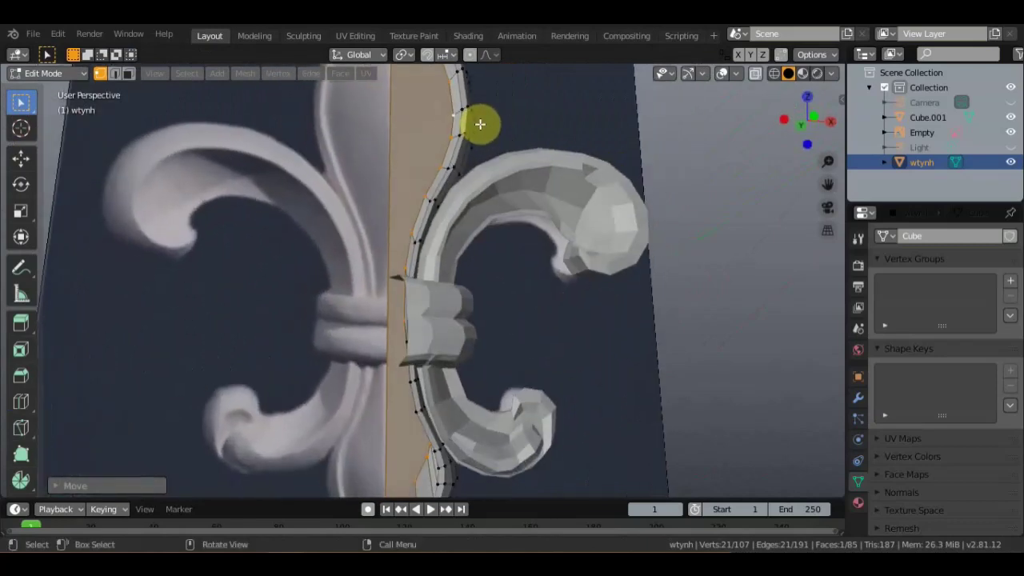
pyautogui.middleClick(466, 158)
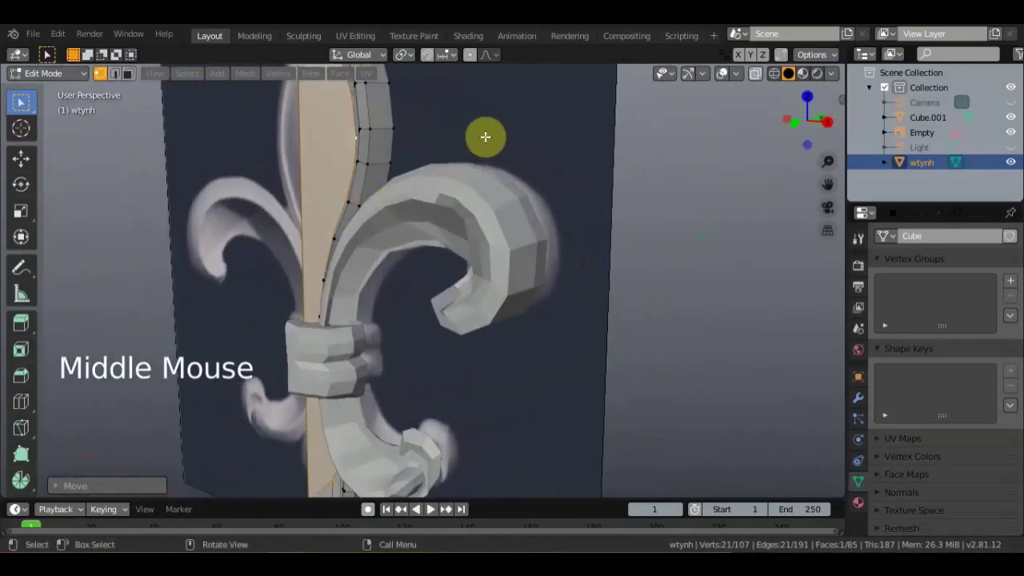
pyautogui.click(657, 191)
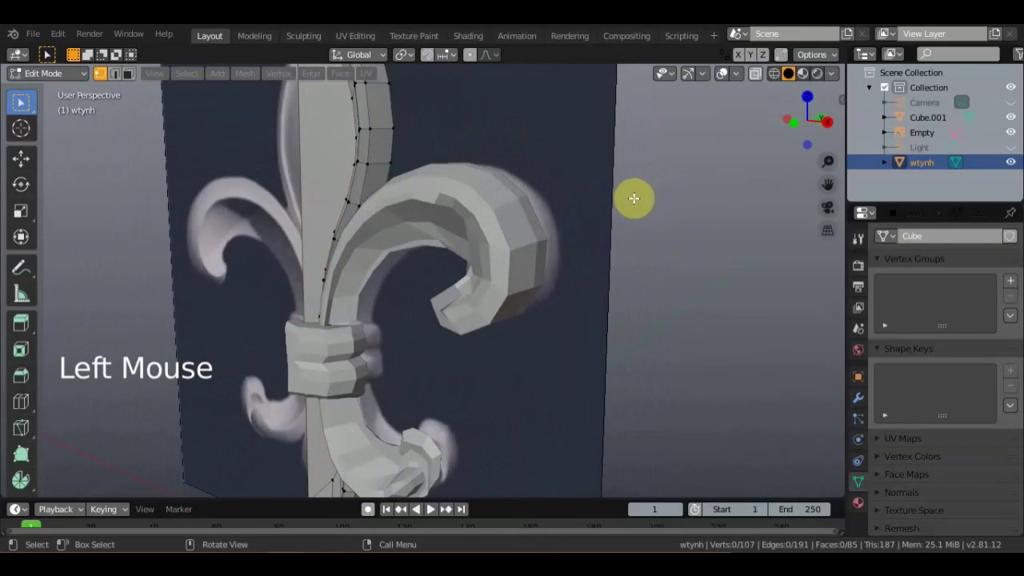
# Select the whole border mesh, move it from an edge-on view, and return to front view.
pyautogui.press('a')
pyautogui.middleClick(550, 228)
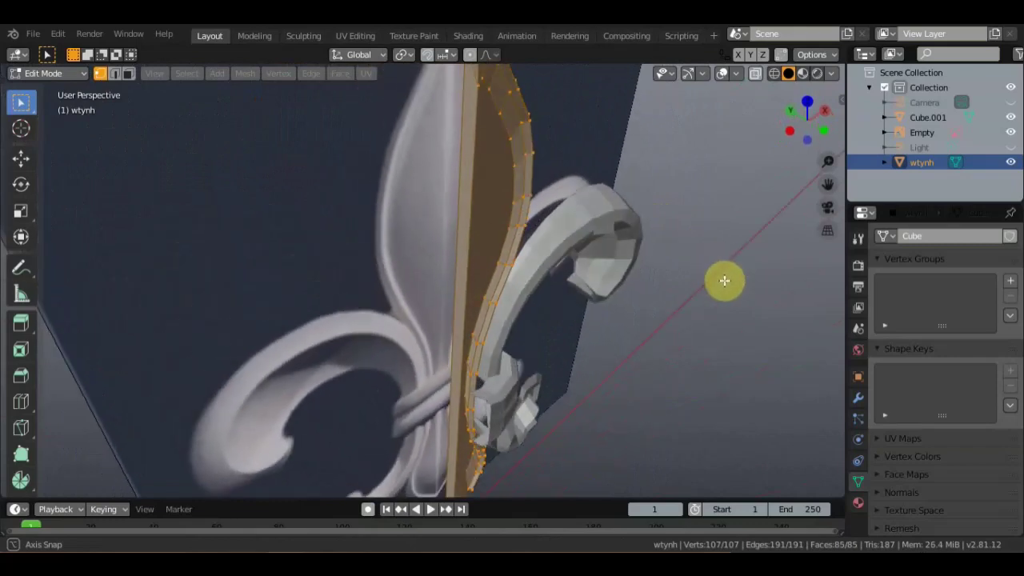
pyautogui.scroll(3)
pyautogui.middleClick(615, 401)
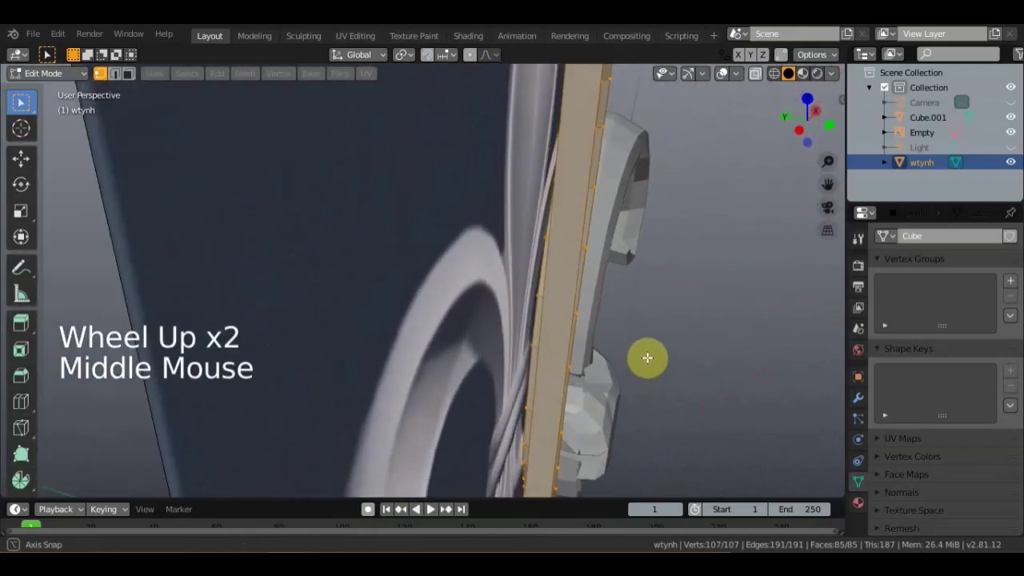
pyautogui.scroll(-3)
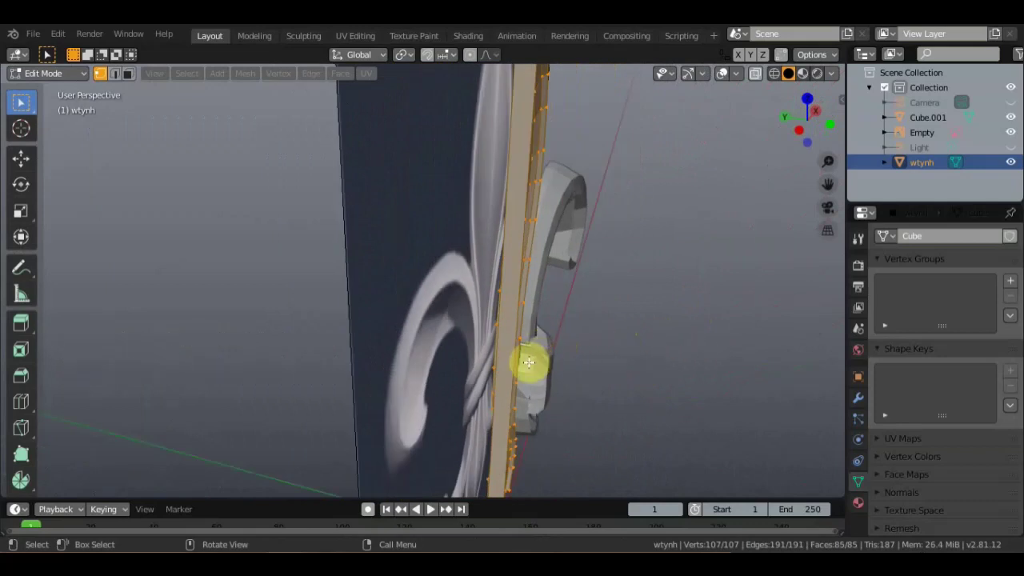
pyautogui.press('g')
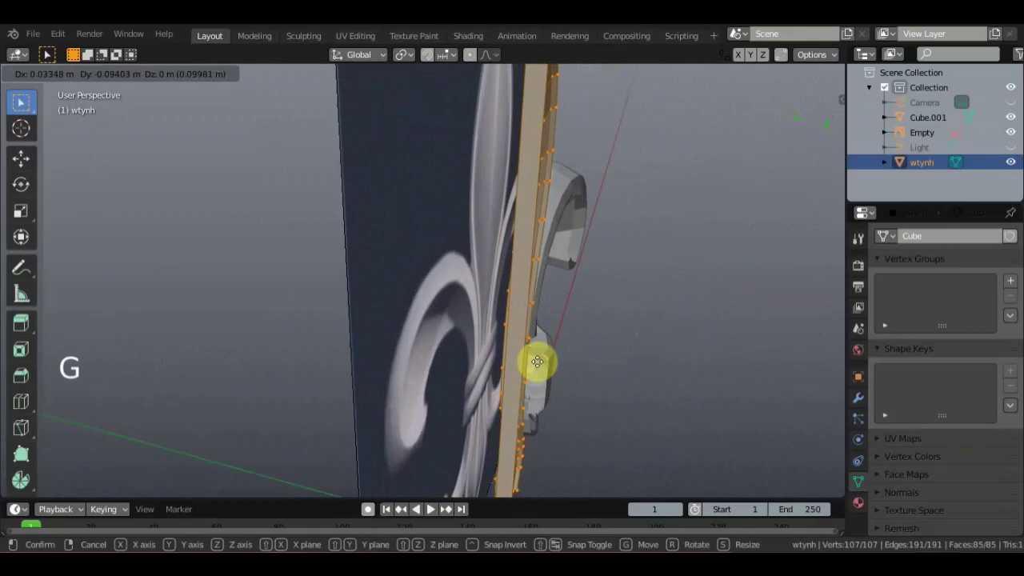
pyautogui.middleClick(537, 359)
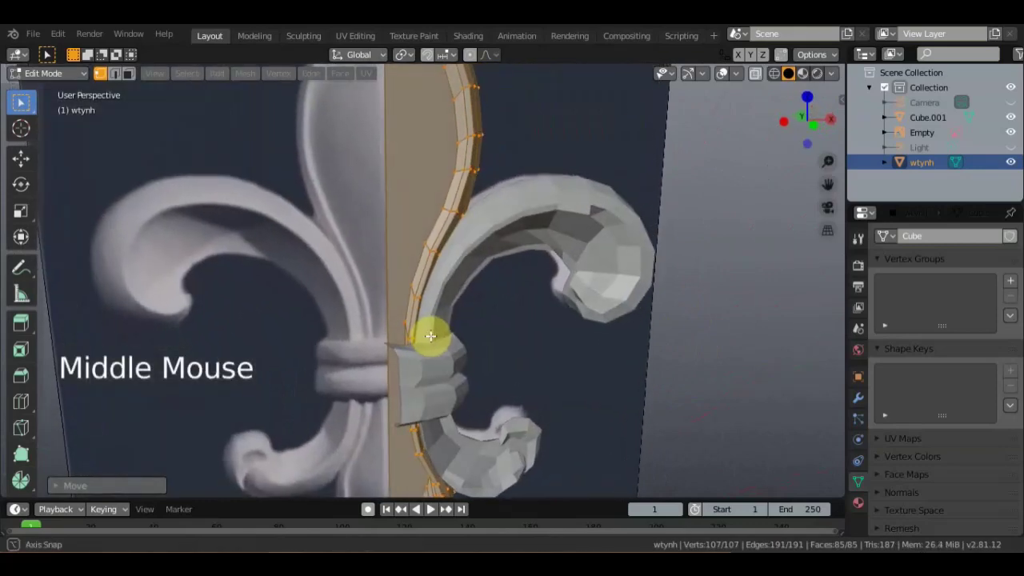
pyautogui.press('KP_1')
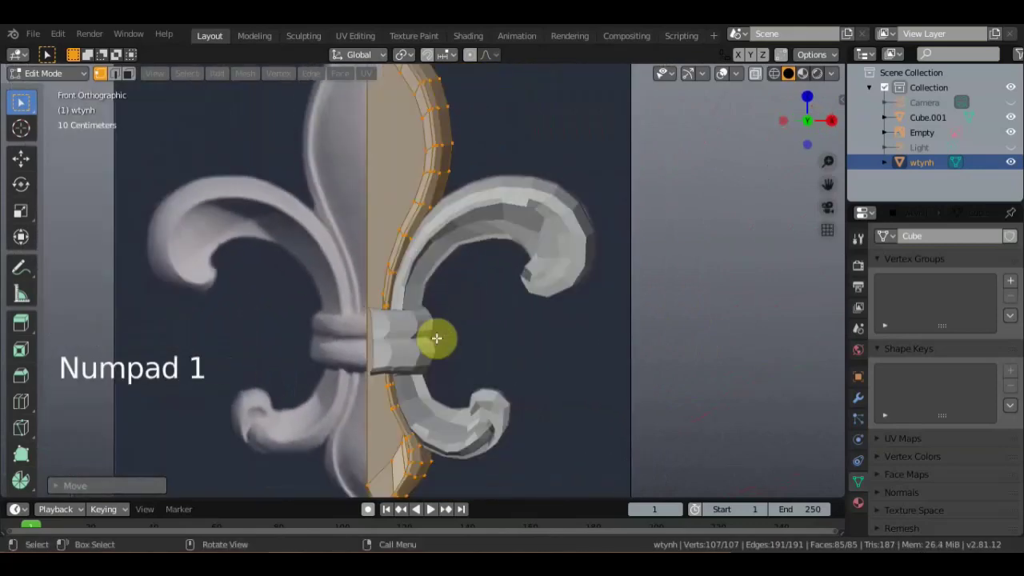
pyautogui.scroll(3)
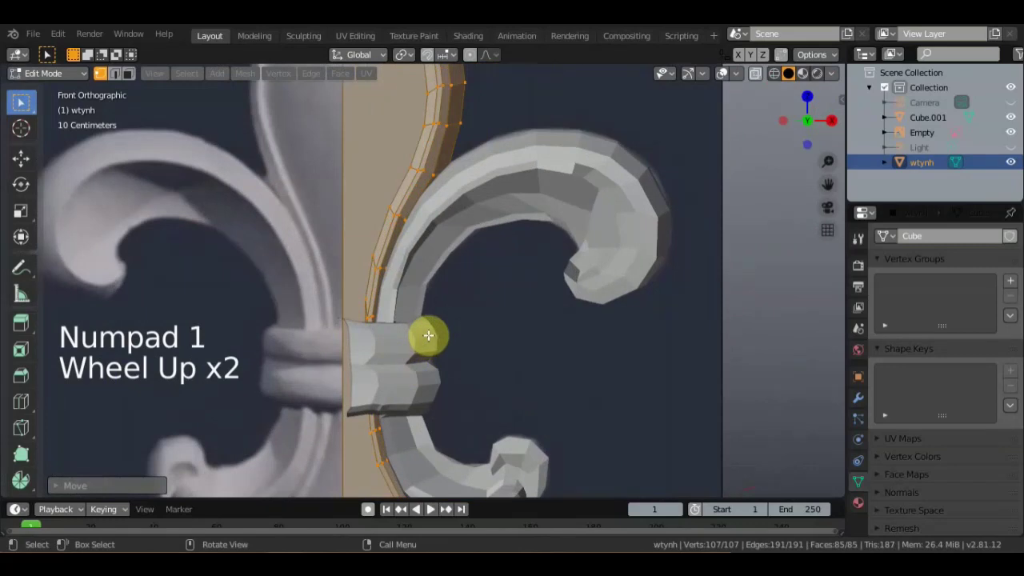
pyautogui.scroll(-3)
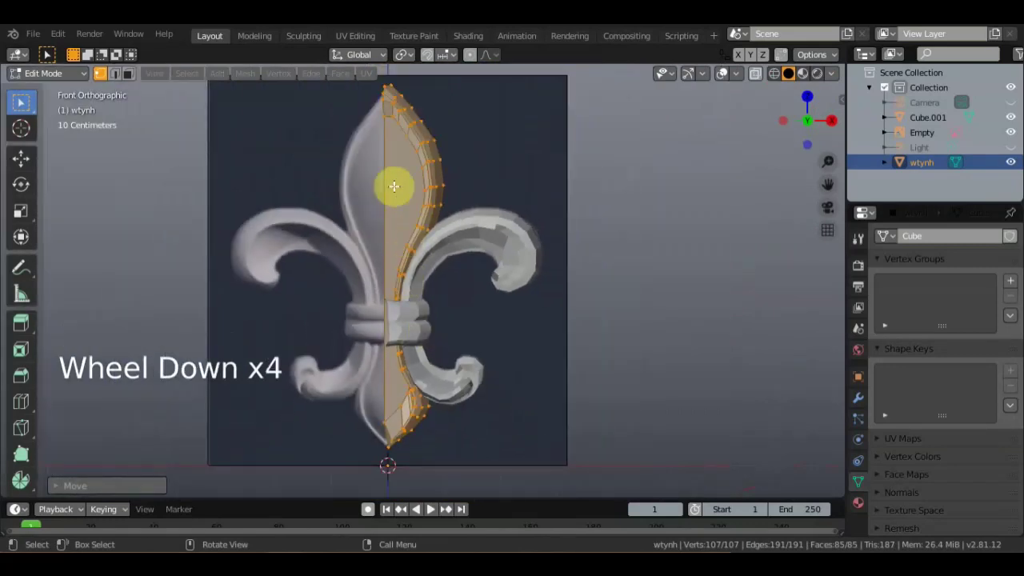
# Move vertices at the top of the border upward in several small steps.
pyautogui.click(382, 100)
pyautogui.press('g')
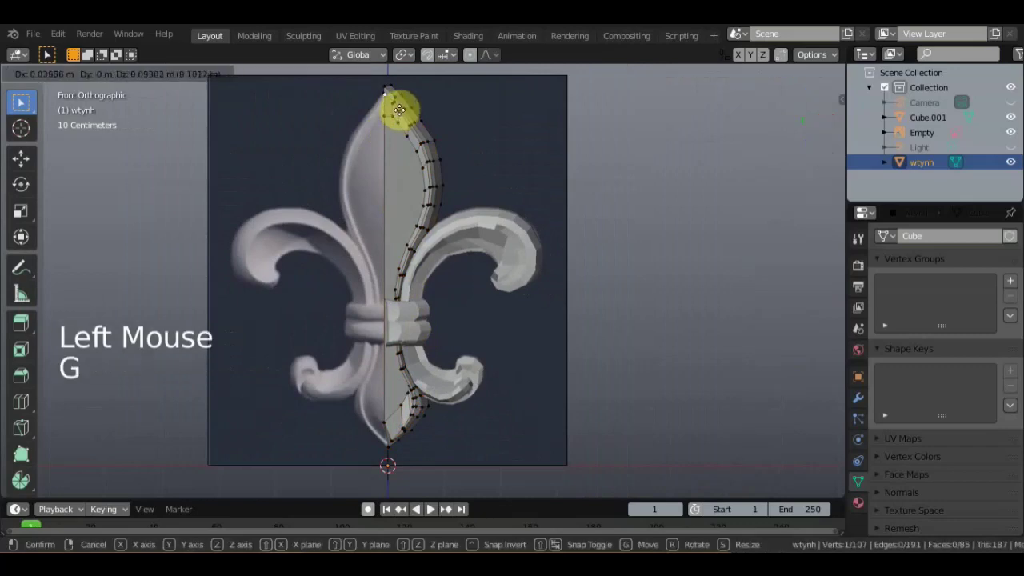
pyautogui.click(384, 87)
pyautogui.click(385, 91)
pyautogui.press('g')
pyautogui.click(387, 116)
pyautogui.press('g')
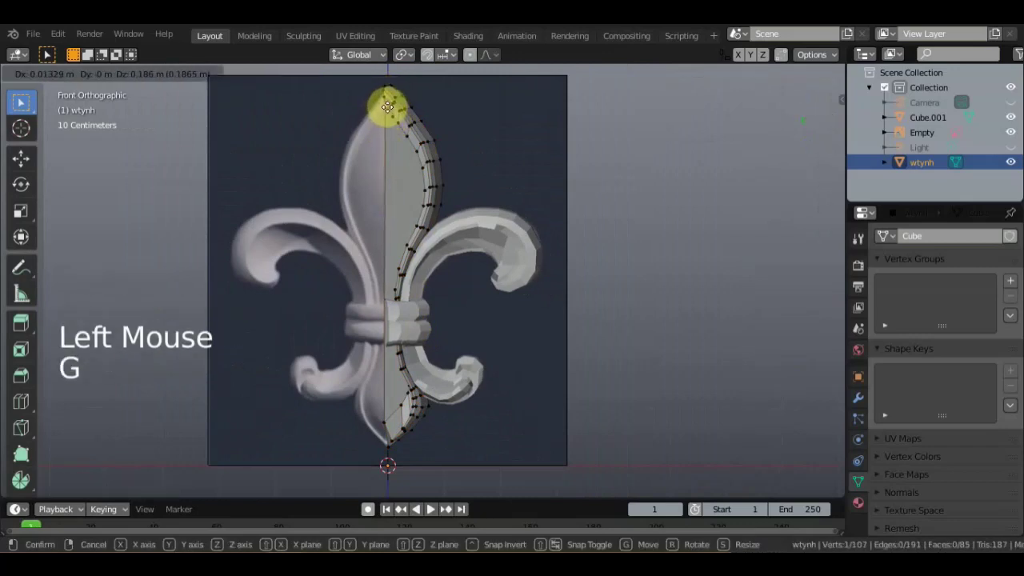
pyautogui.scroll(3)
pyautogui.scroll(-3)
# Move vertices at the bottom of the border downward, continuing in perspective view.
pyautogui.click(398, 426)
pyautogui.press('g')
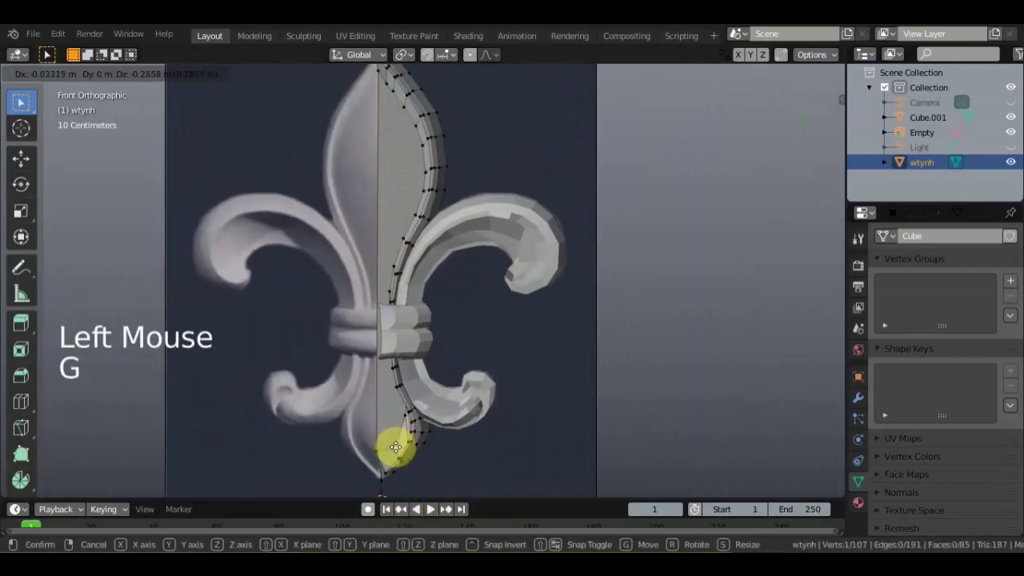
pyautogui.click(404, 419)
pyautogui.press('g')
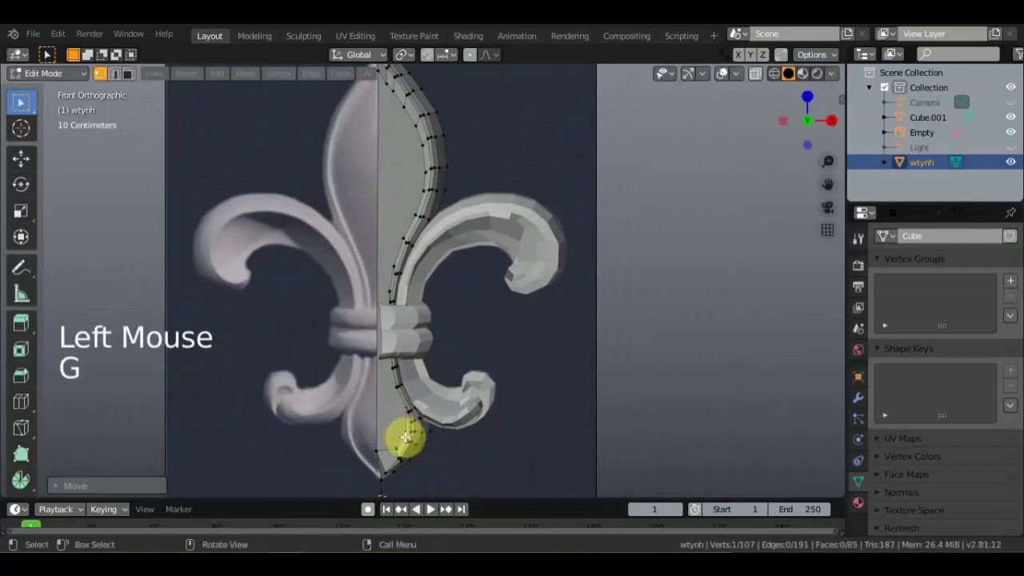
pyautogui.middleClick(415, 417)
pyautogui.click(373, 438)
pyautogui.press('g')
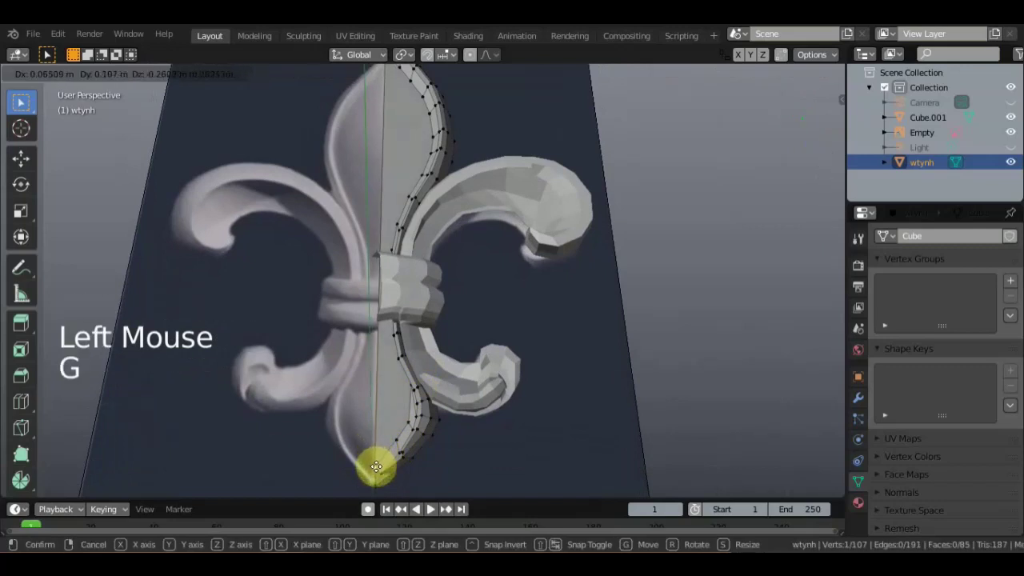